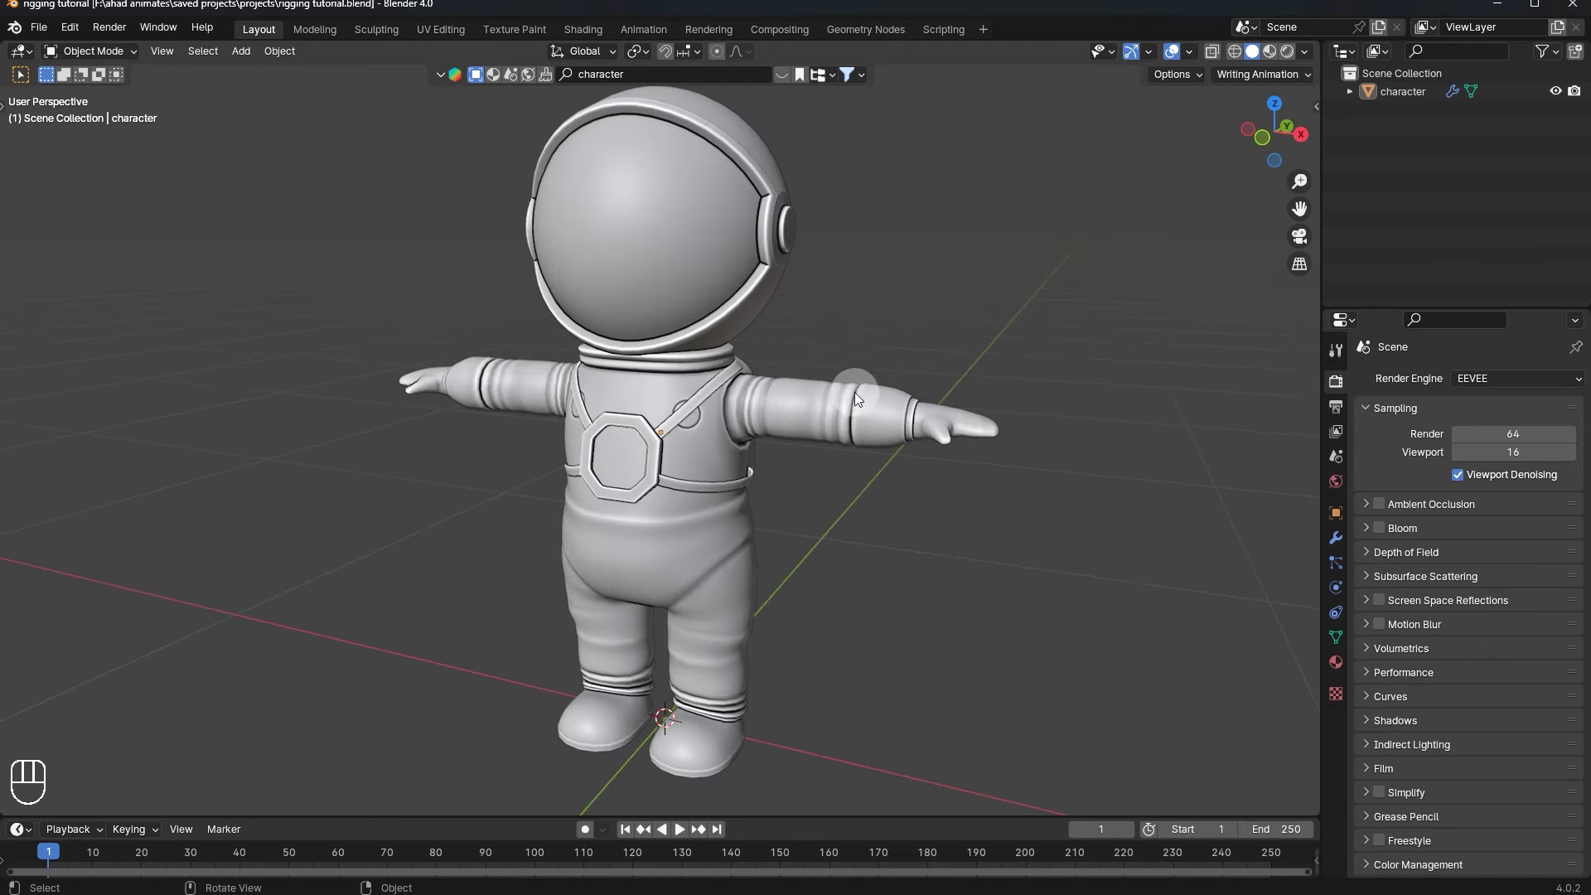
- Set the astronaut's origin to its surface center of mass, then frame and deselect it
left_click(689, 420)
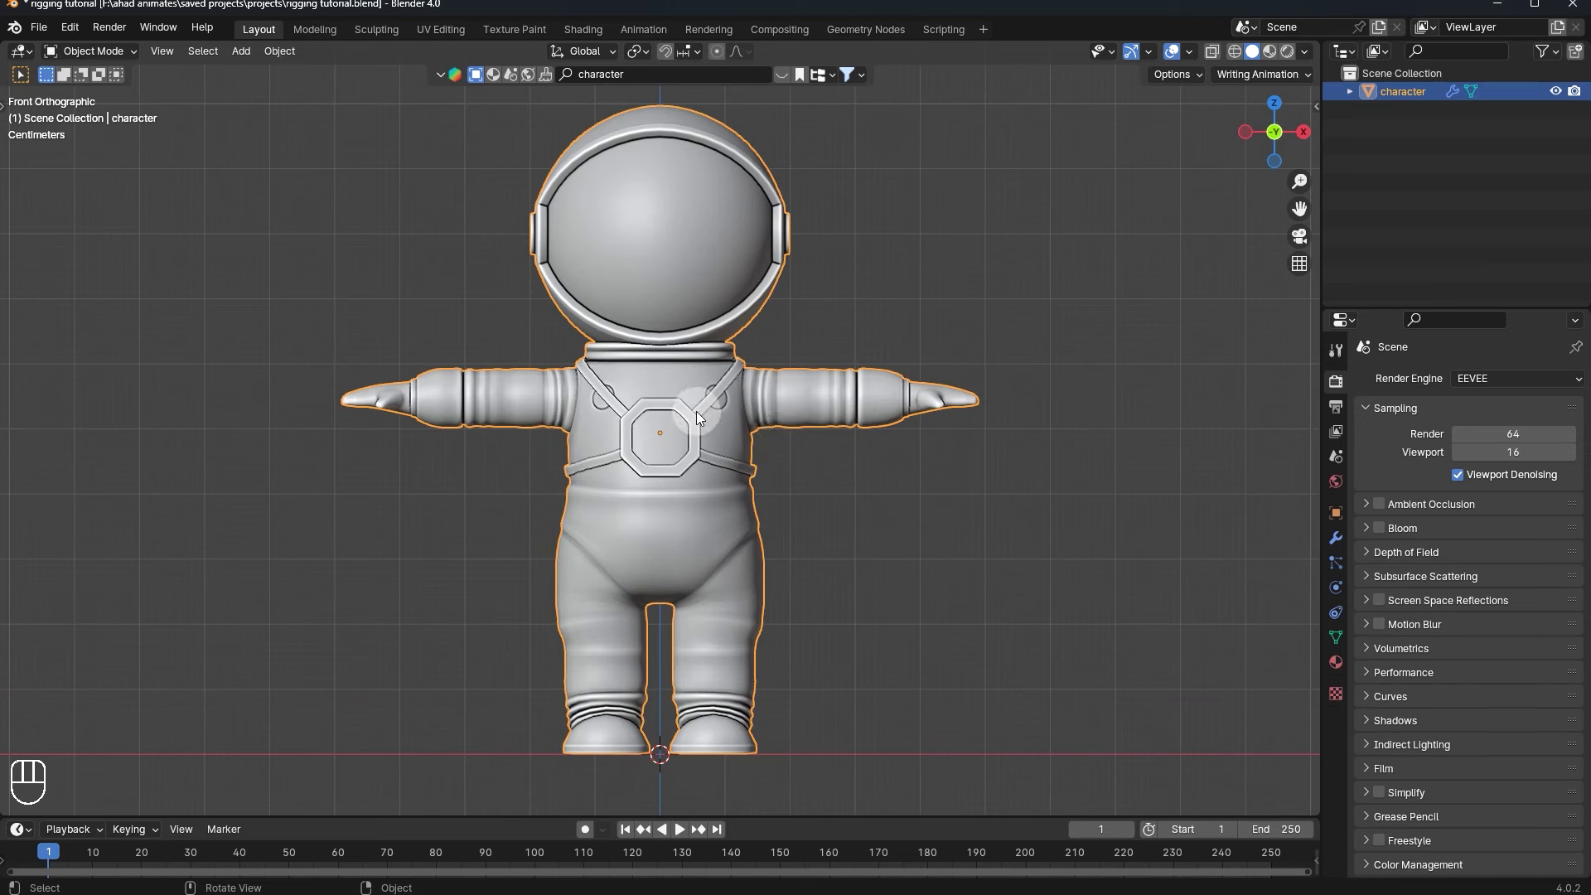
left_click_drag(698, 366, 845, 430)
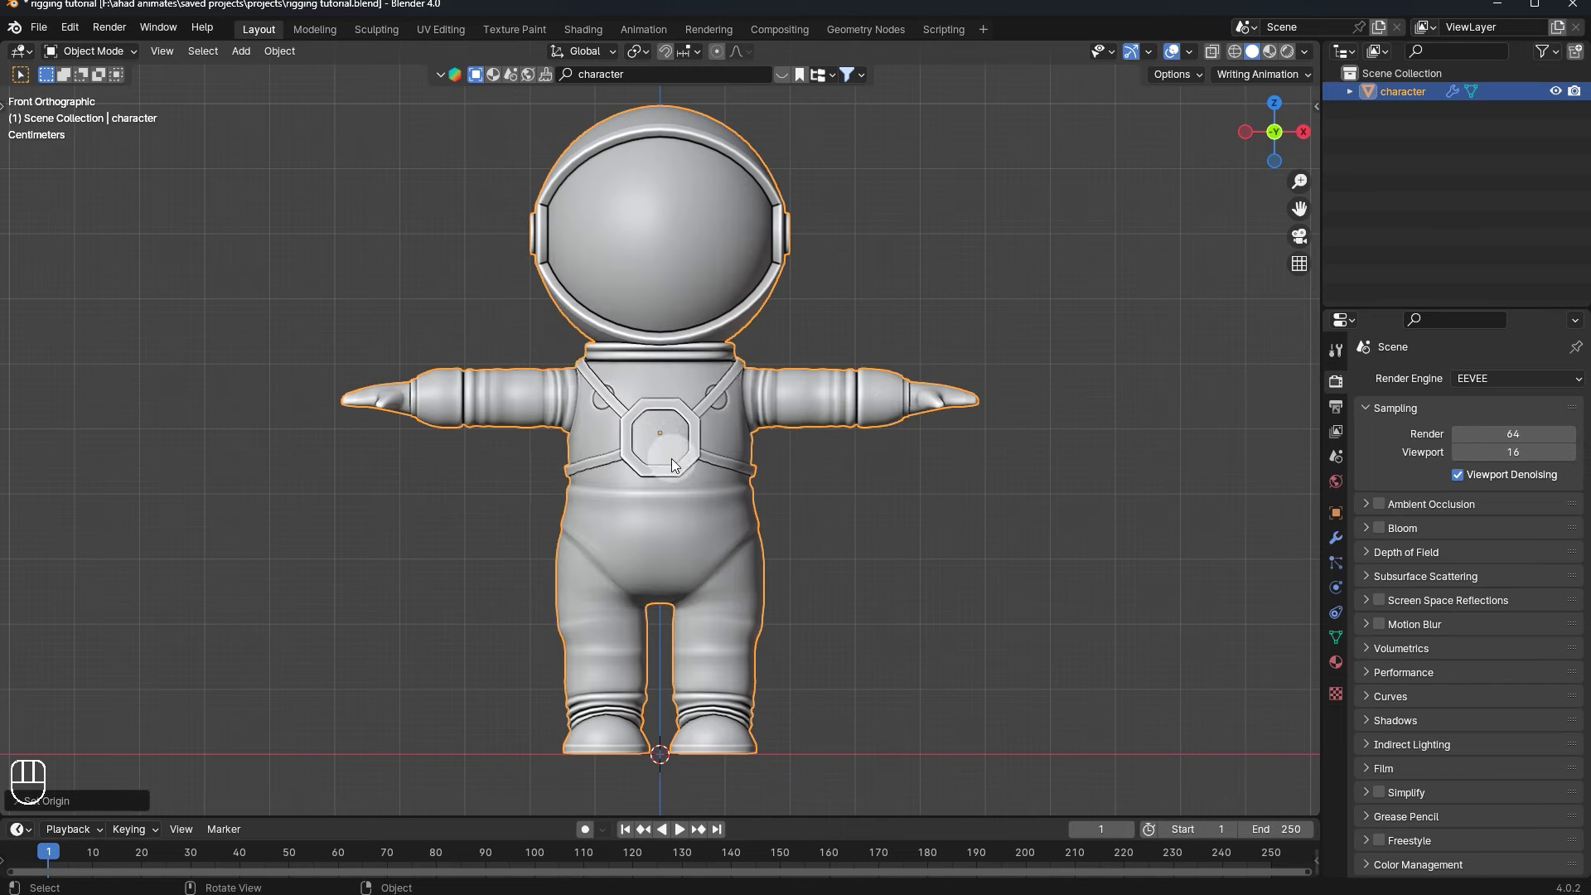
left_click(789, 504)
left_click_drag(721, 448, 907, 285)
left_click(1261, 149)
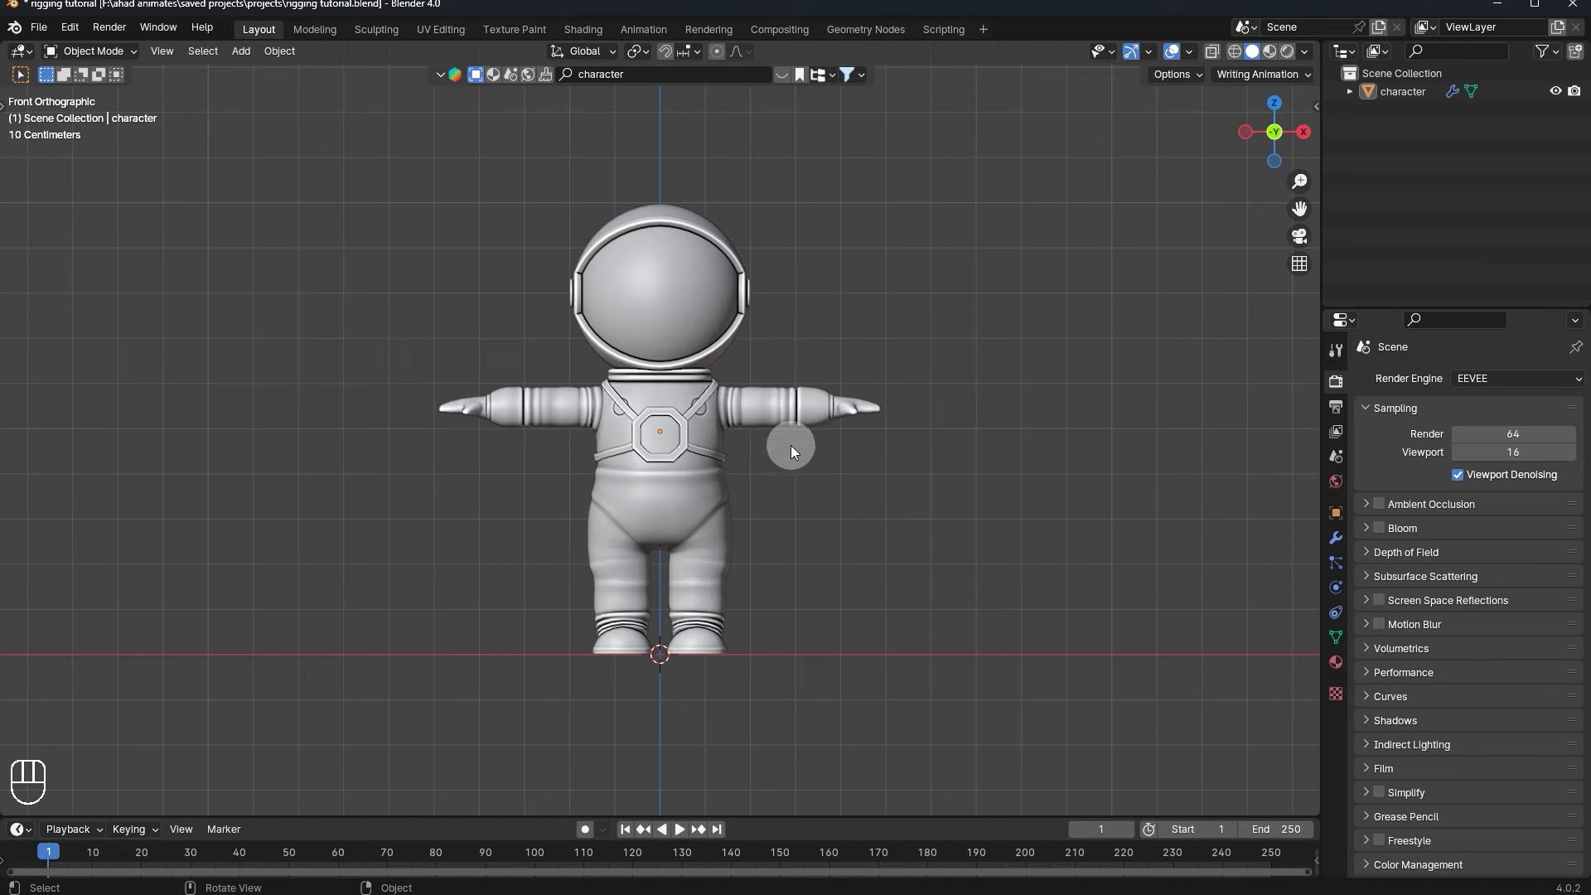
- Add an armature to the scene and orbit around the astronaut to check its single bone
key("shift+a")
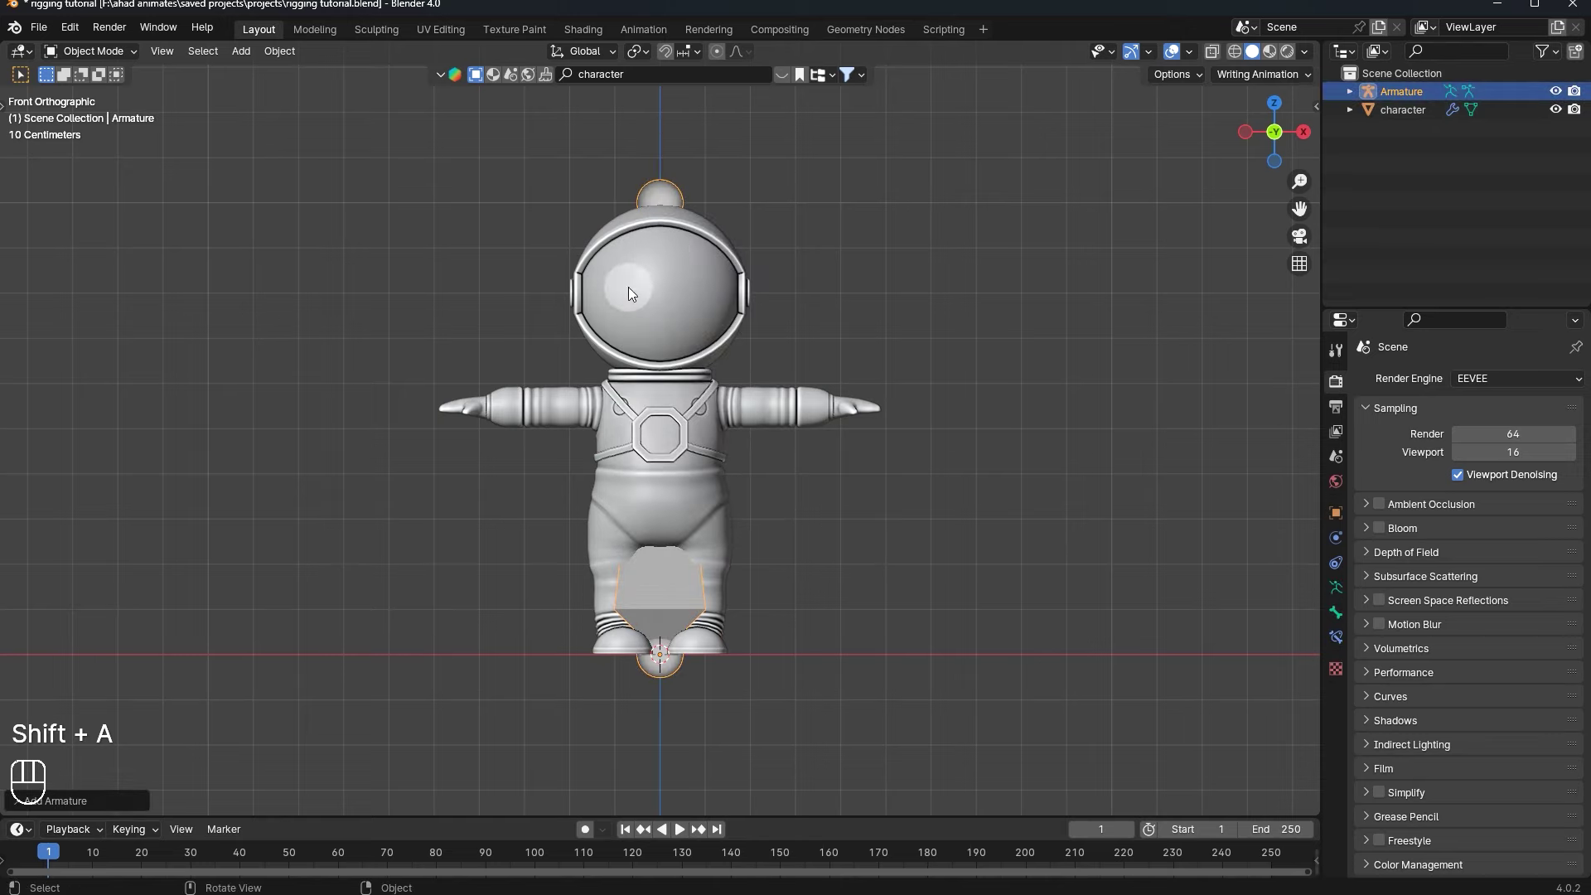
middle_click(601, 294)
left_click_drag(647, 221, 711, 237)
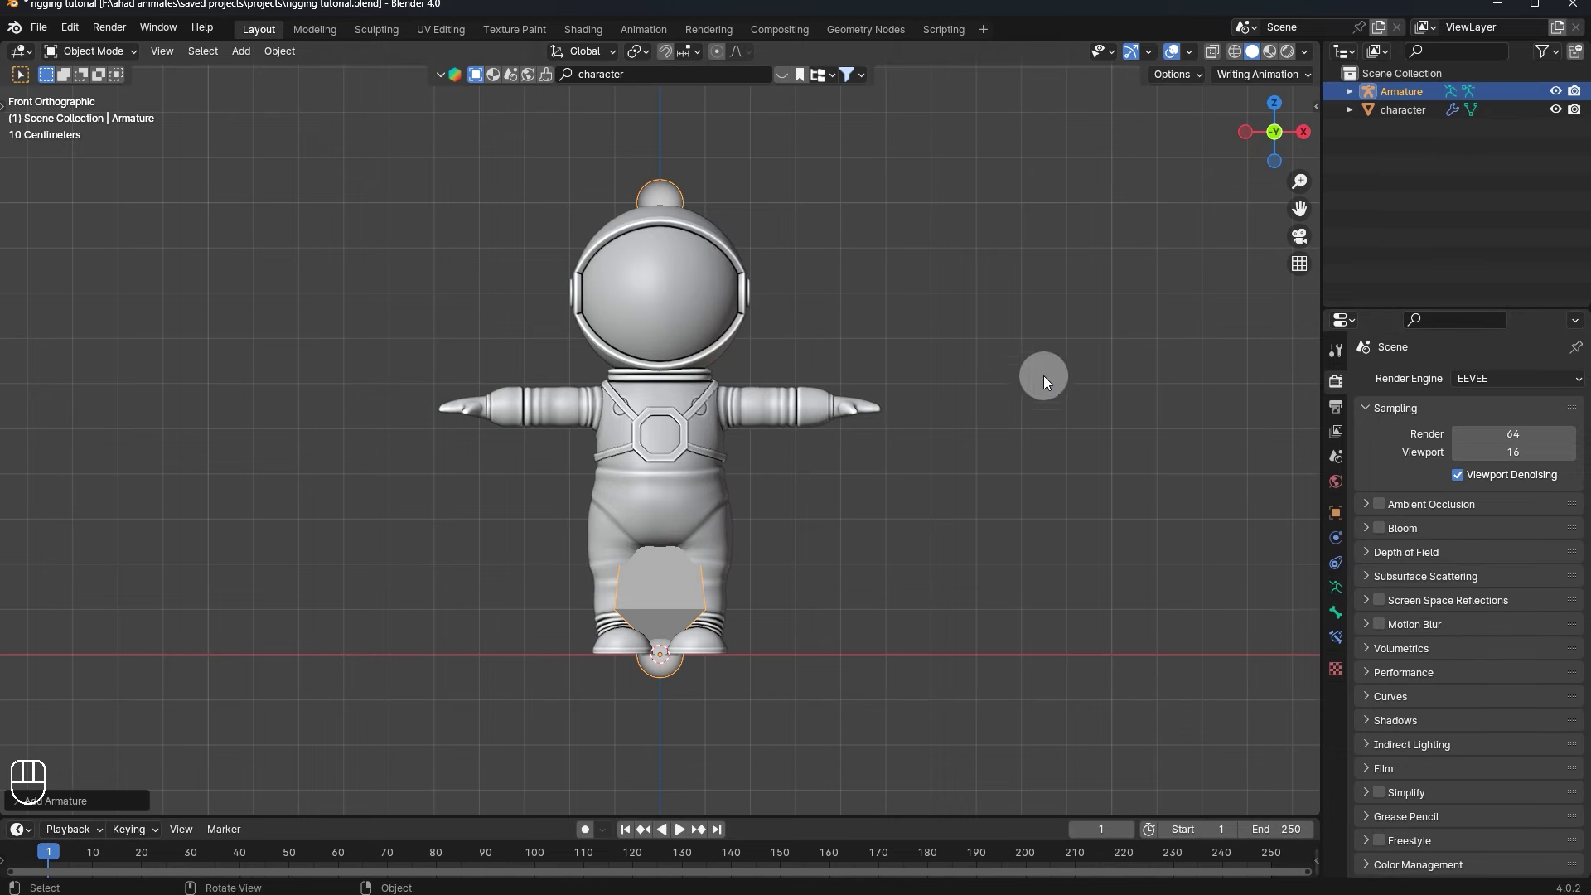
left_click_drag(1065, 518, 1092, 540)
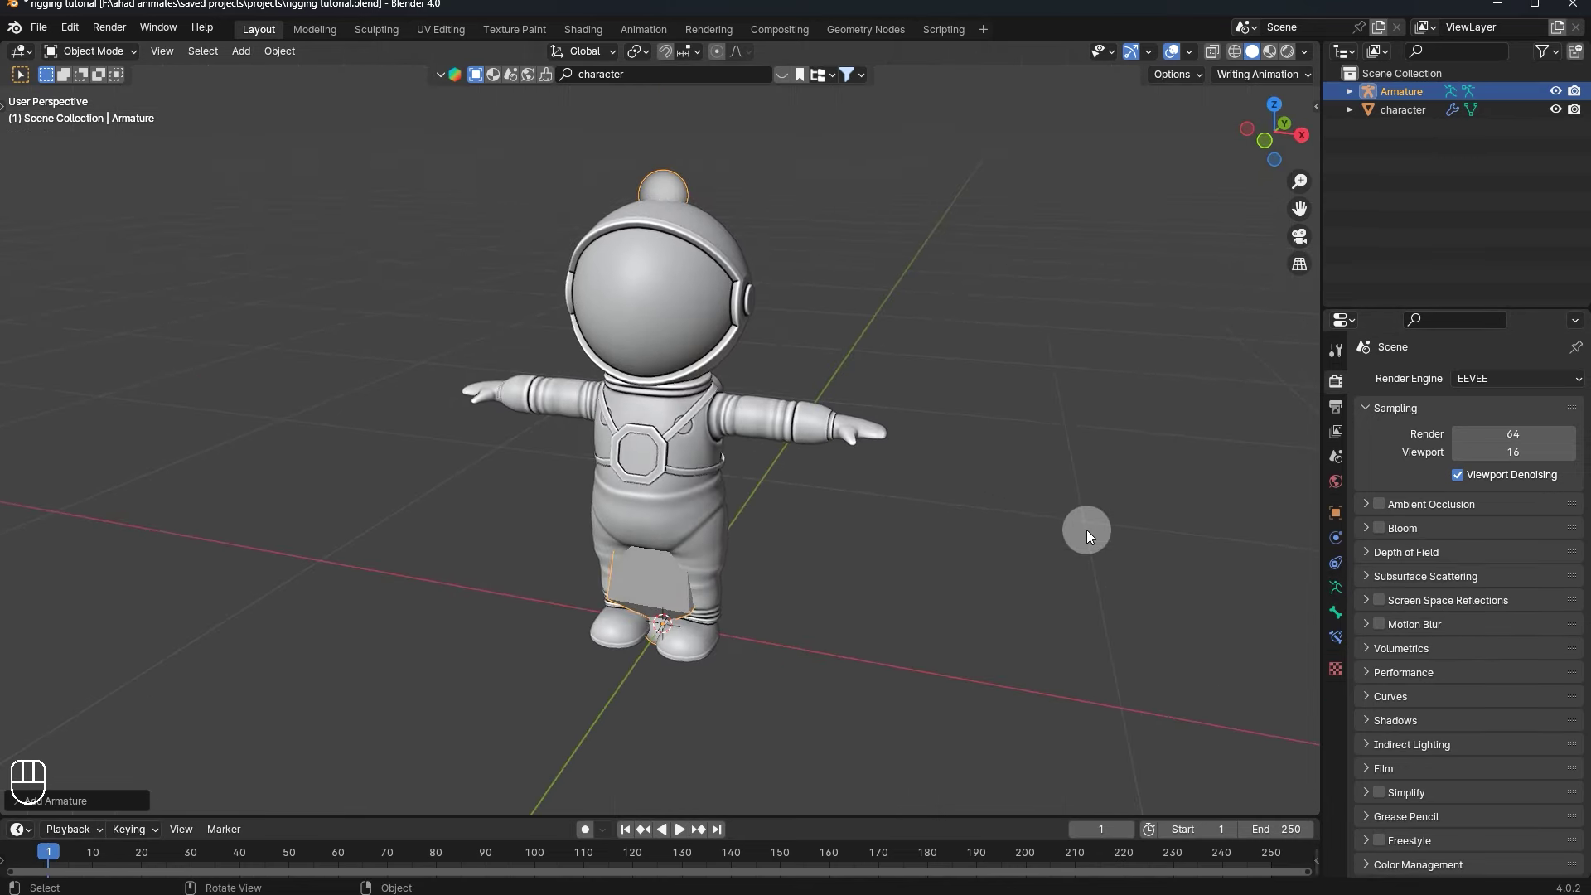
middle_click(1050, 521)
left_click_drag(1042, 522, 1051, 507)
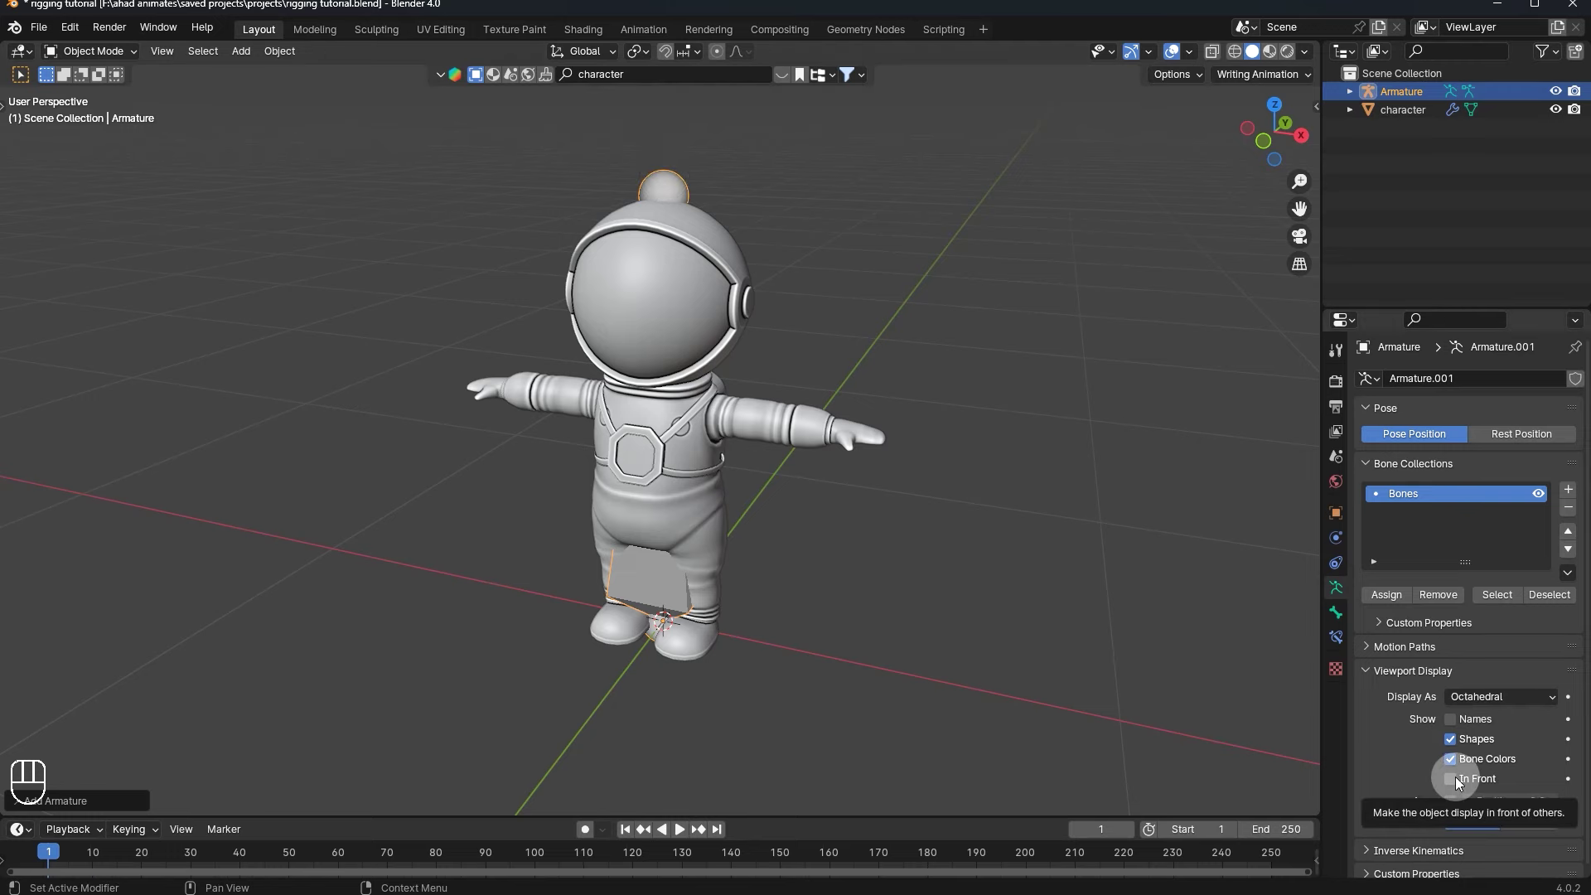
- Enable In Front viewport display for the armature and return to a straight front view
left_click(1461, 782)
left_click_drag(985, 540, 980, 370)
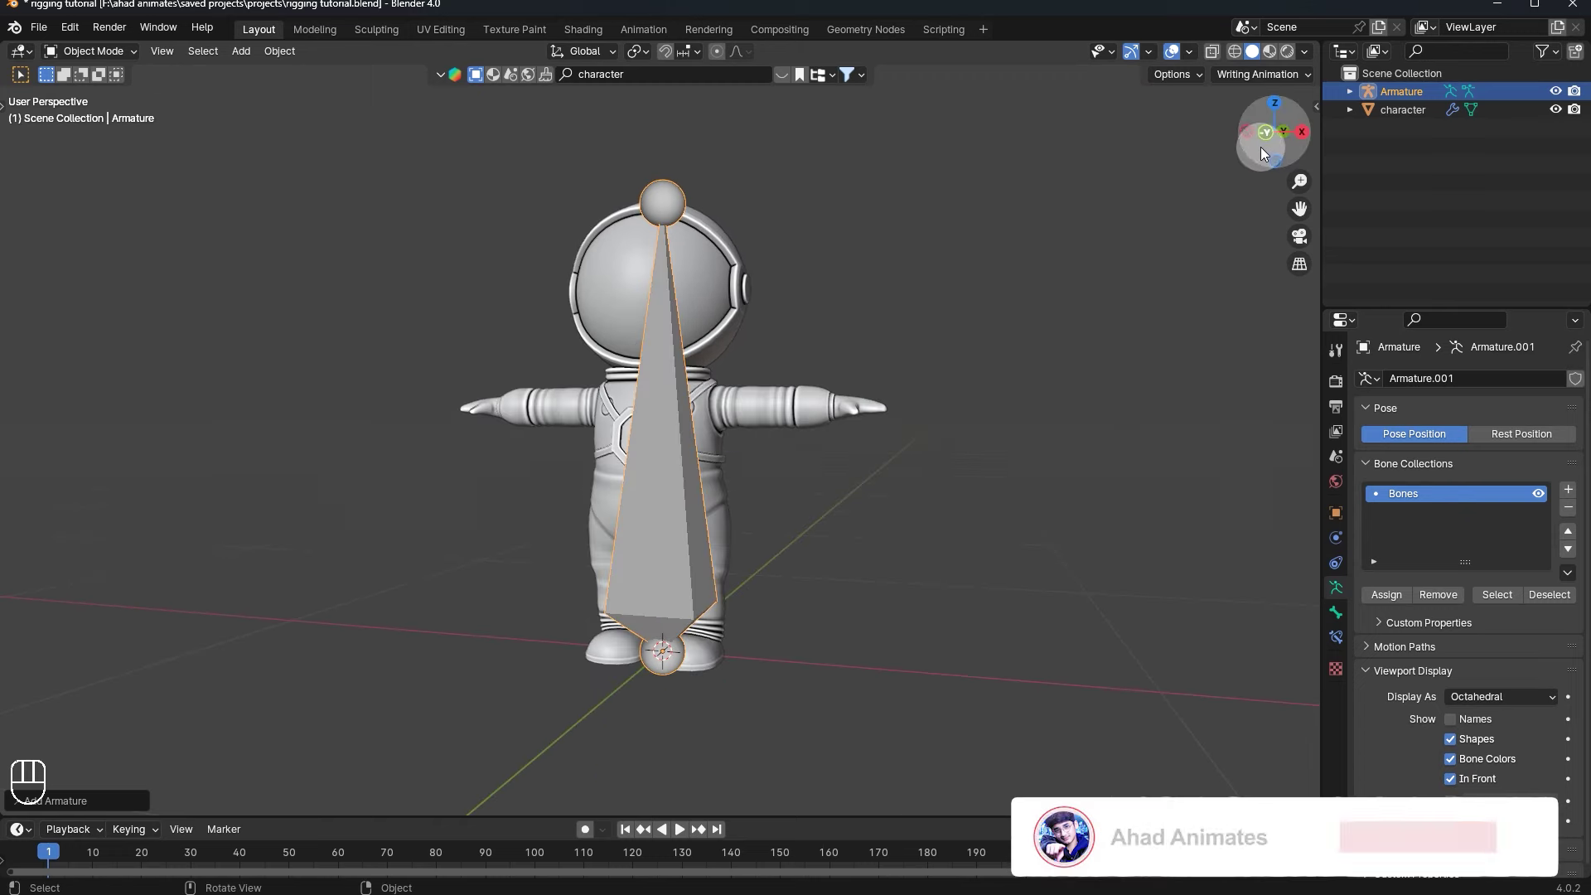
left_click_drag(1266, 146, 1016, 190)
- Shrink the bone, move it up along Z into the pelvis as a hip bone, and enter Edit Mode
key("a")
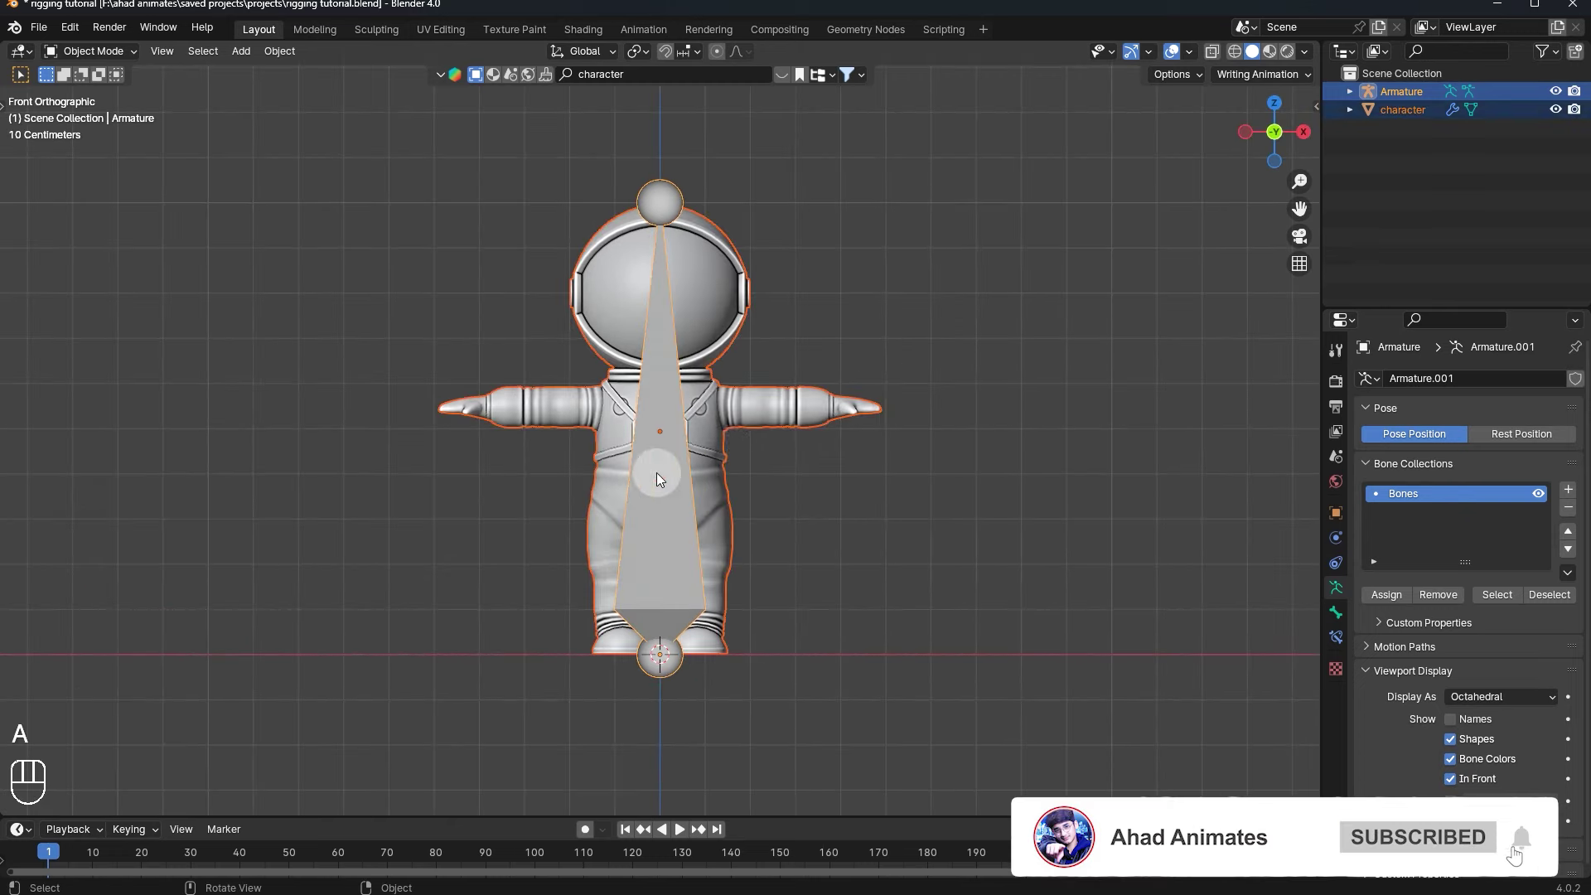
key("s")
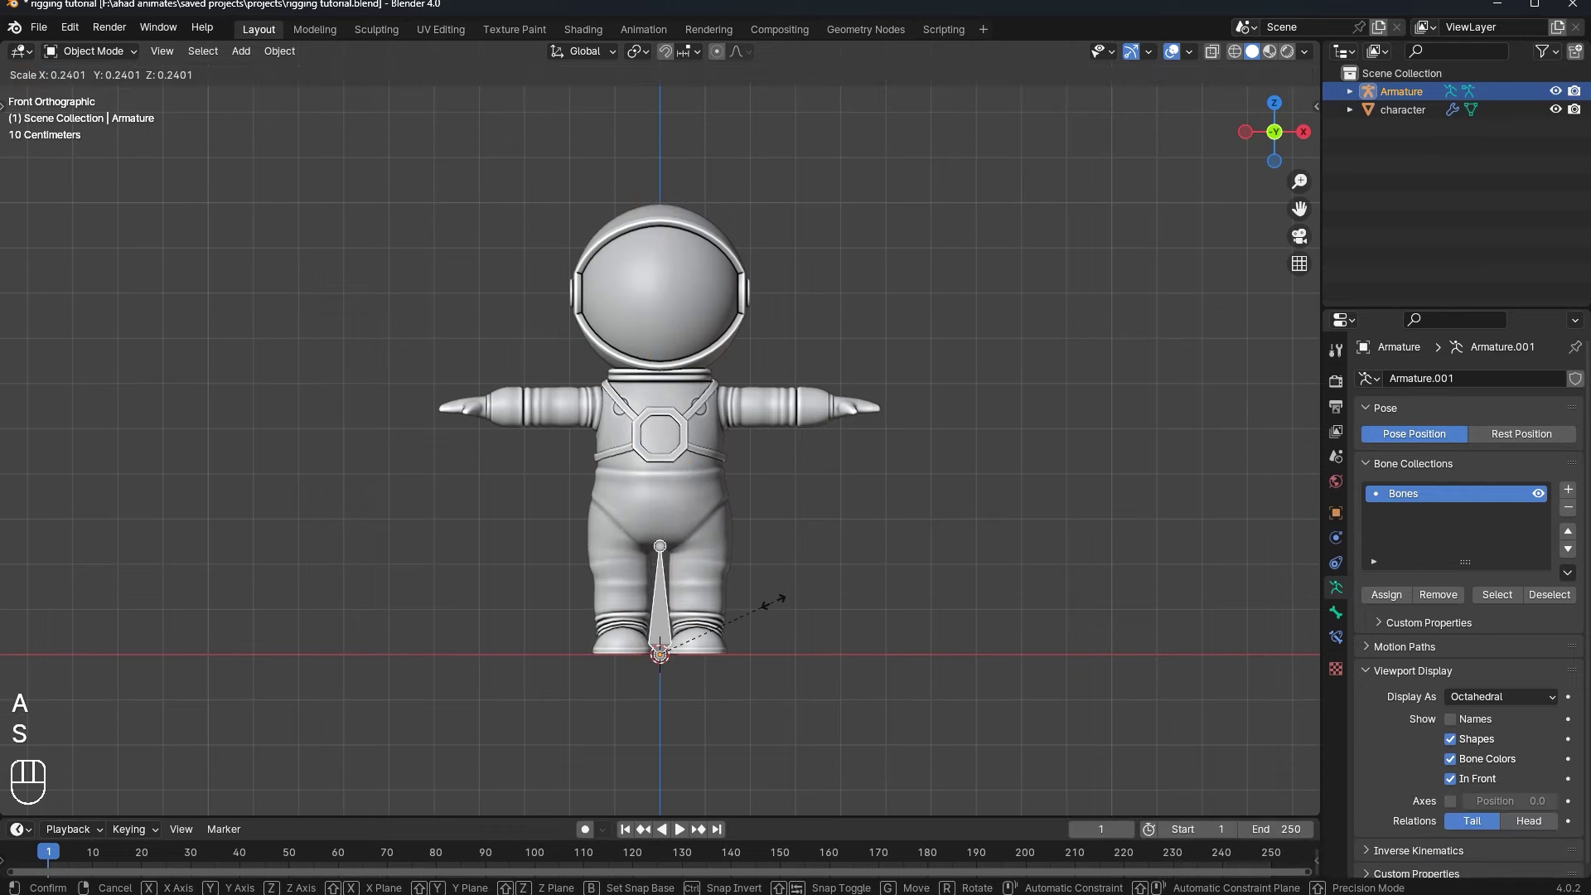
key("g")
key("z")
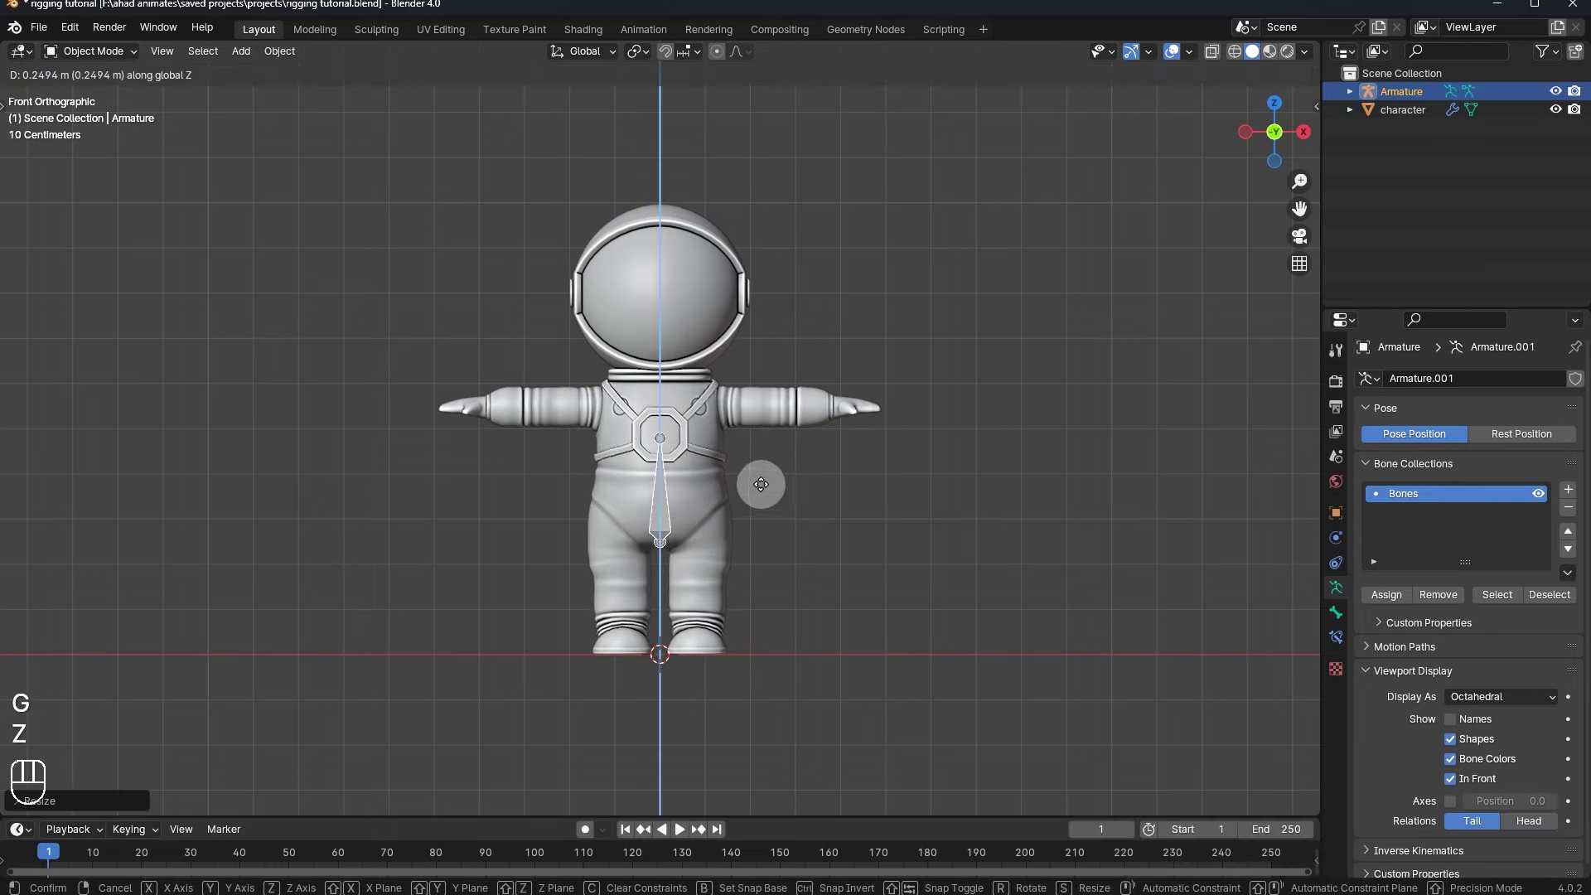
key("s")
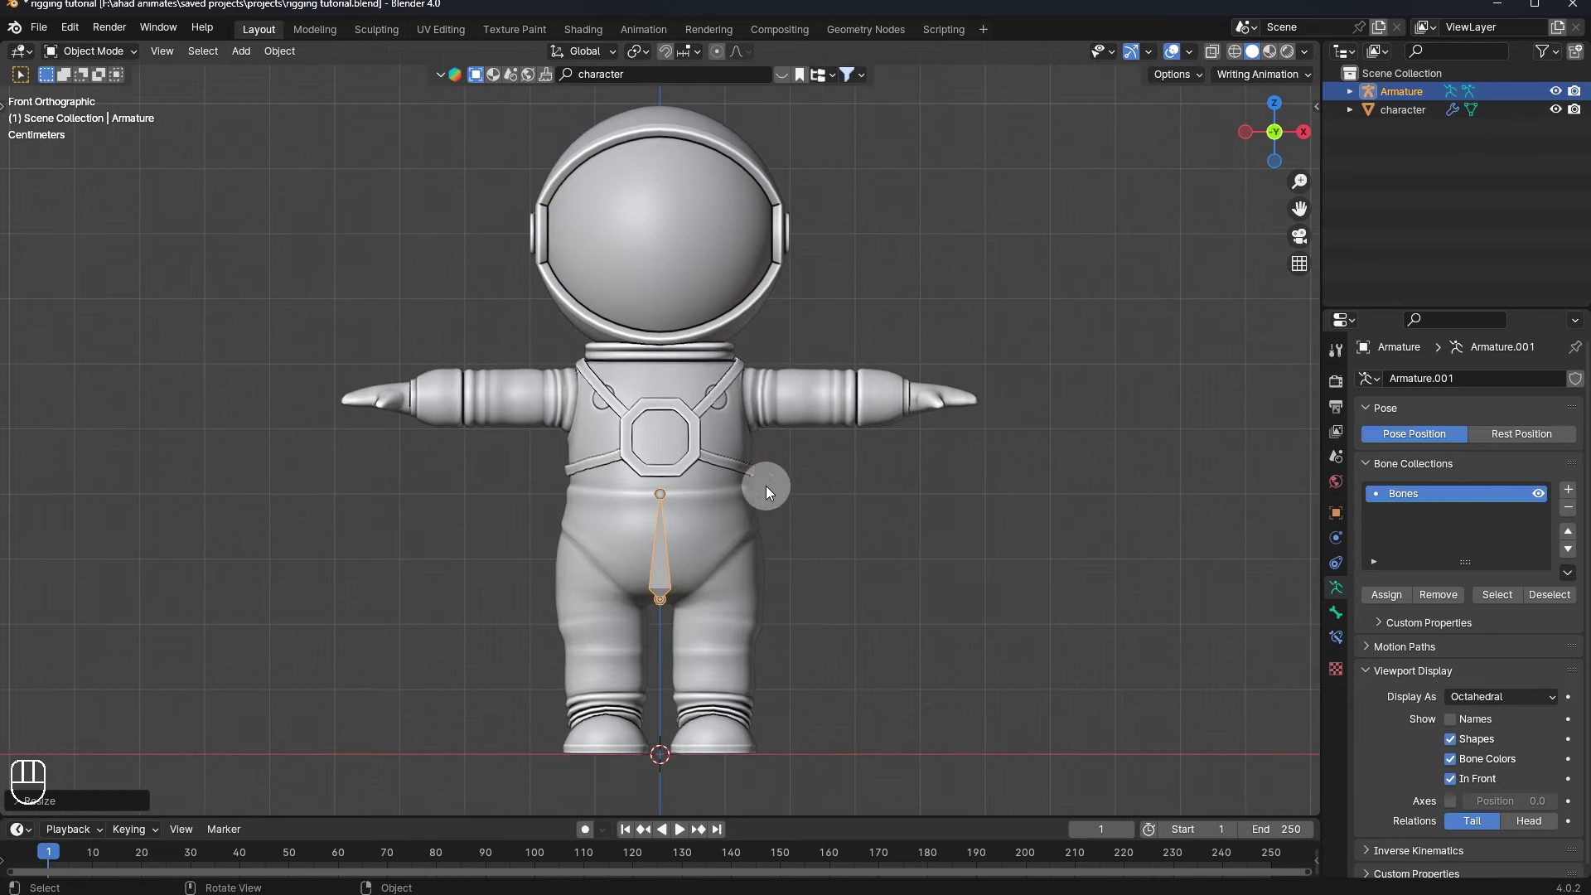
key("Tab")
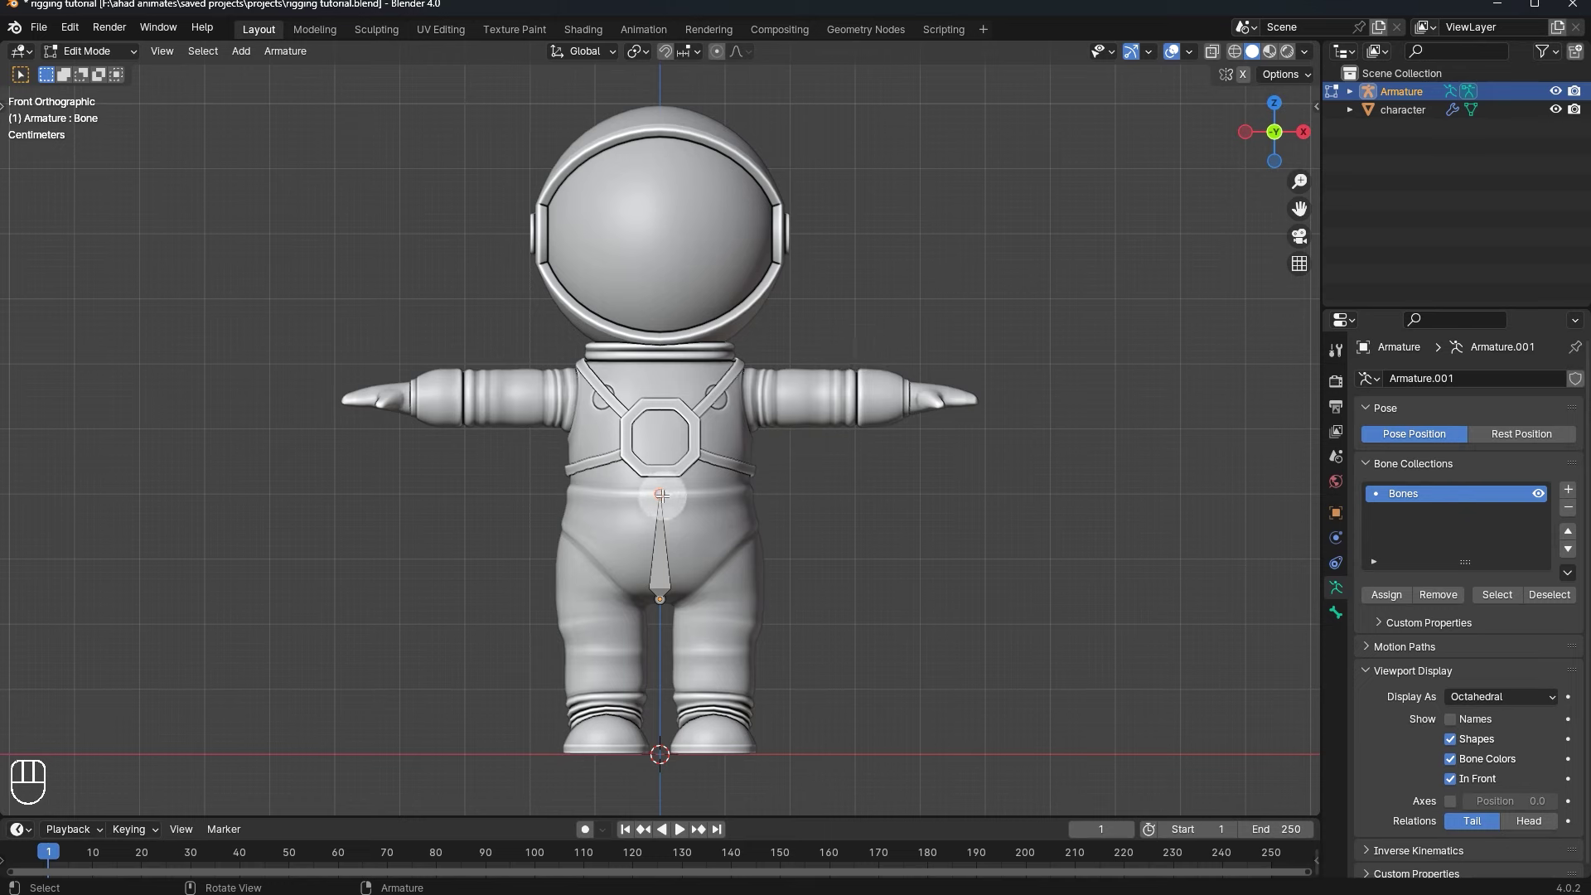
- Adjust the hip bone and extrude a spine bone from its tip up to the chest
key("g")
key("g")
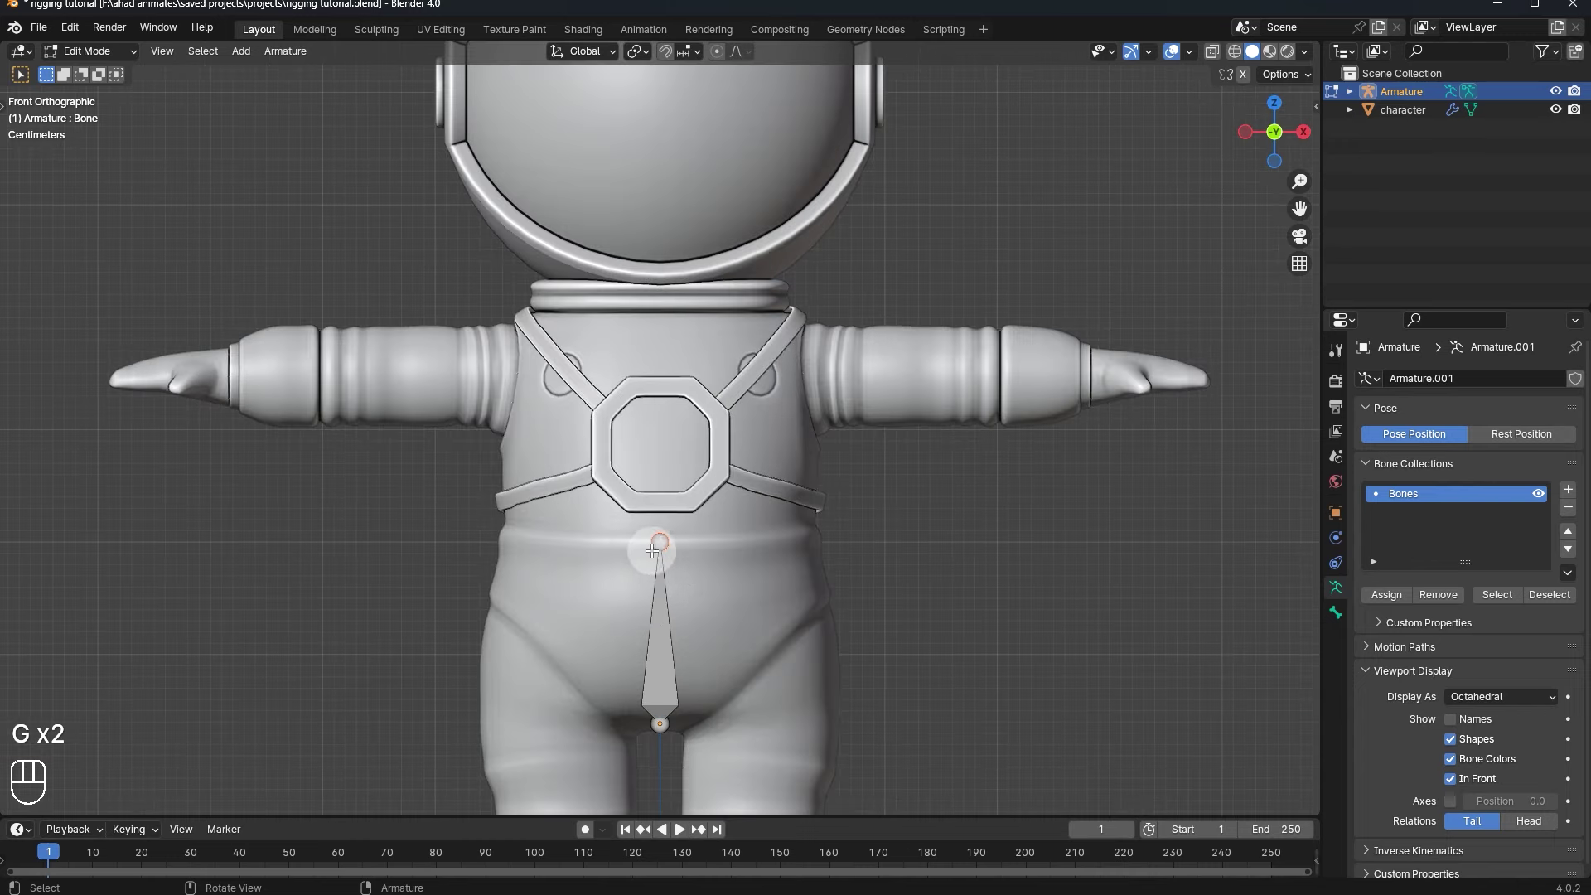
key("g")
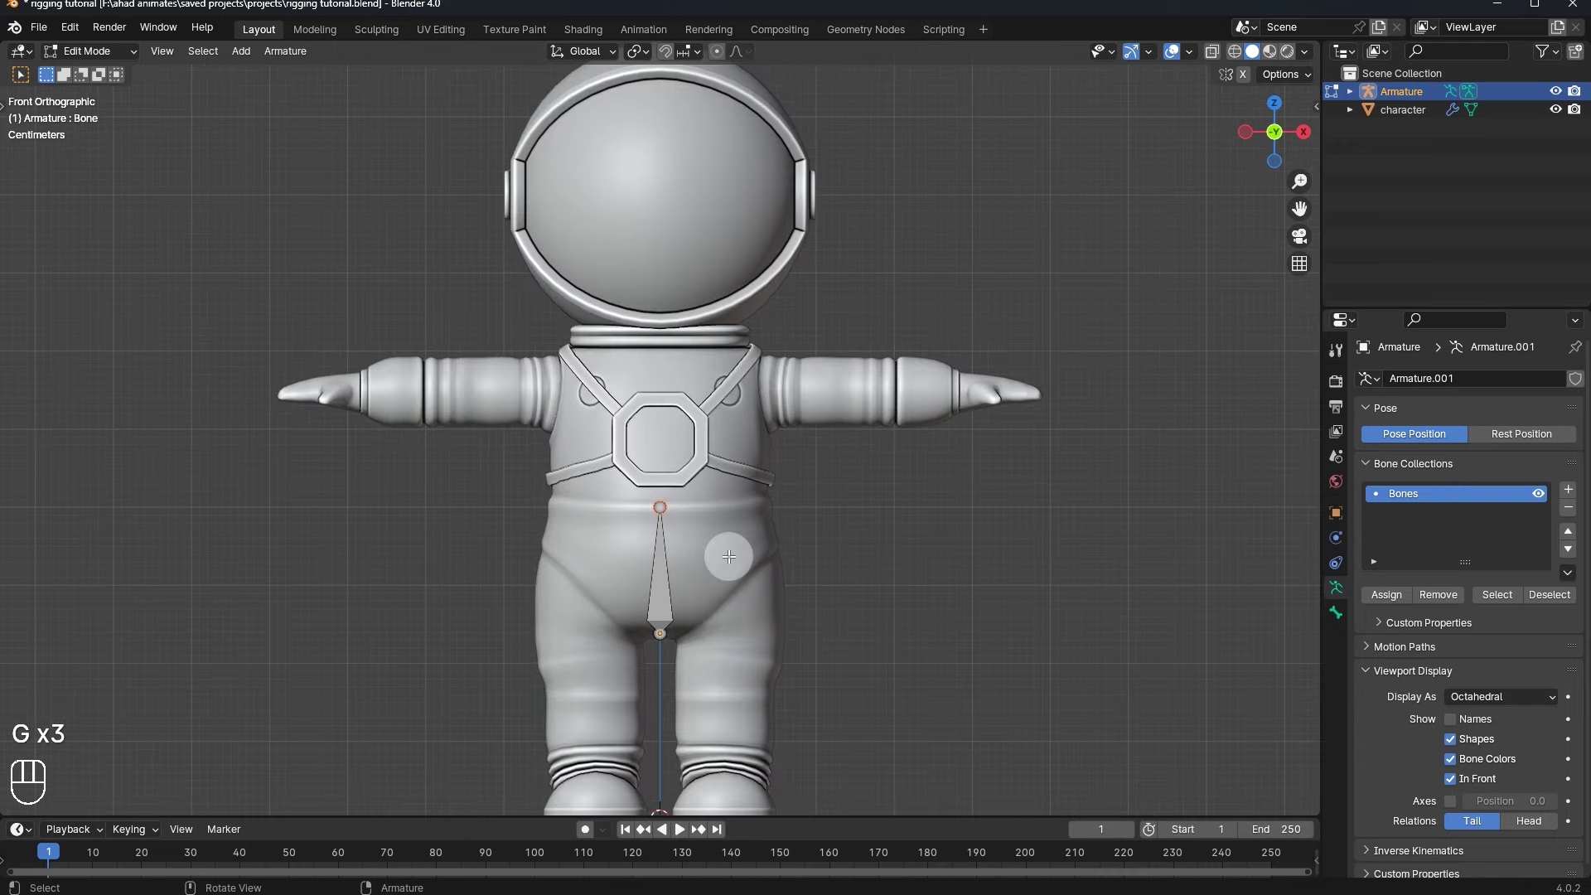
key("e")
key("g")
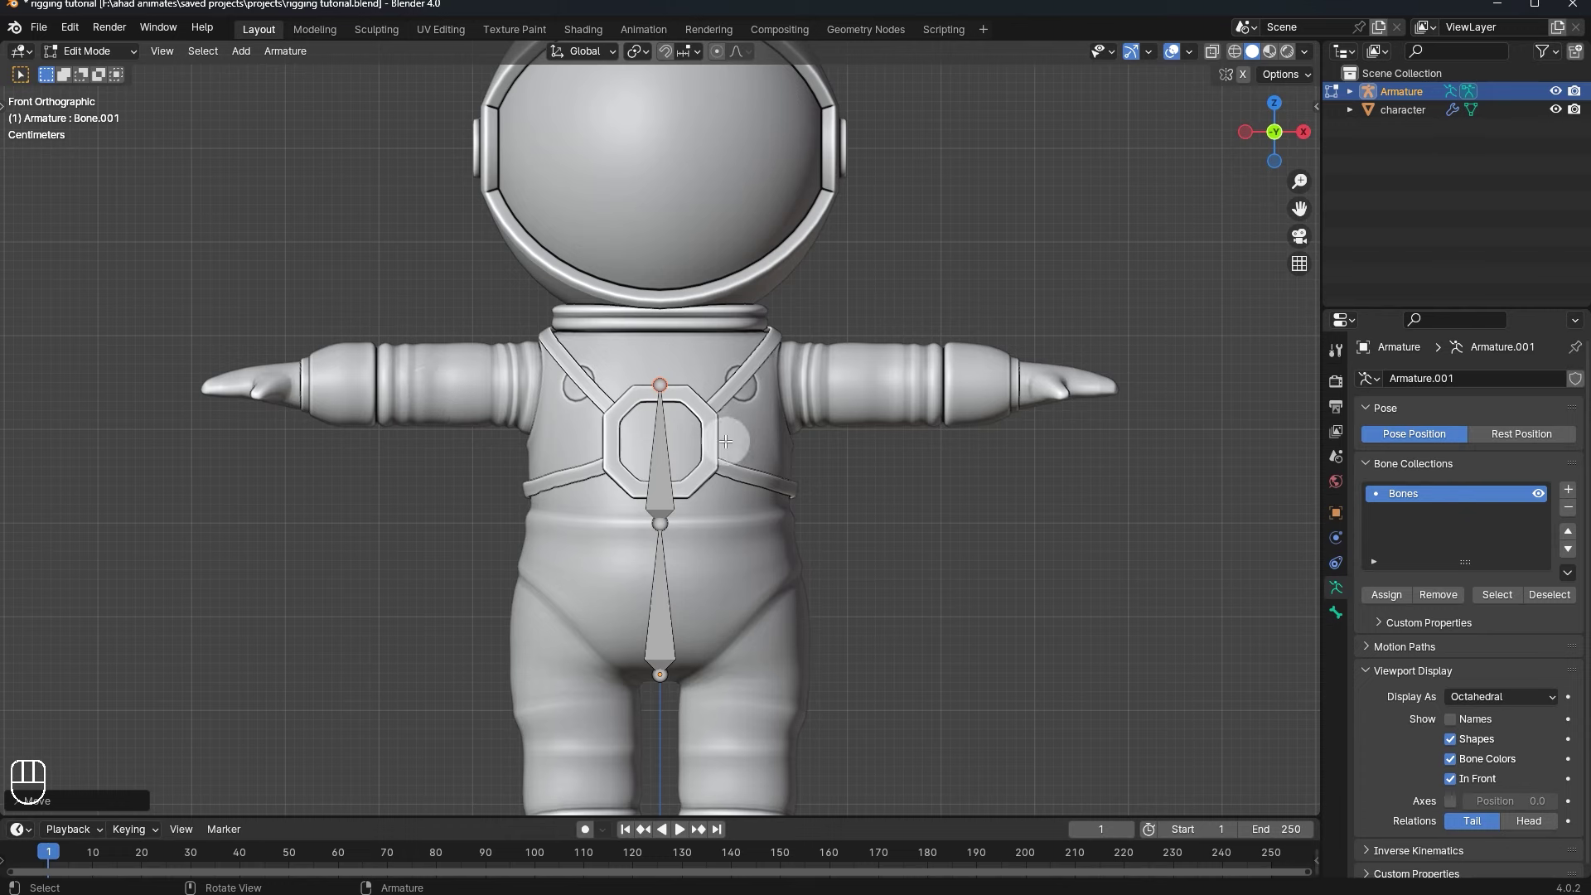
key("g")
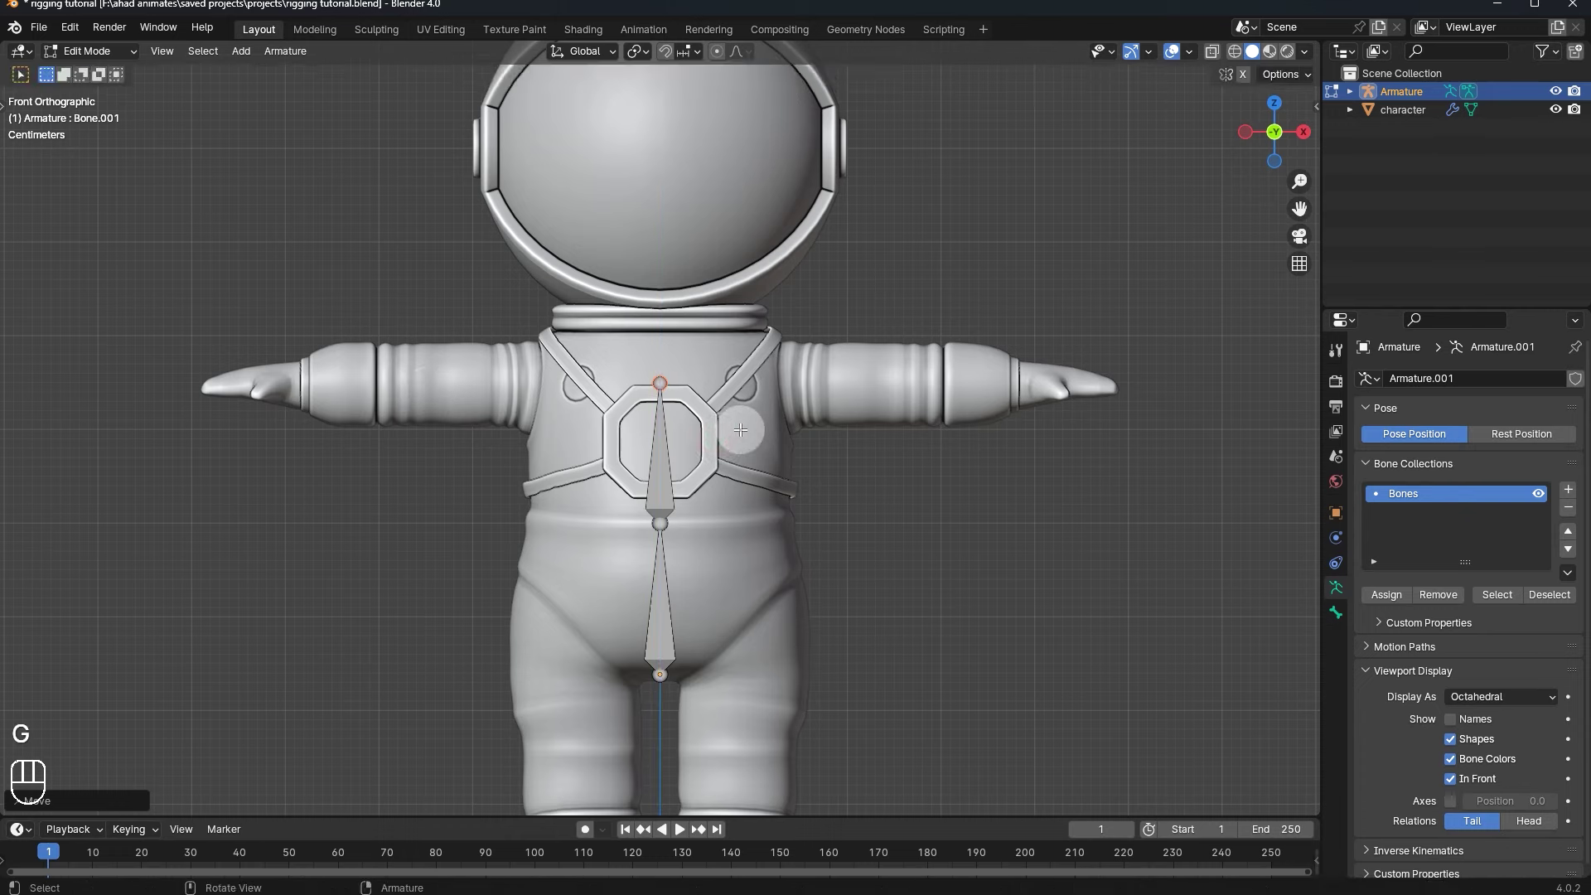
- Extrude a neck bone to the collar and a head bone ending at the helmet top
key("e")
key("g")
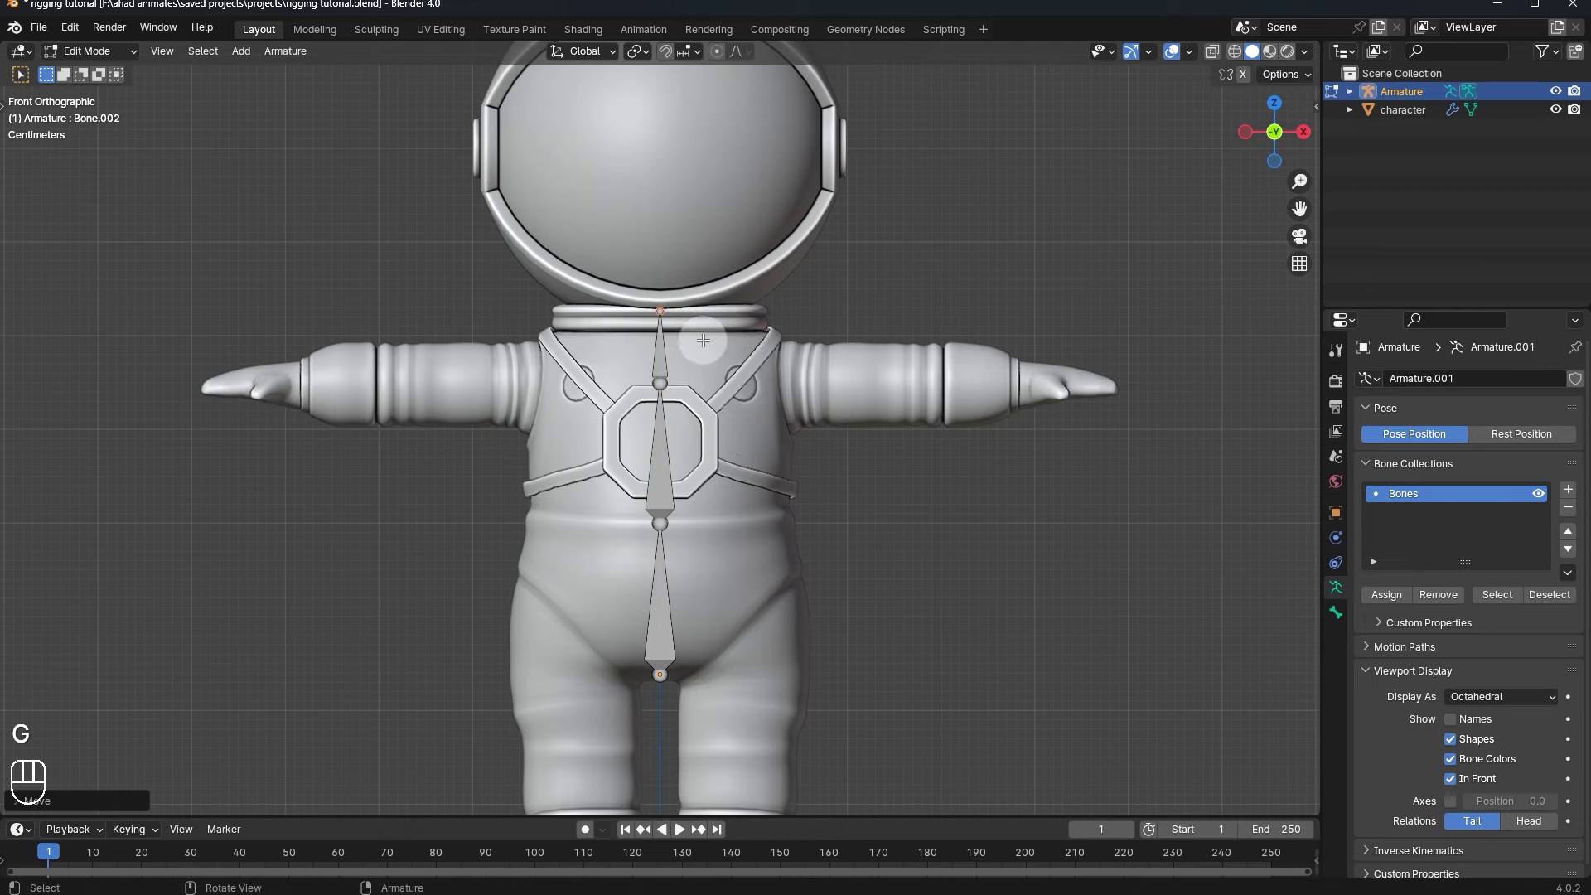
key("e")
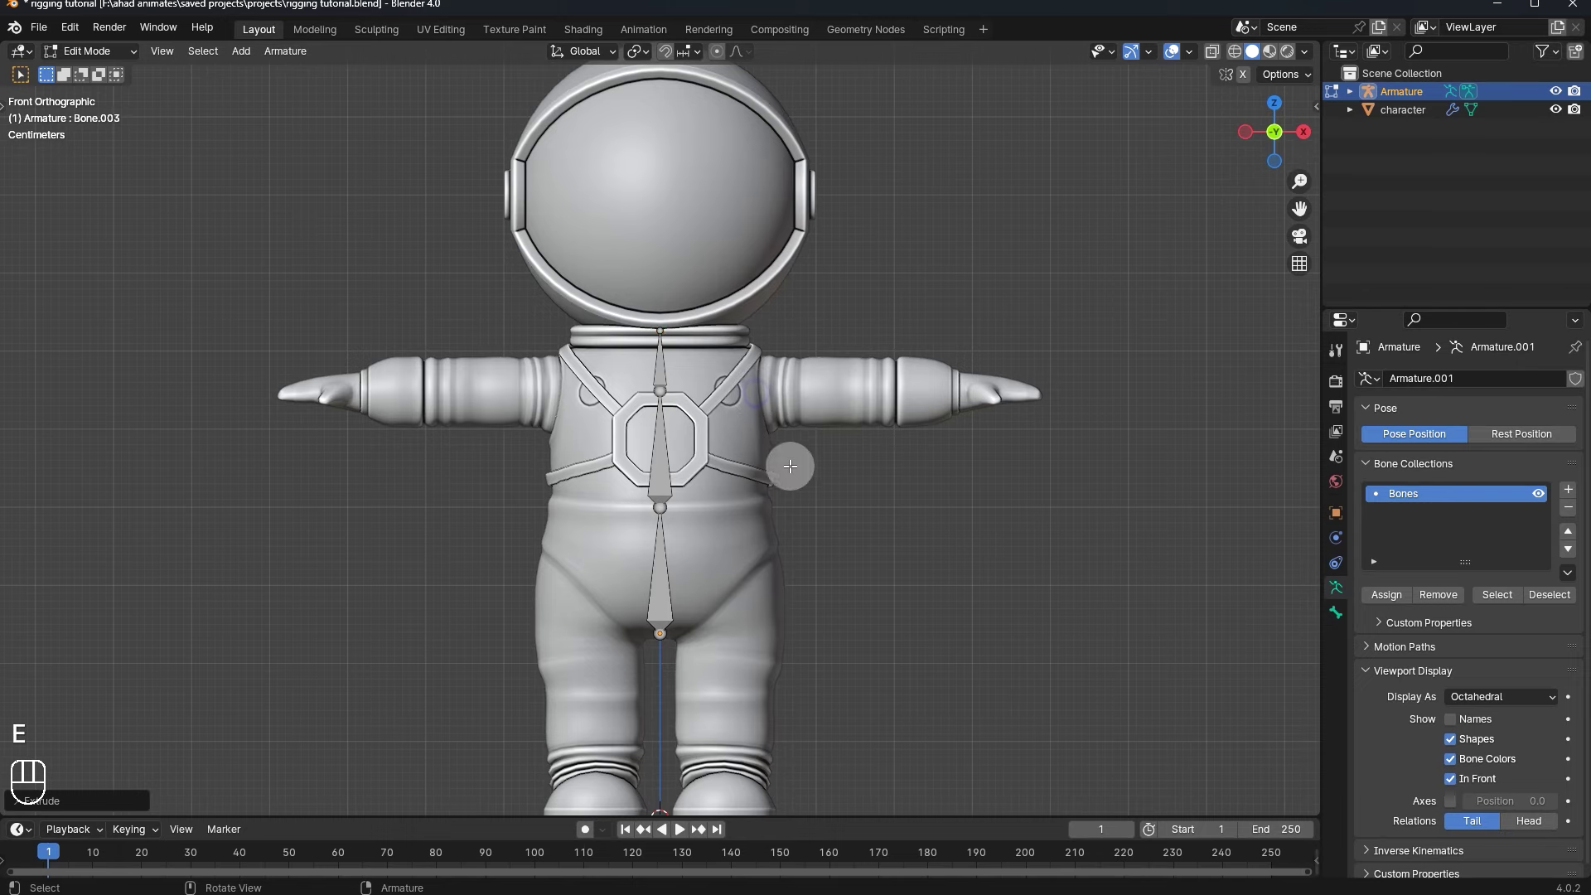
key("g")
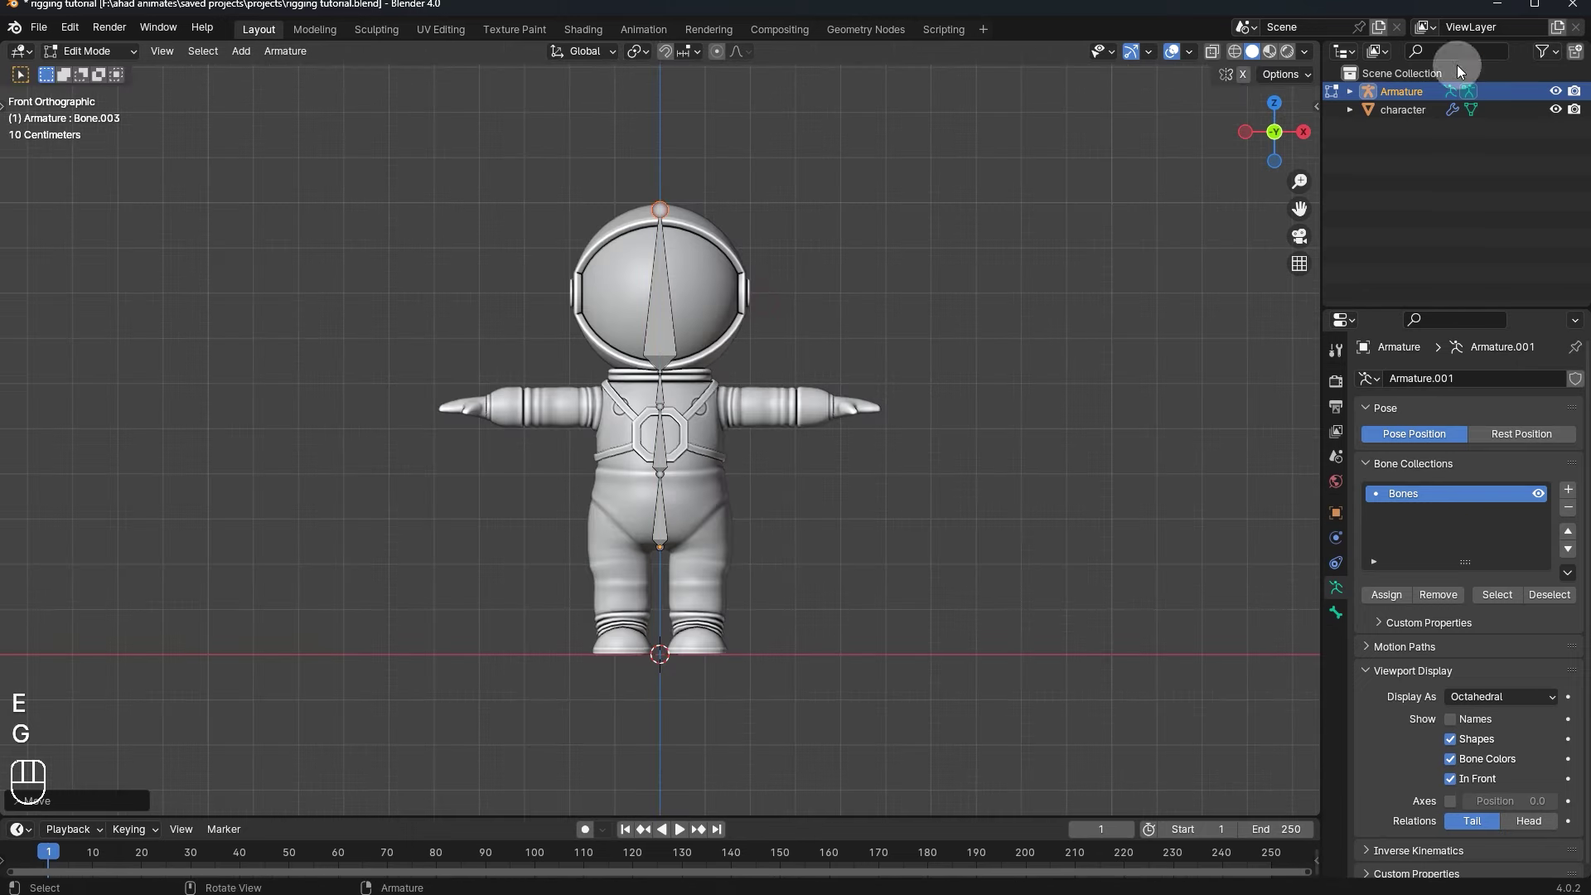
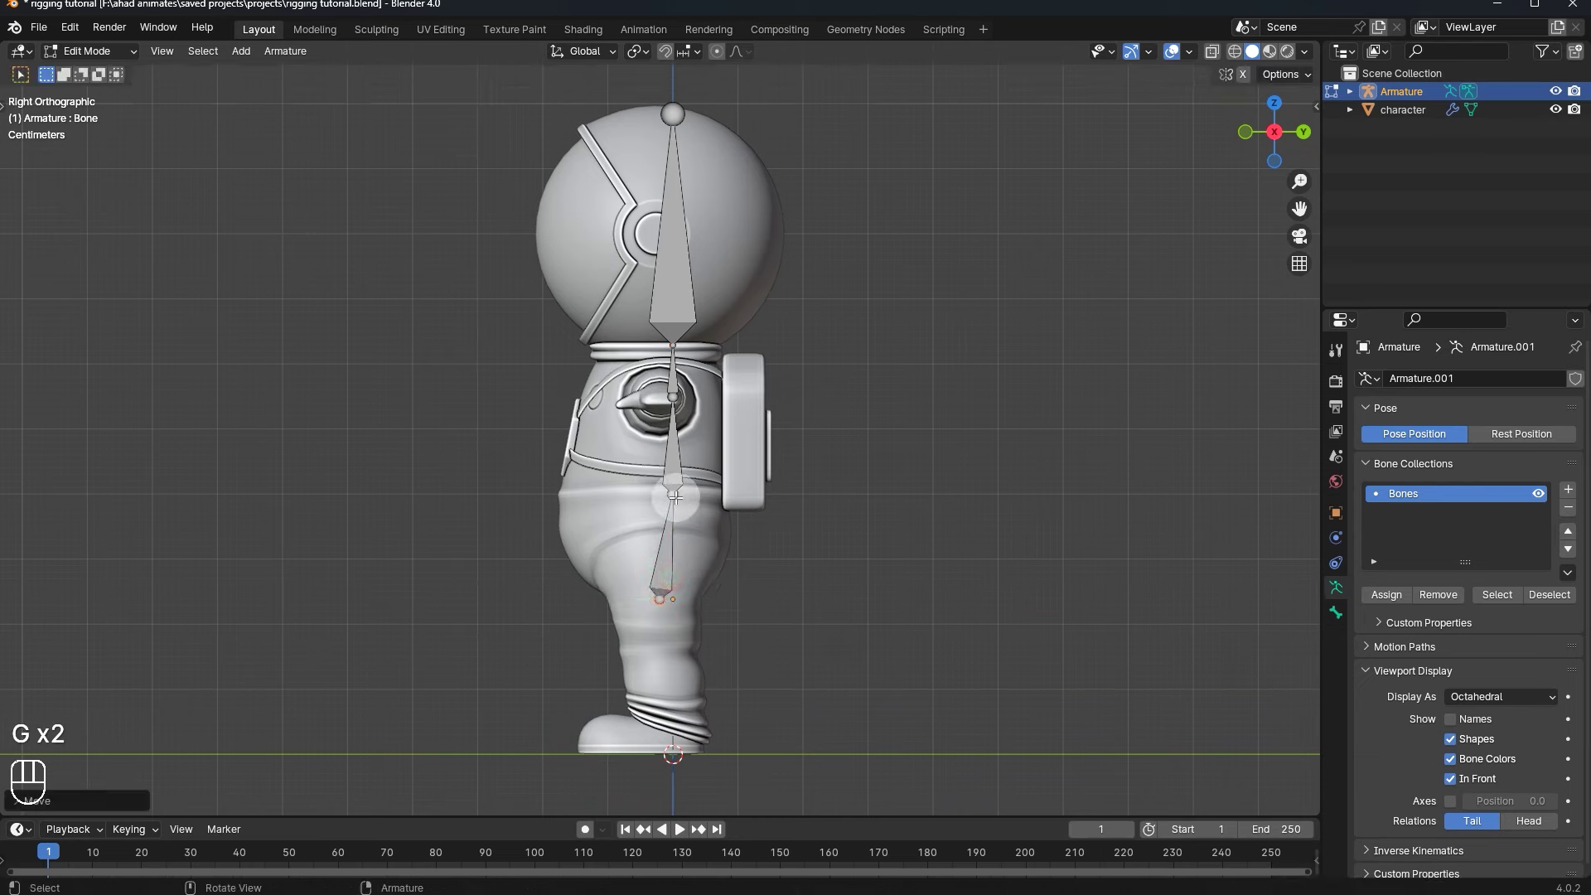
- From the side view, shift the hip, neck and helmet-top joints front to back to follow the body's depth
key("g")
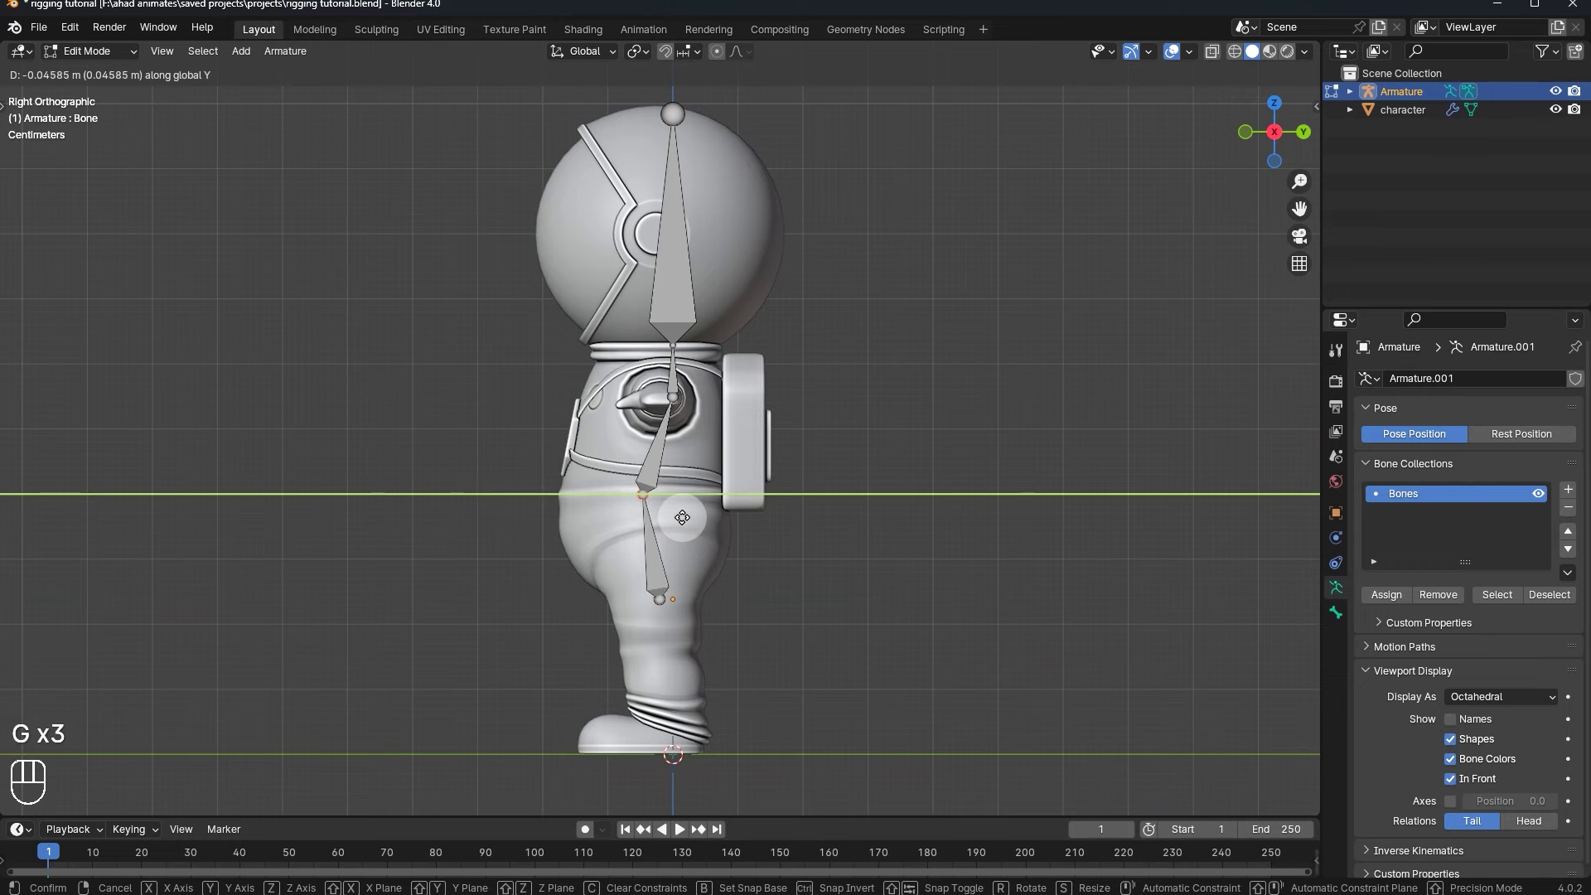
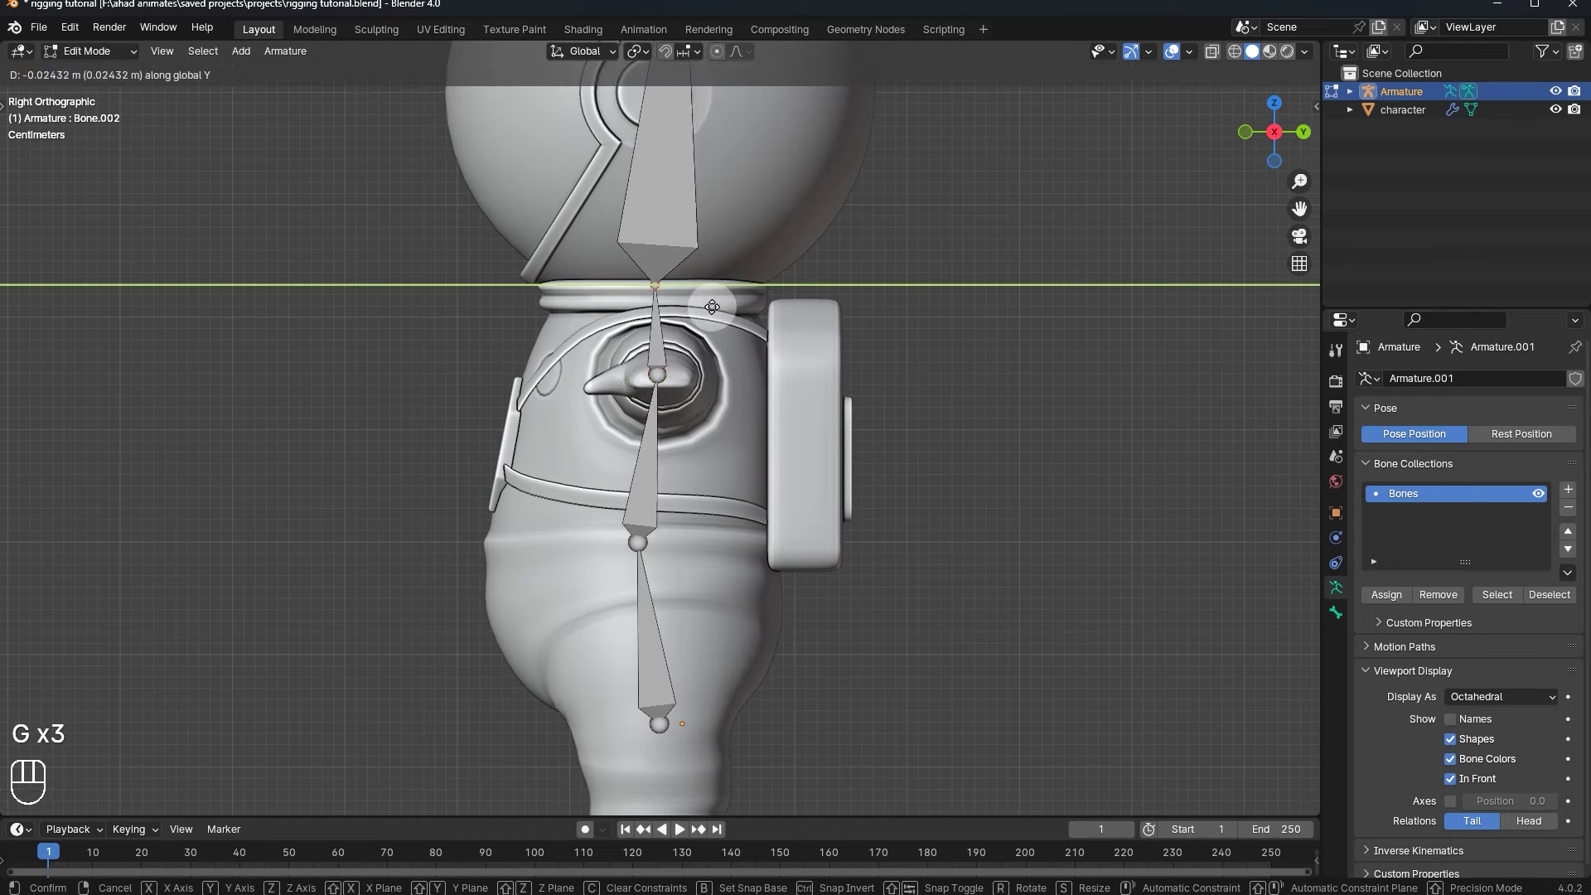
key("g")
key("g")
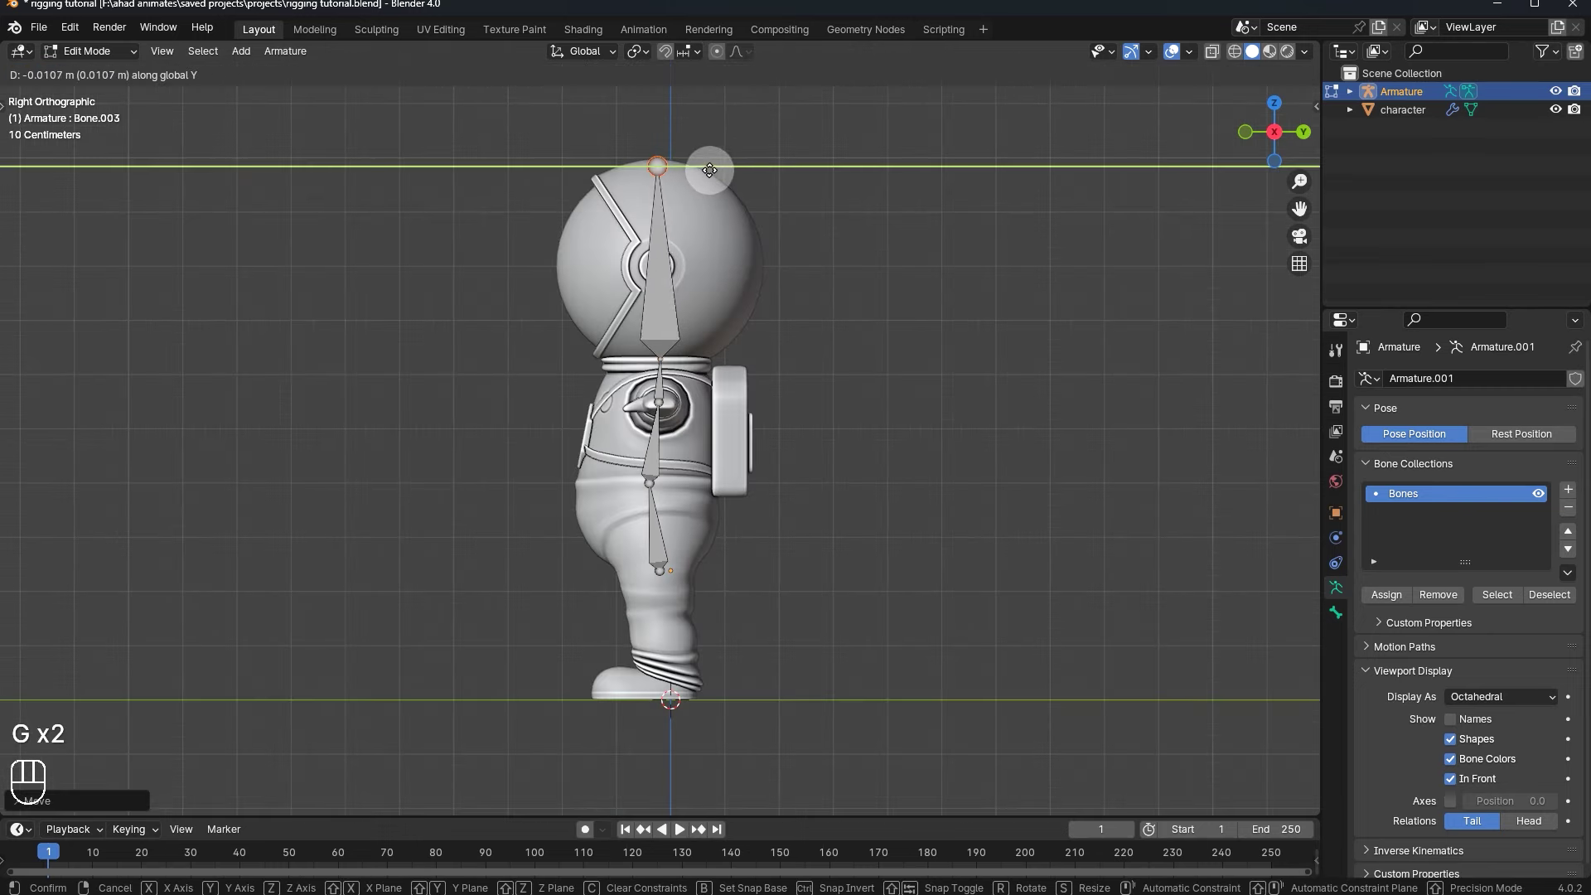
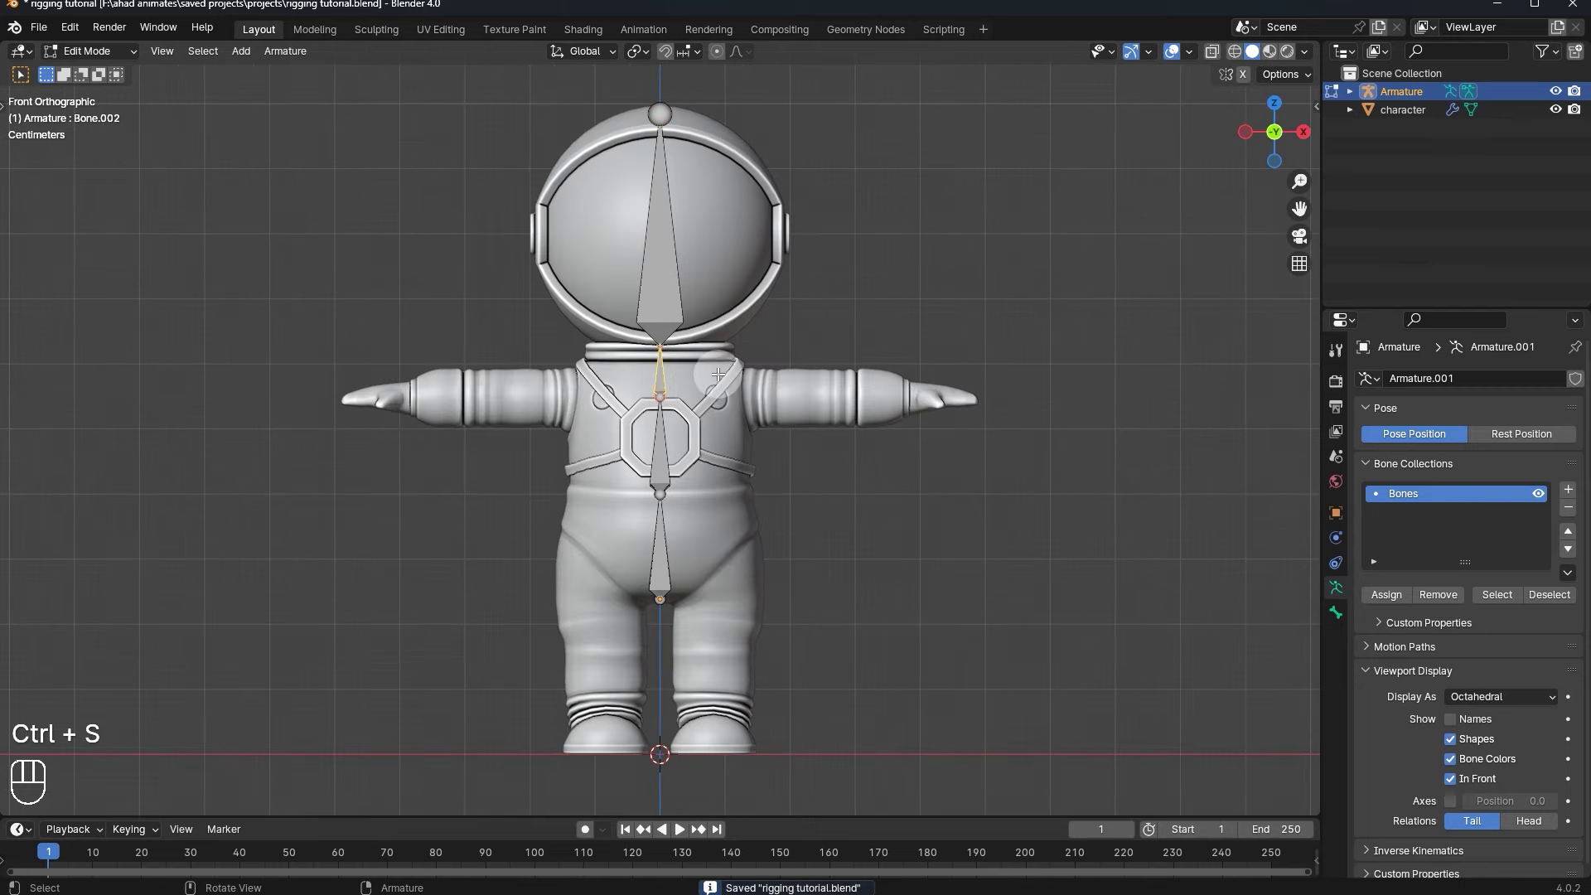
- Create an upper-arm bone from the chest joint, rotating and moving its tip along the arm
key("shift+d")
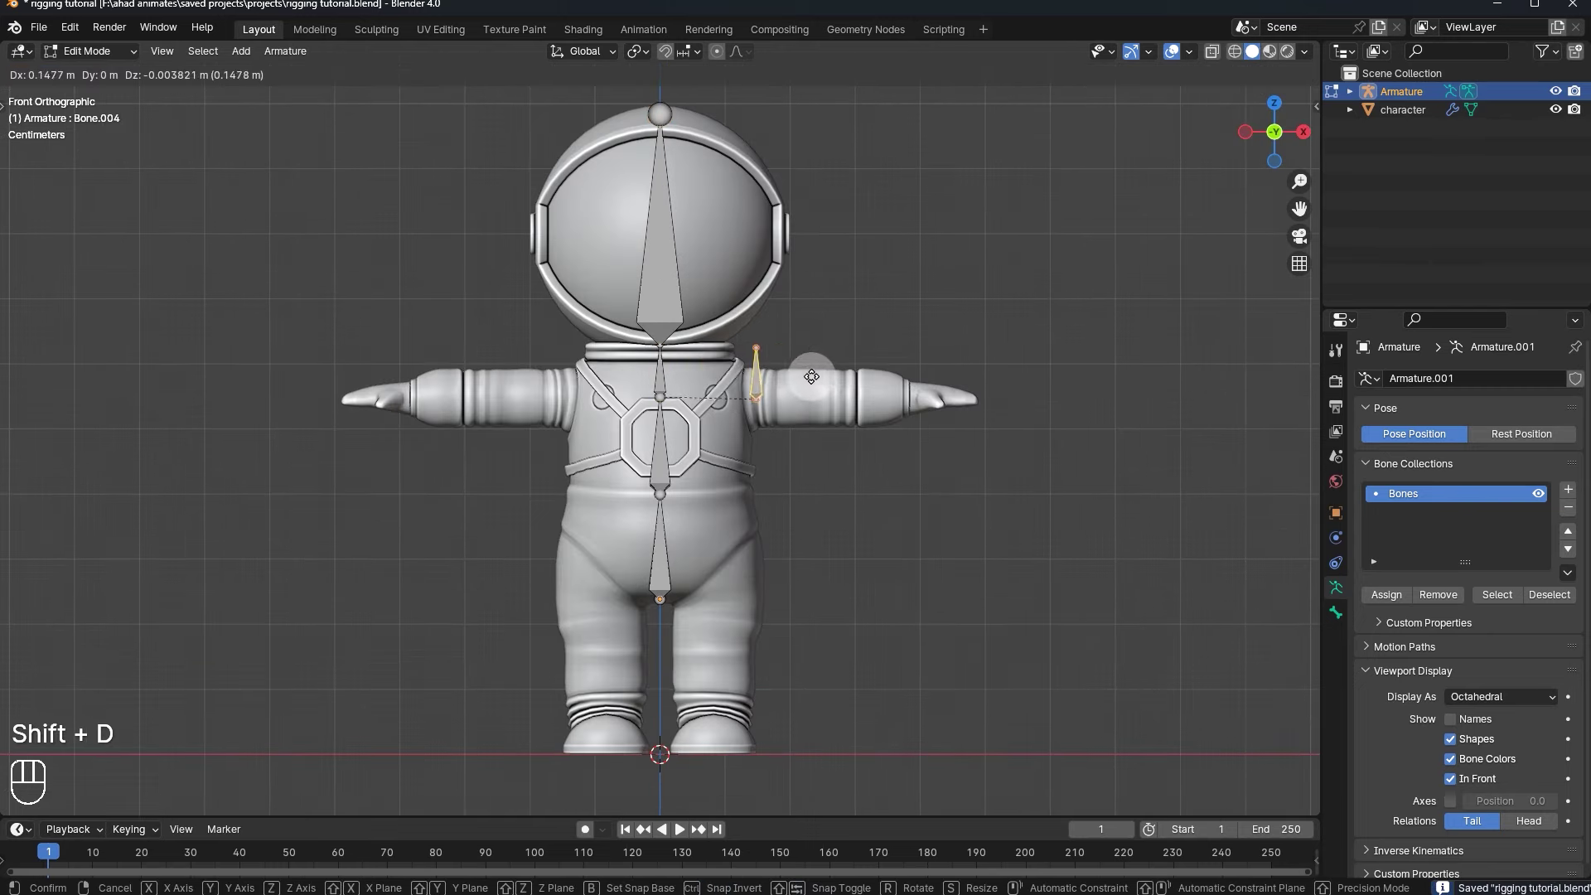
key("r")
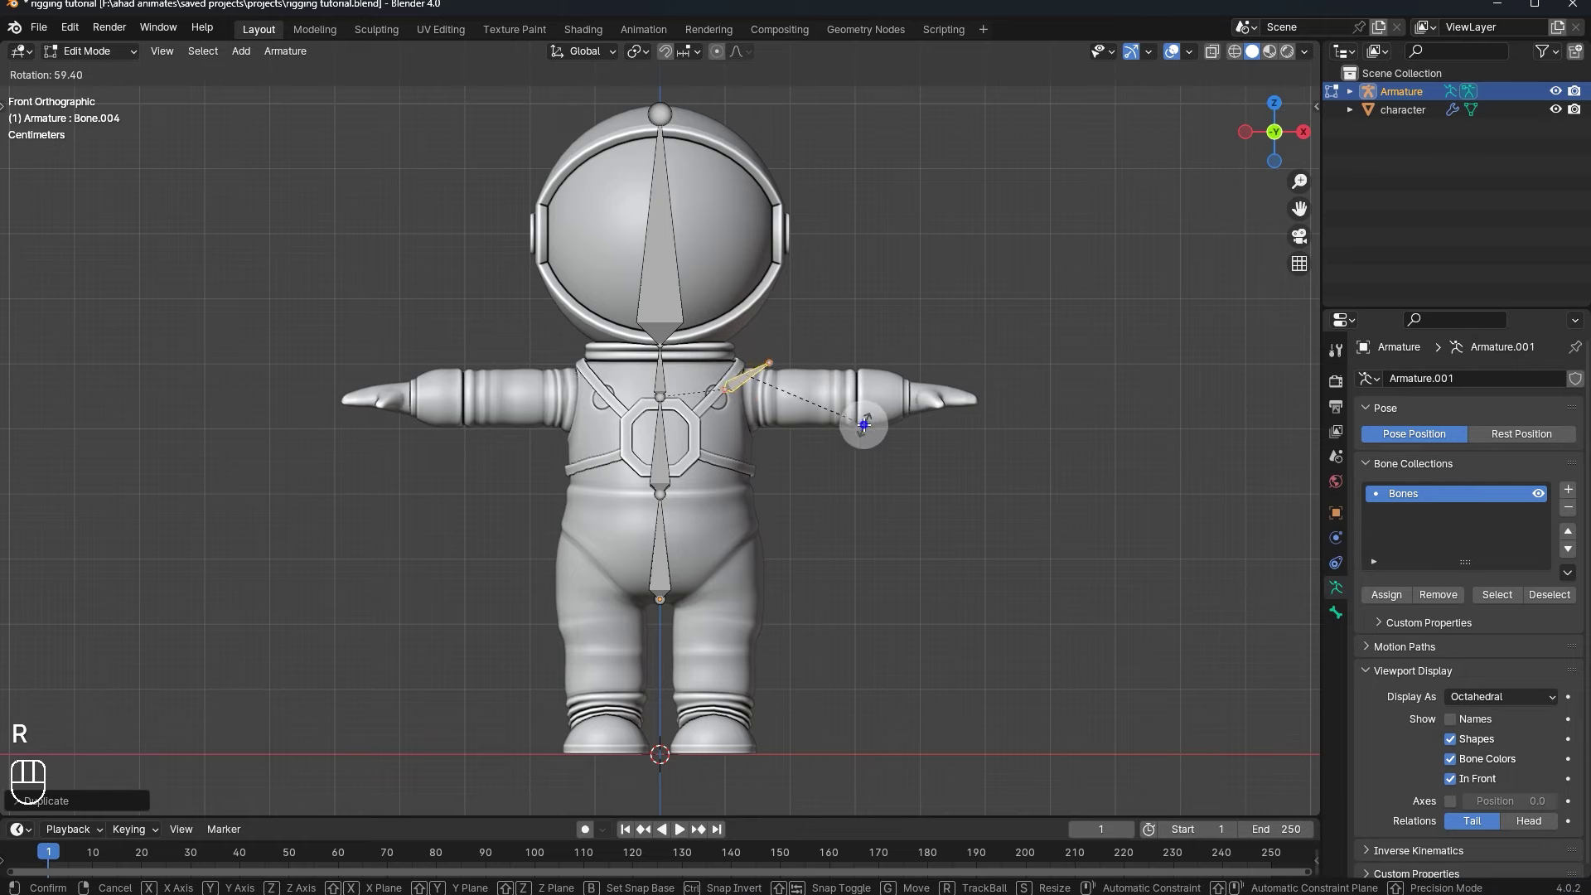
key("r")
key("g")
key("g")
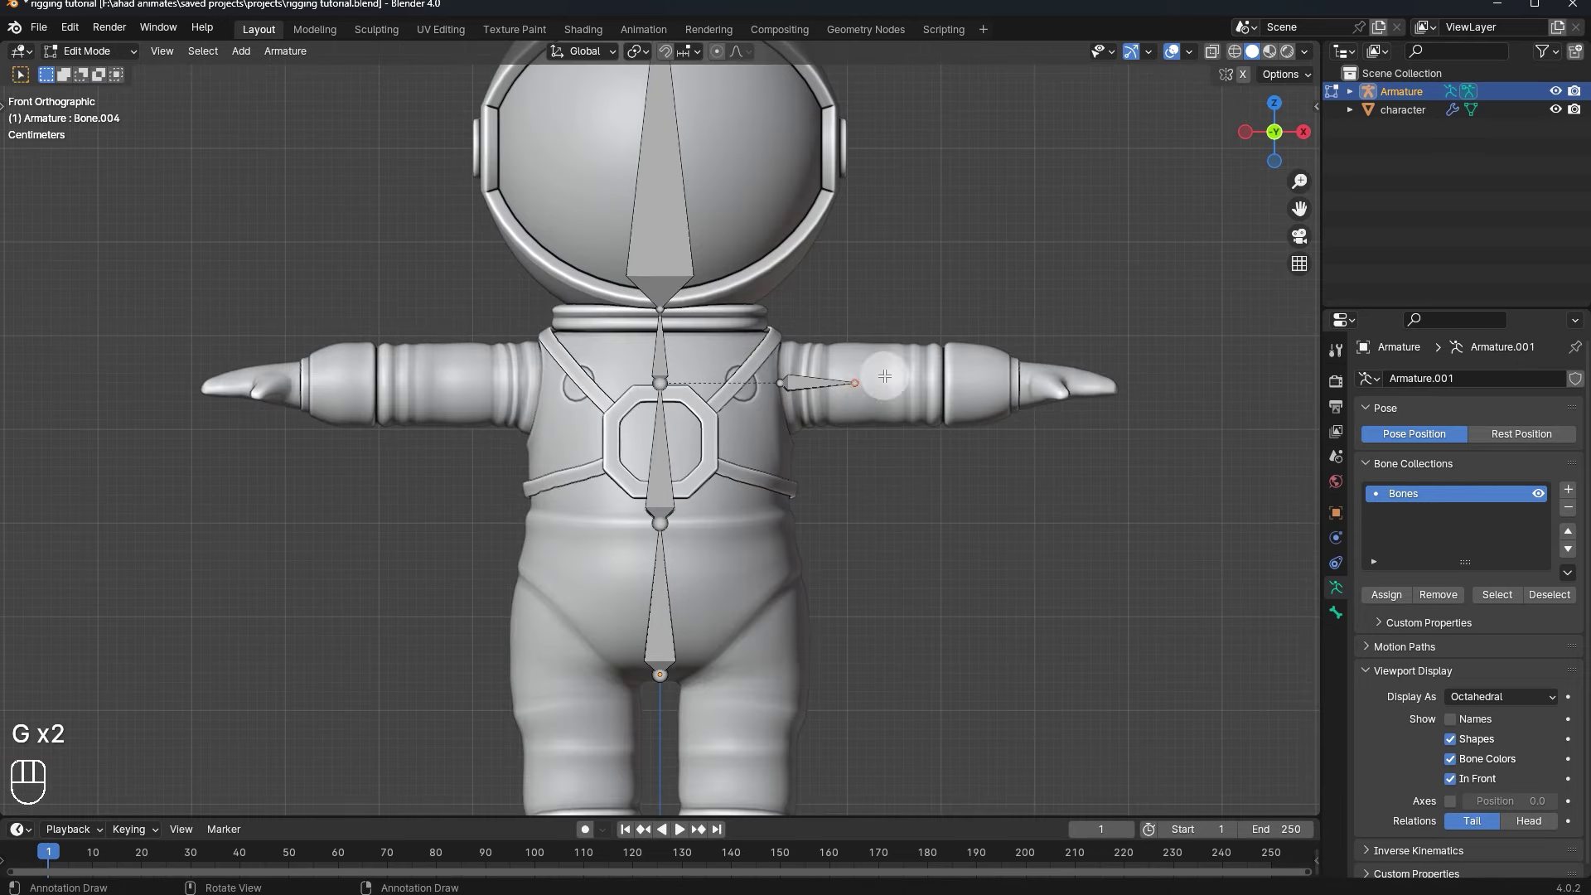
key("g")
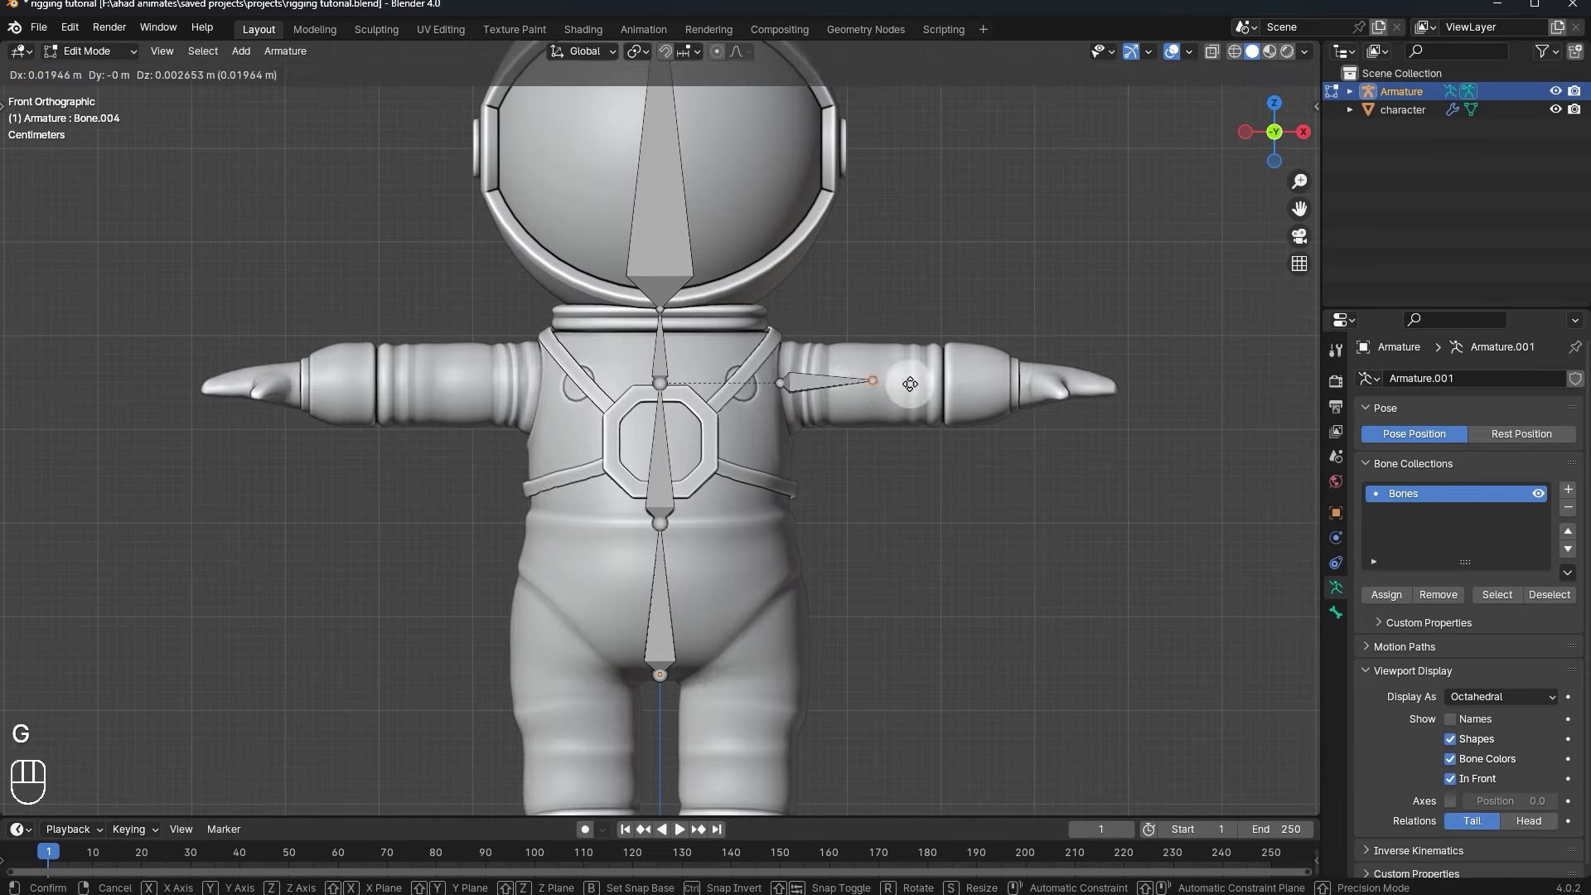
key("g")
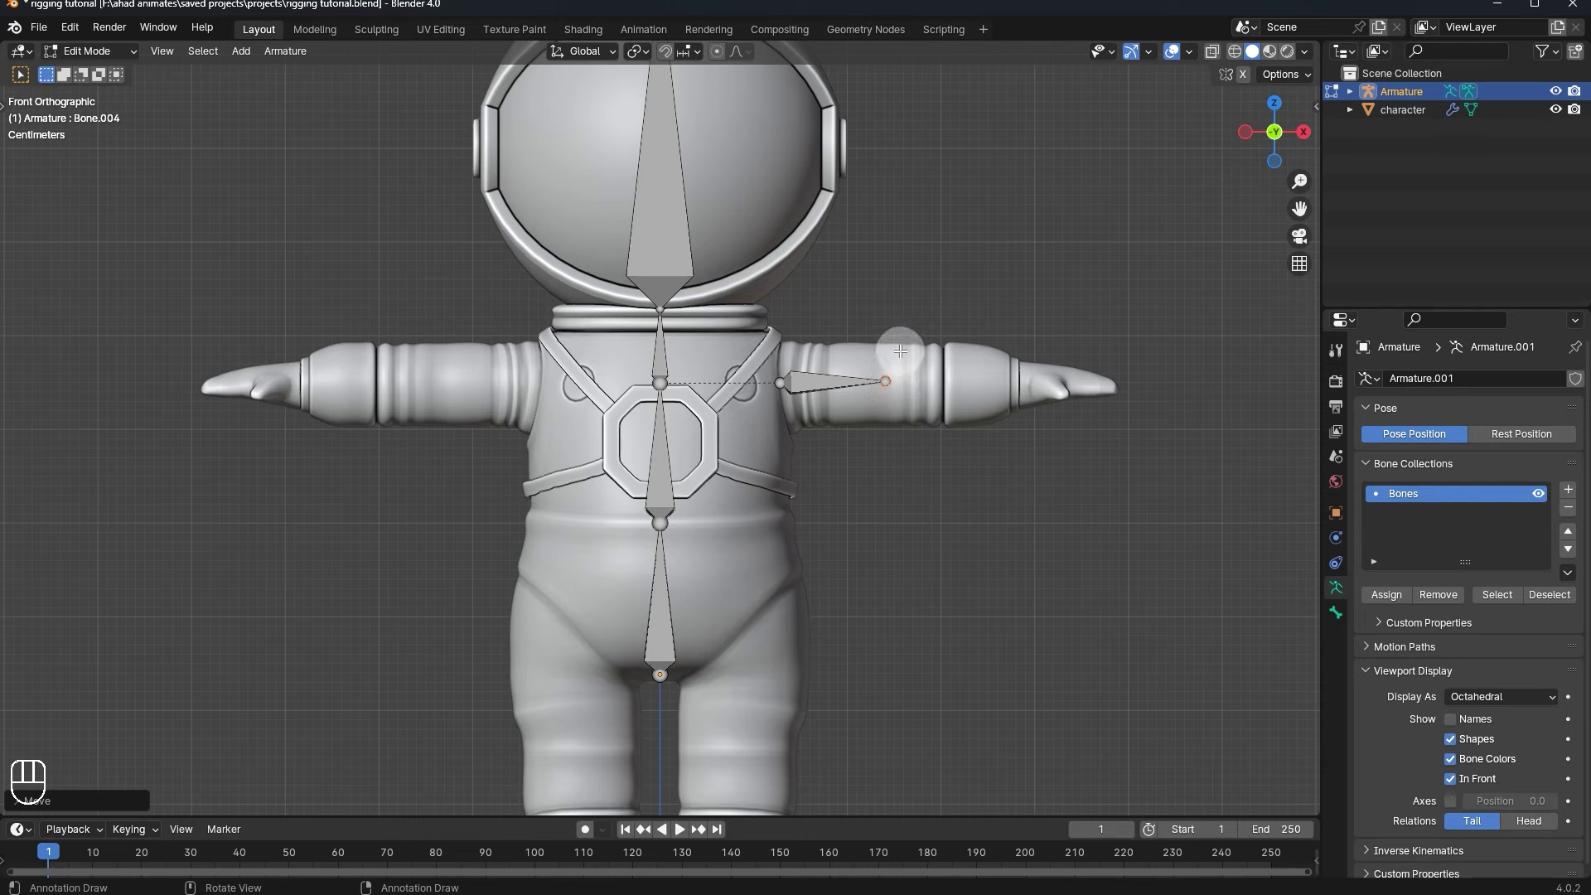
- Extrude forearm and hand bones to the fingertips, then duplicate the arm chain and rotate the copy
key("e")
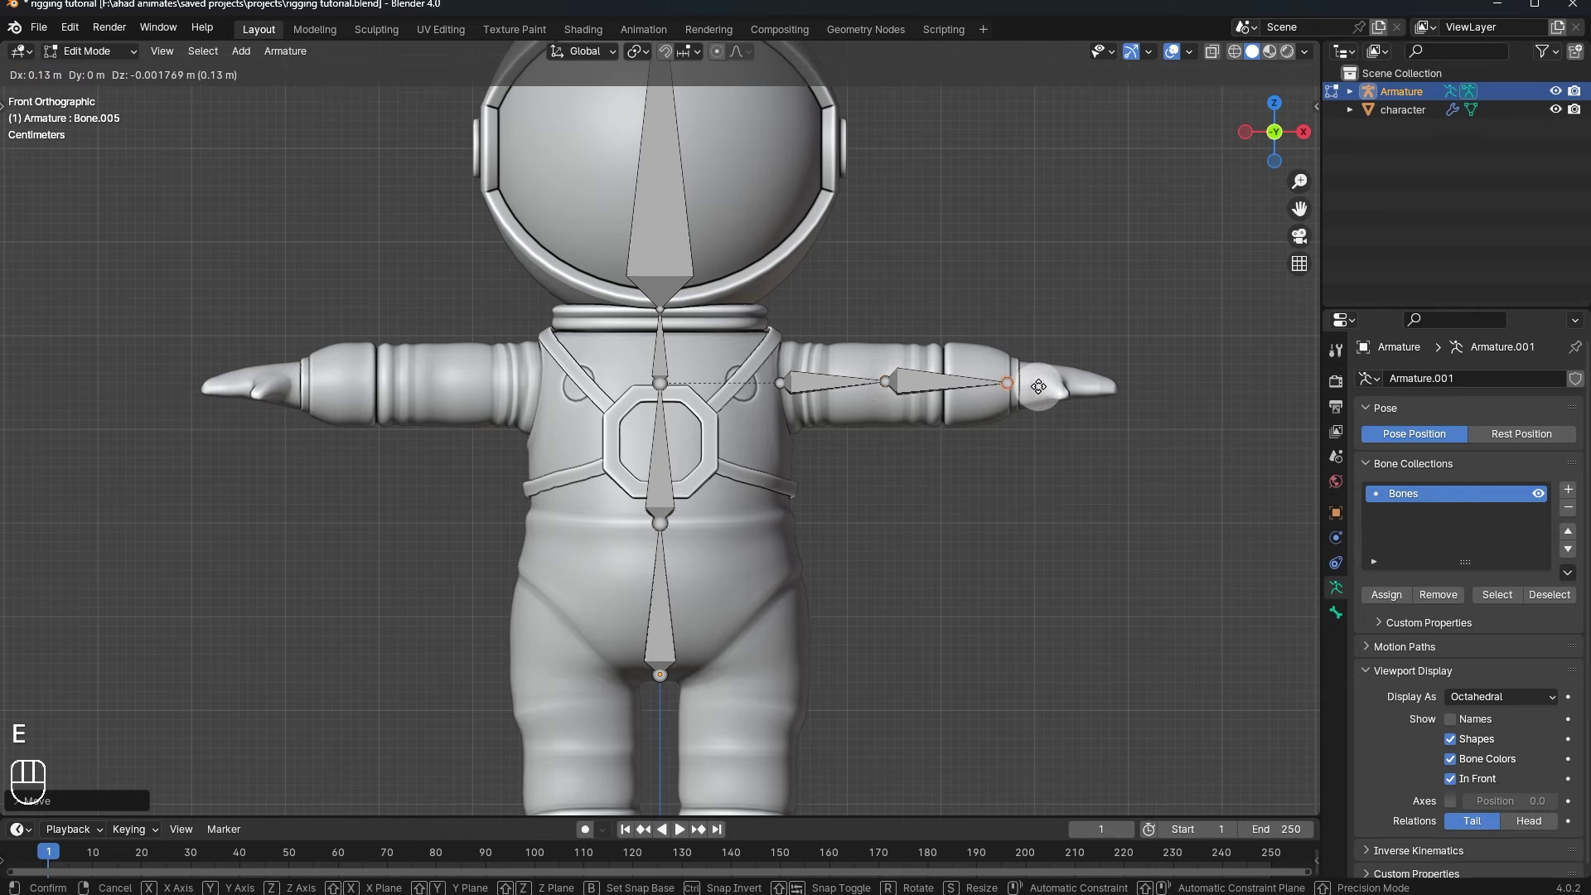
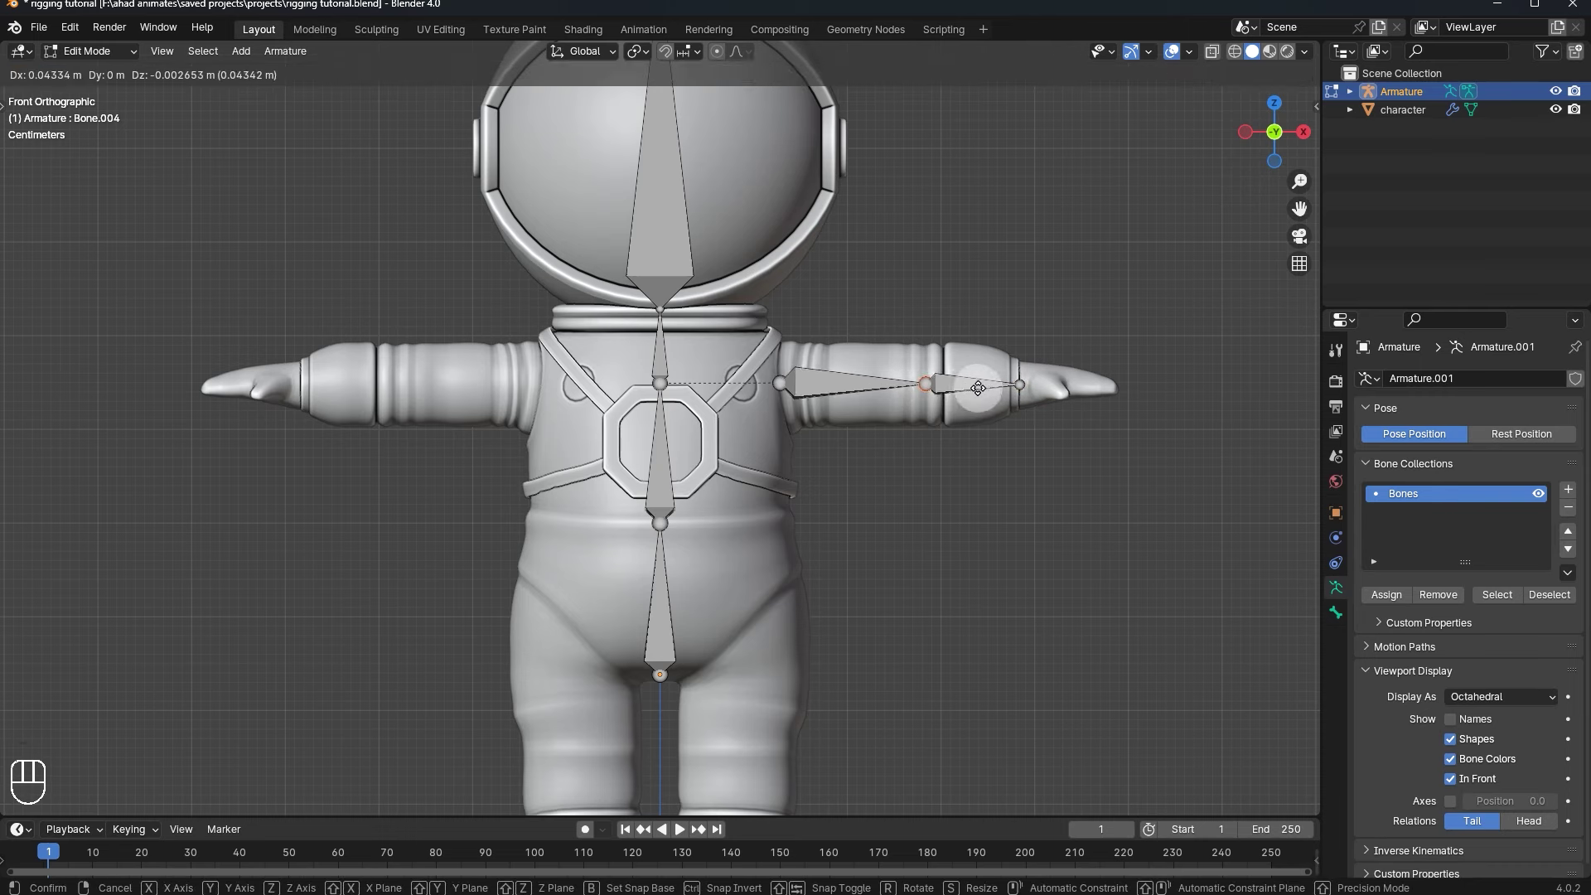
key("e")
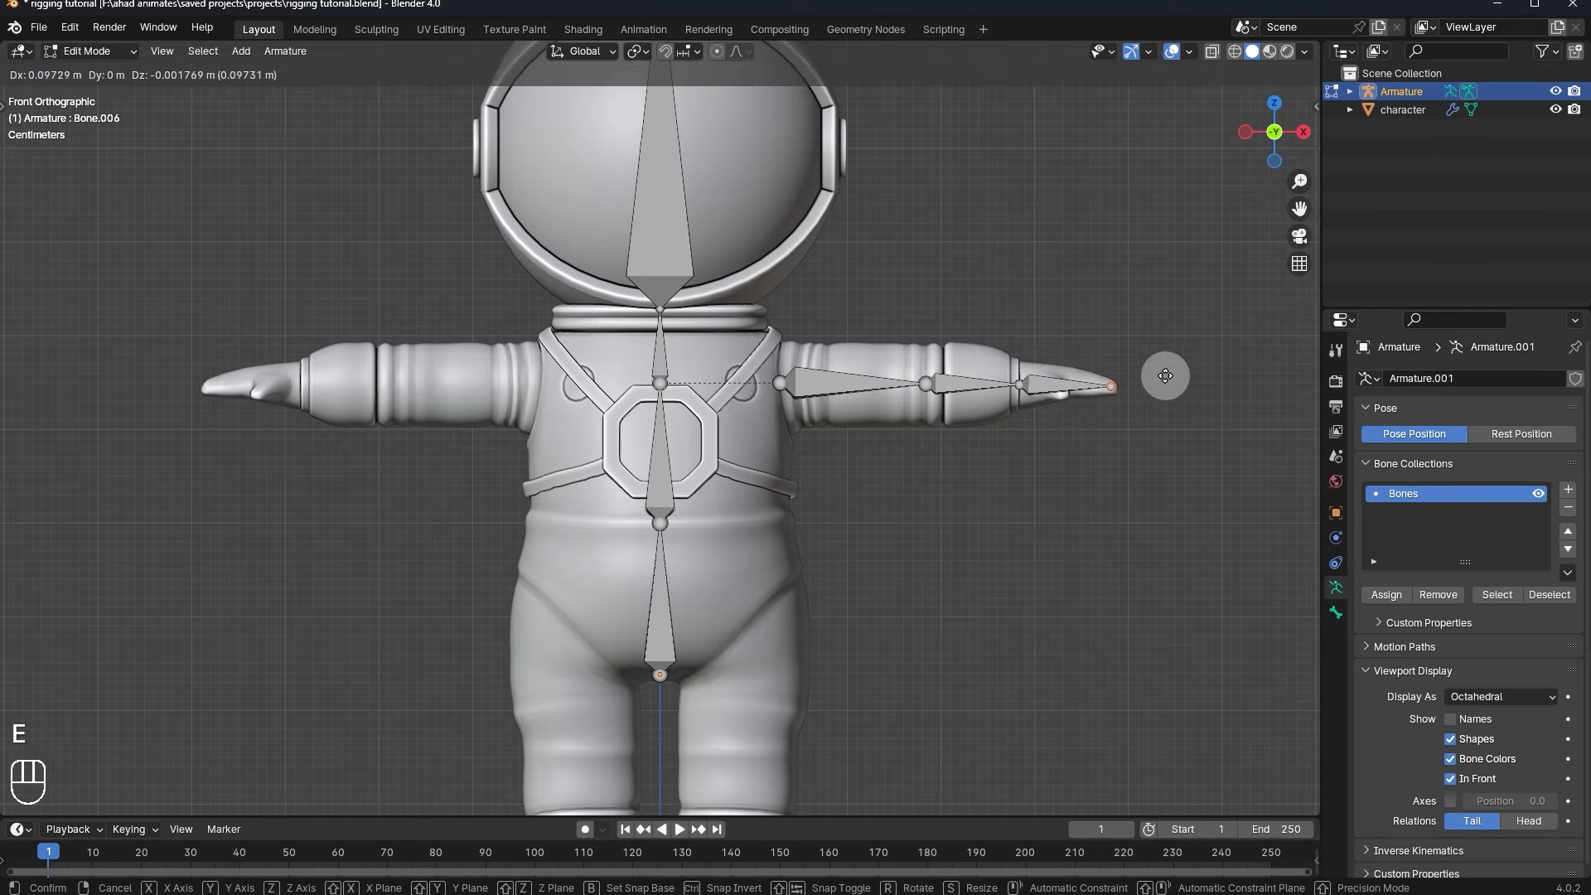
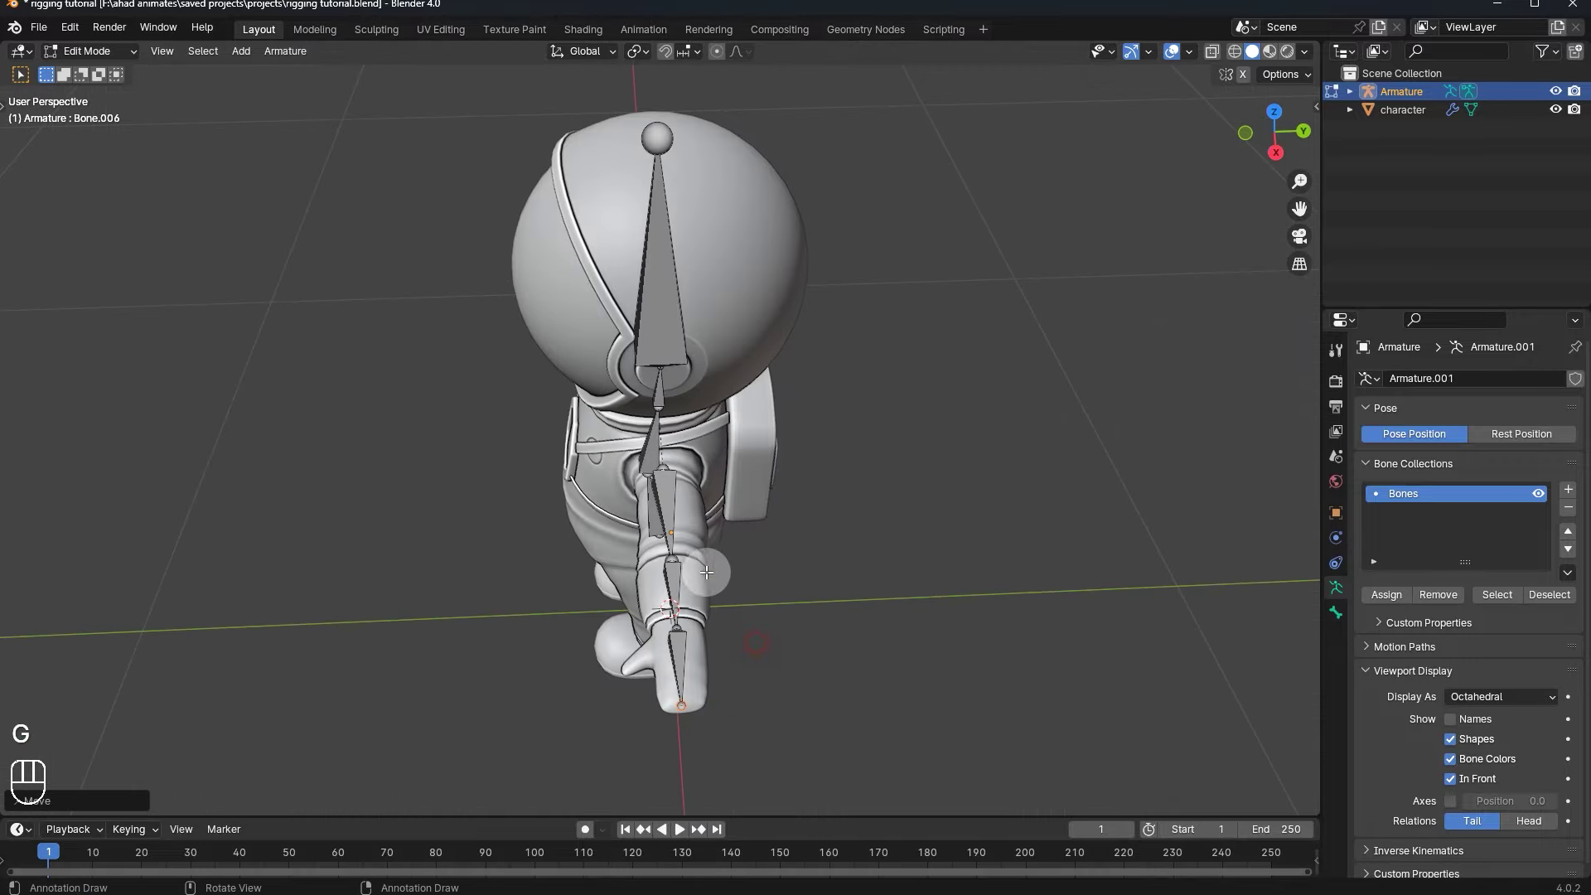
key("g")
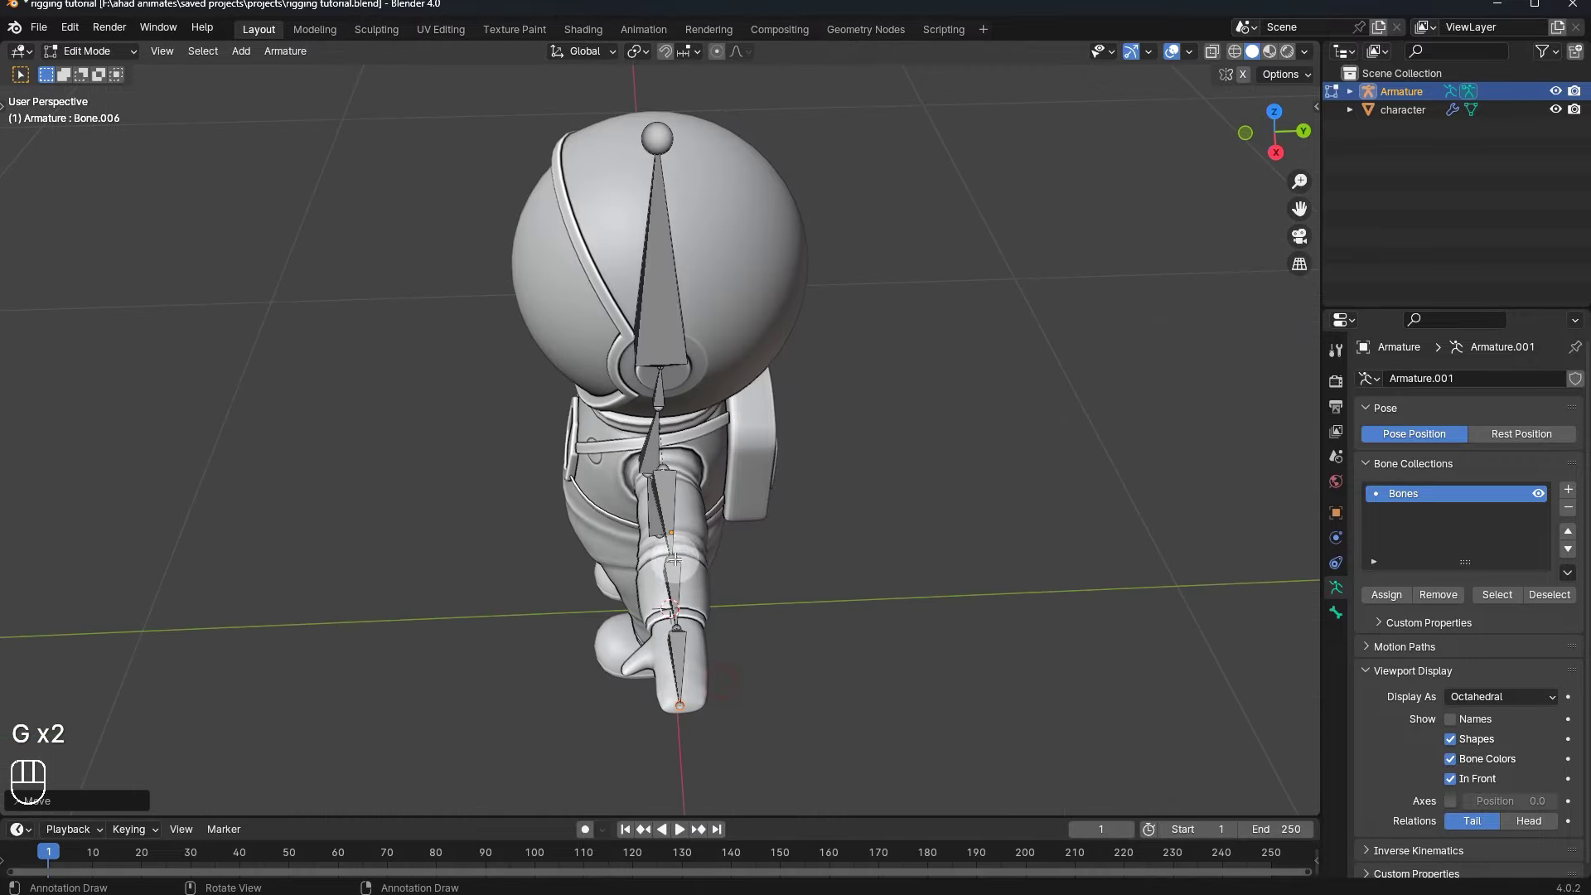
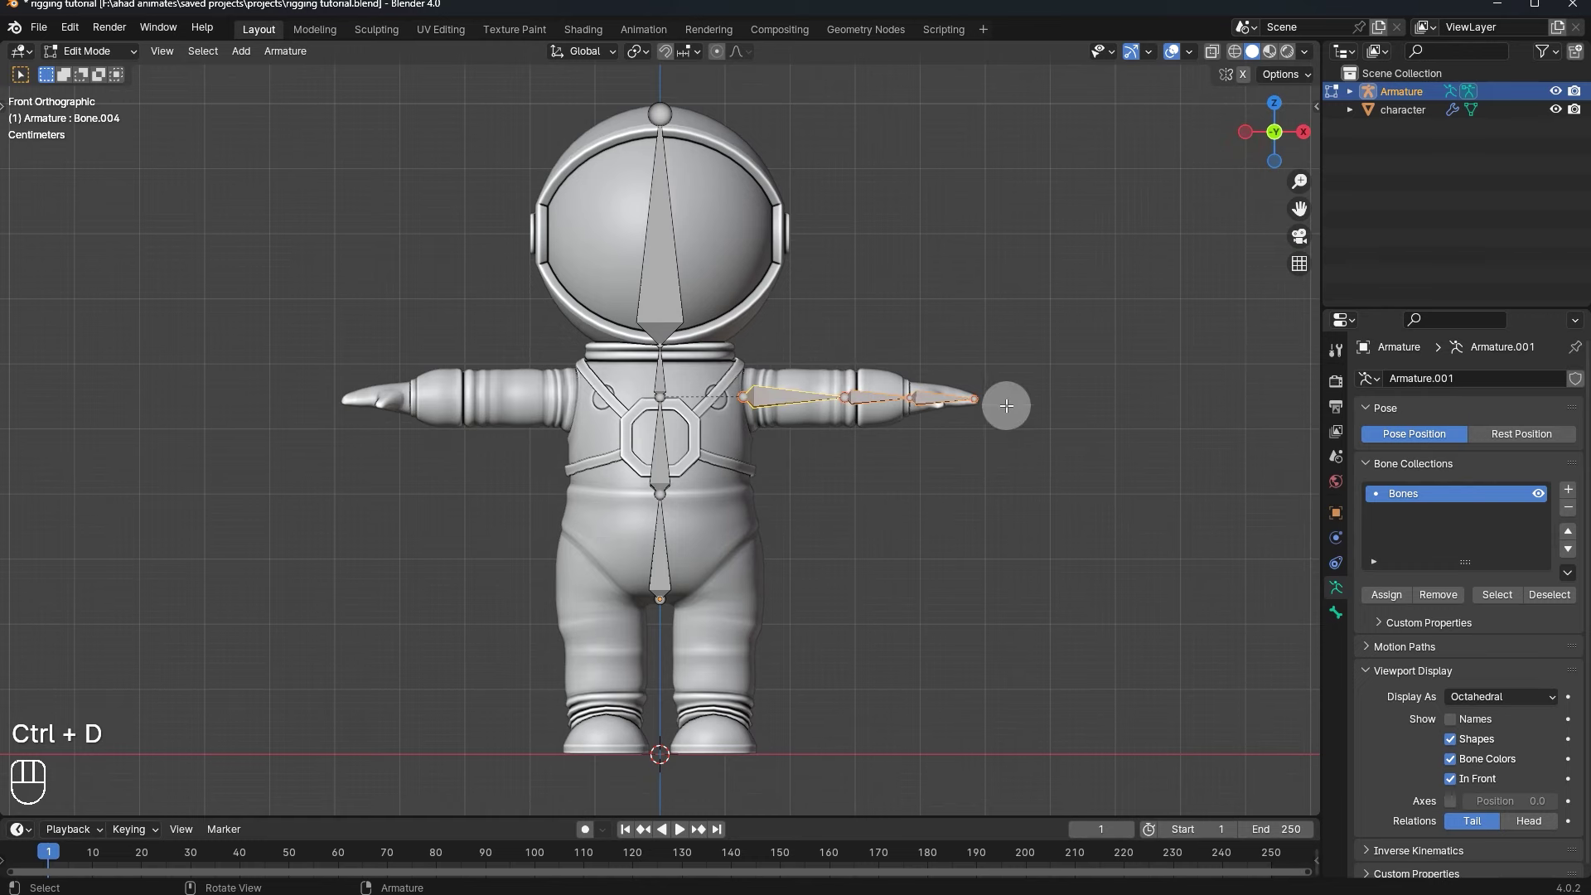
key("shift+d")
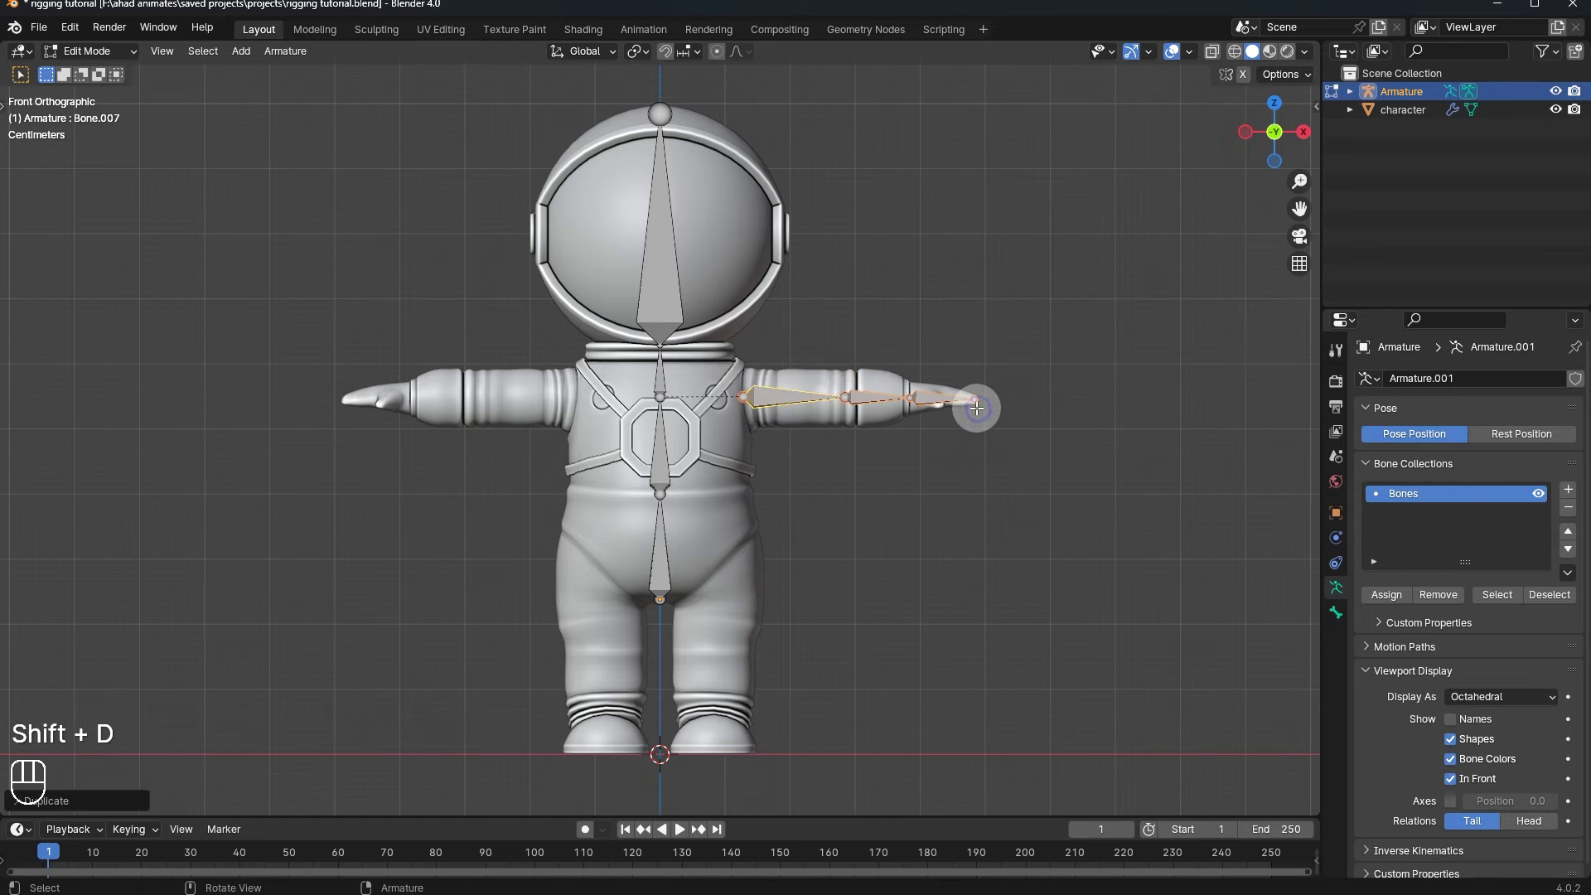
key("r")
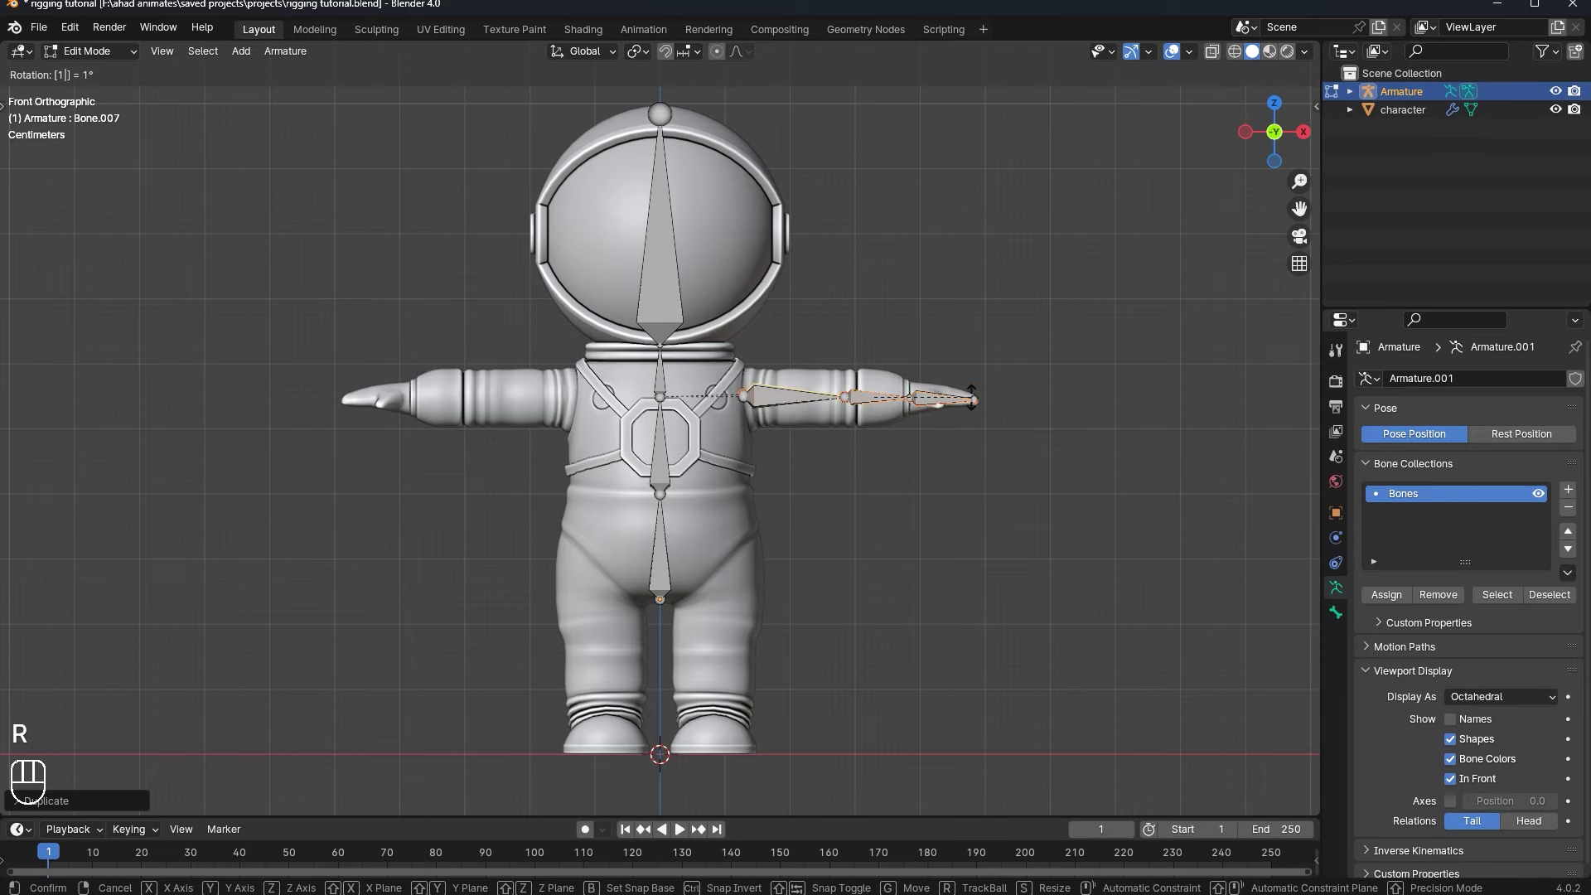
- Move the copied chain into the other arm and set the first arm's elbow joint height
key("g")
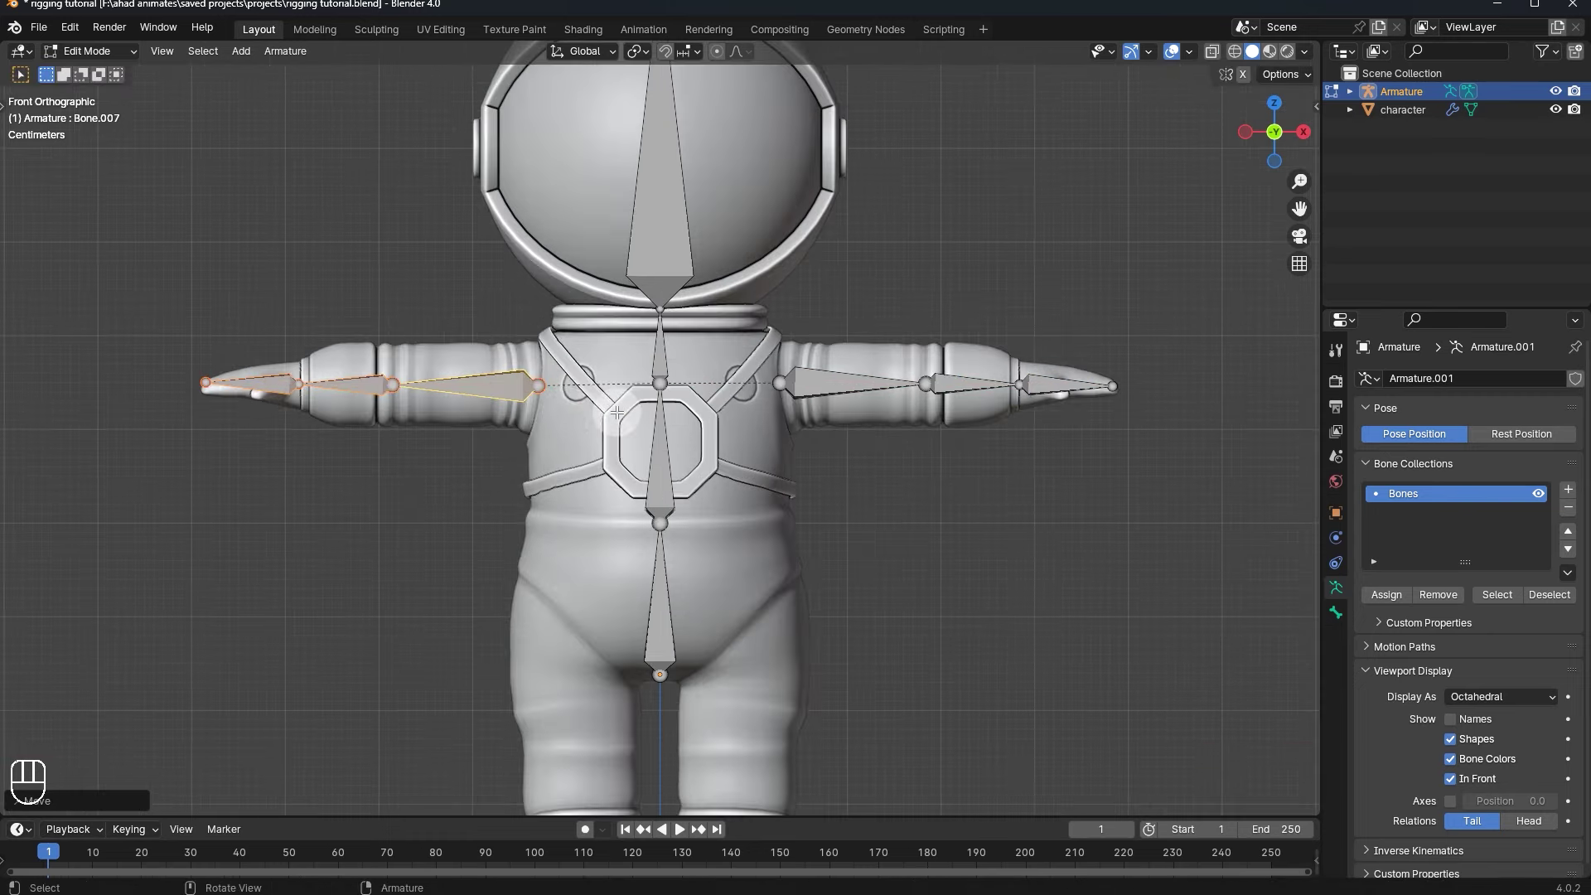
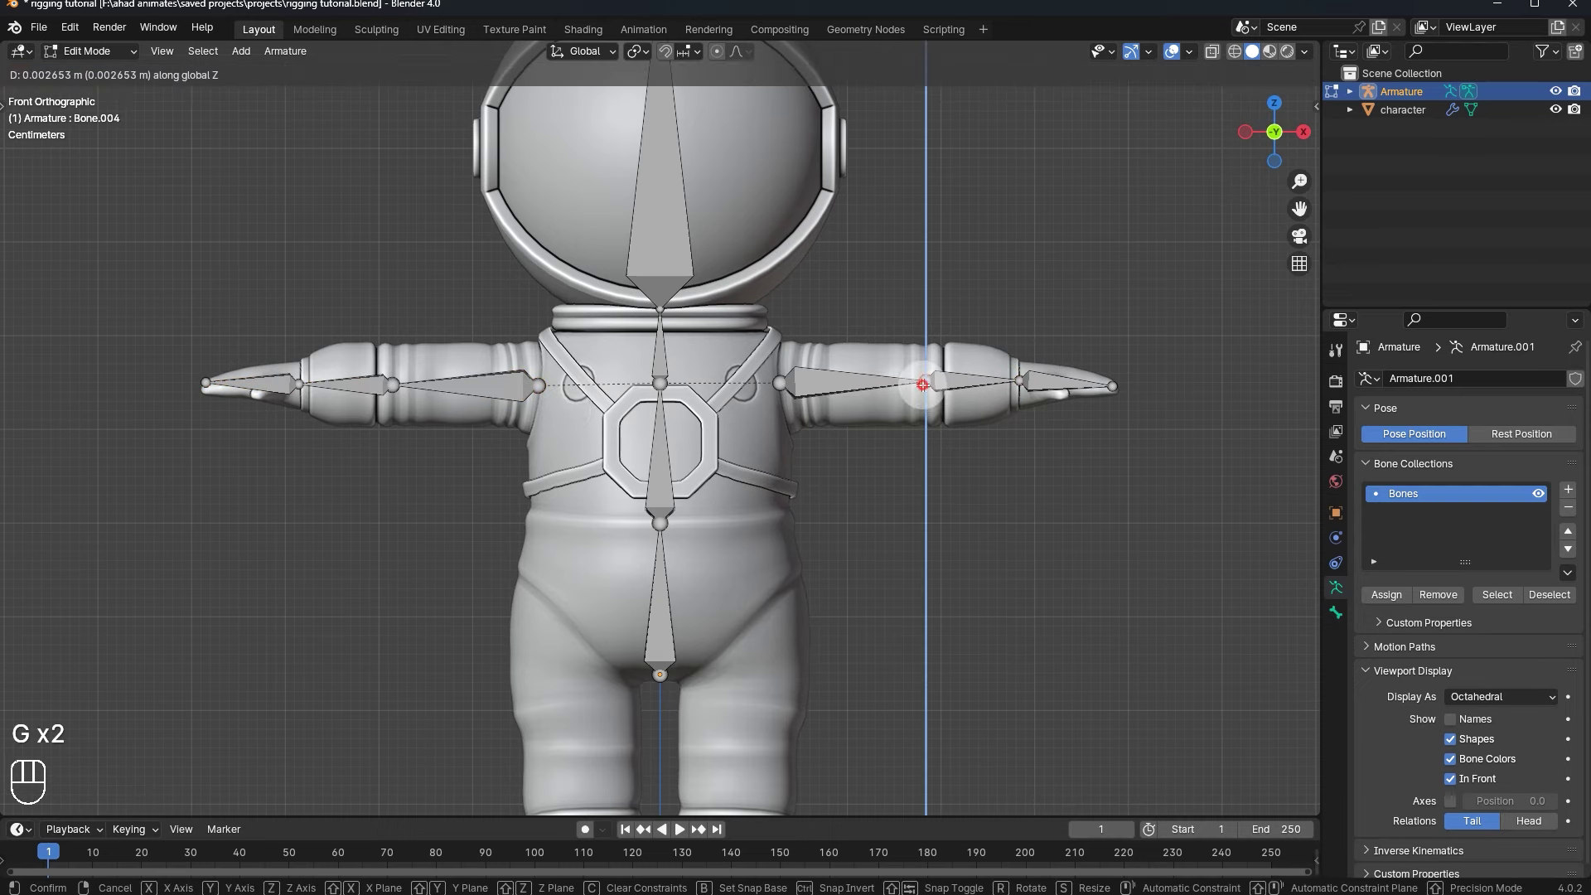
key("g")
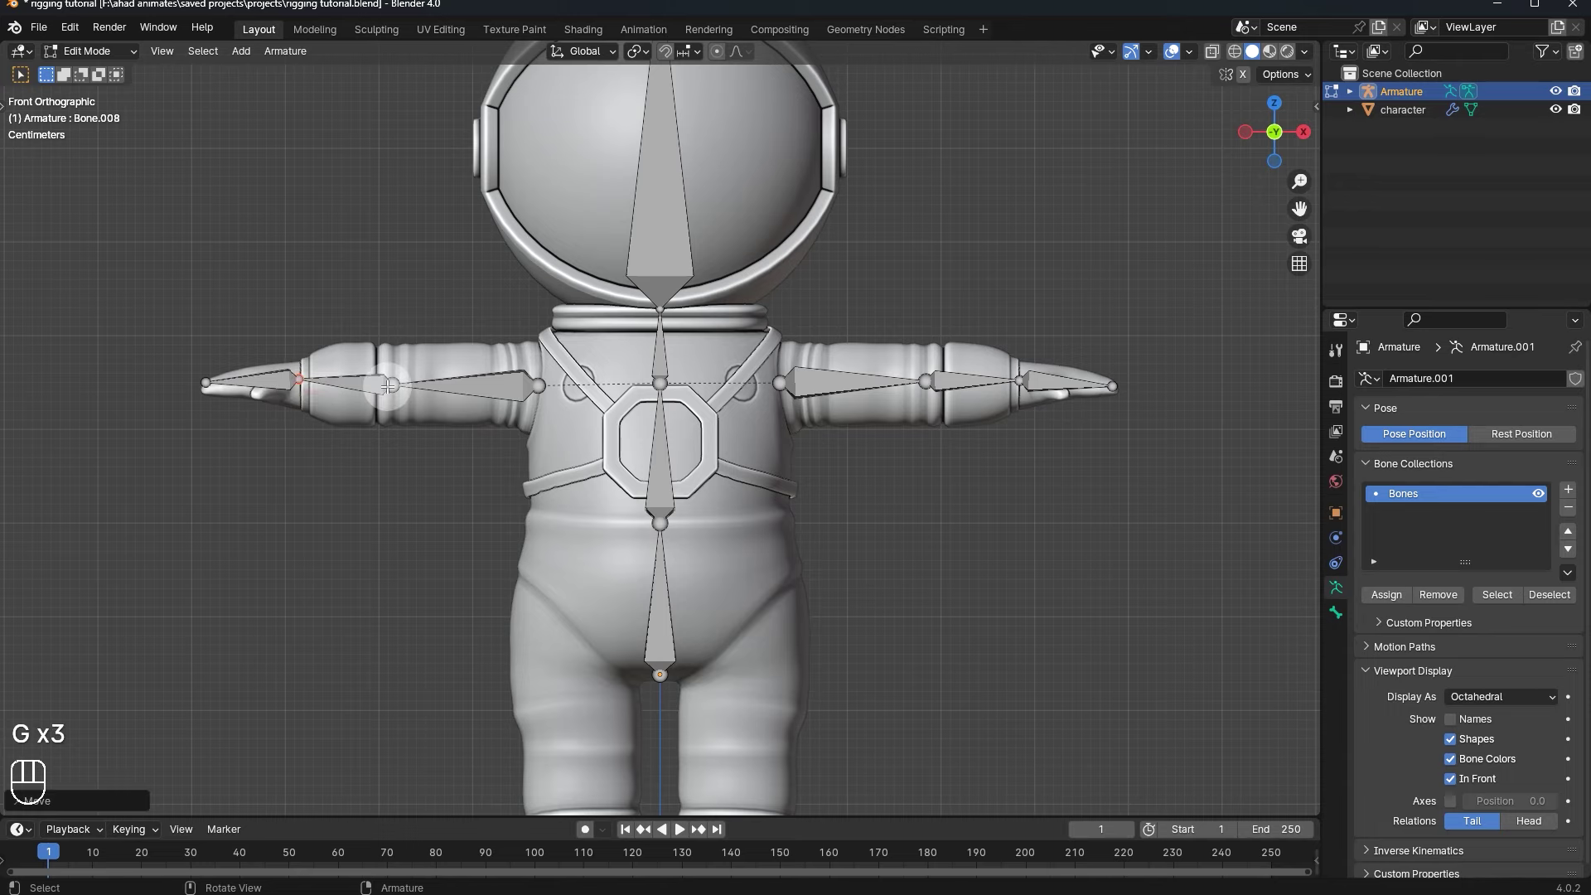
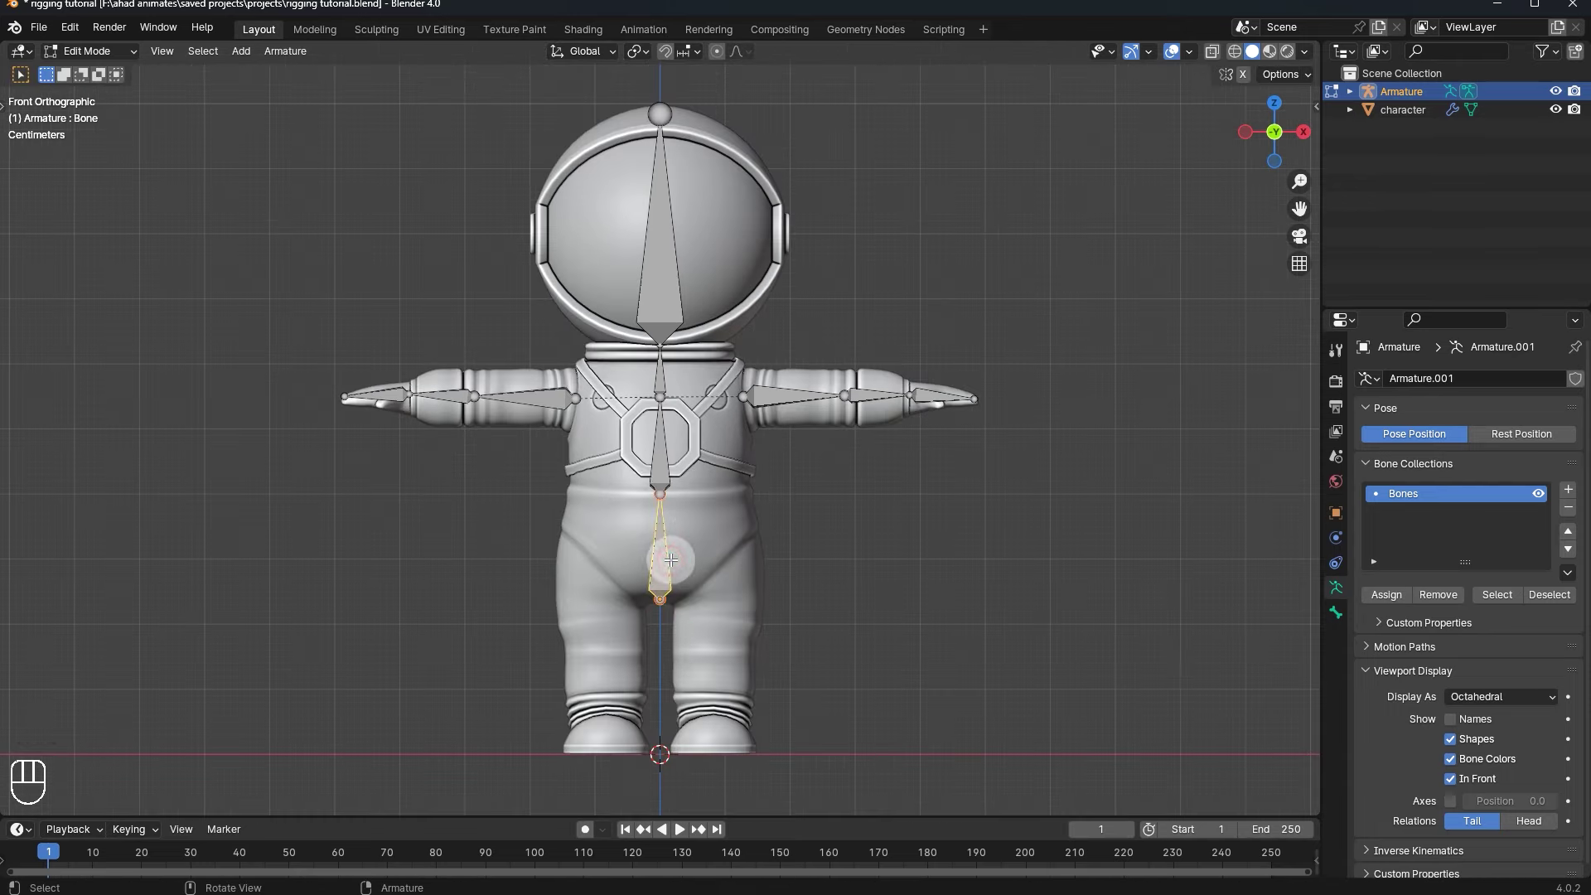
- Duplicate a bone and rotate, scale and move it into one leg as a thigh bone
key("shift+d")
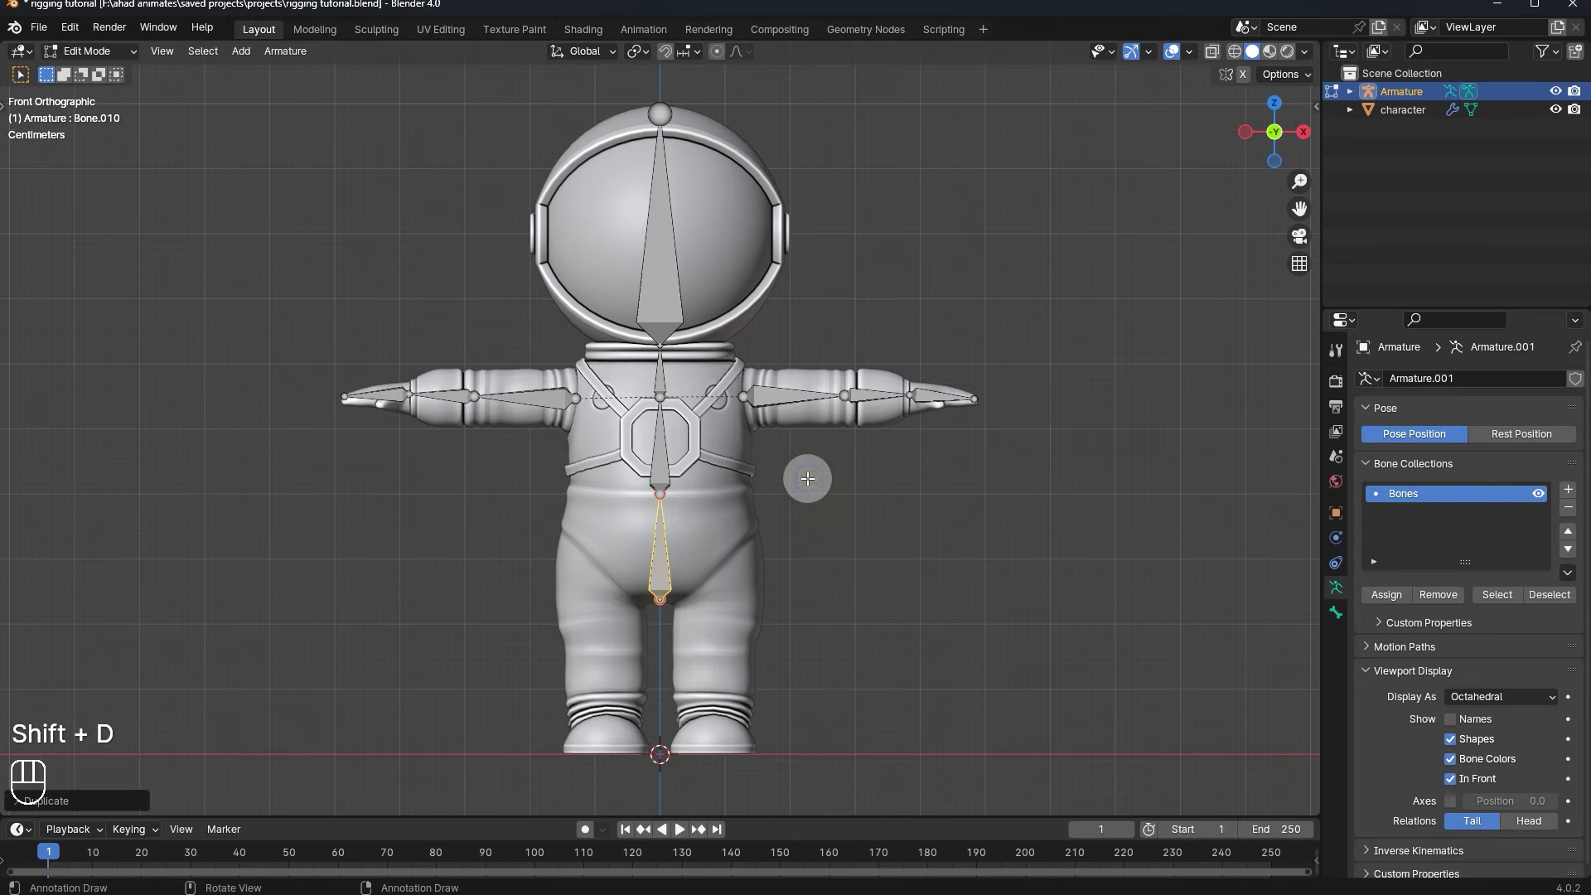
key("r")
key("g")
key("ctrl+z")
key("r")
key("g")
key("s")
key("g")
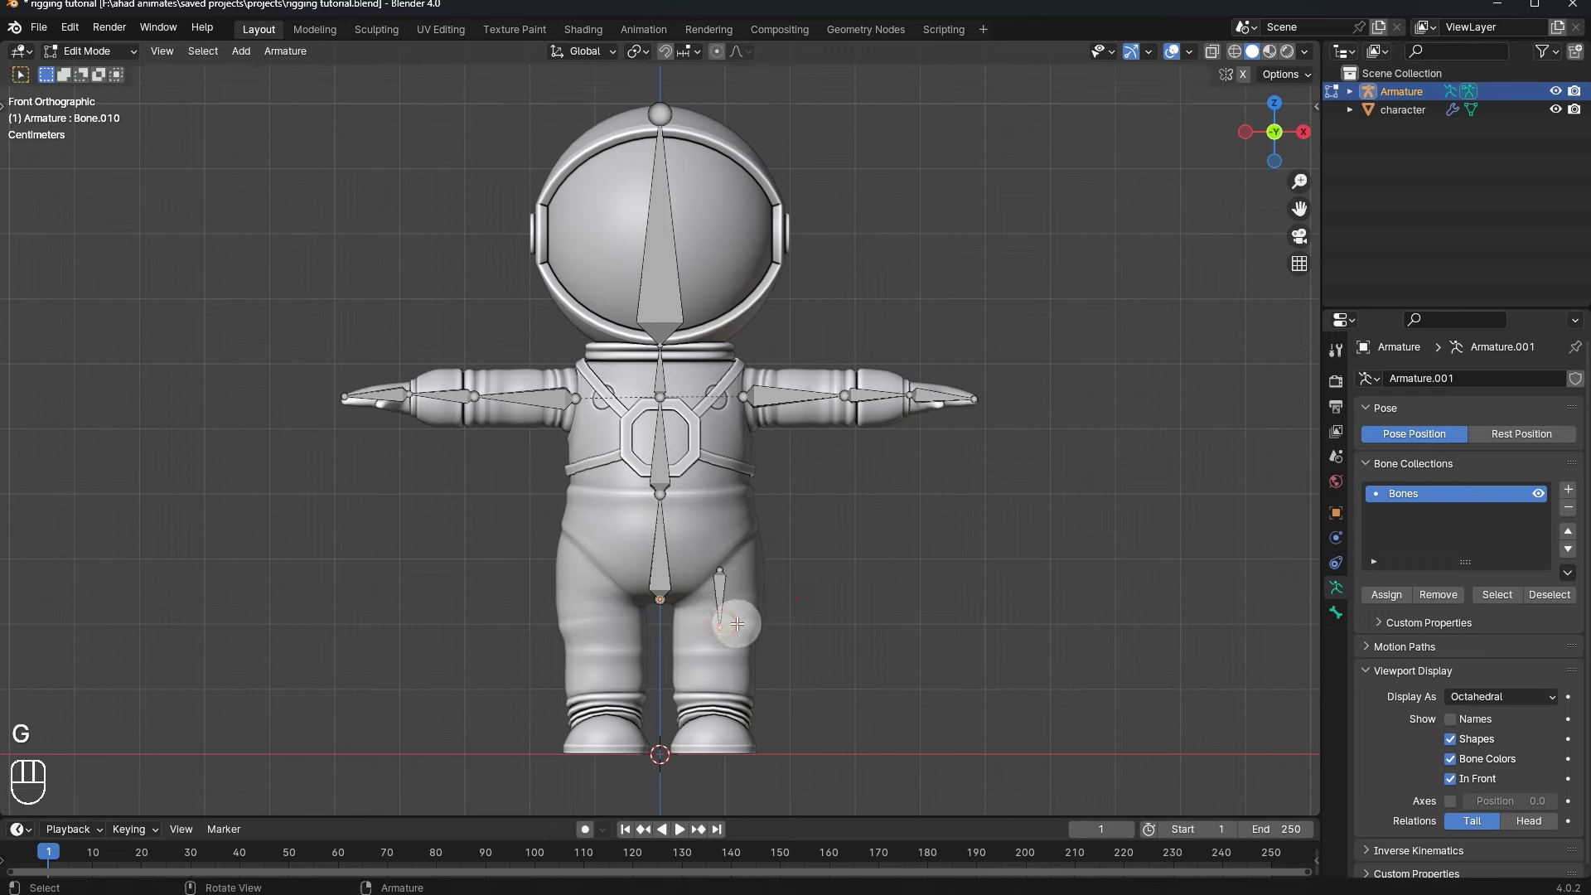
key("g")
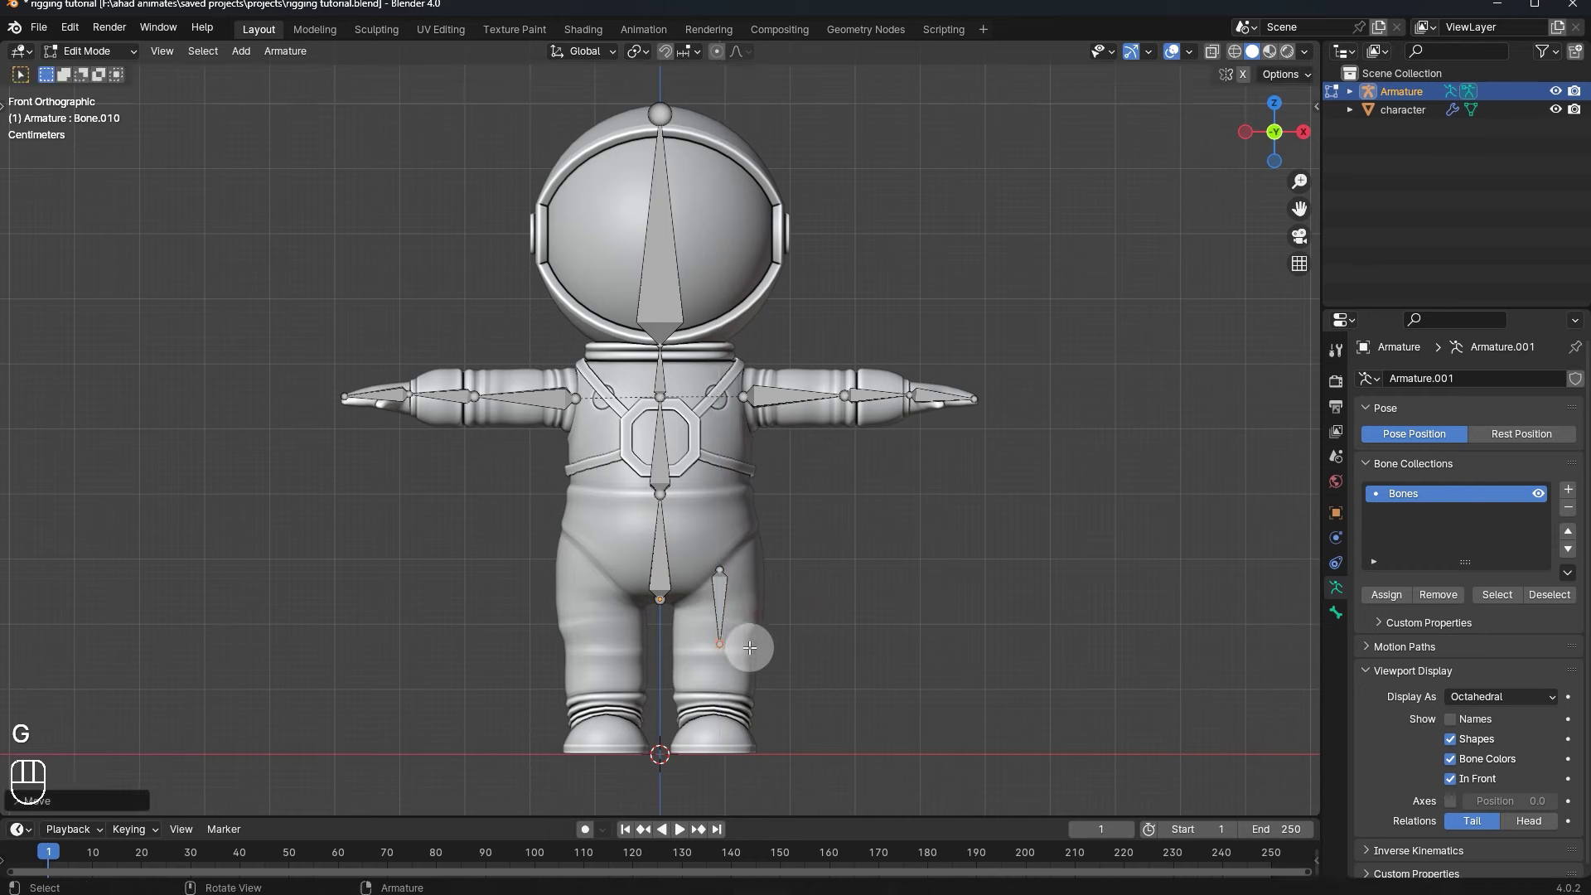
key("g")
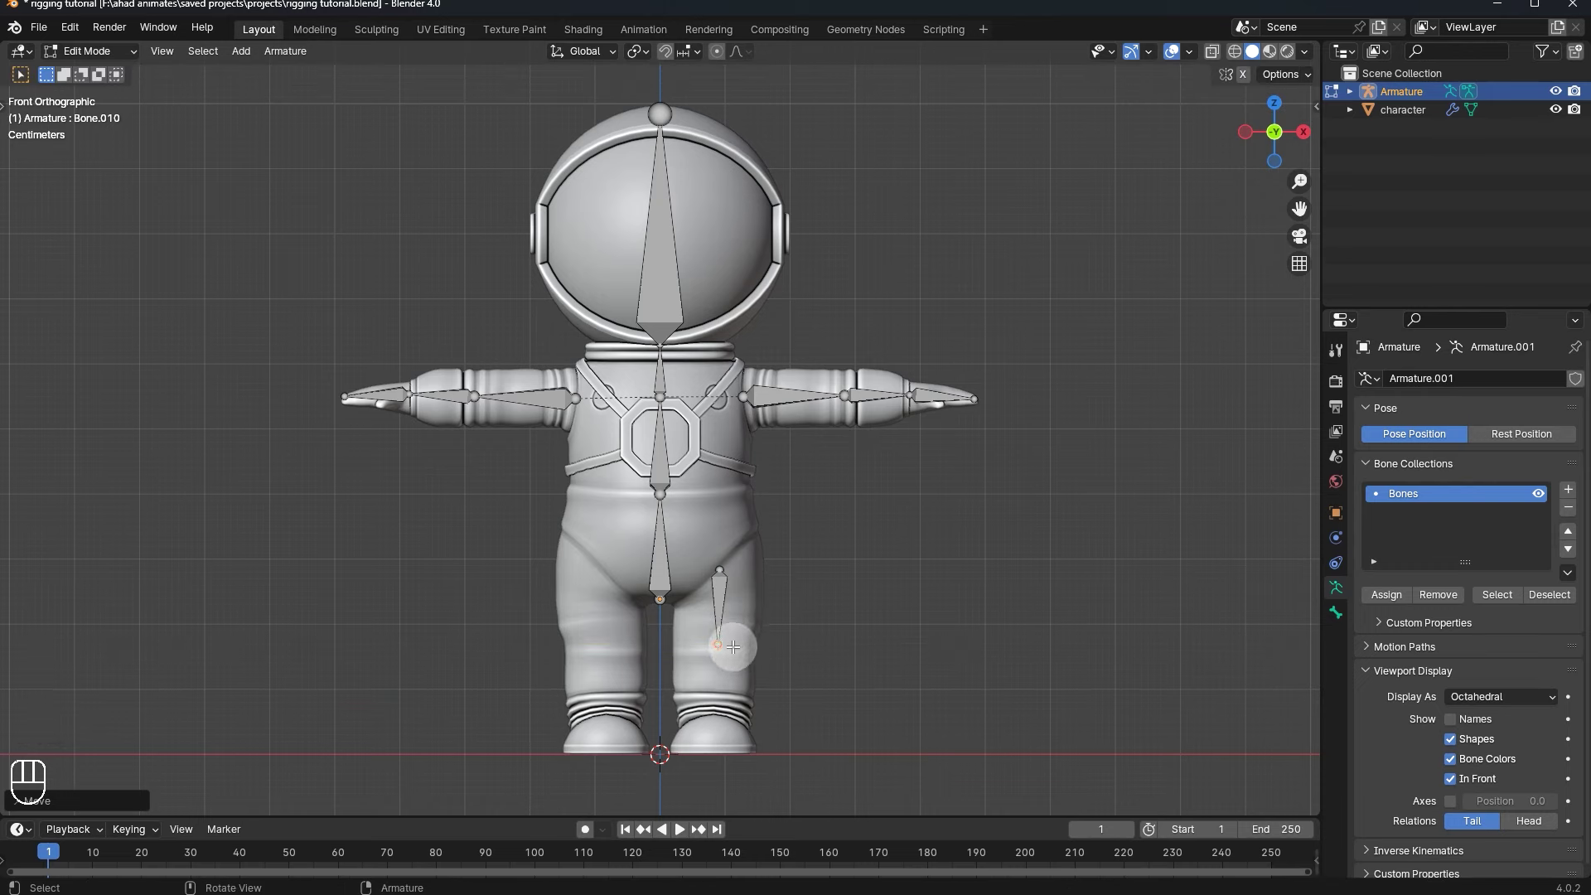
- Extrude a shin bone straight down from the thigh's end
key("e")
key("g")
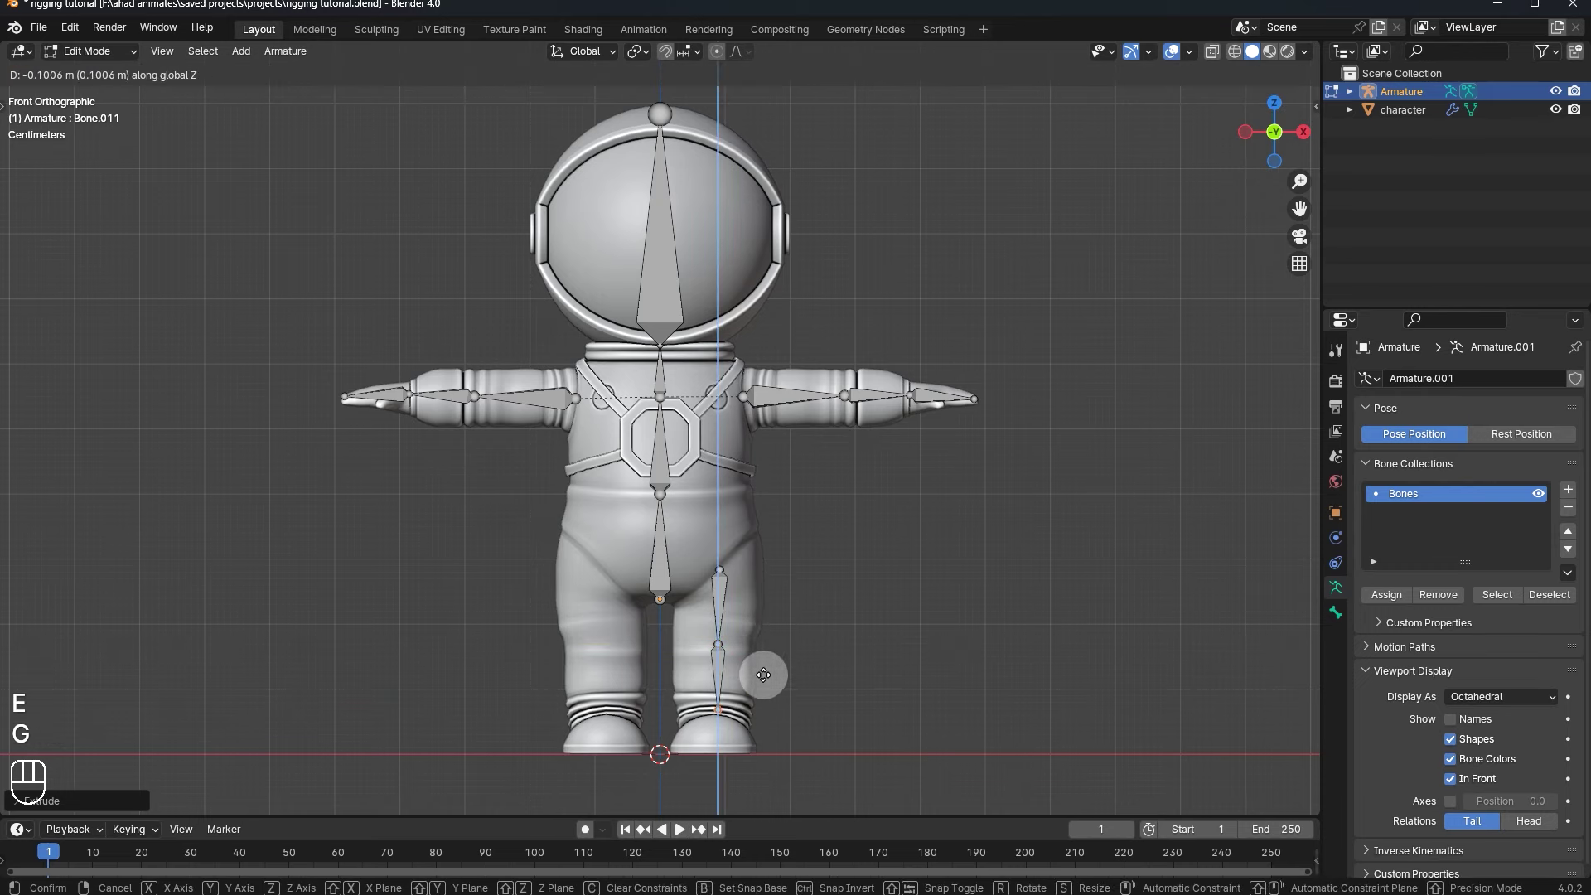
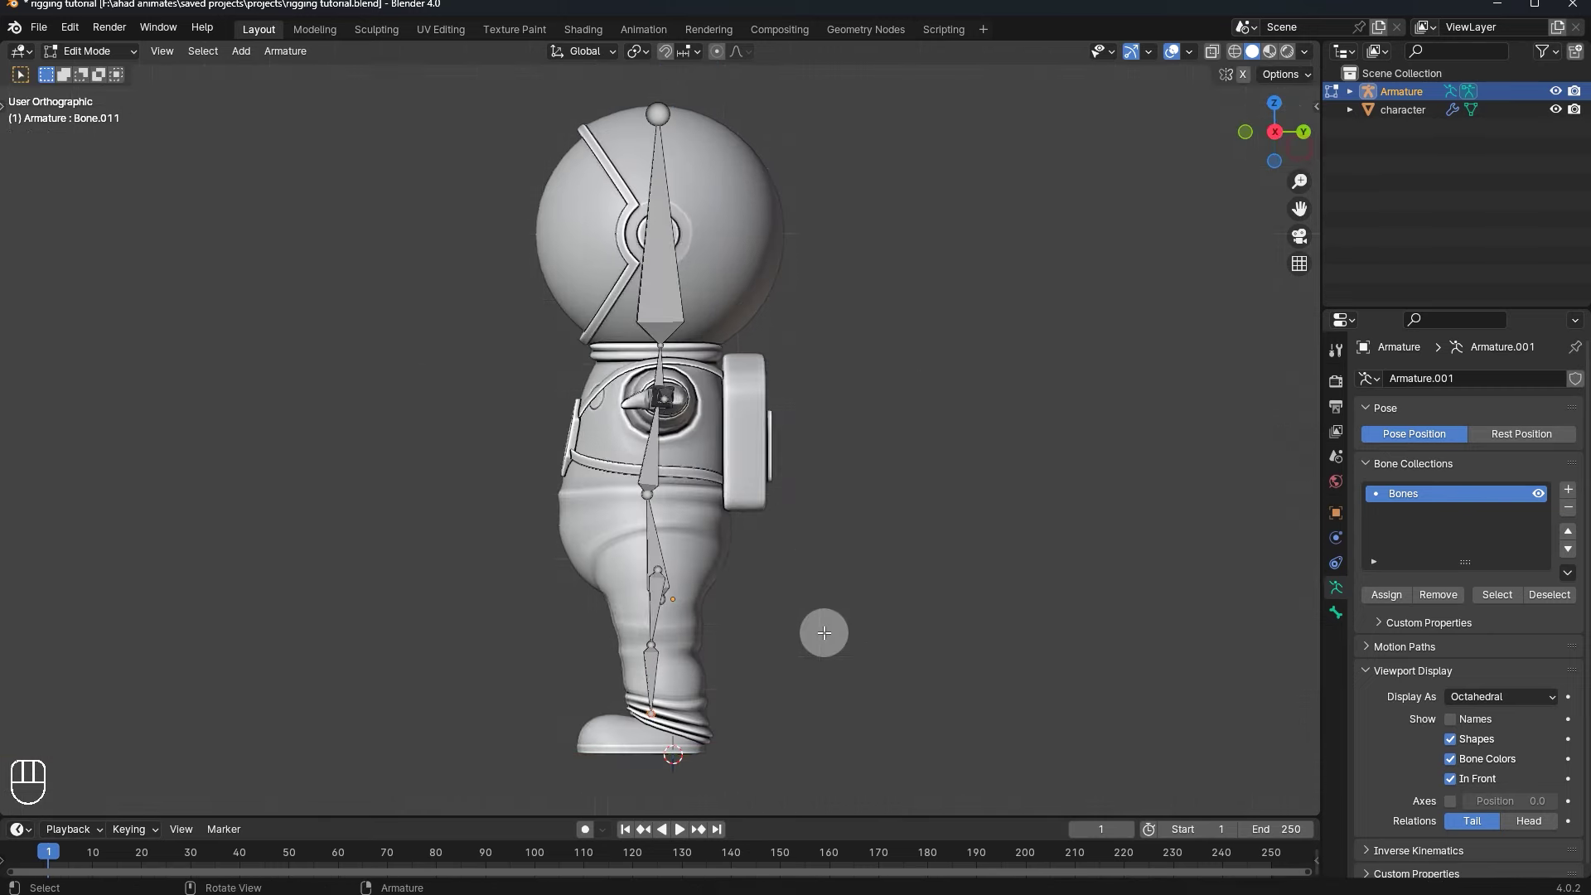
- From the right side view, shift the knee joint to fit the leg and extend the chain to the foot
key("g")
key("g")
key("g")
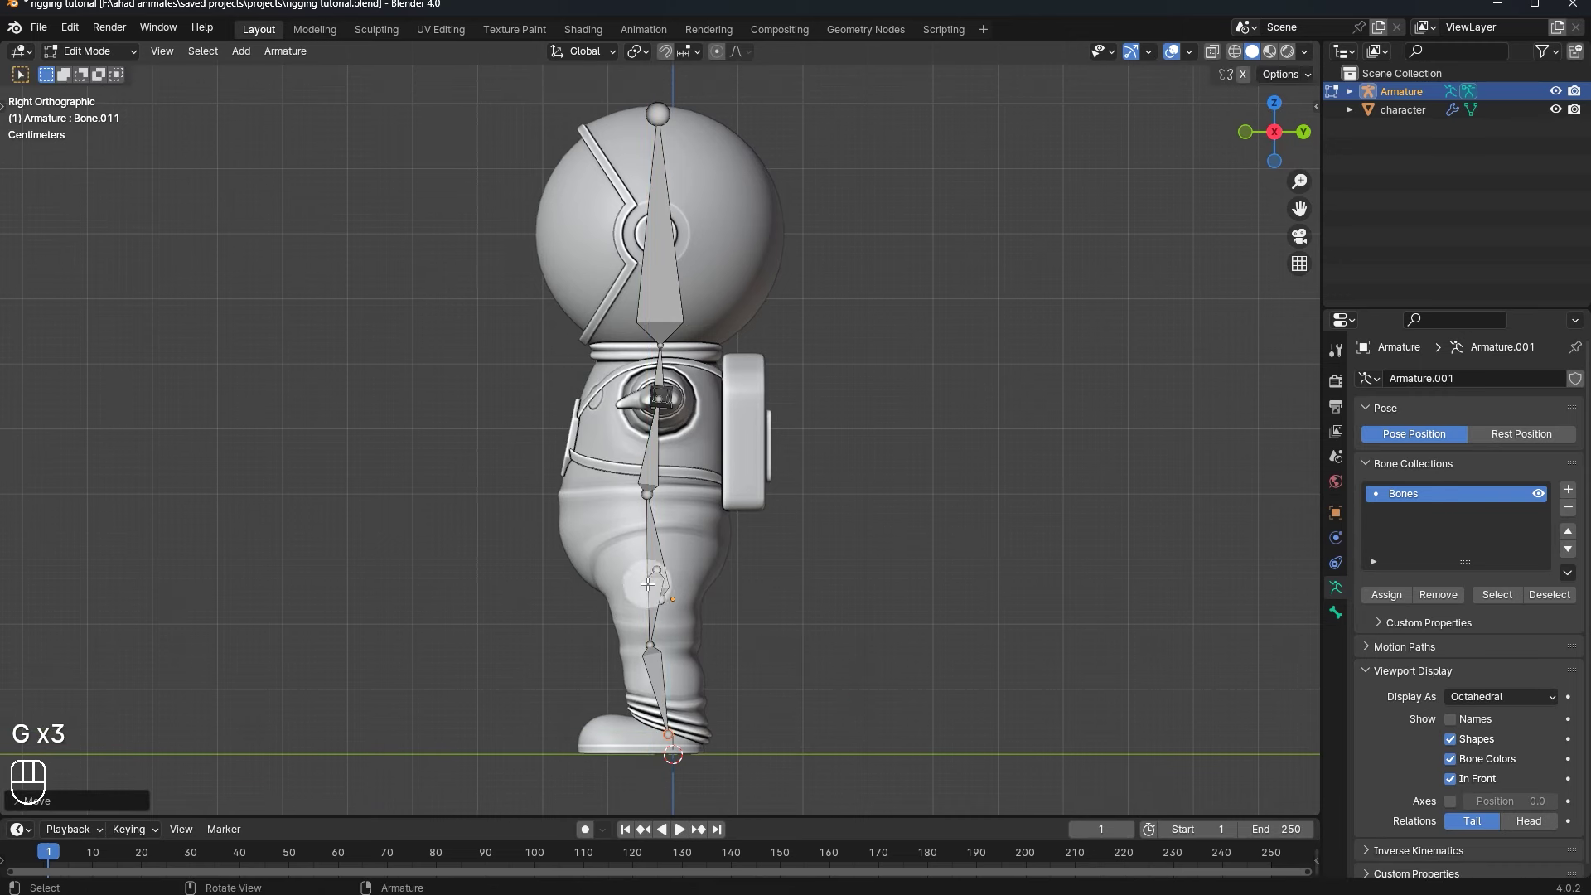
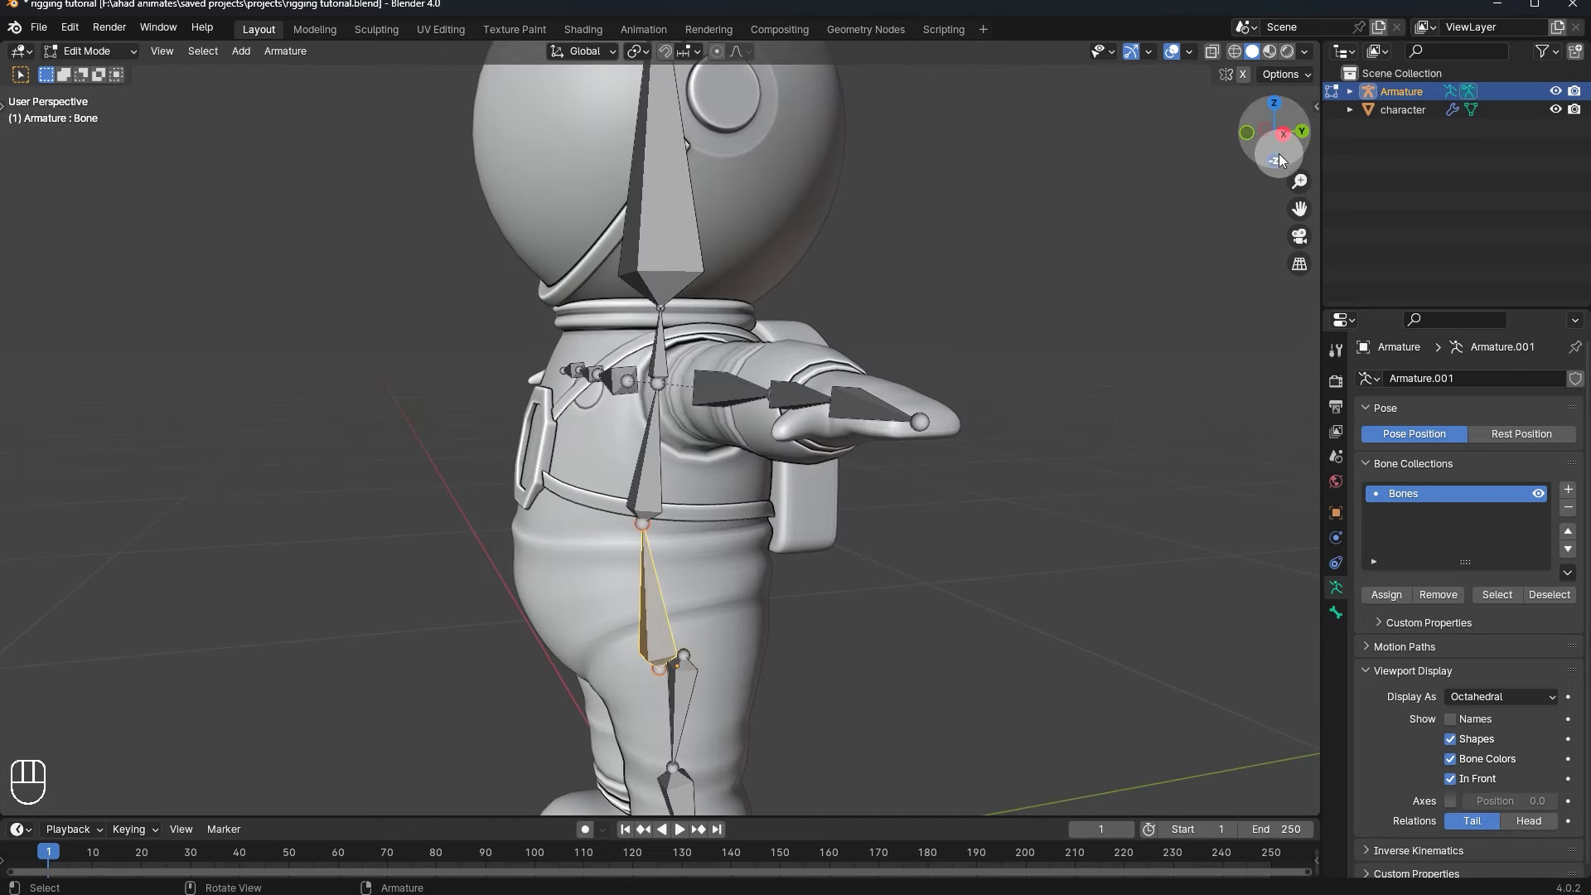
left_click(1284, 140)
key("g")
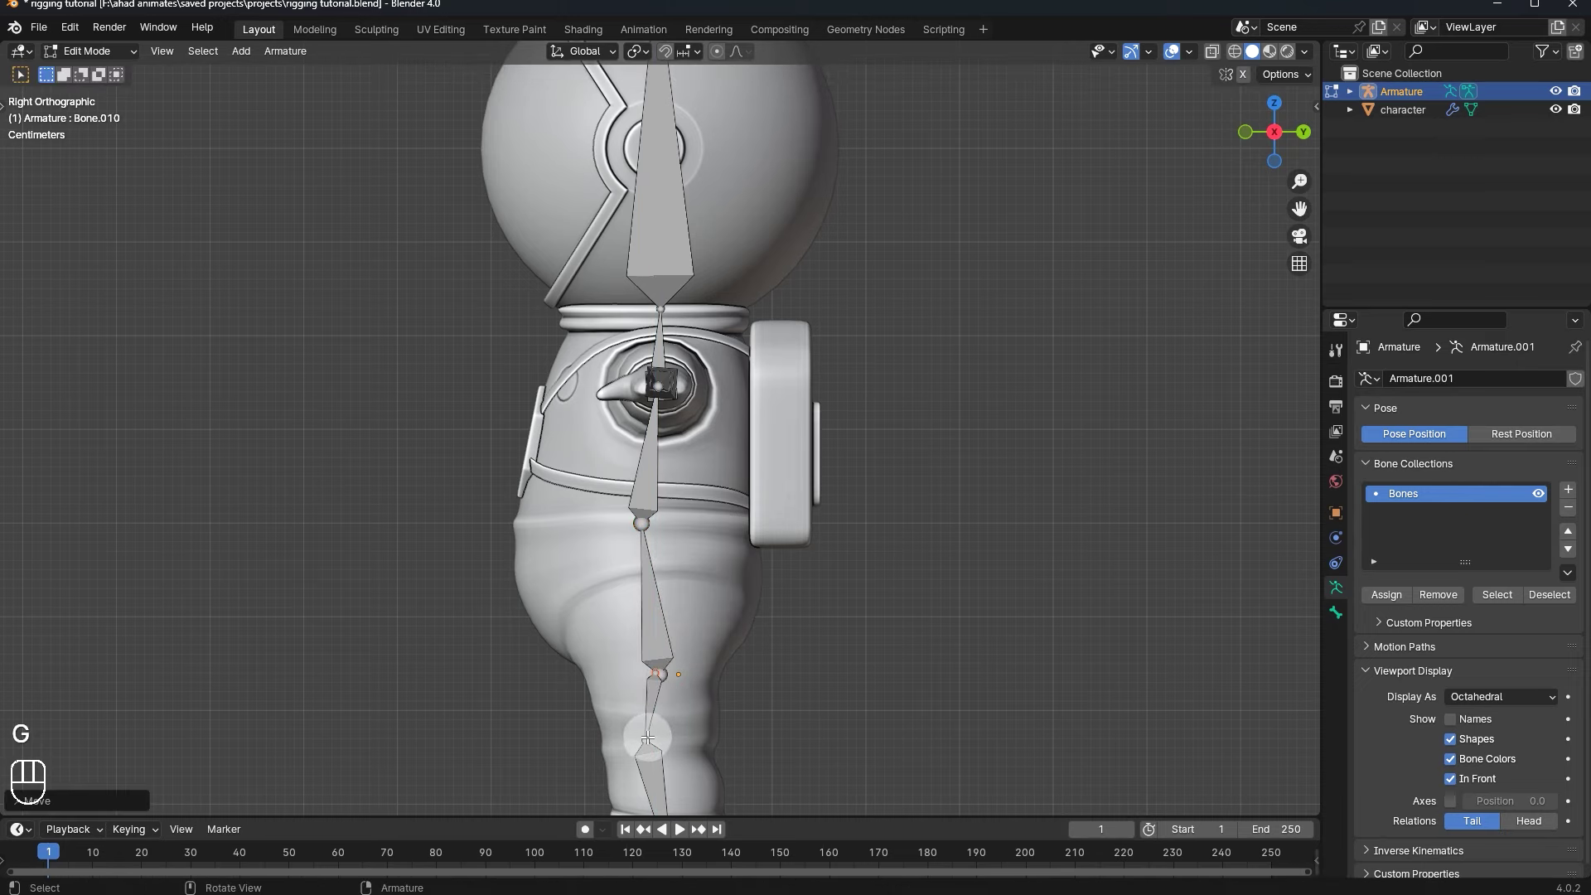
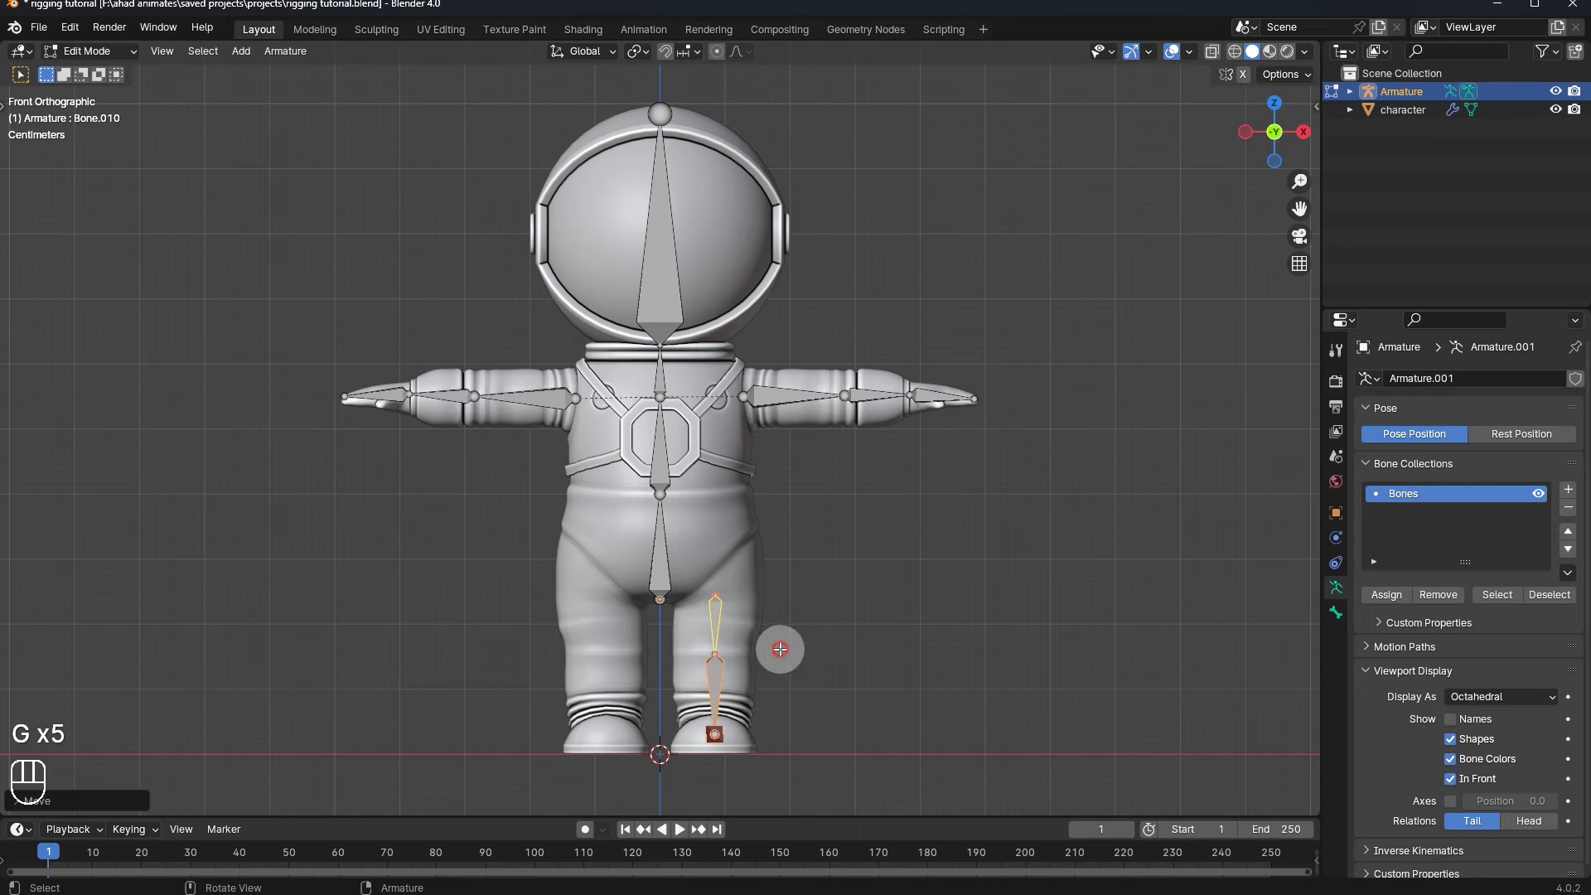
- Slide the duplicated thigh, shin and foot chain across into the other leg
key("g")
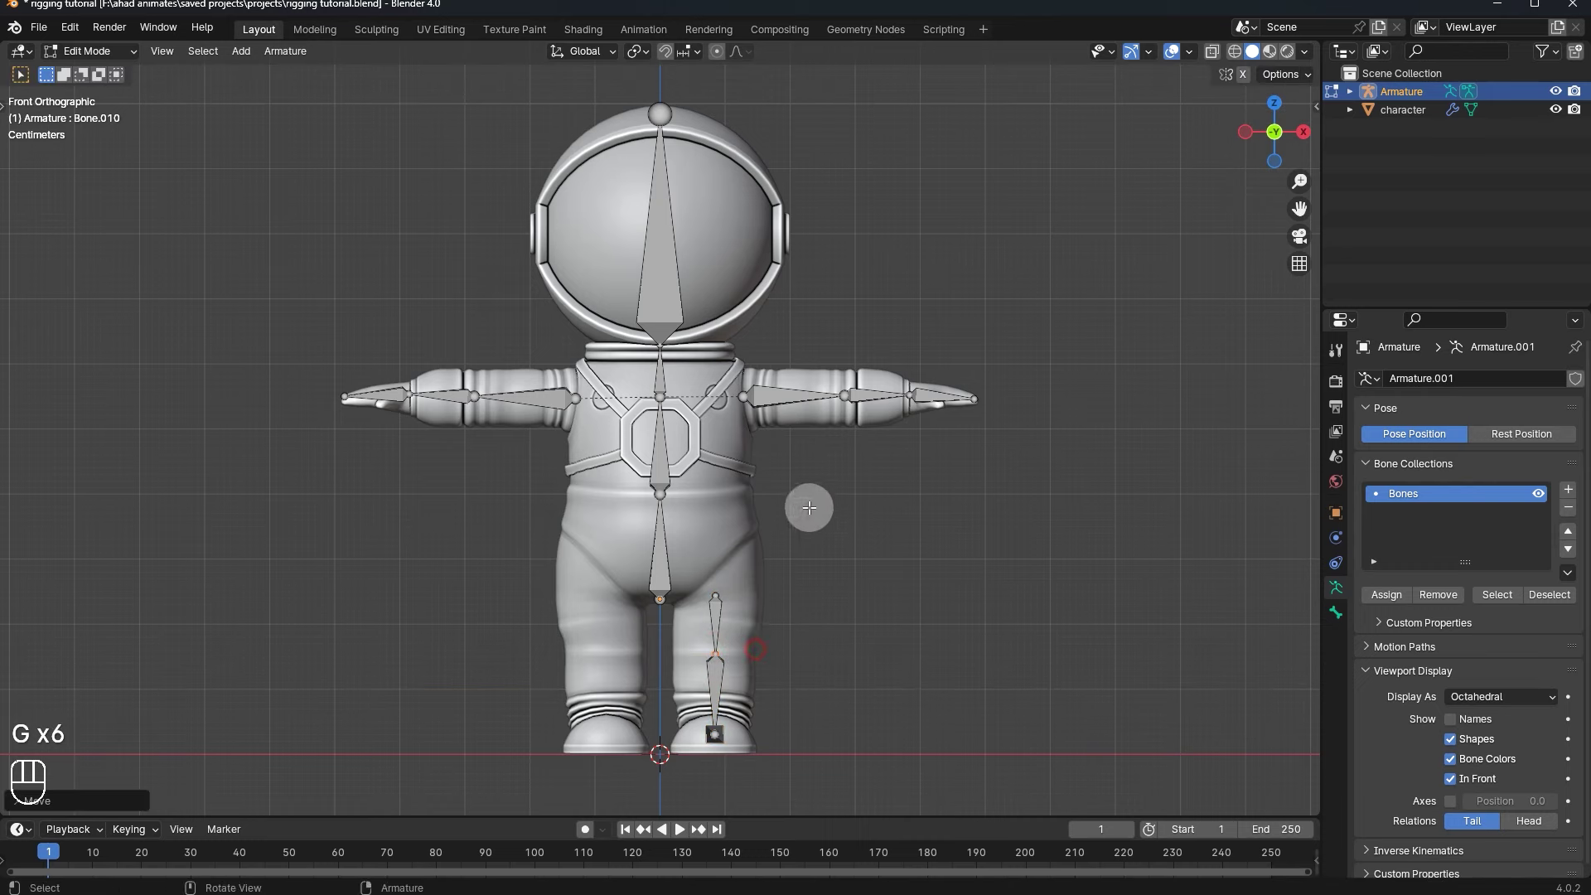
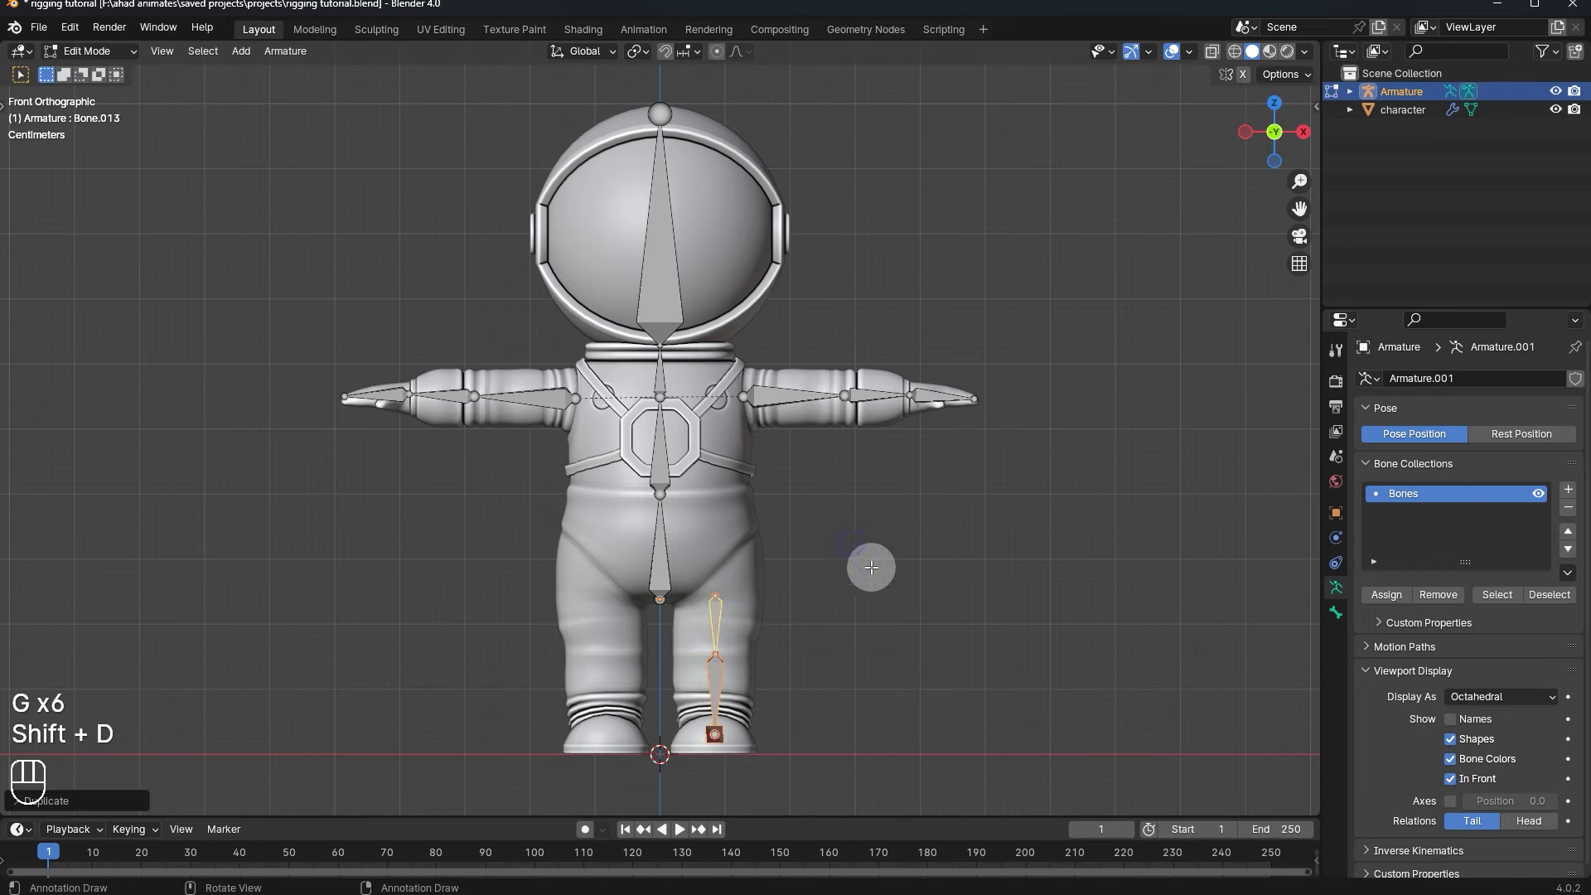
key("g")
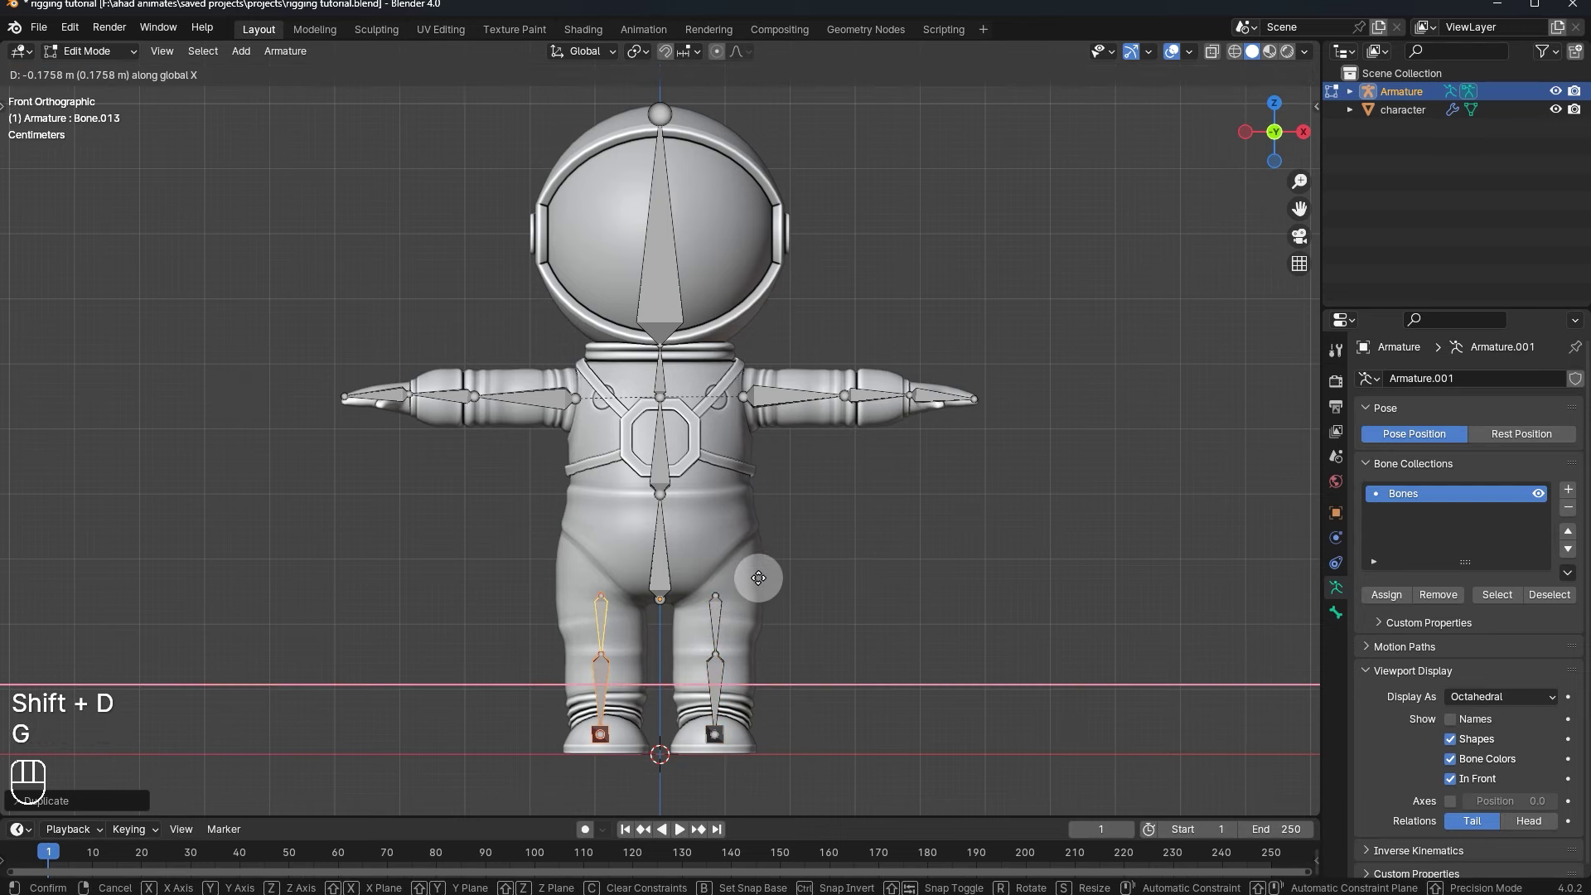
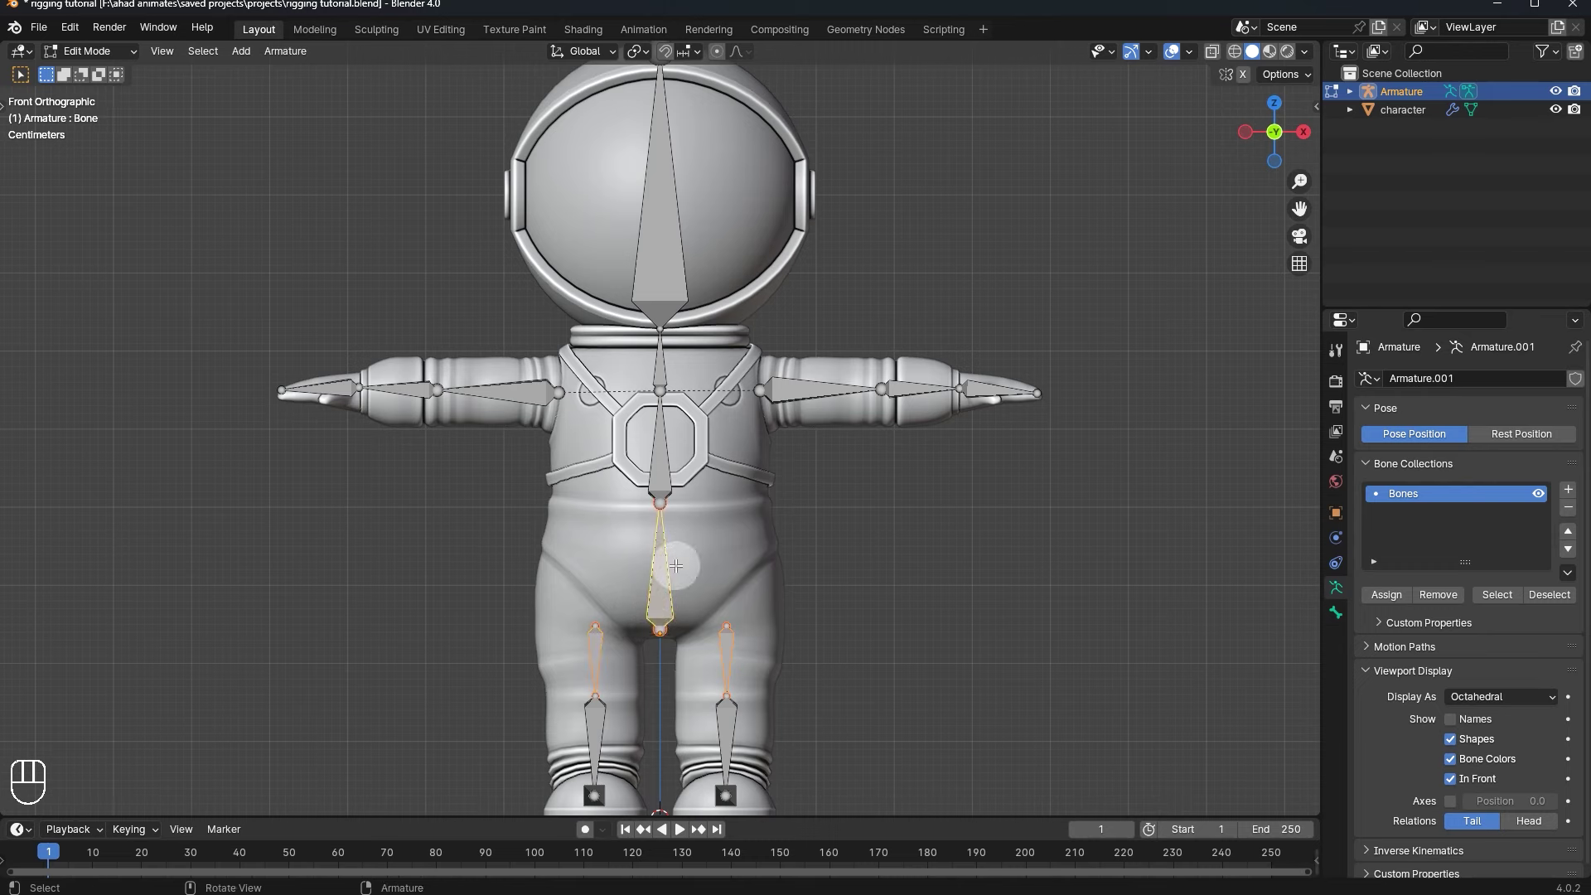
- Parent both leg bone chains to the pelvis bone with Keep Offset and nudge-test them
key("ctrl+p")
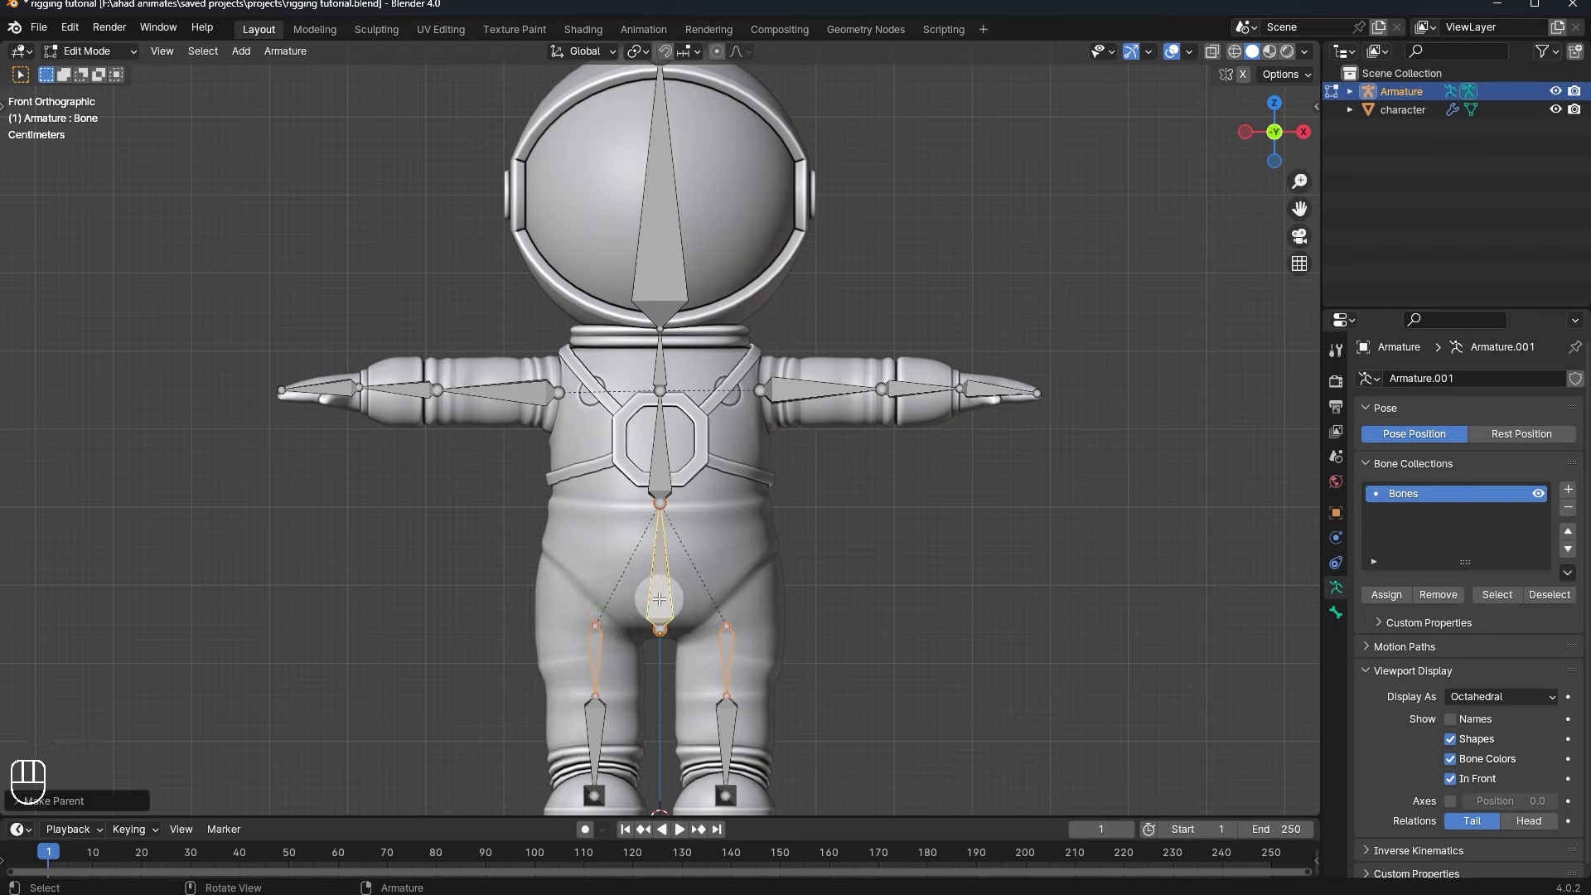
left_click_drag(783, 544, 673, 567)
key("r")
key("g")
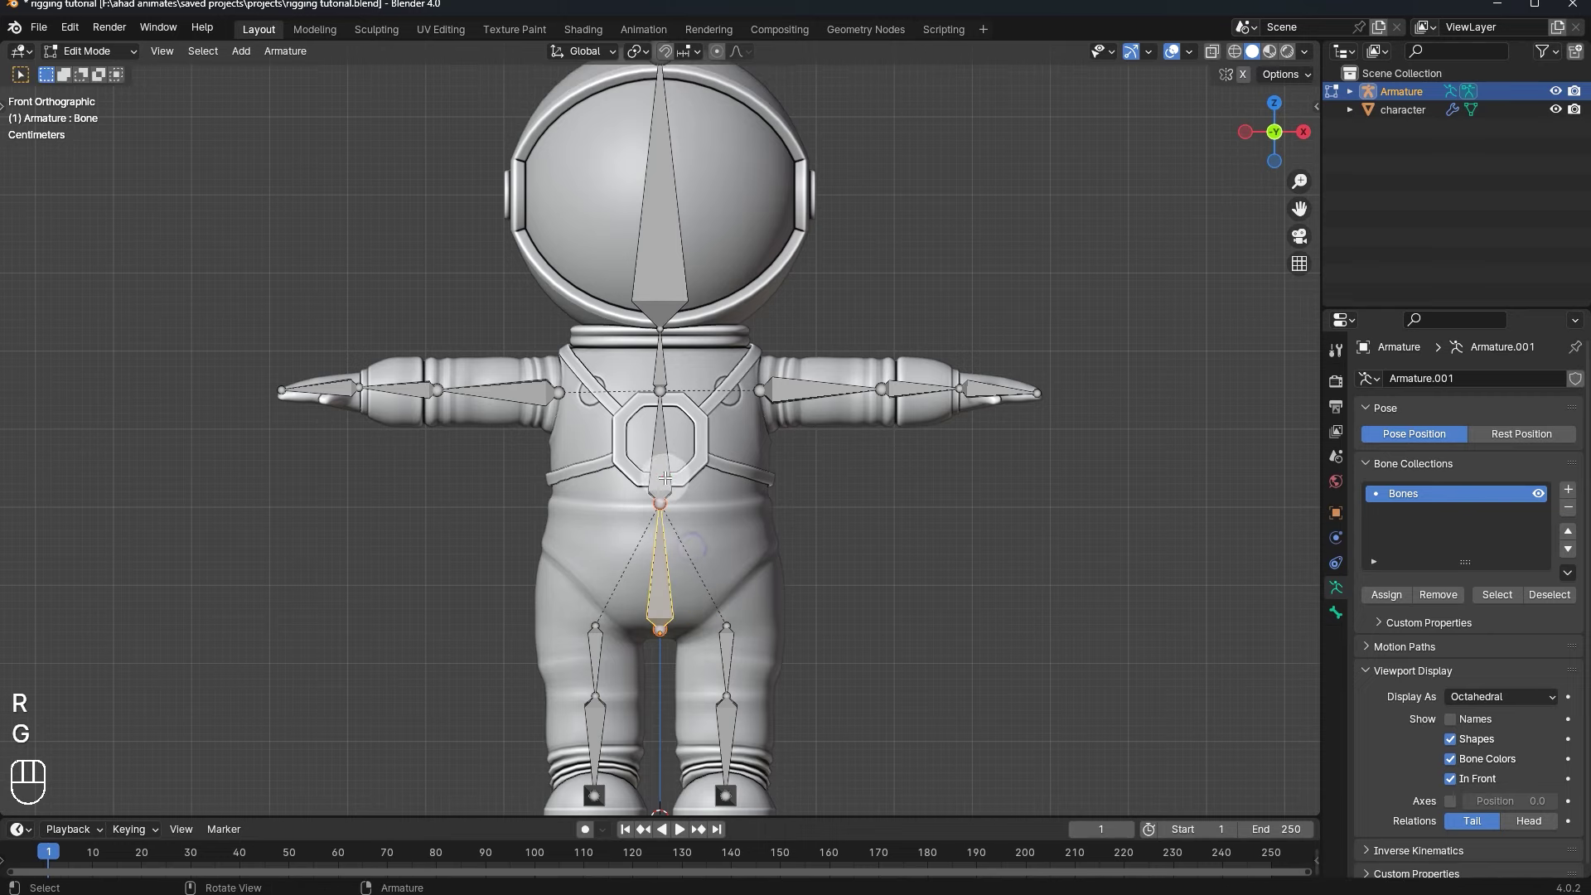
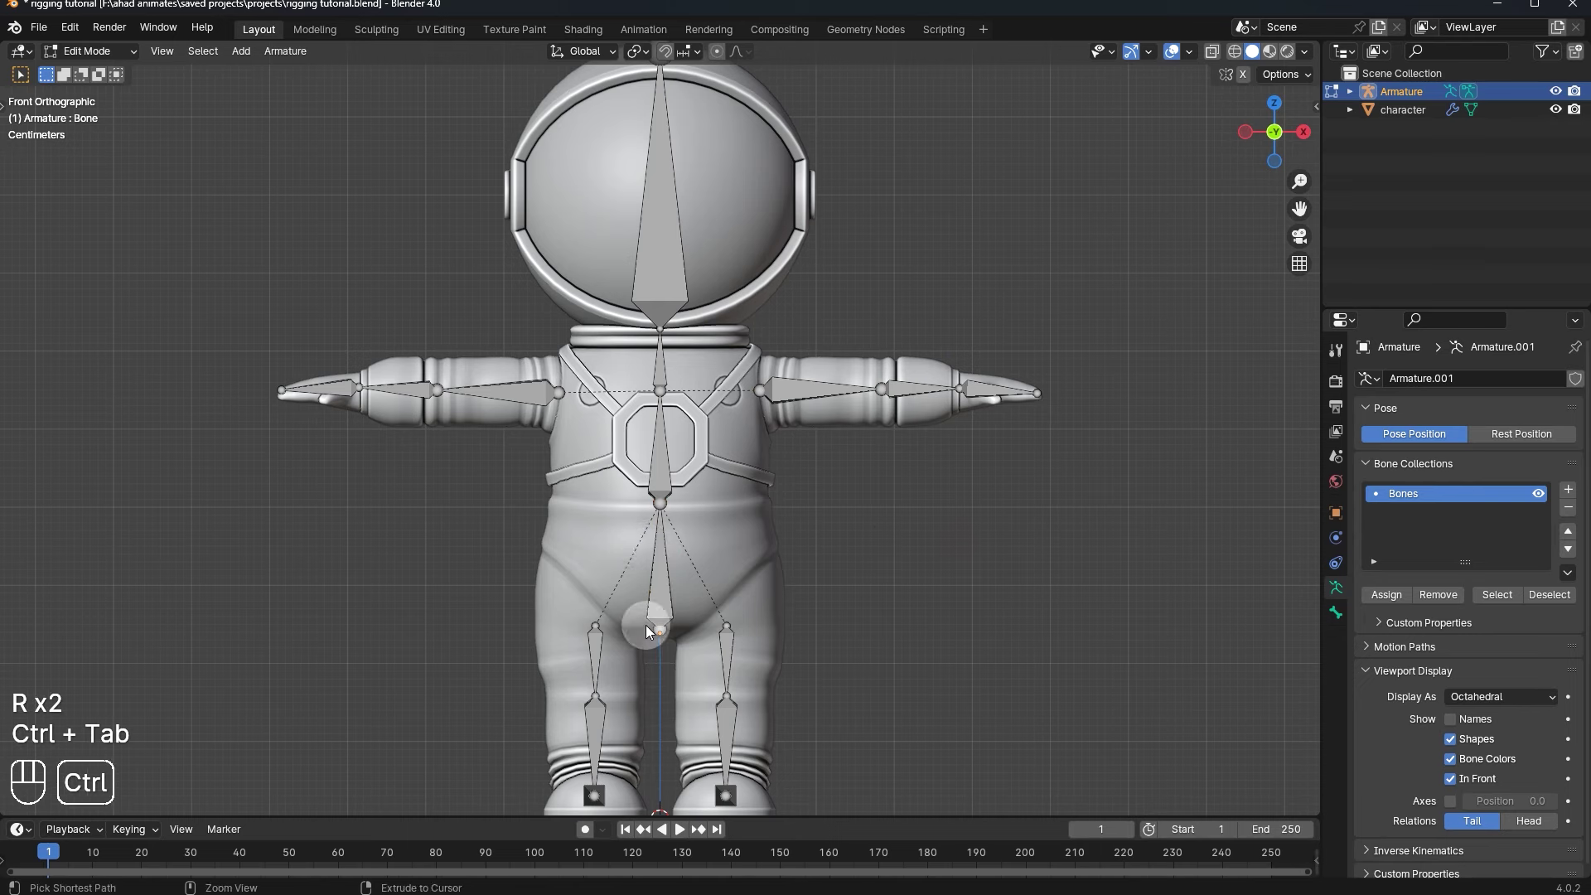
- Switch the armature into Pose Mode
key("ctrl+Tab")
left_click_drag(653, 657, 658, 609)
key("ctrl+Tab")
- Toggle modes until the armature is in Pose Mode
key("ctrl+Tab")
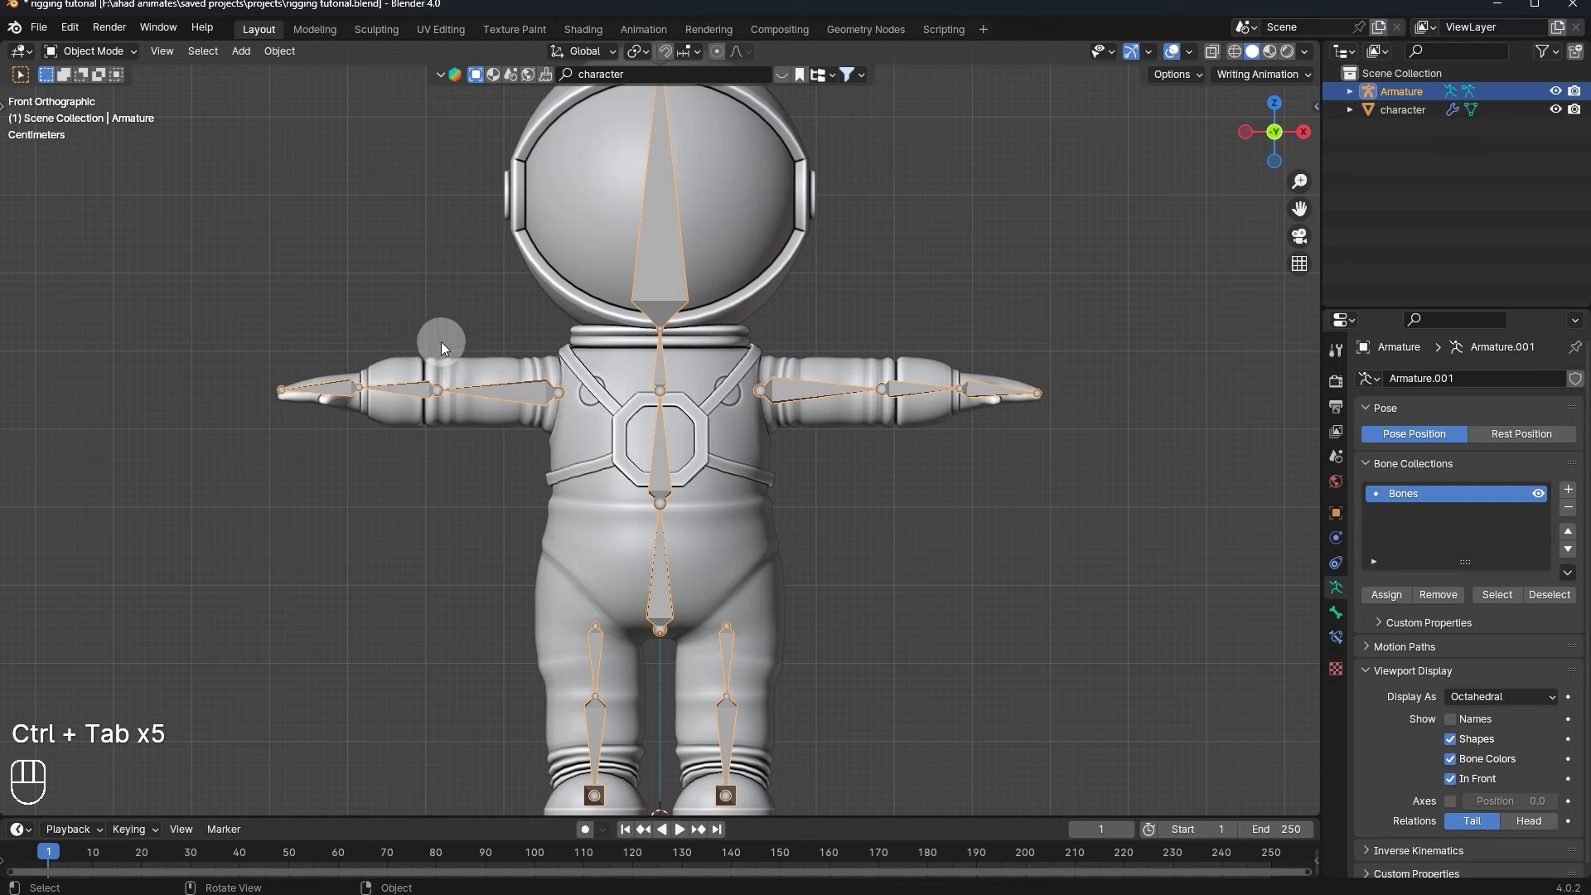
key("Tab")
key("Tab")
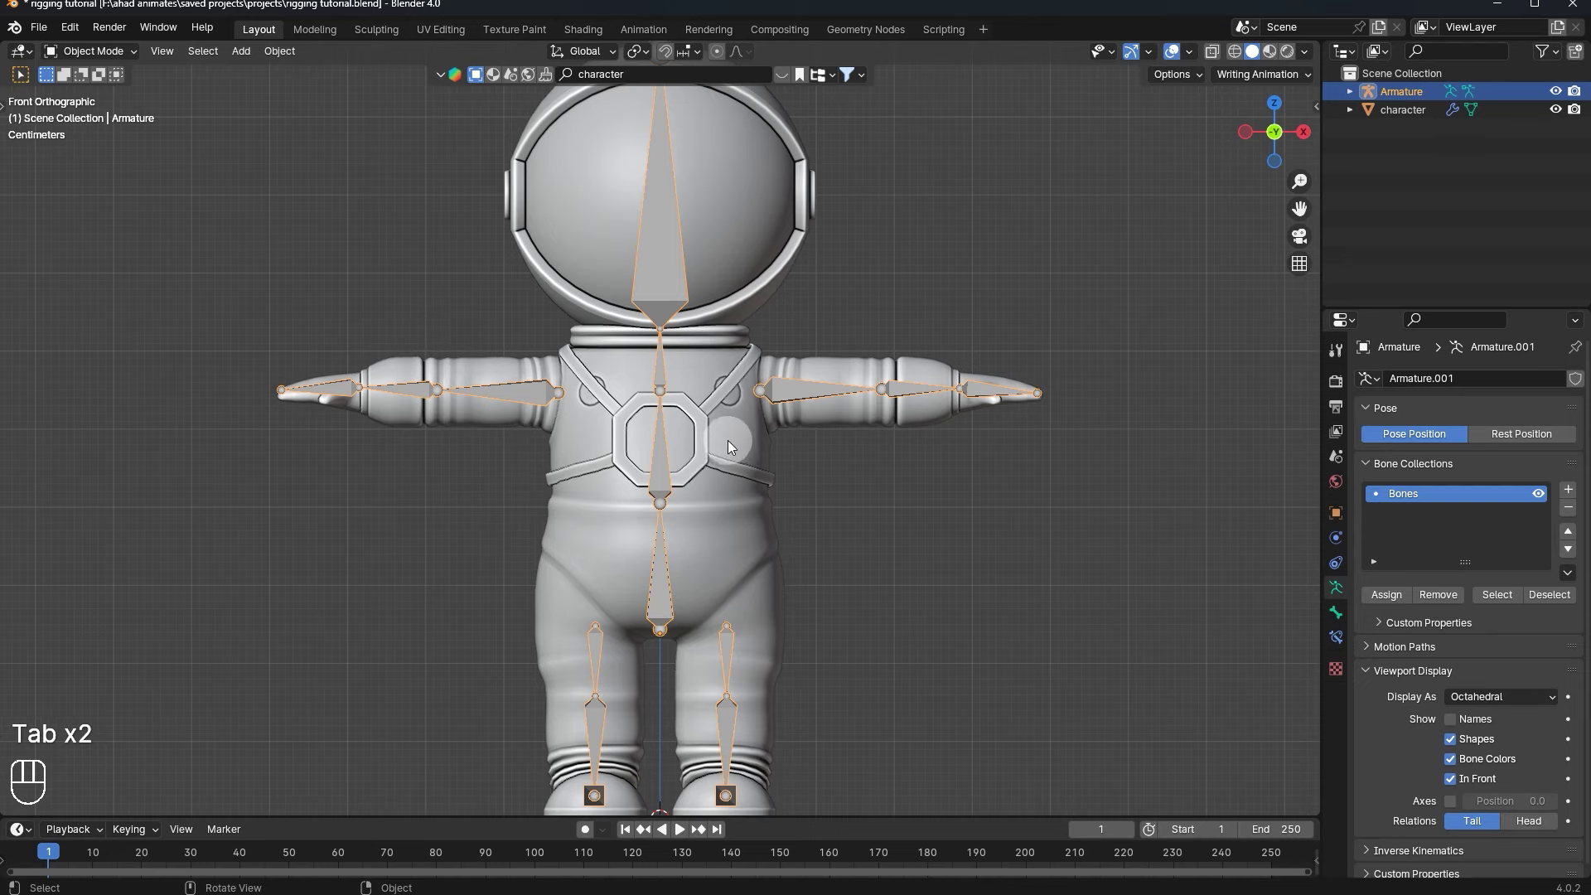
key("Tab")
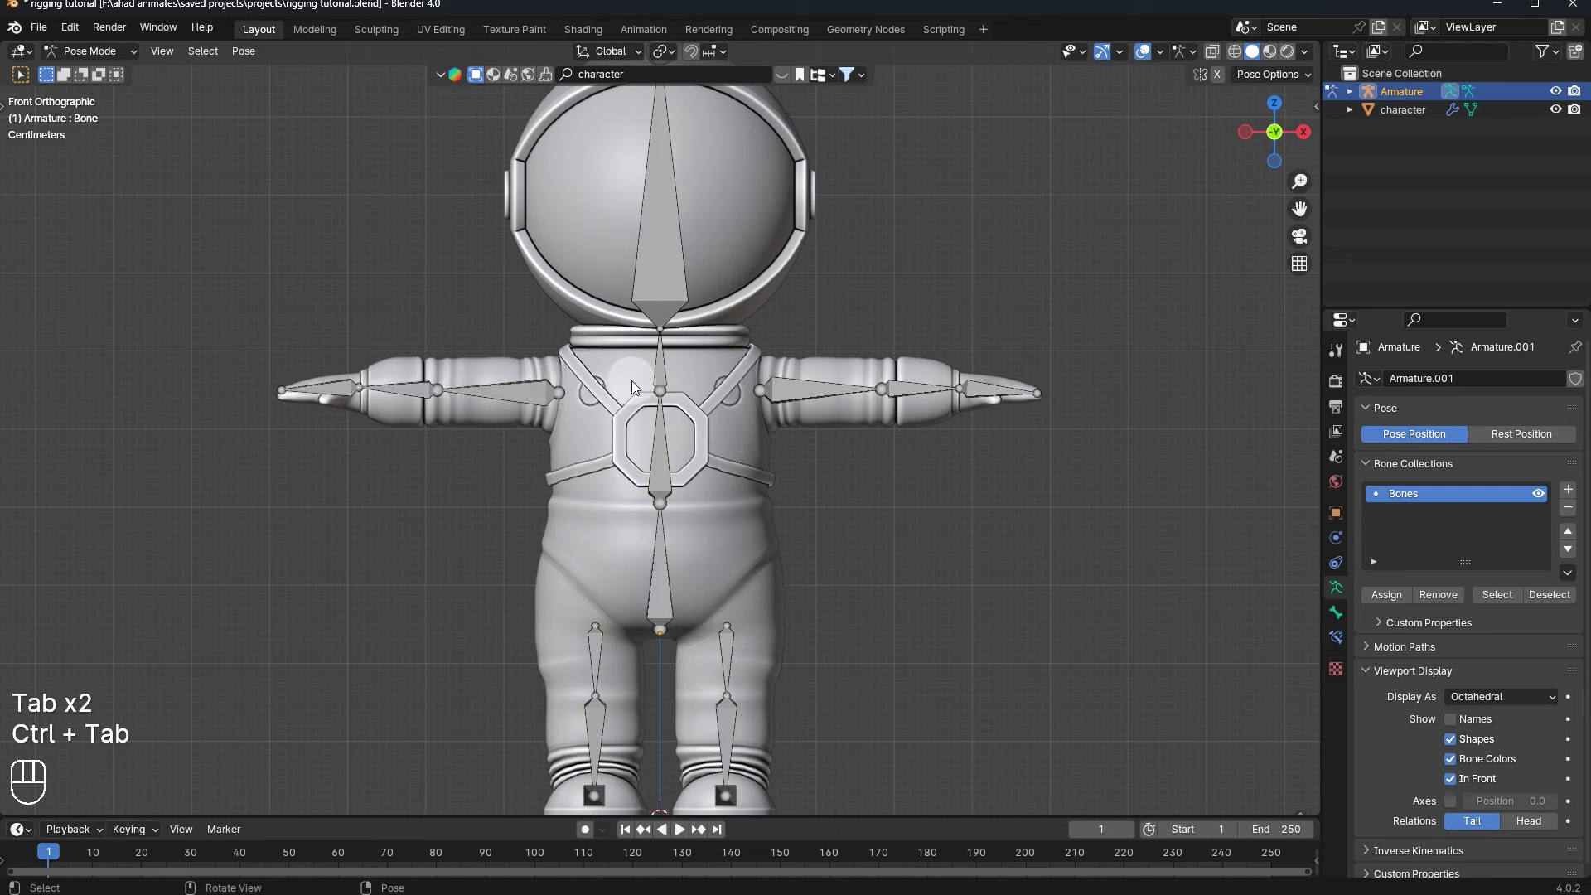
- Grab and move the upper spine bone so the skeleton tilts while the mesh stays put
key("g")
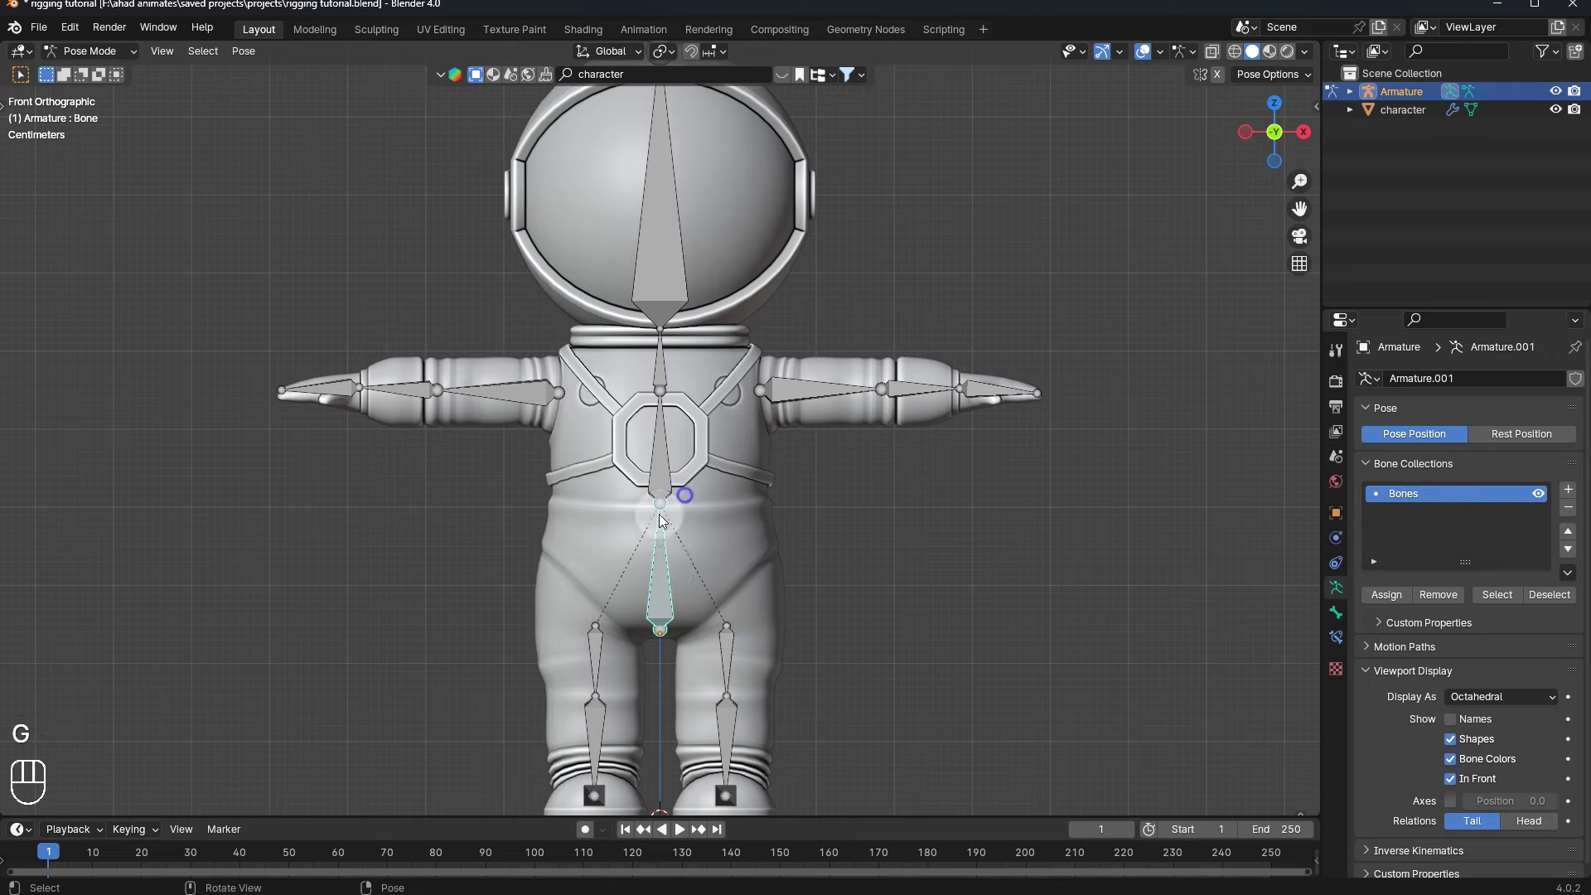
key("g")
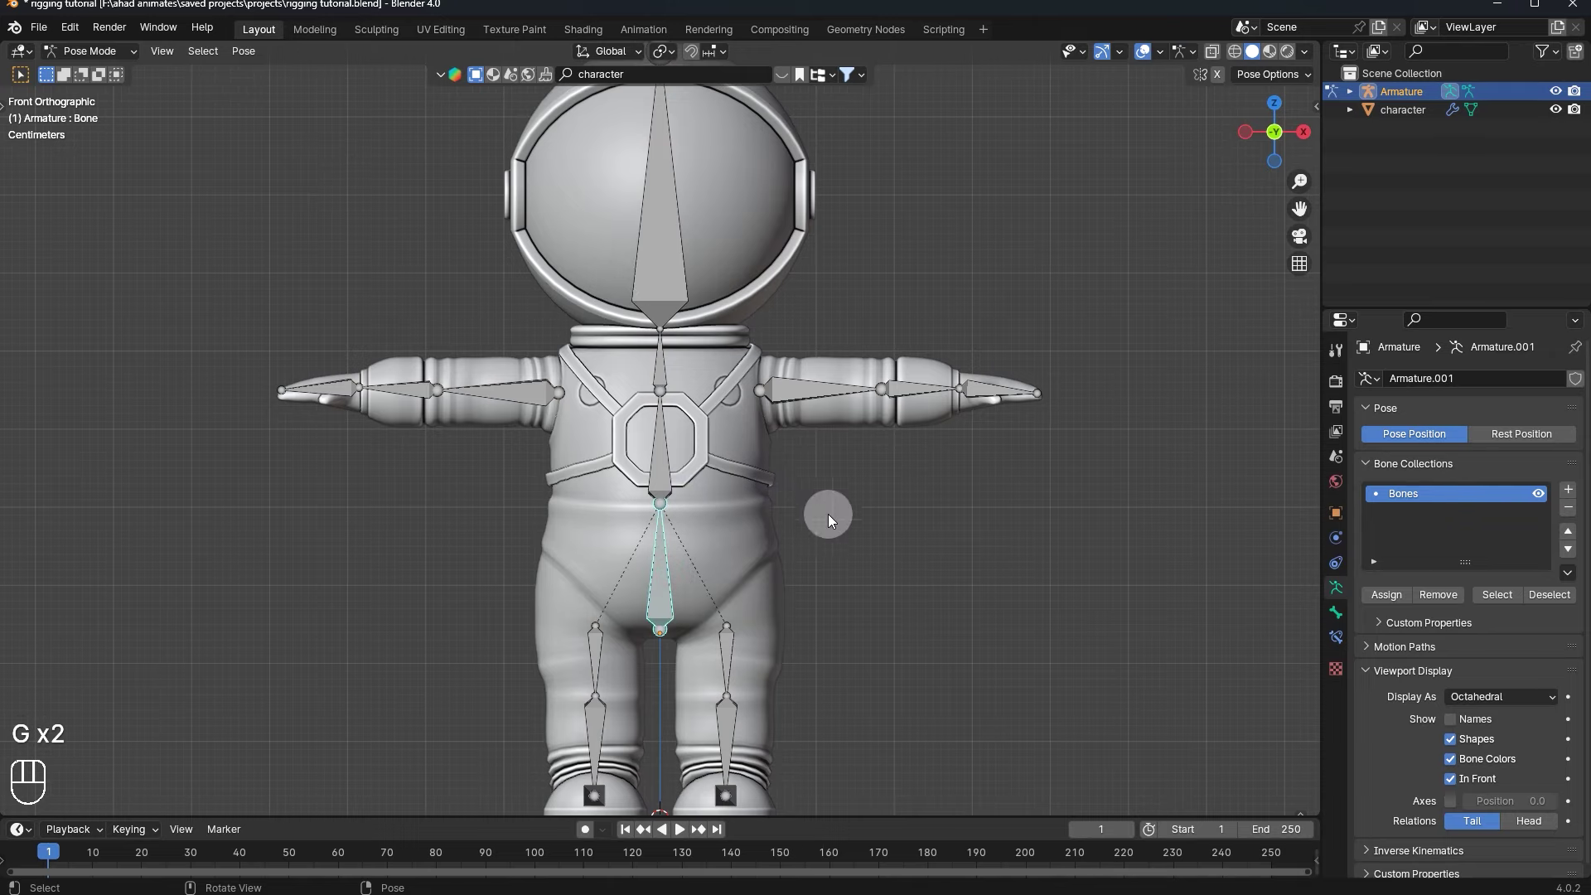
key("g")
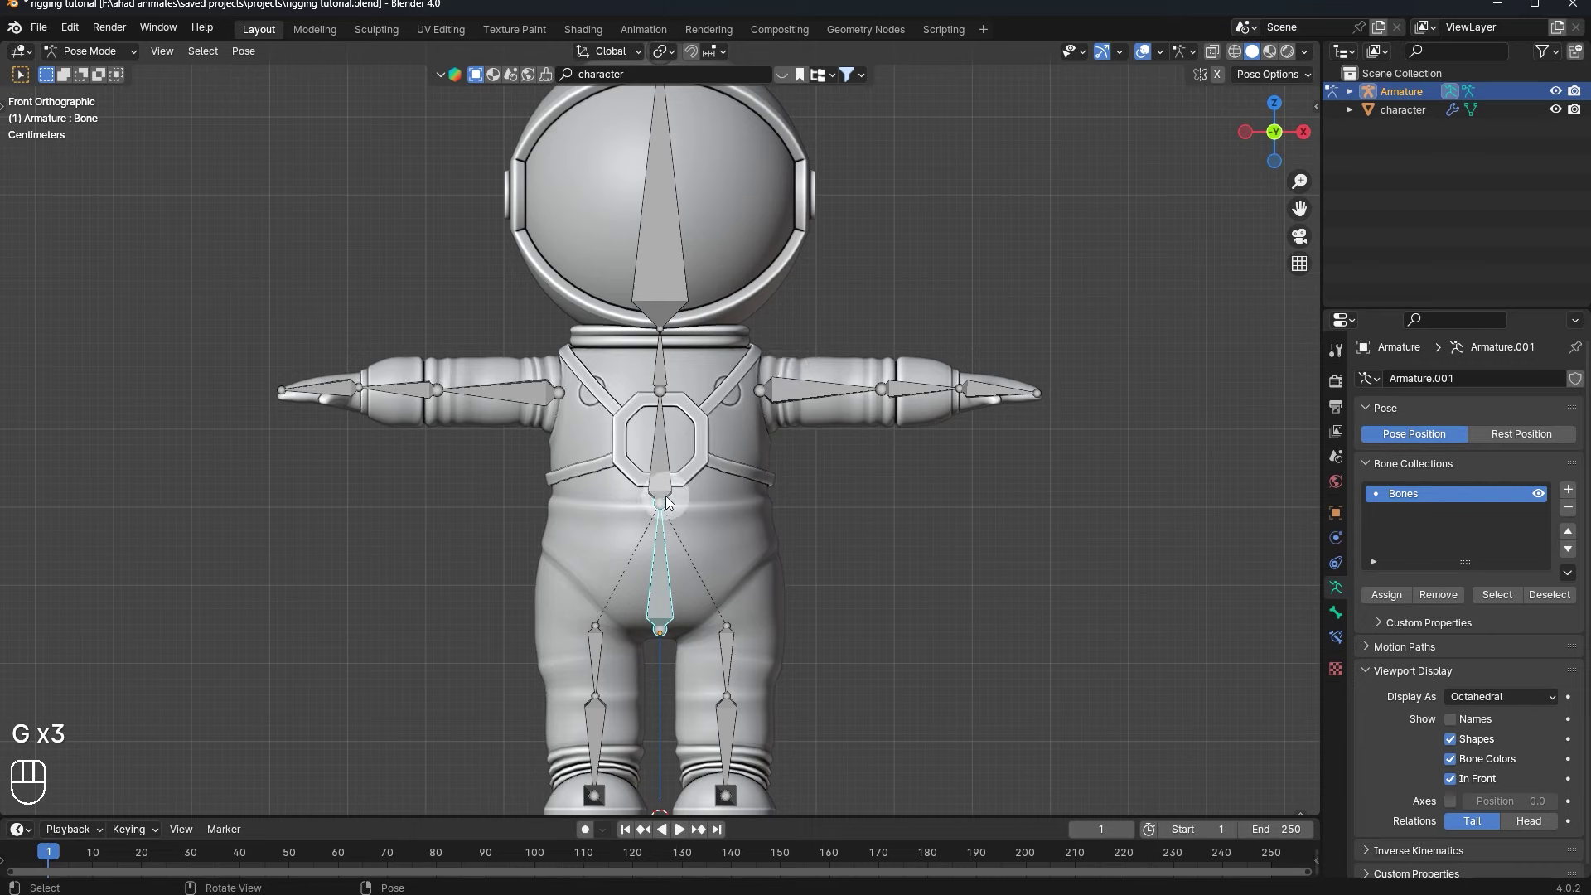
key("g")
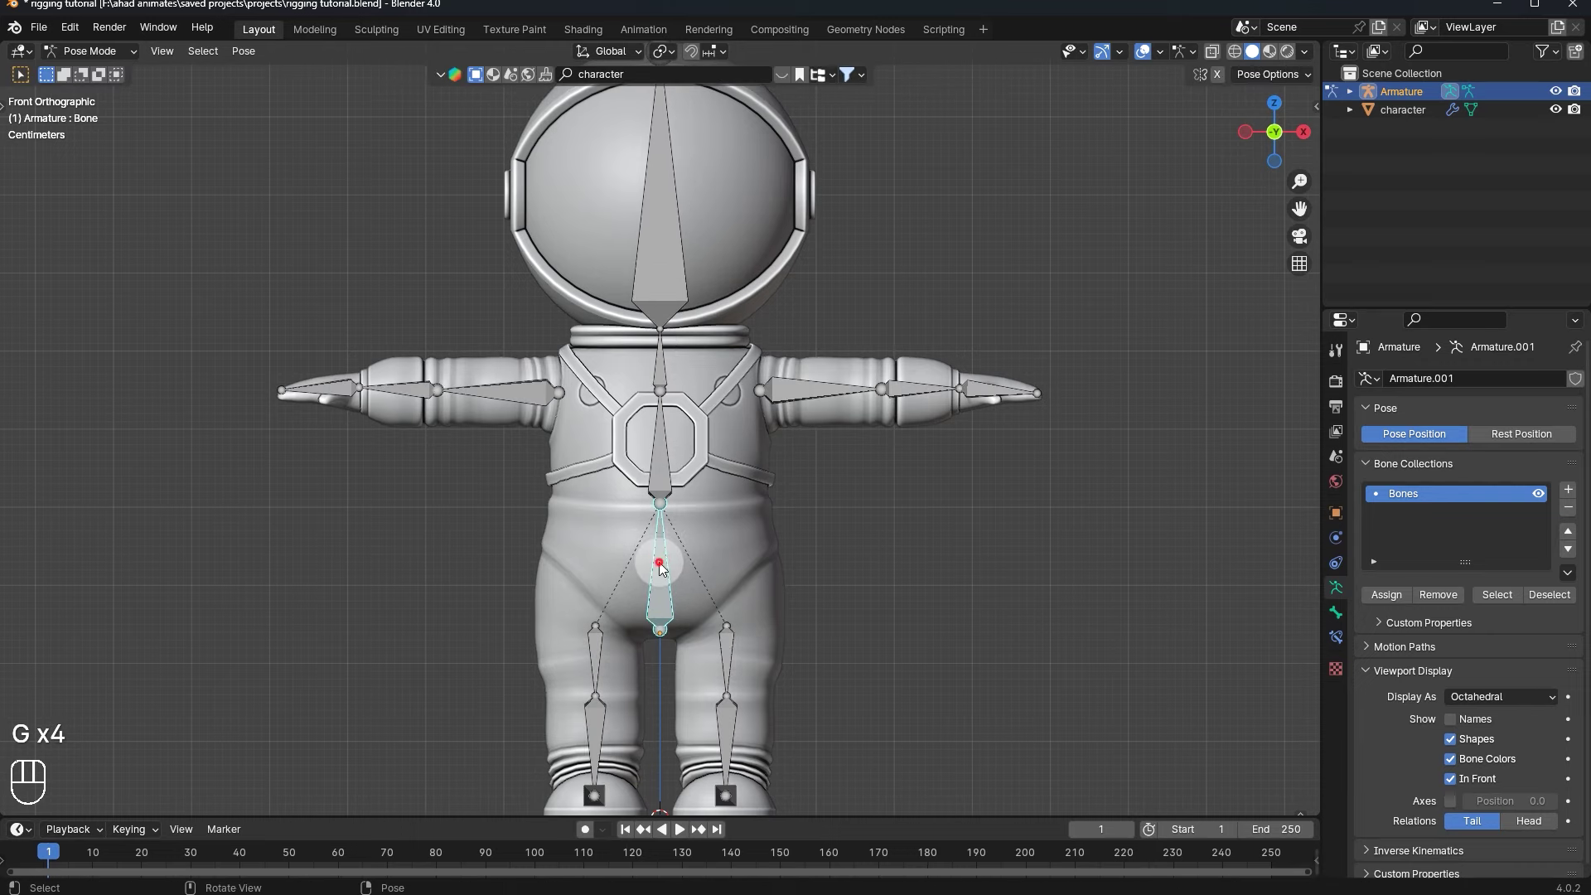
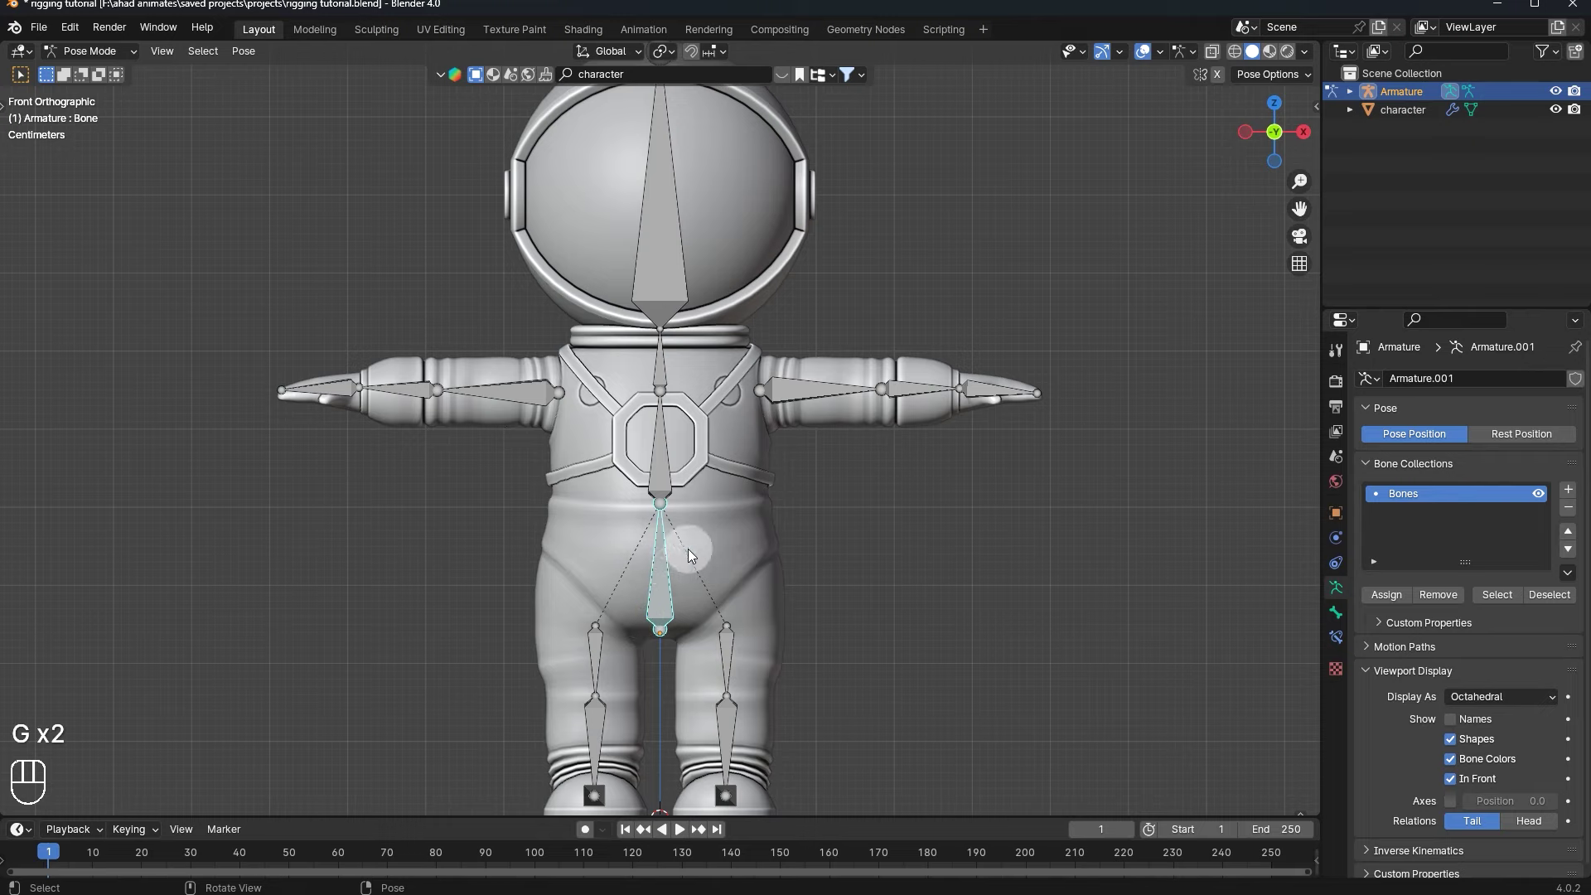
key("g")
left_click(781, 455)
key("g")
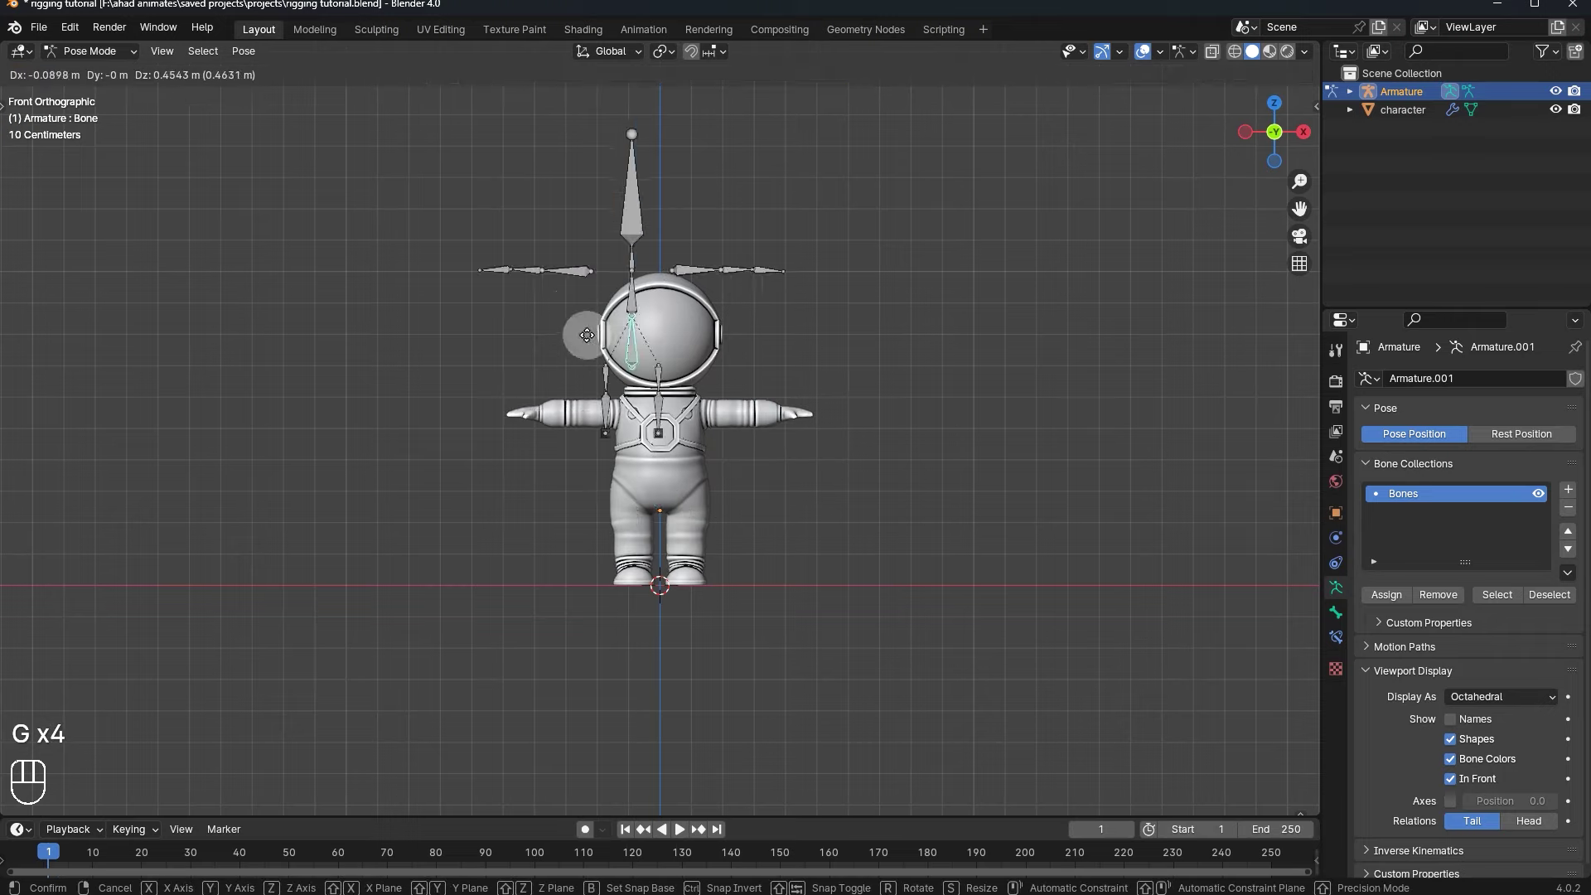
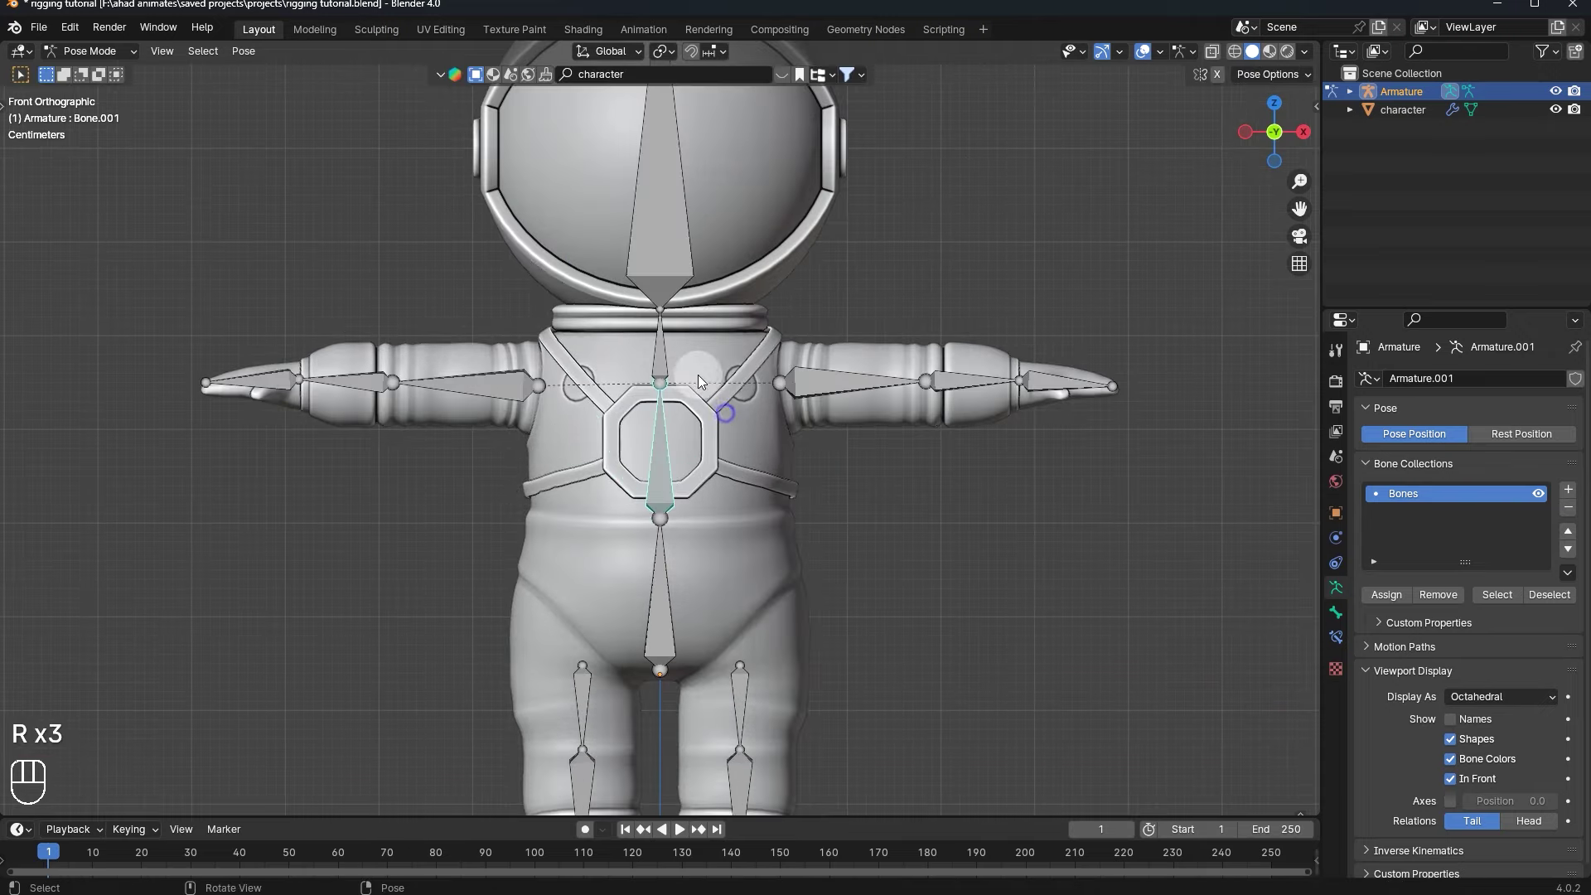
- Cancel the test rotation, nudge the foot bone back, and return the armature to Object Mode in its T-pose
key("r")
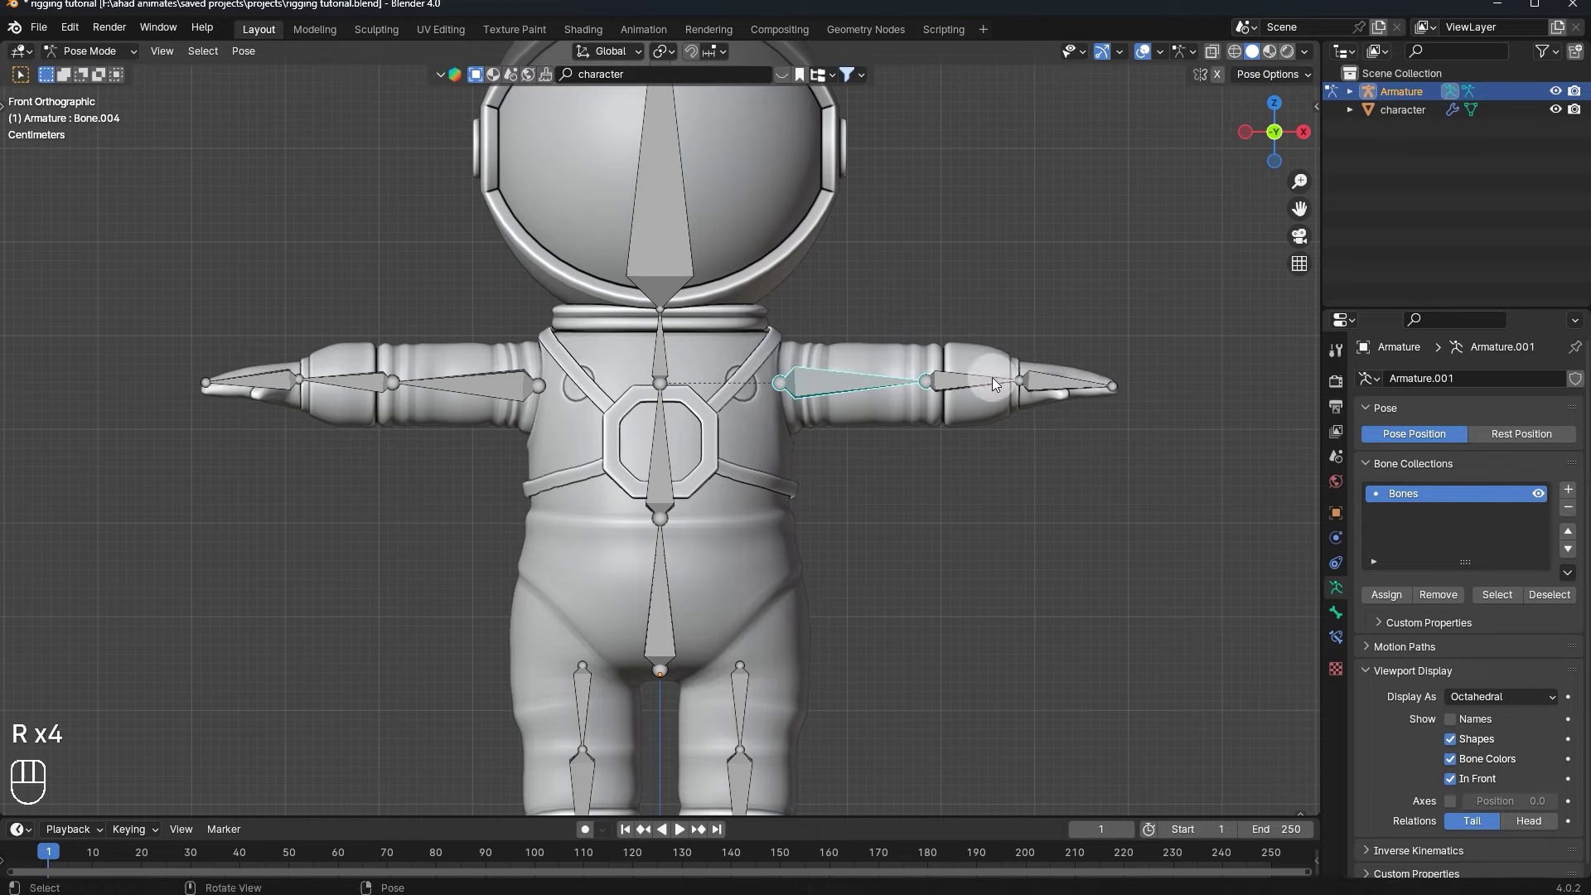
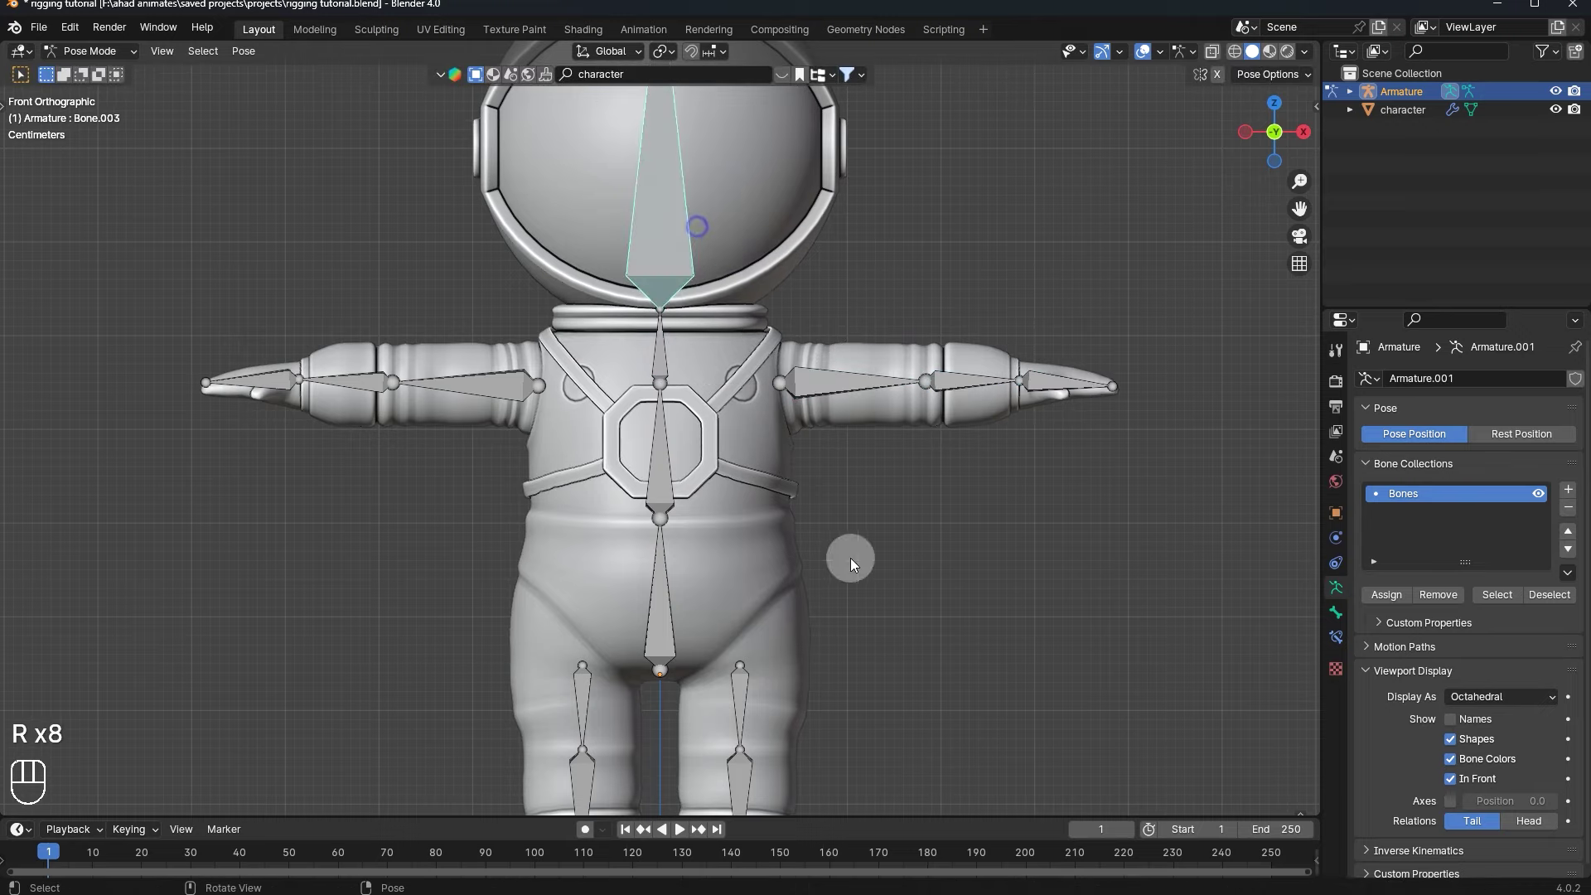
left_click(775, 724)
key("g")
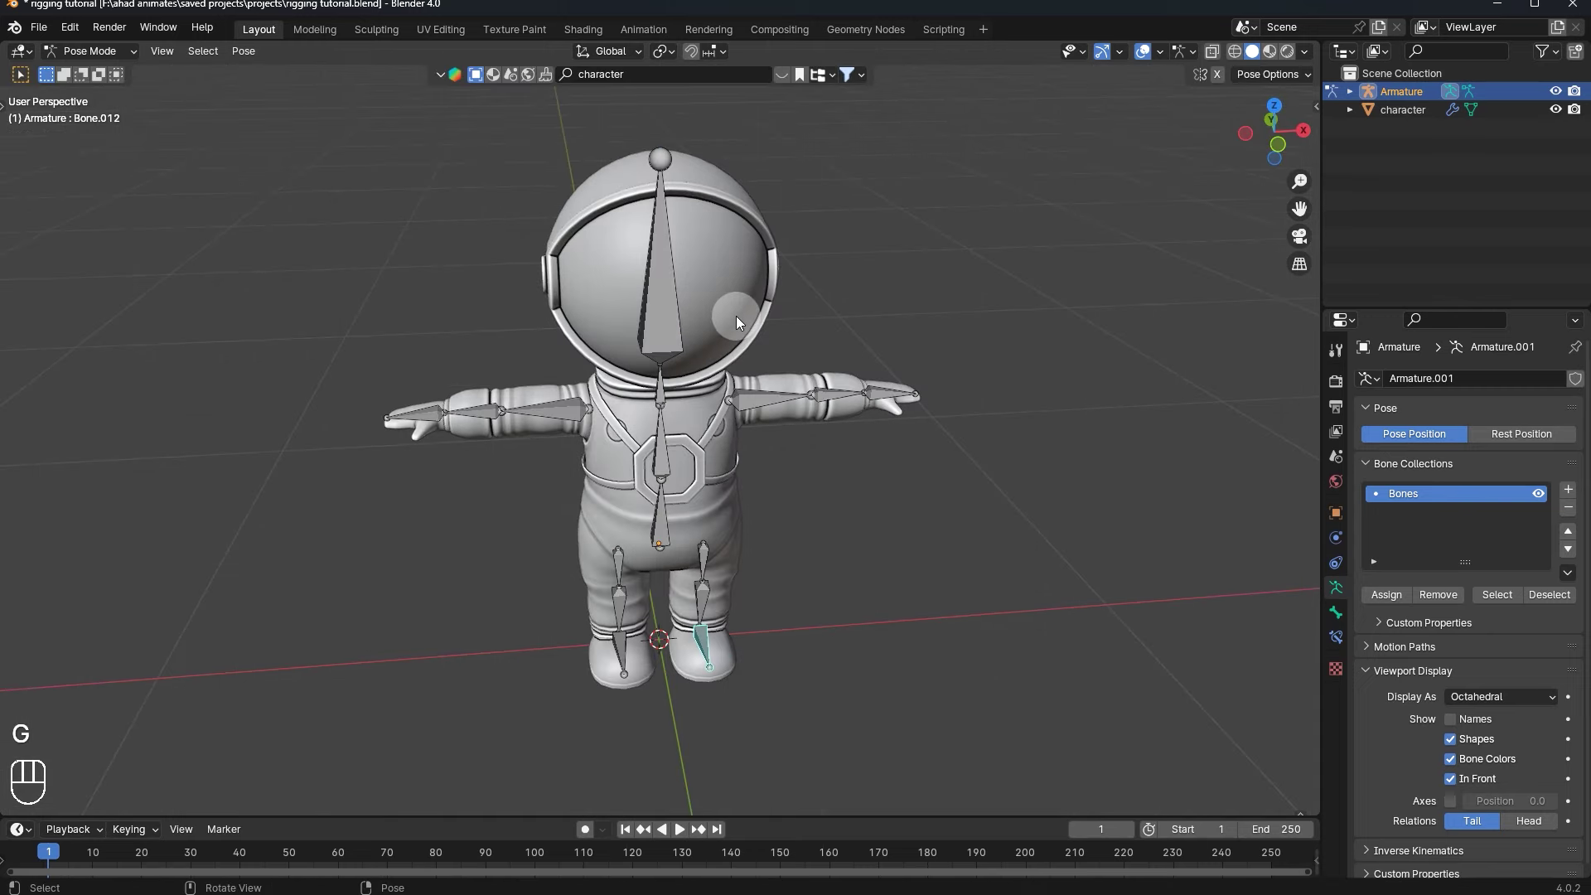
key("ctrl+Tab")
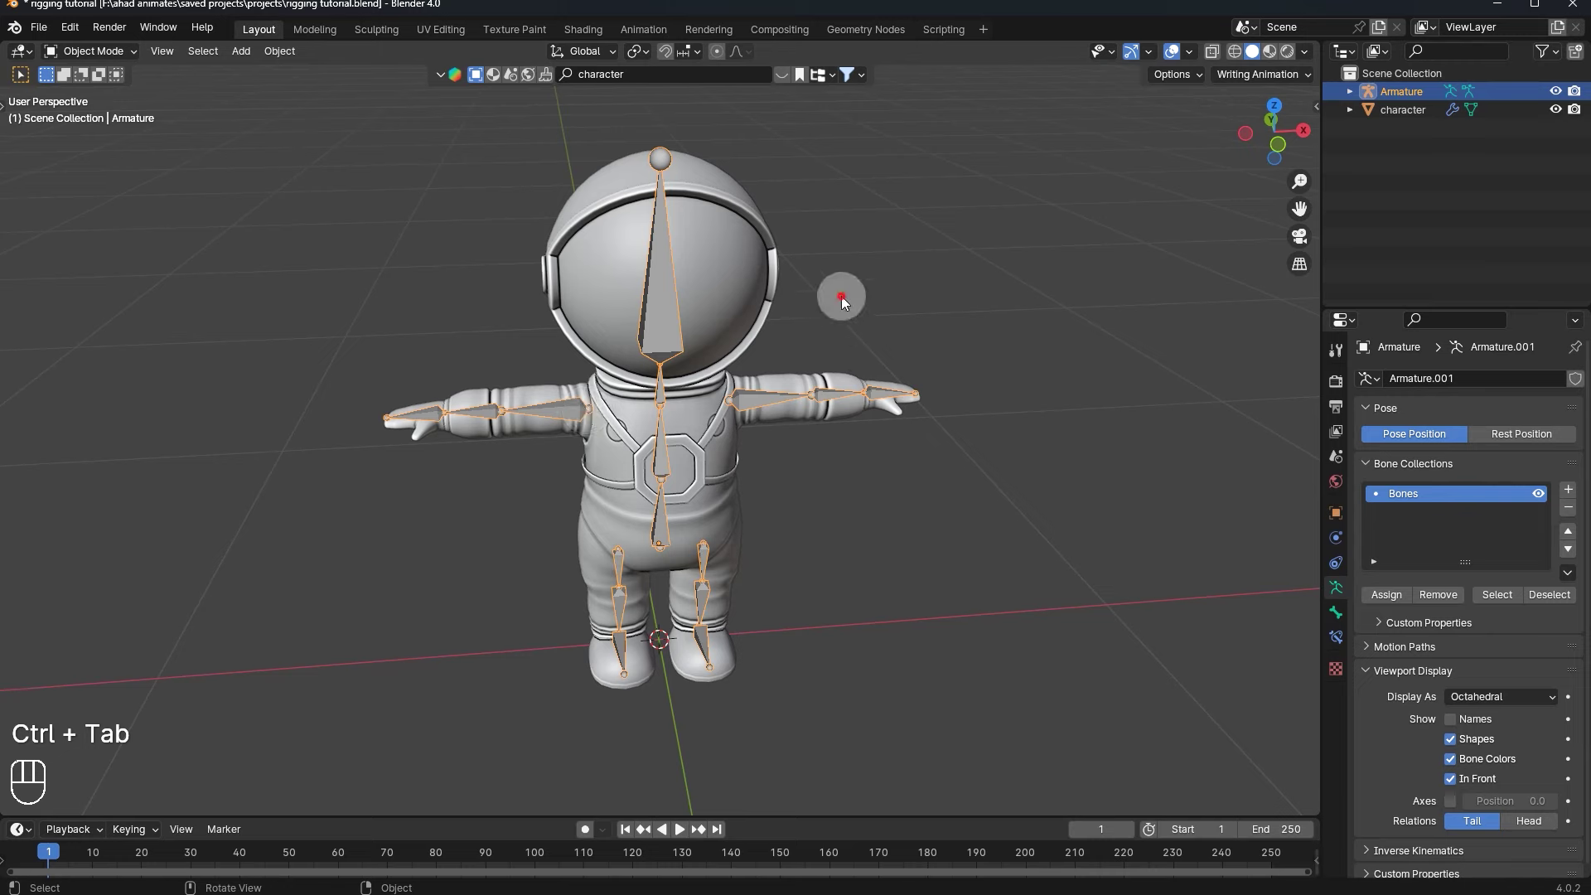
- Select the astronaut mesh, then Shift-select the armature so it is the active object
left_click(781, 444)
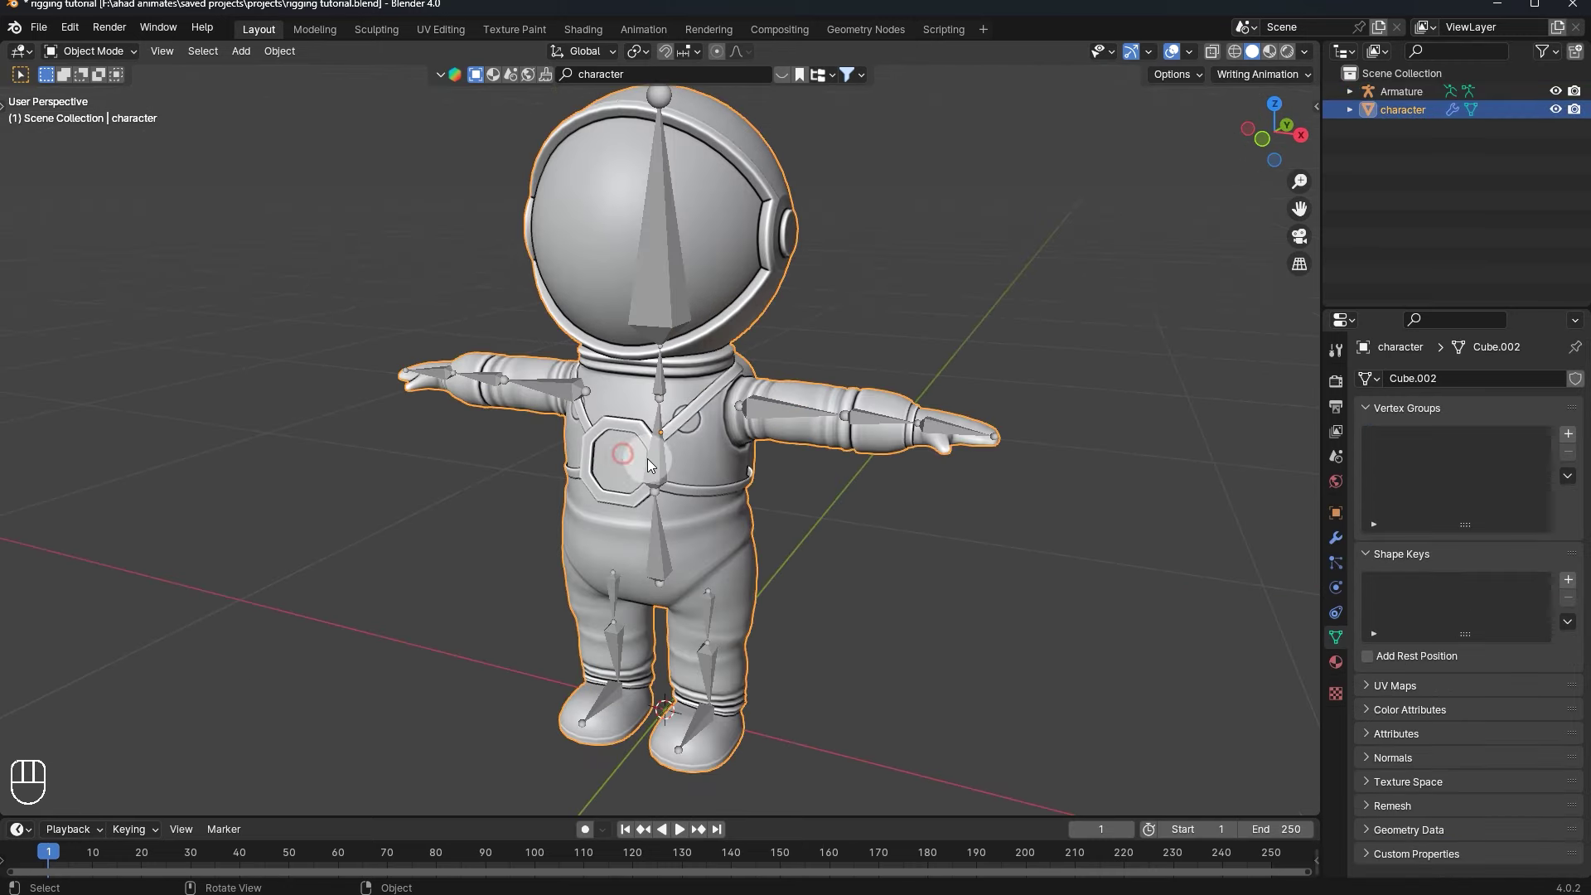
left_click_drag(659, 470, 659, 470)
left_click(613, 462)
left_click(636, 420)
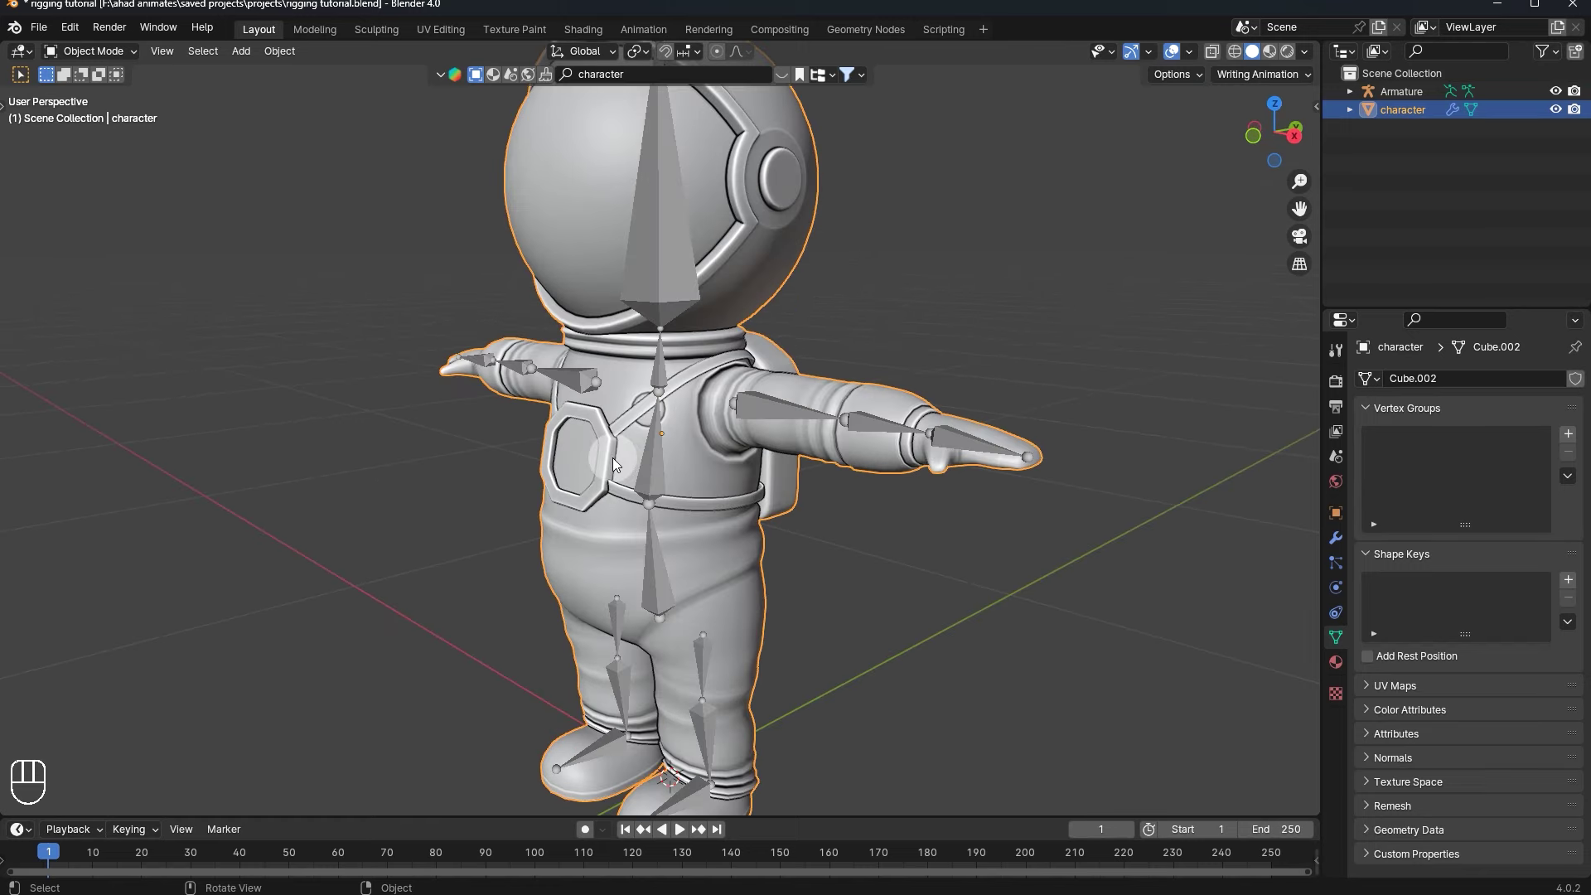
left_click(614, 458)
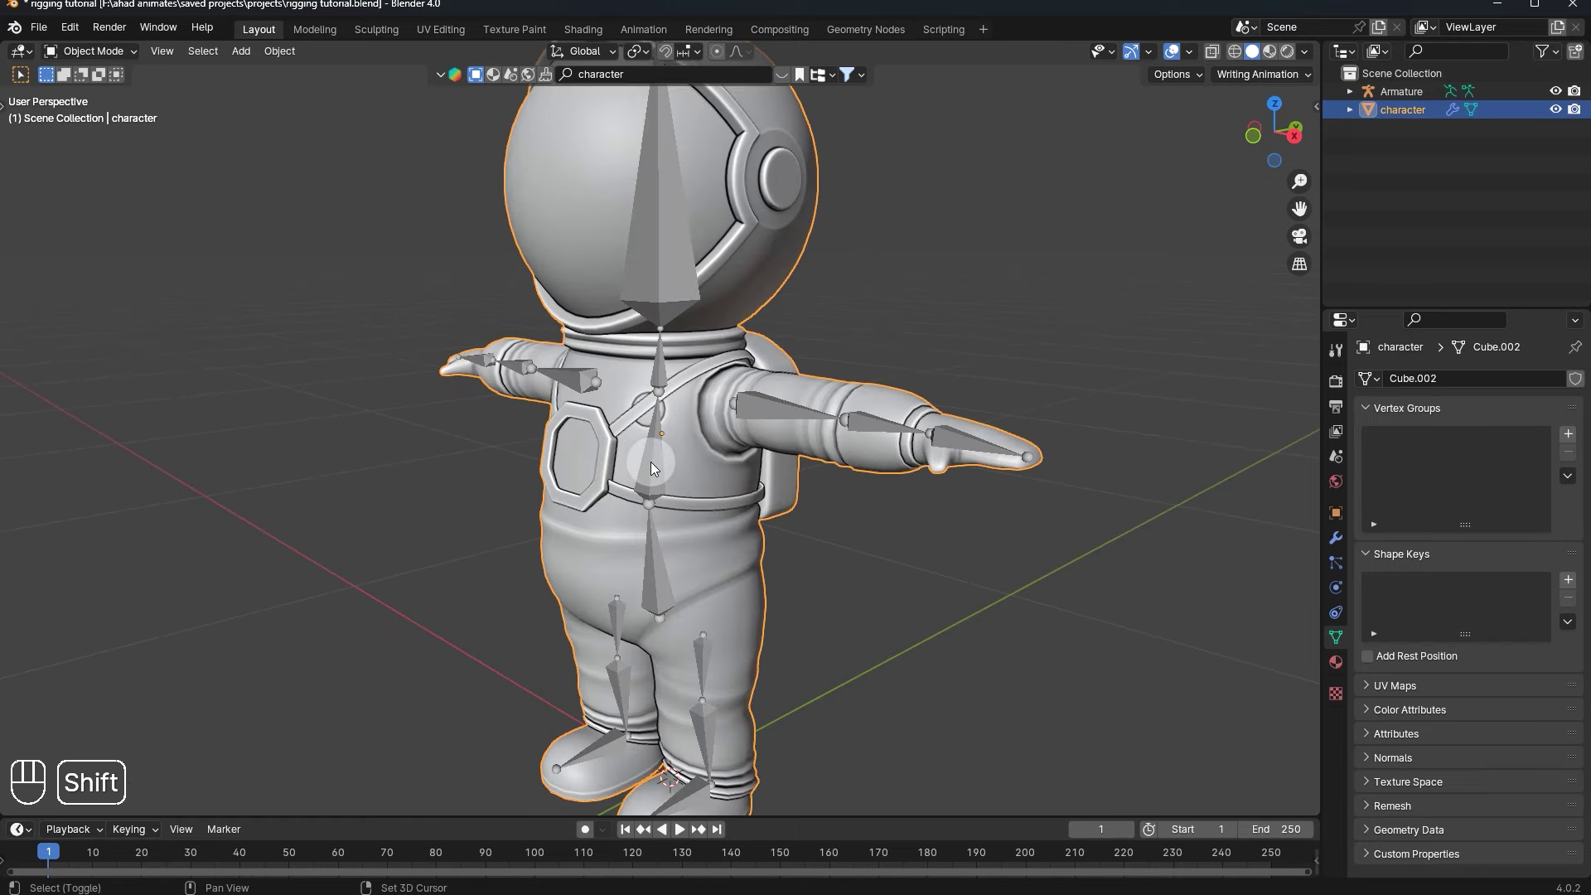
left_click(653, 462)
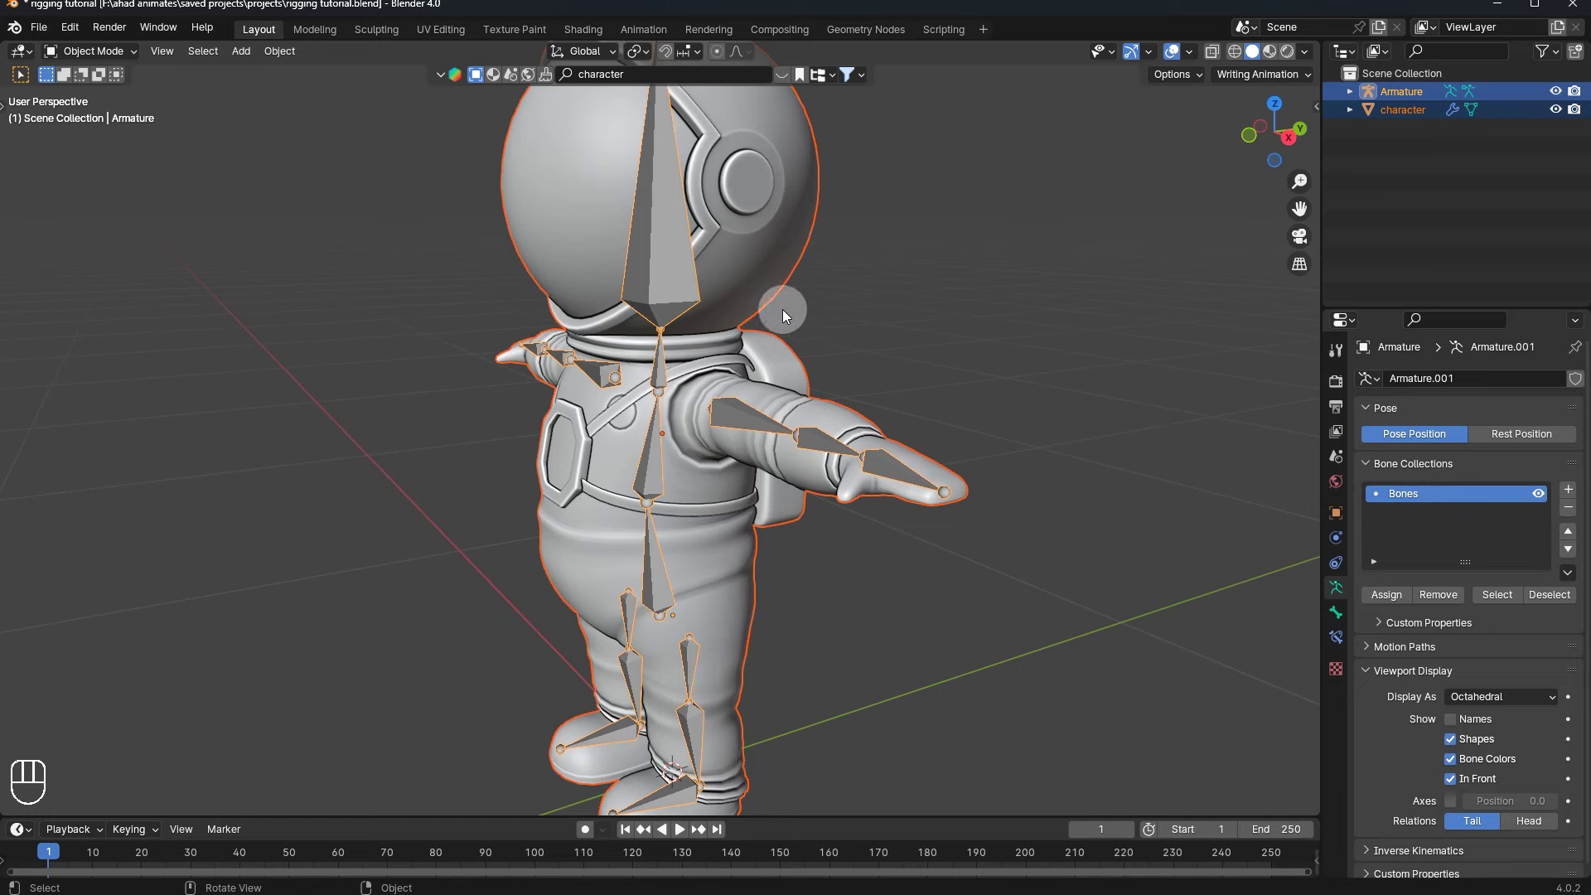
left_click(760, 343)
left_click_drag(654, 460, 580, 467)
left_click(614, 467)
left_click(651, 469)
- Parent the mesh to the armature with Armature Deform > With Automatic Weights
key("ctrl+p")
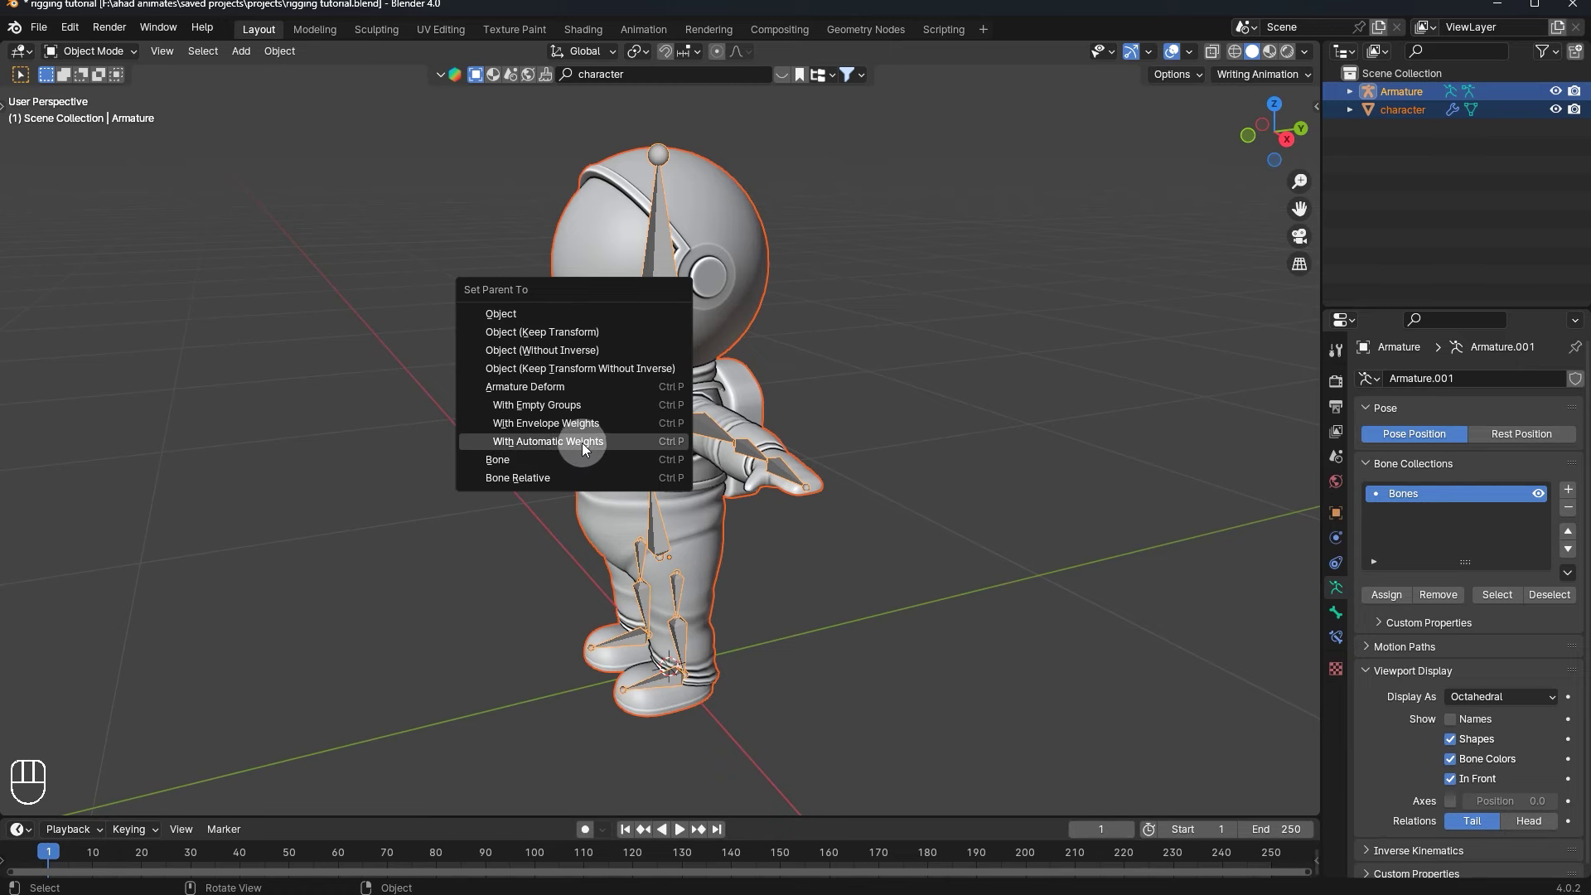
left_click(711, 497)
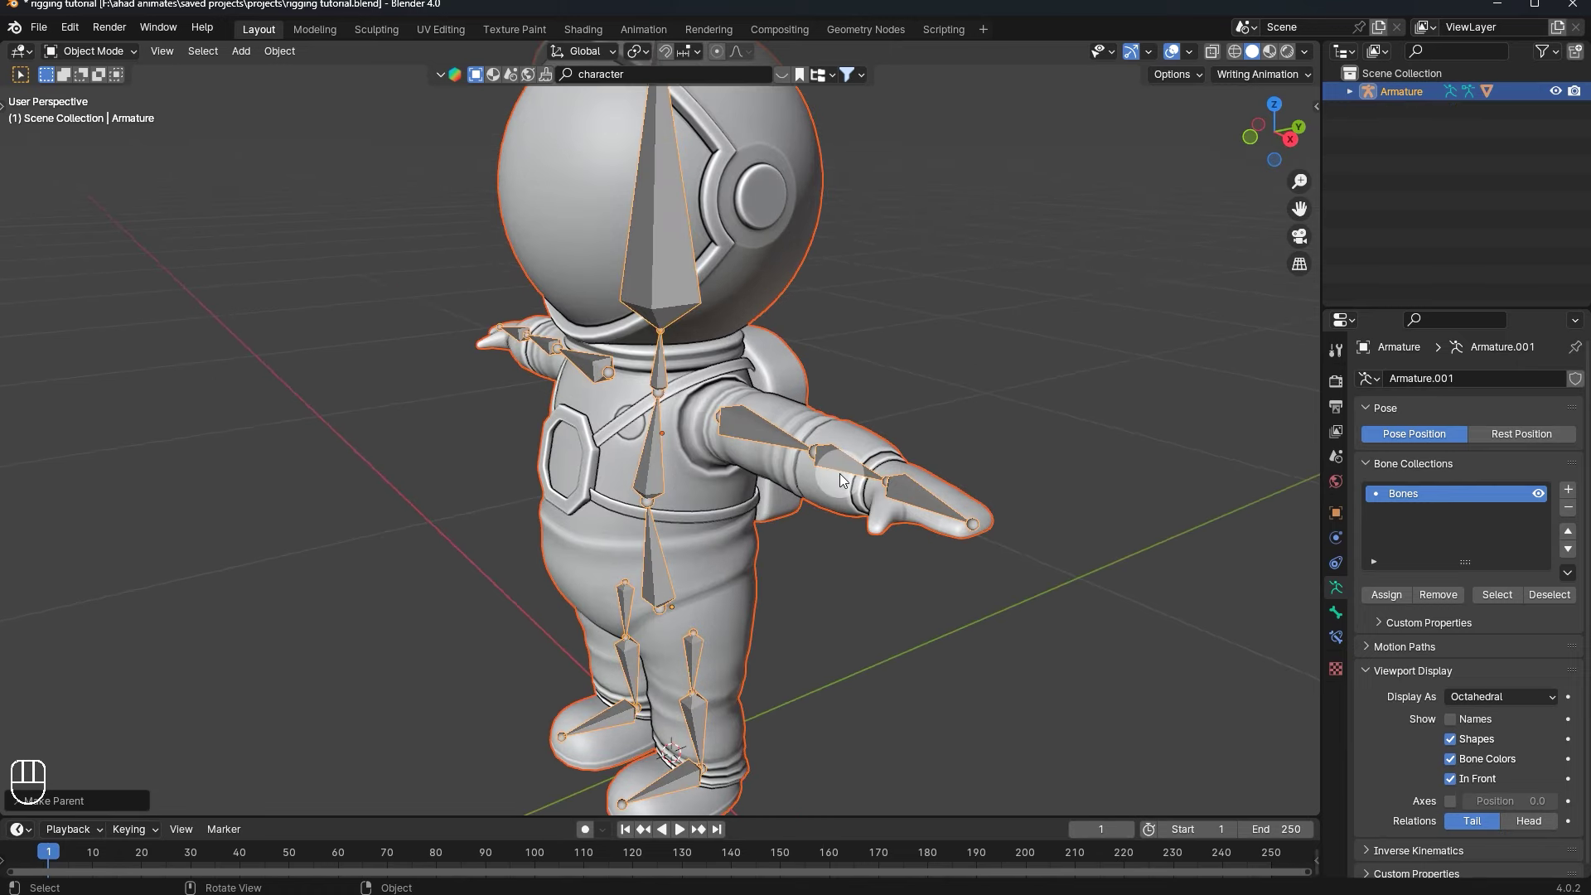
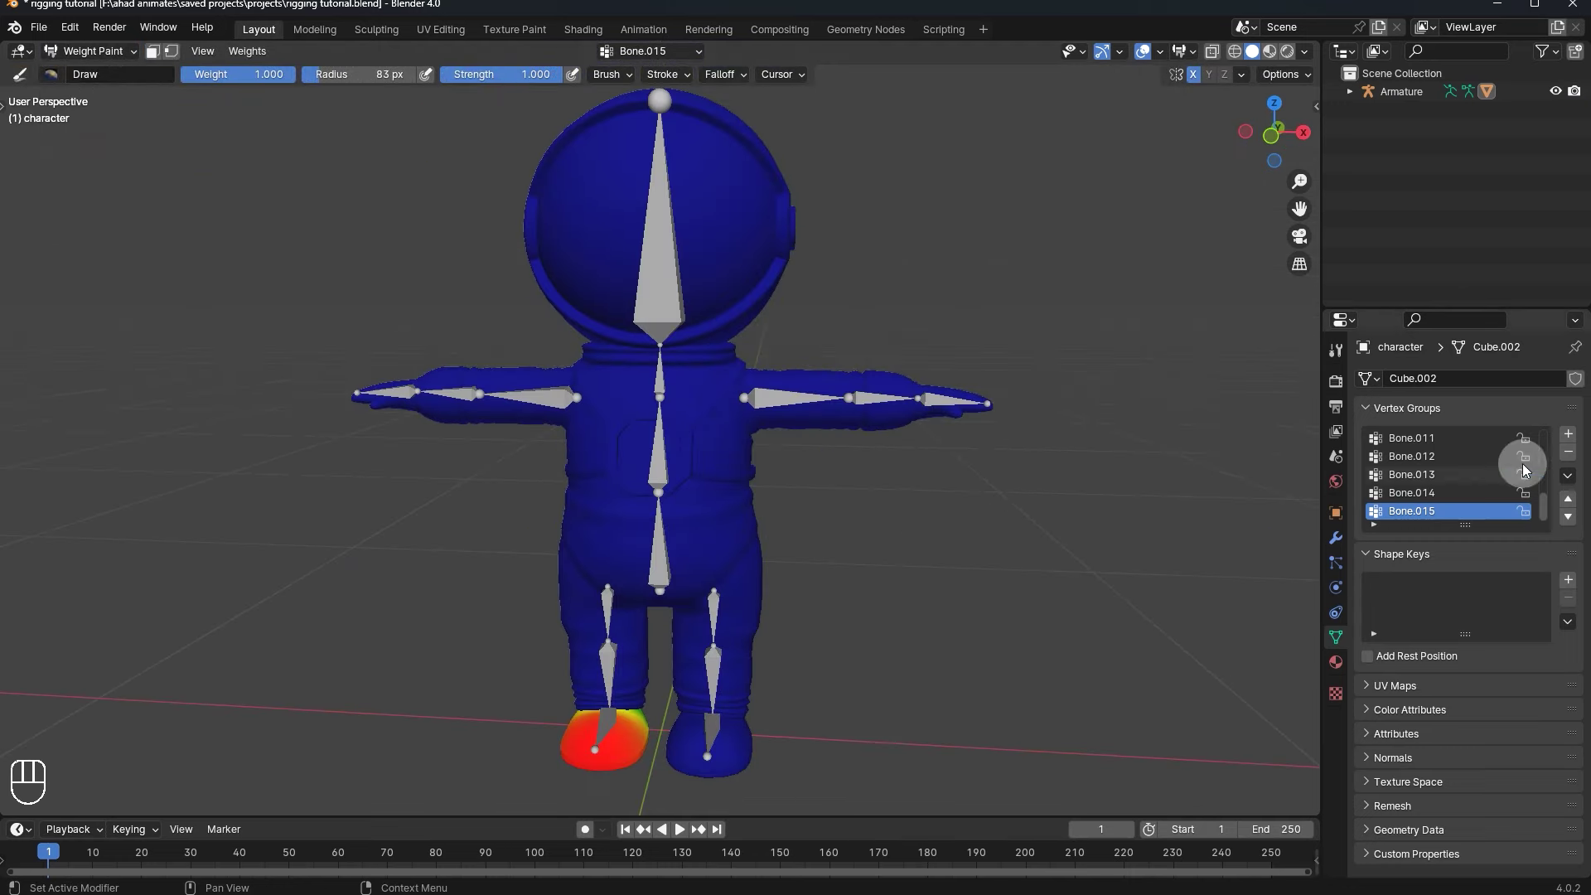
- Enter Weight Paint and paint Bone.014 weight onto the lower leg
left_click_drag(806, 689, 721, 685)
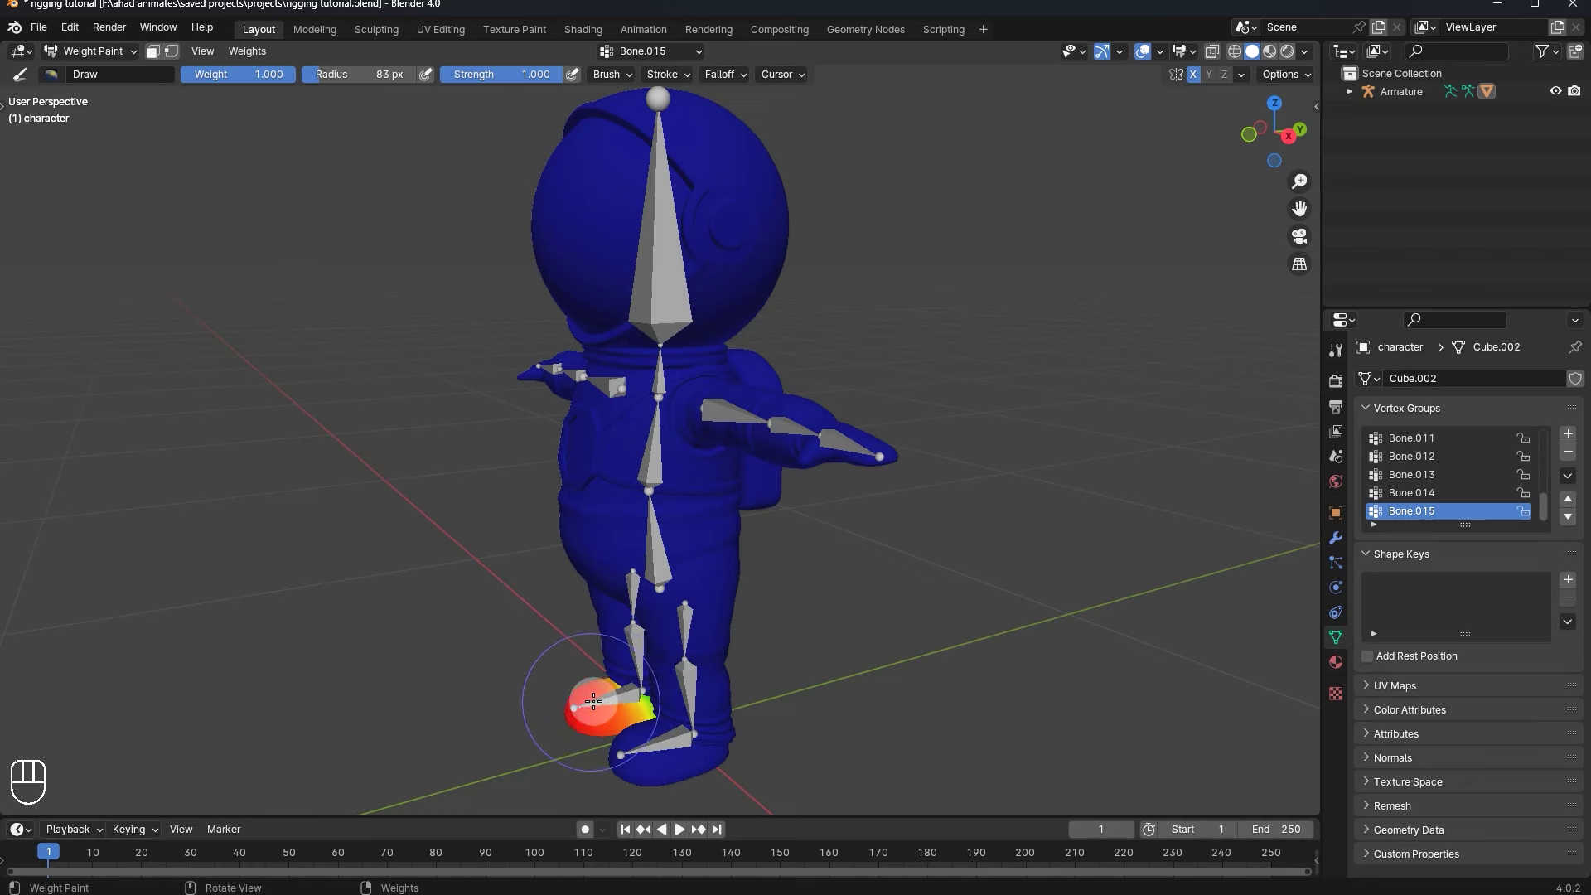
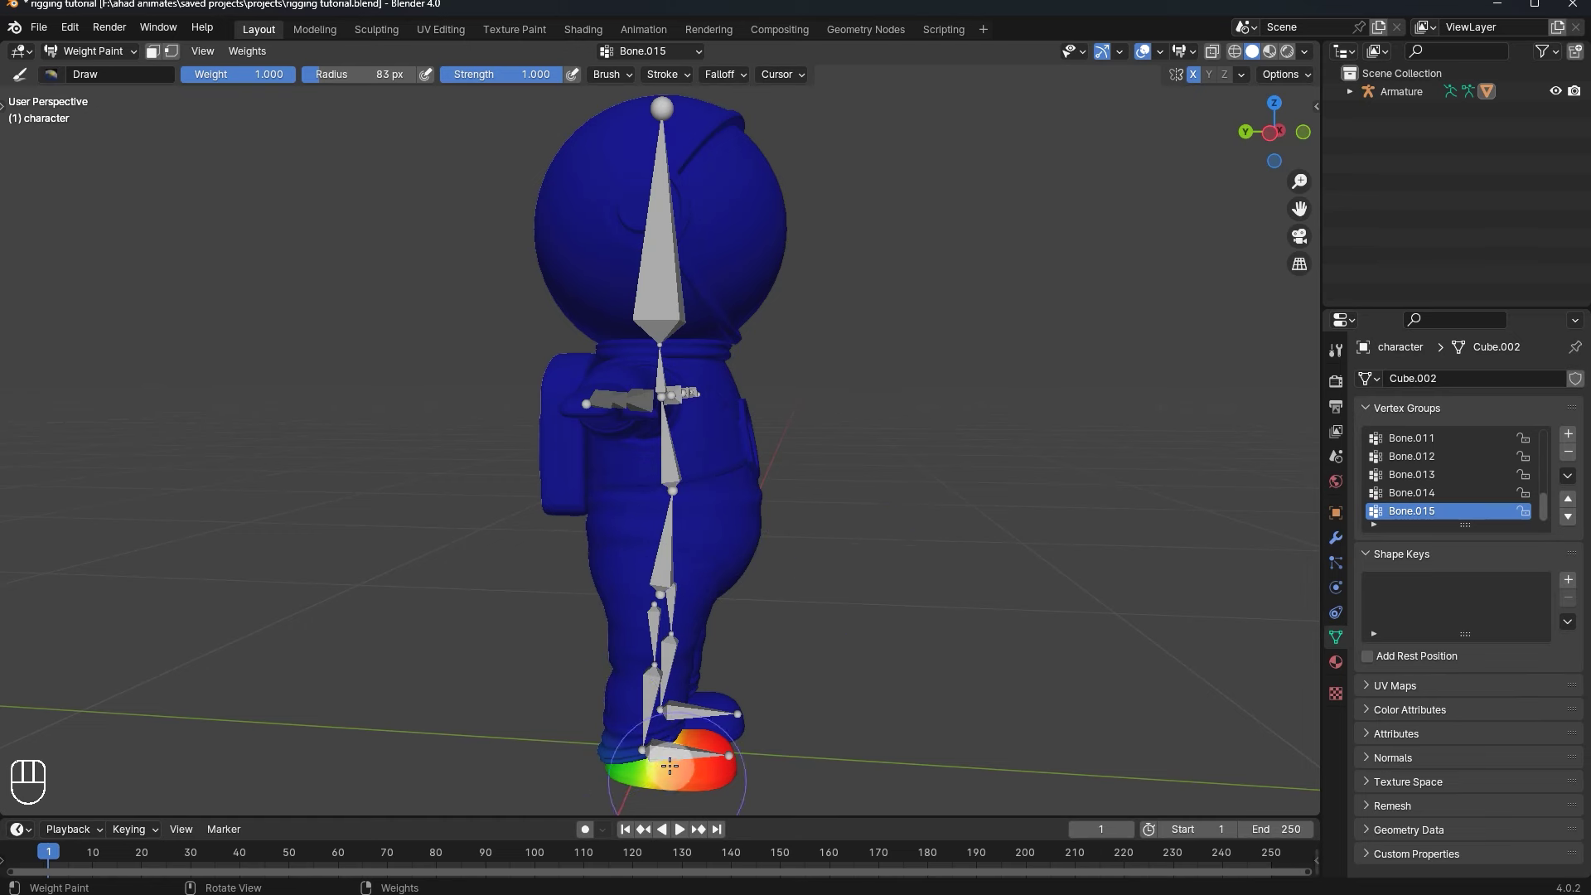
left_click(698, 775)
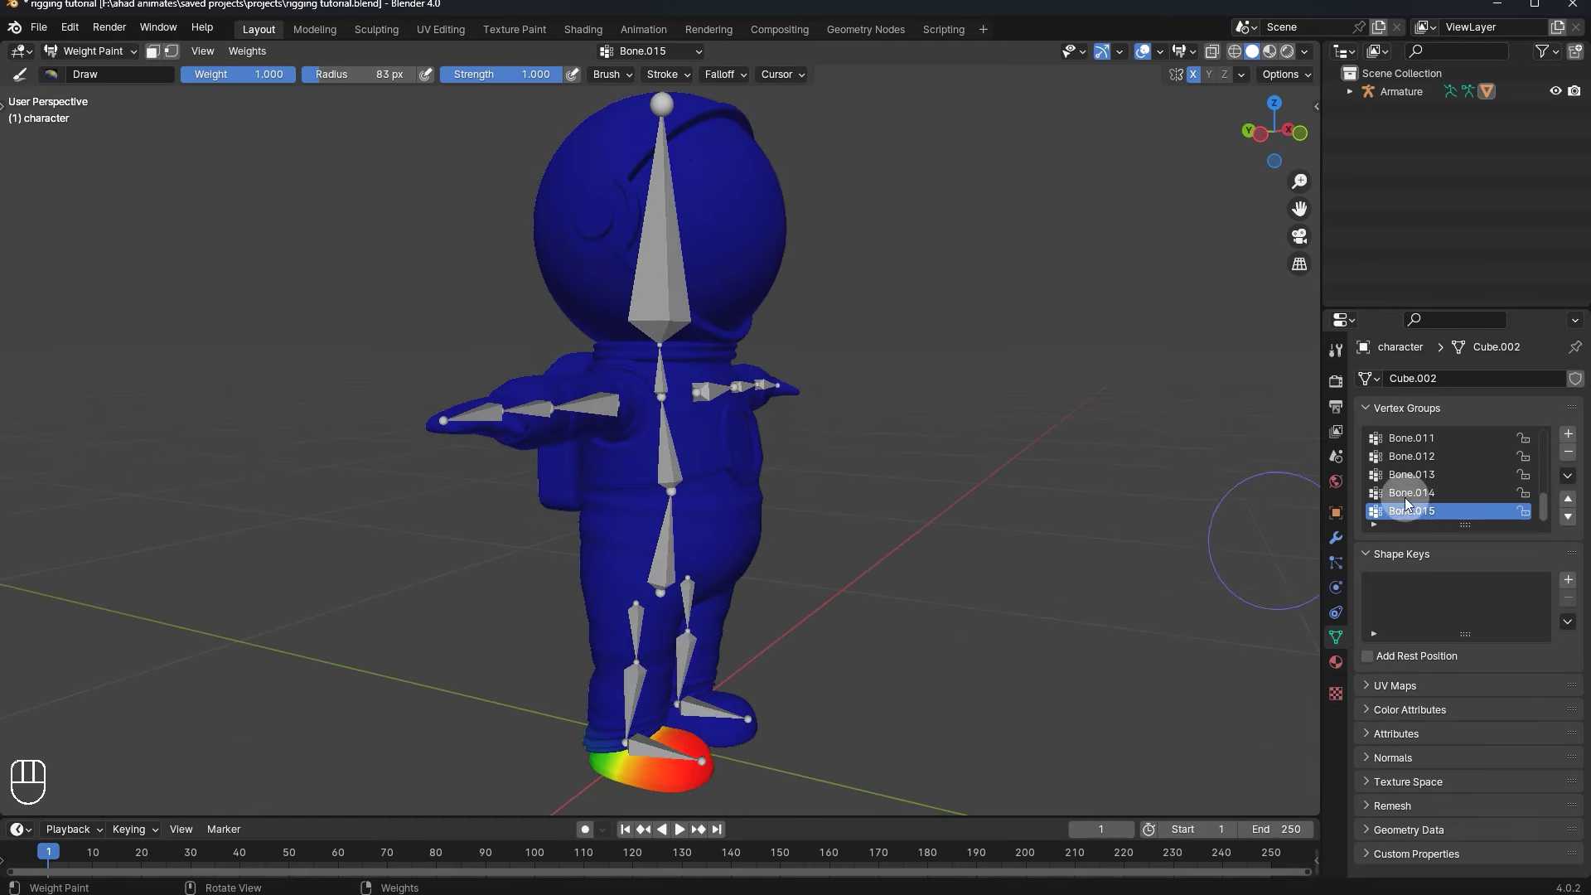
left_click(1431, 492)
left_click_drag(751, 684, 780, 668)
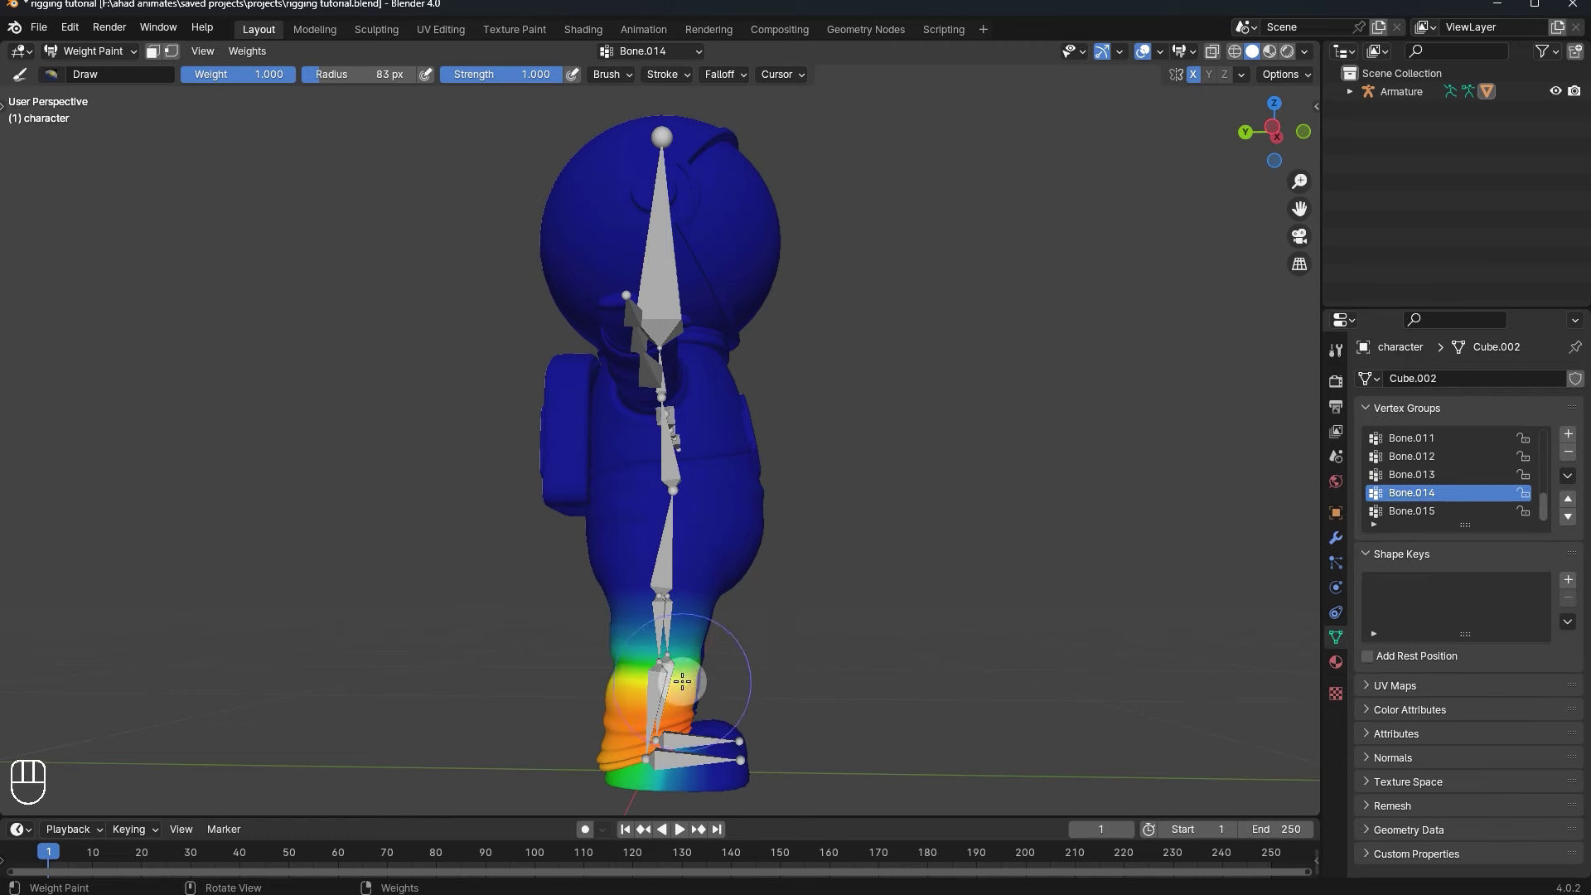
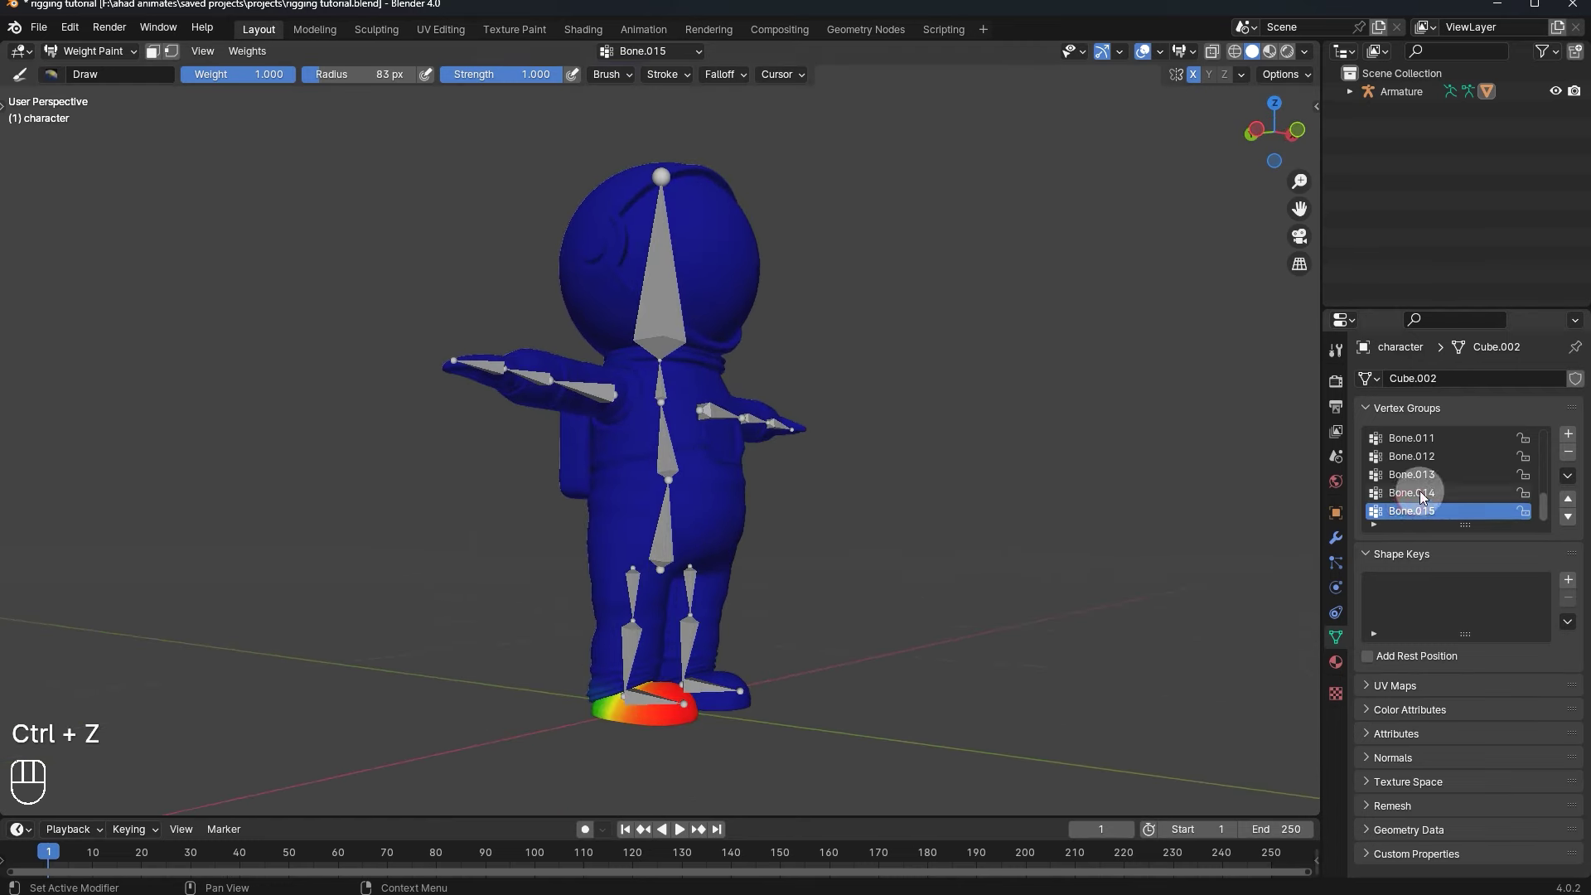
- Paint the Bone.015 foot weights, then return to Object Mode
left_click(1427, 495)
left_click(588, 684)
left_click(730, 641)
middle_click(728, 669)
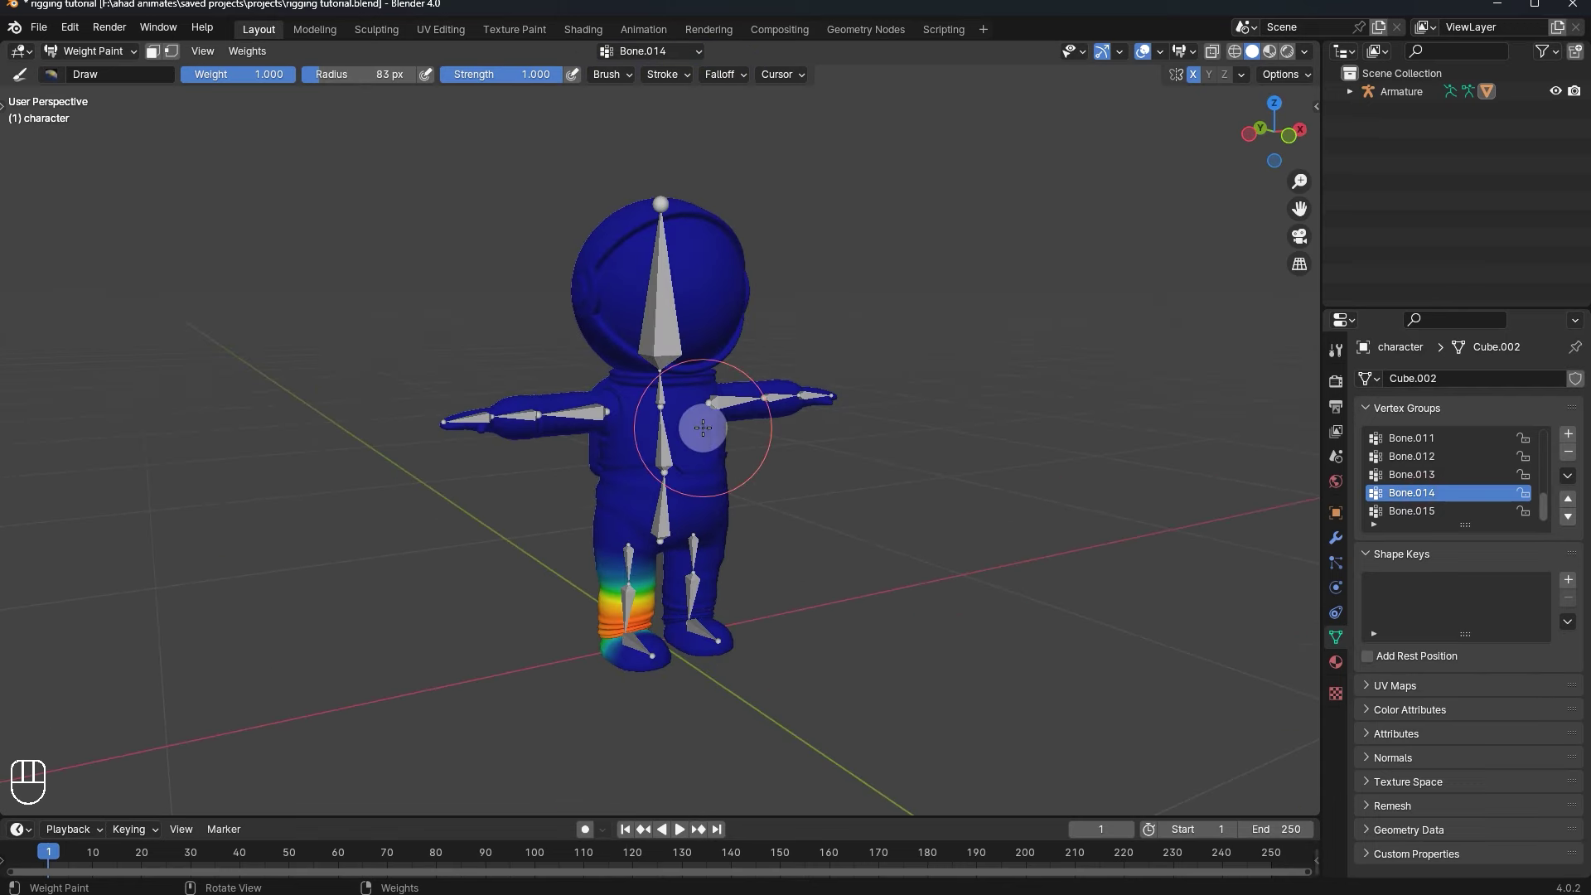
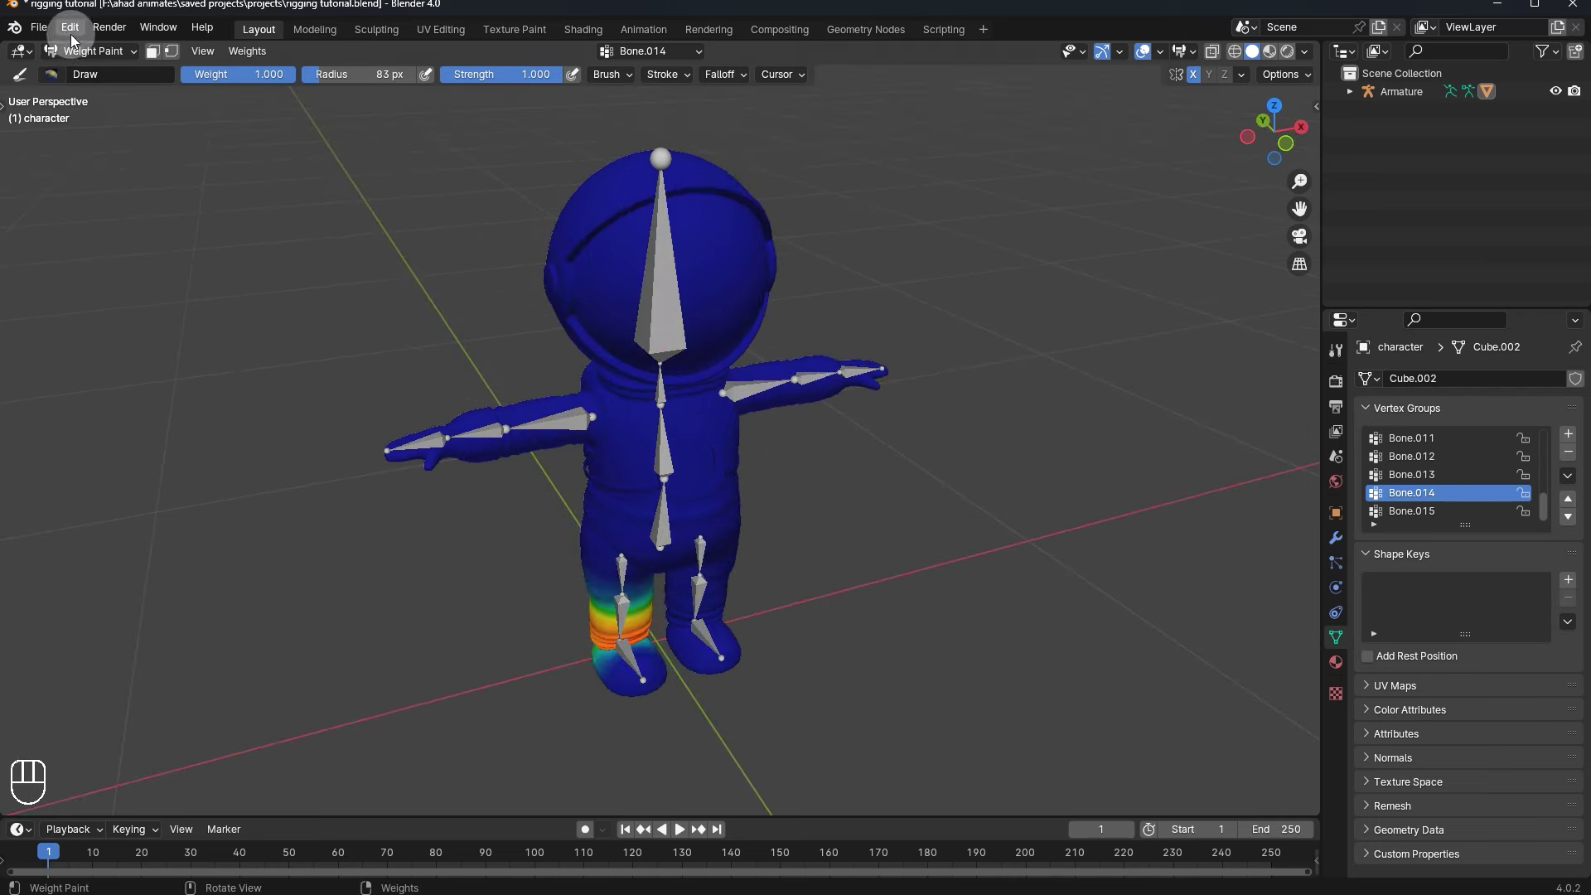
left_click_drag(101, 50, 136, 96)
- In Pose Mode, test-rotate the head and arm bones and cancel the rotations
left_click(658, 335)
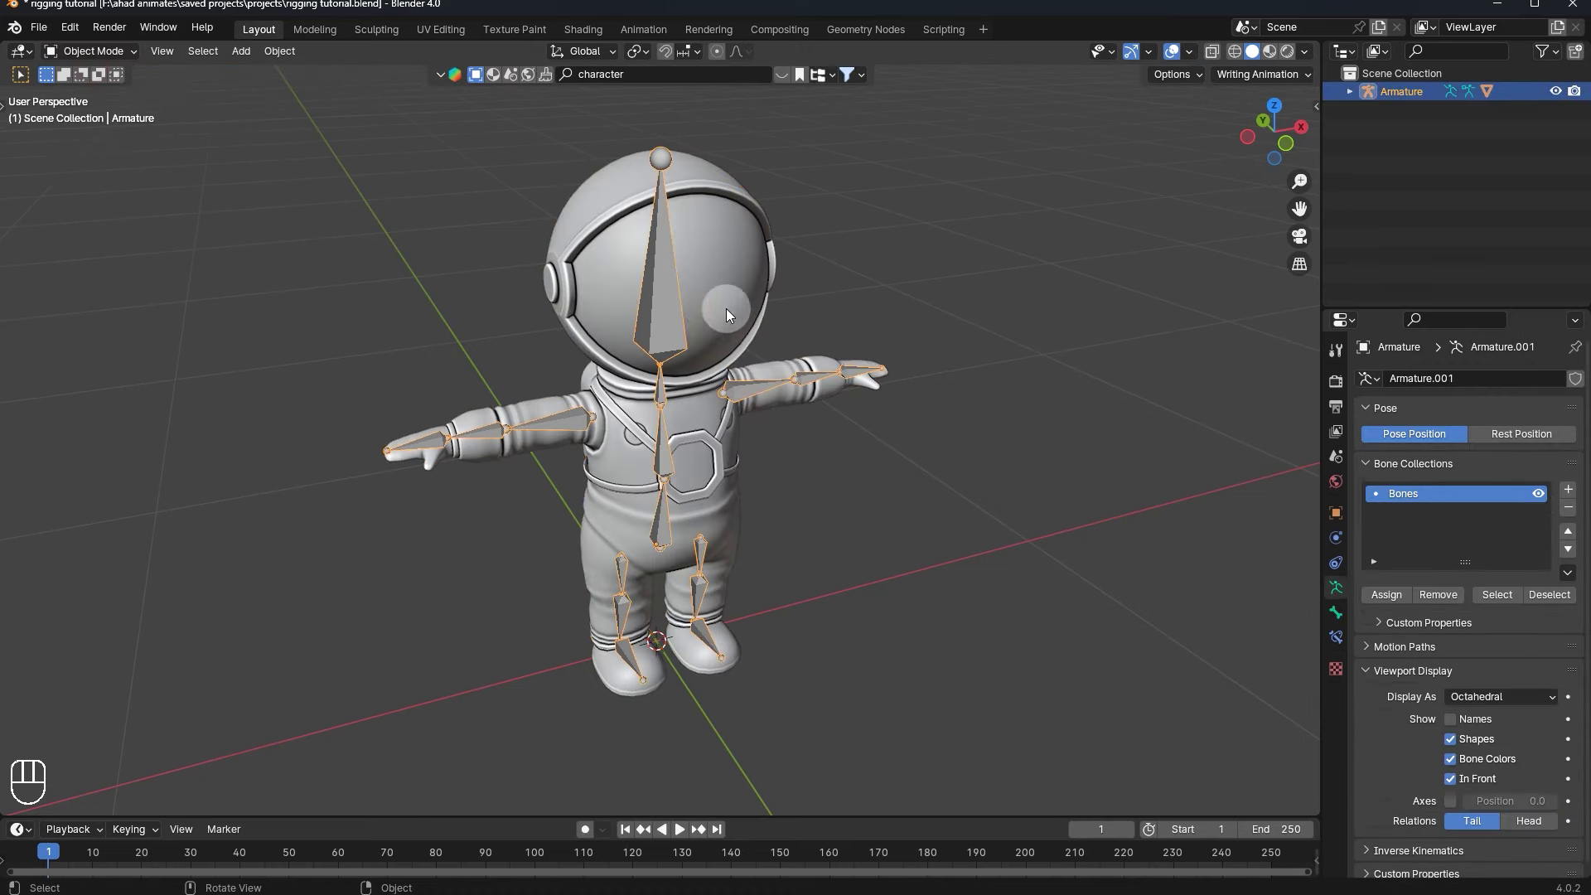
key("ctrl+Tab")
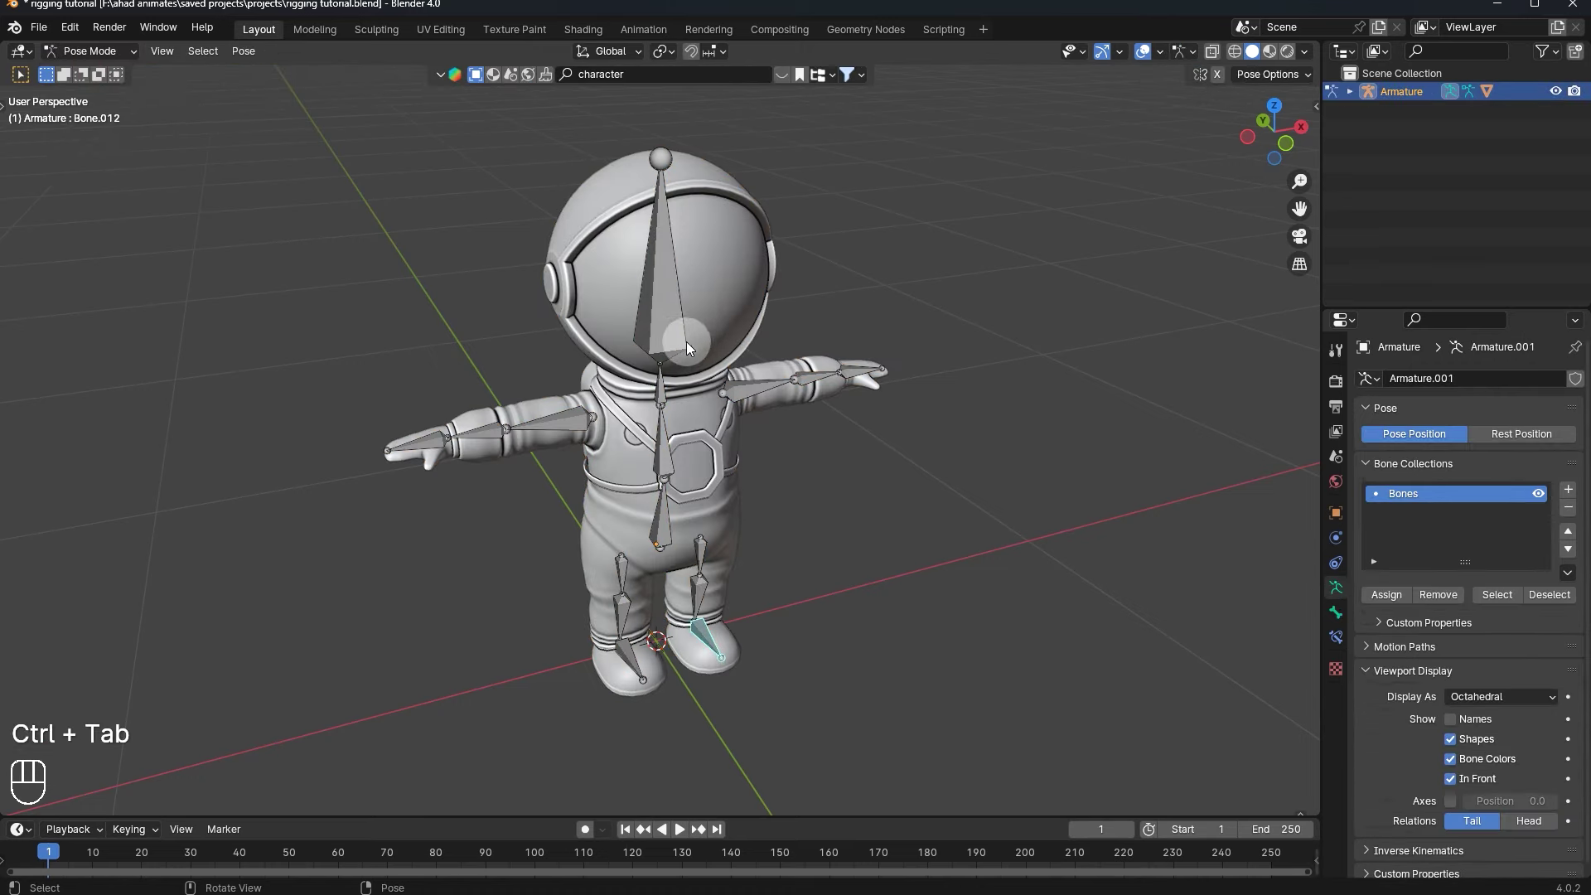
left_click(671, 300)
left_click(1291, 140)
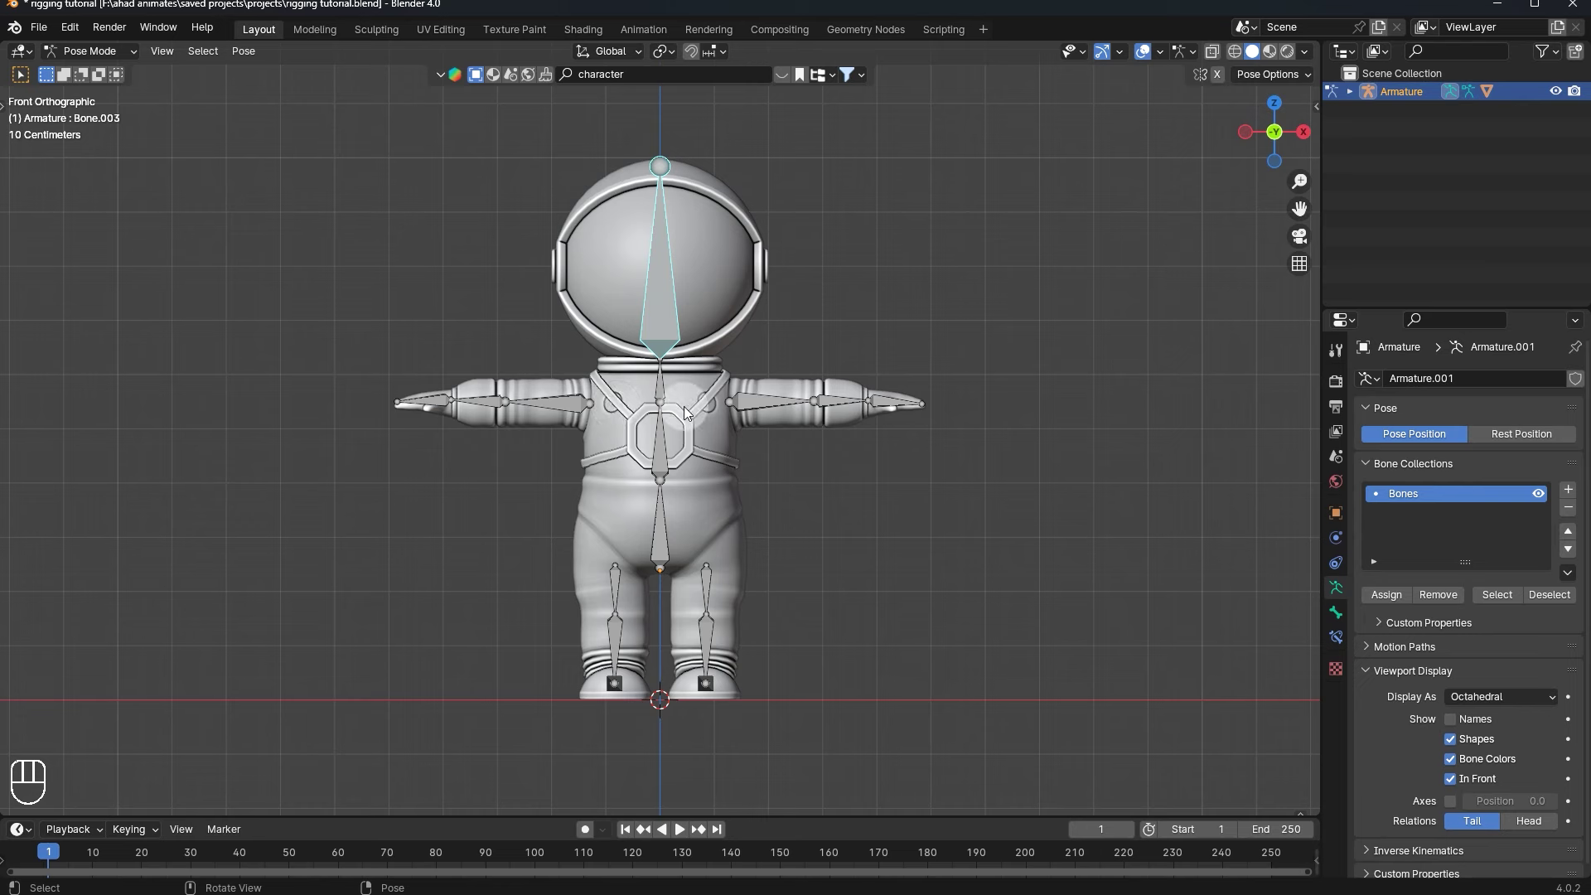
key("r")
key("r")
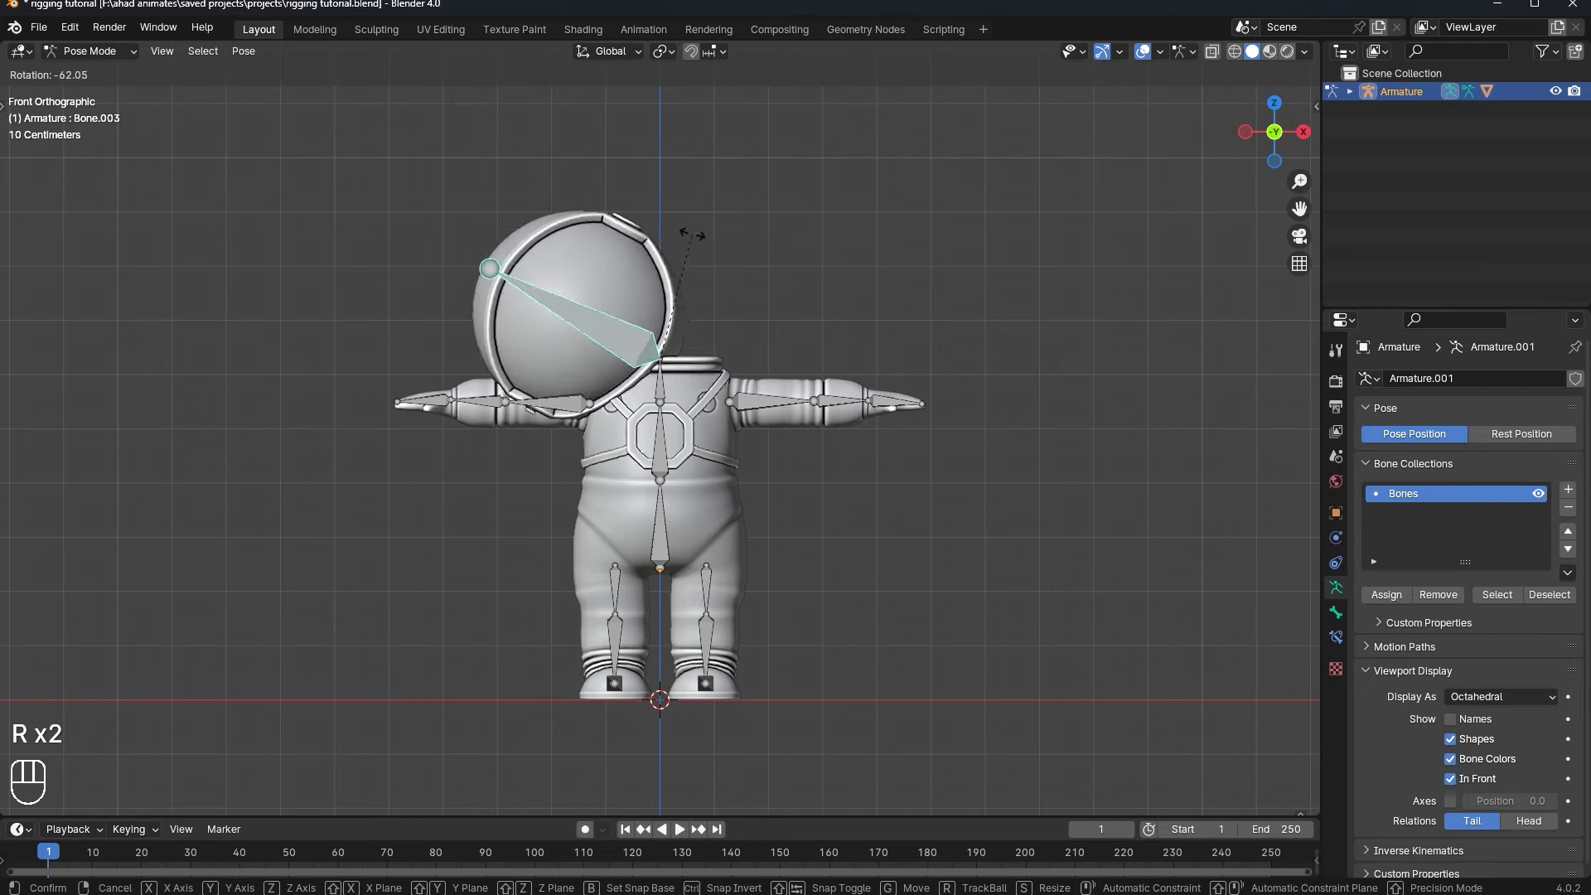
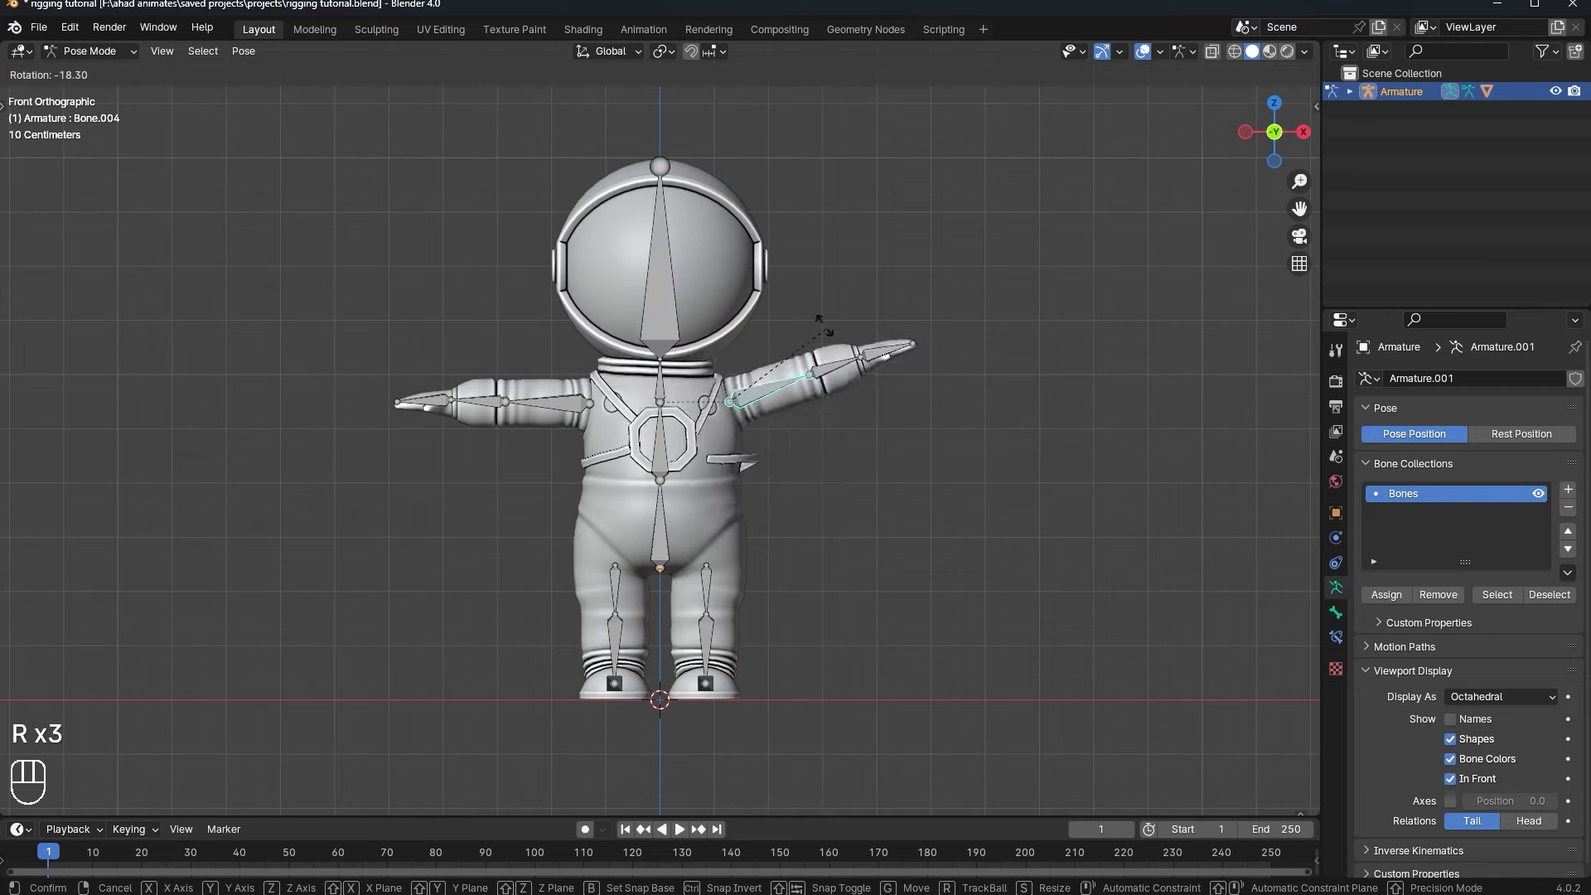
key("r")
key("r")
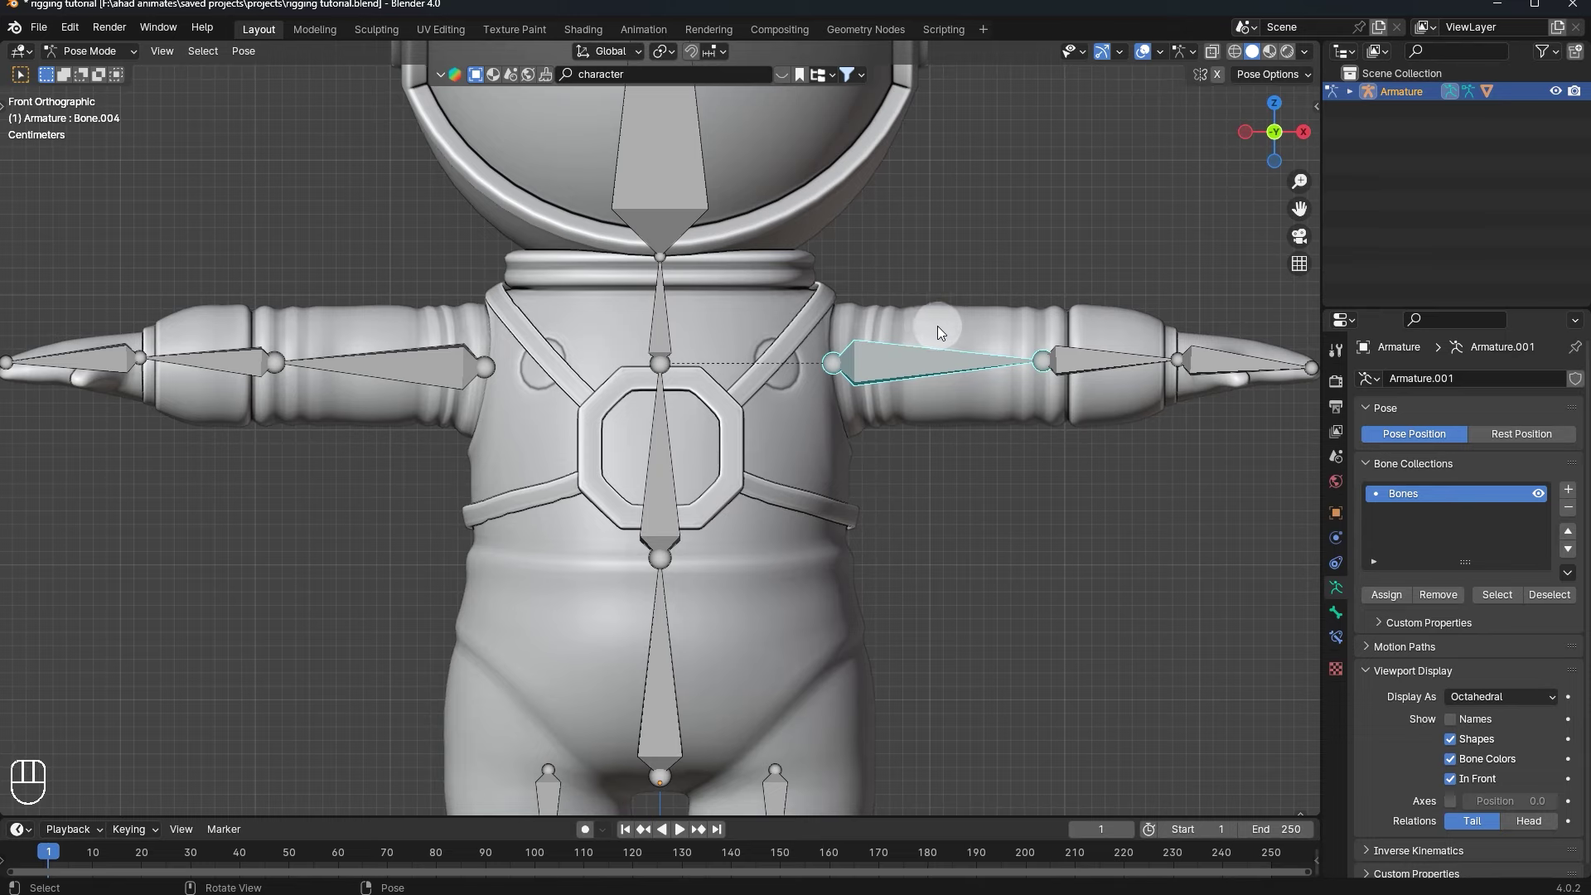
key("r")
key("r")
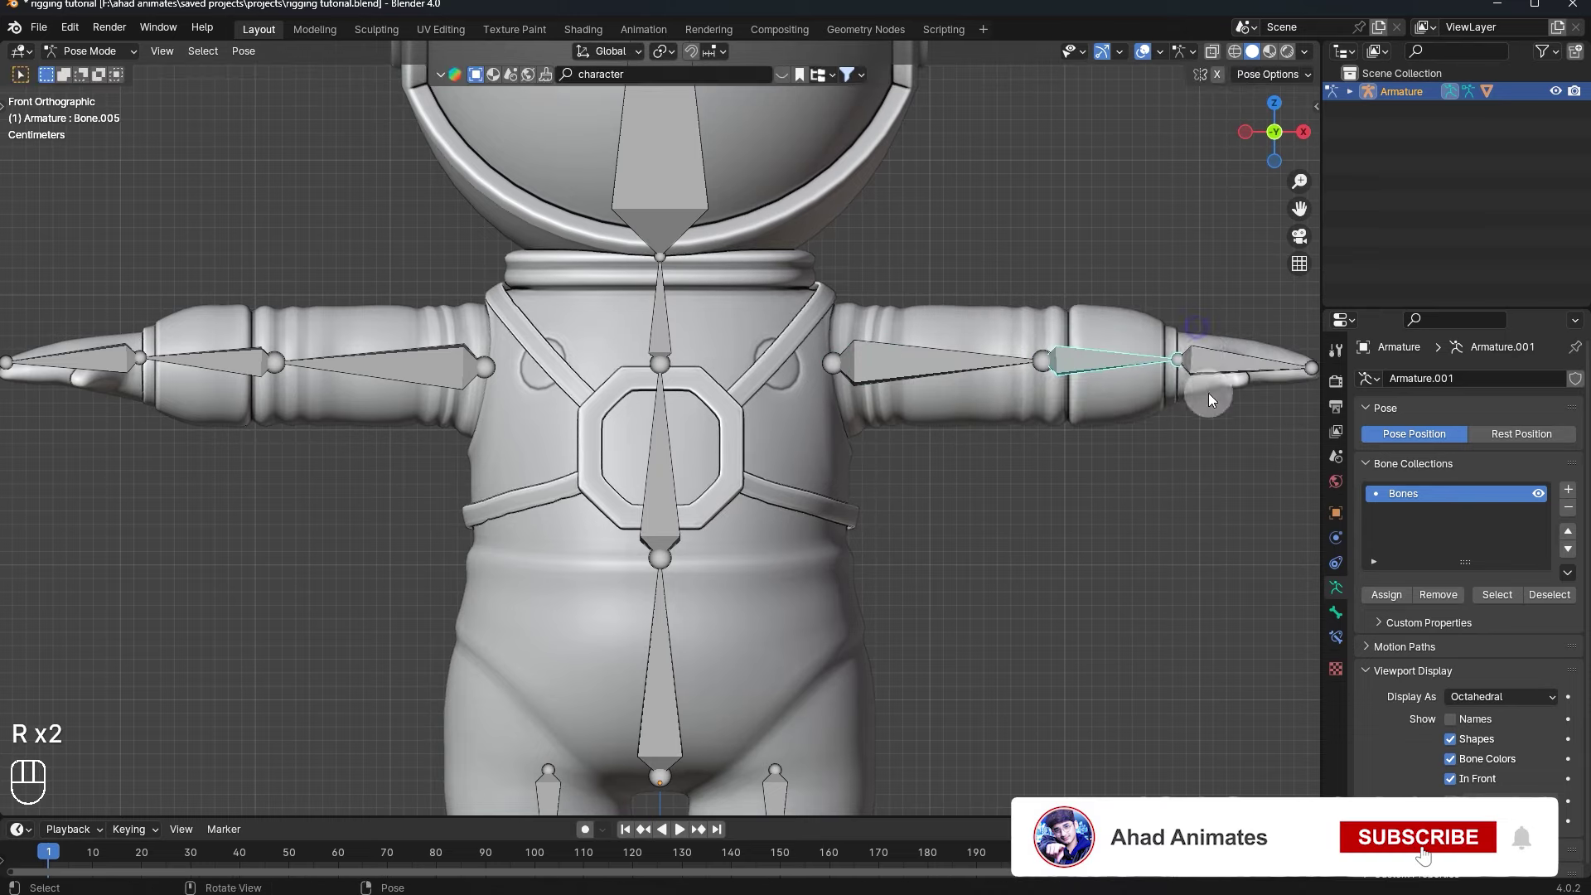
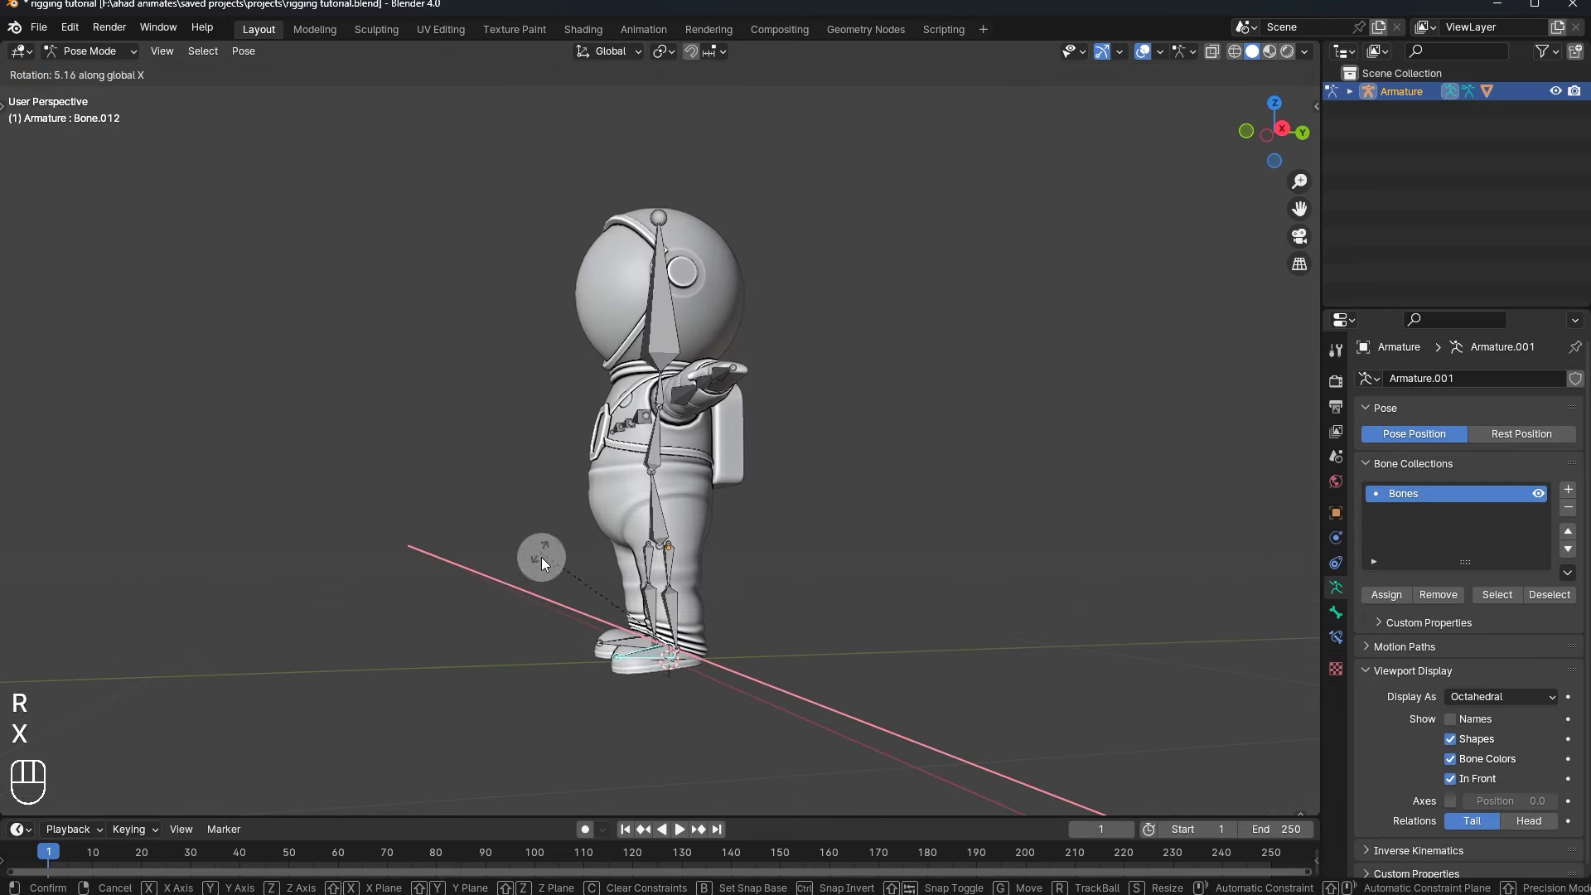
- Test-rotate the leg and foot bones from side view, then face the character from the front
key("x")
left_click(674, 616)
left_click(1281, 123)
key("r")
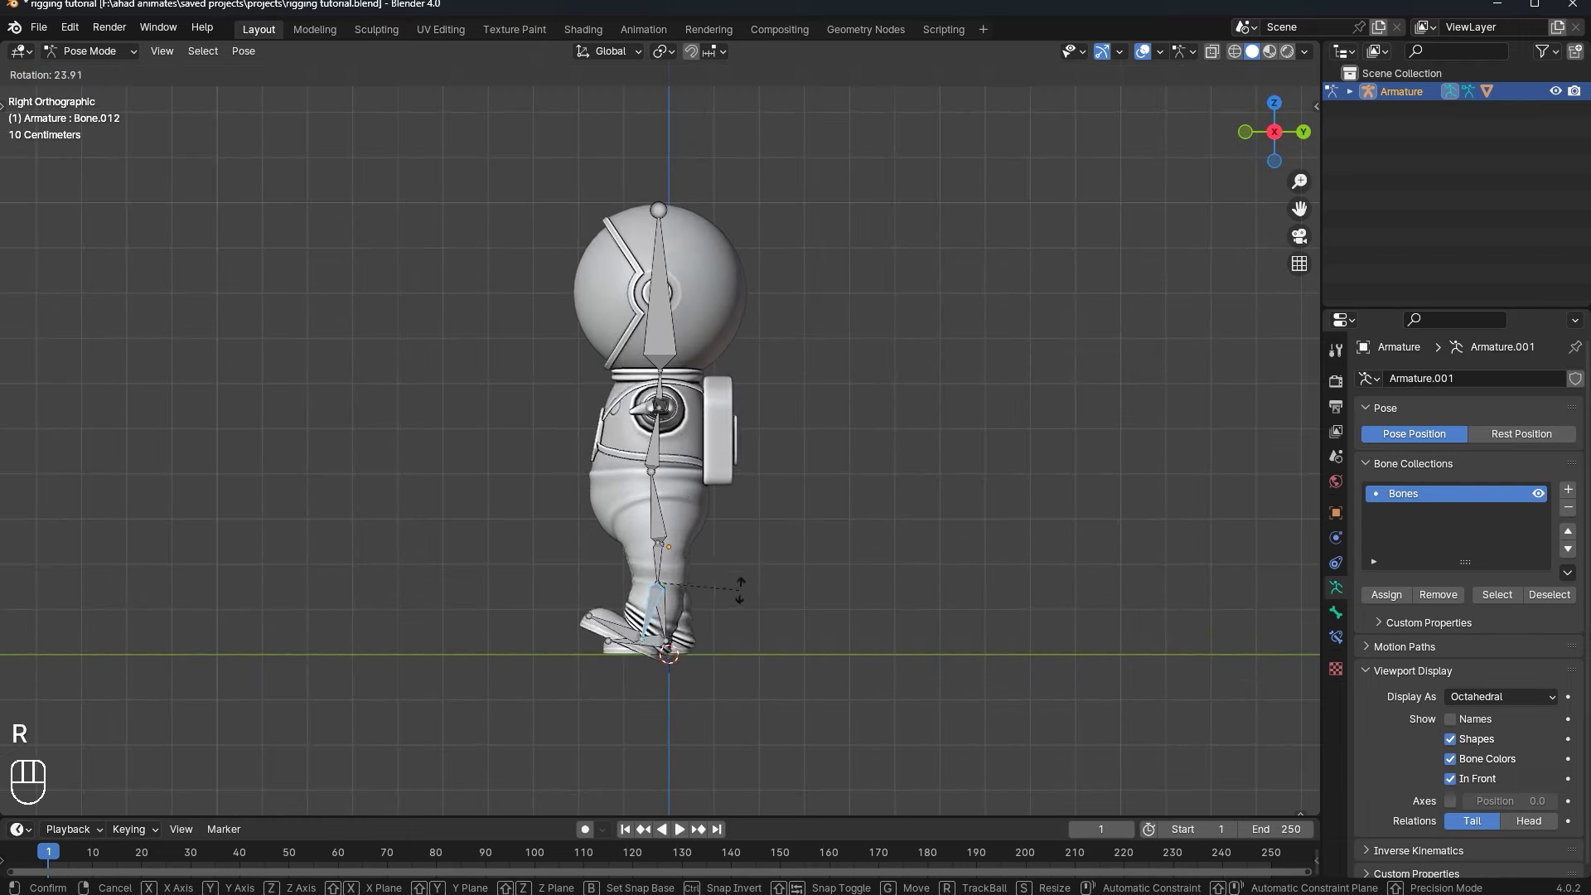
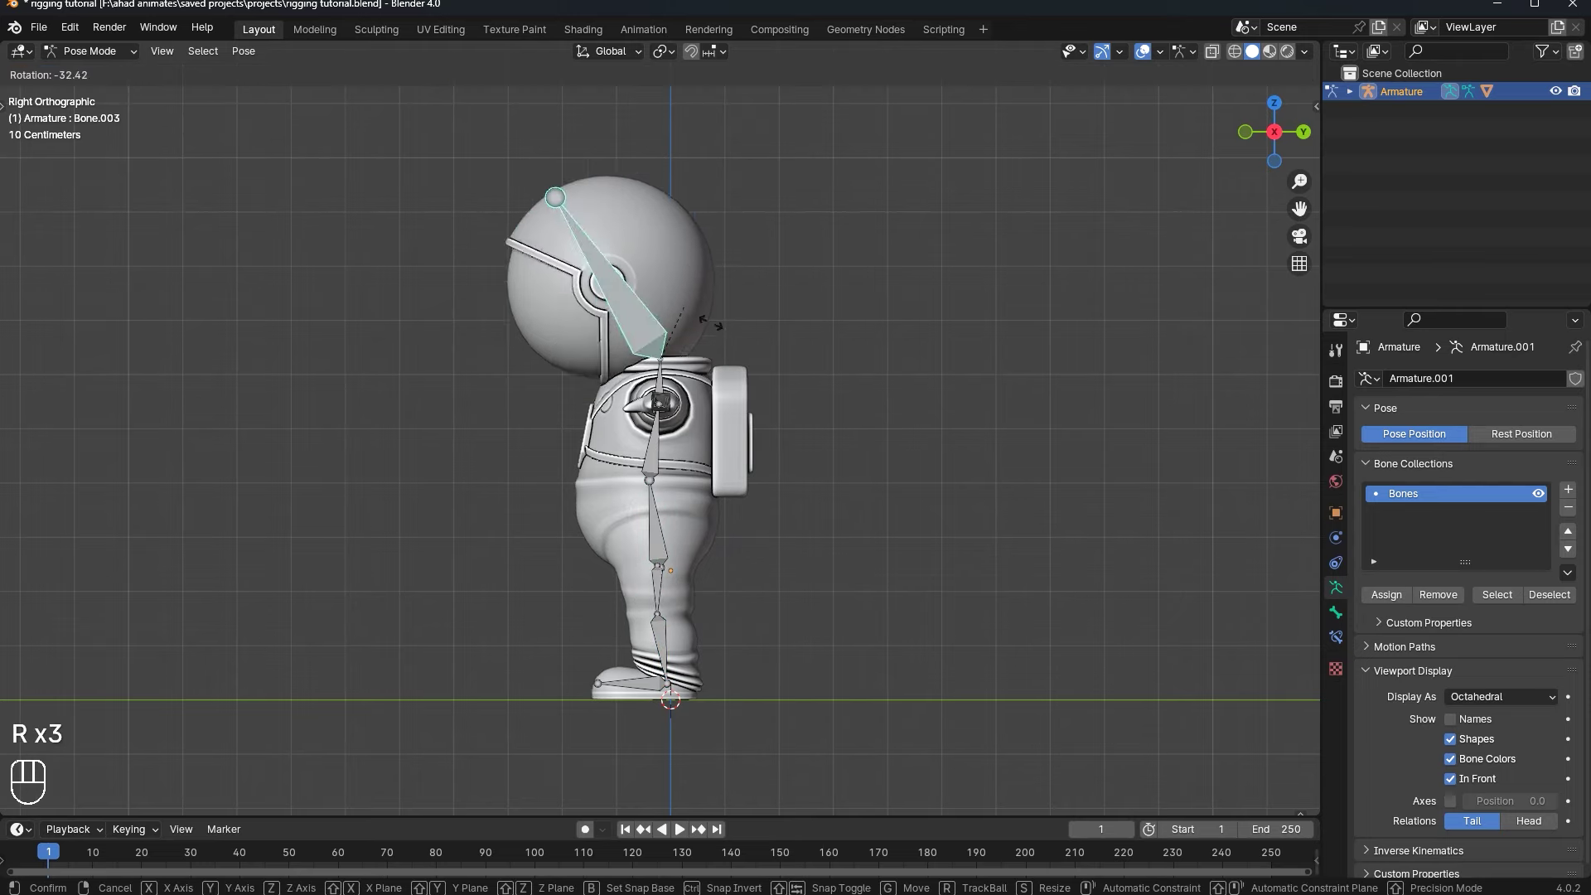
left_click(952, 518)
left_click(878, 381)
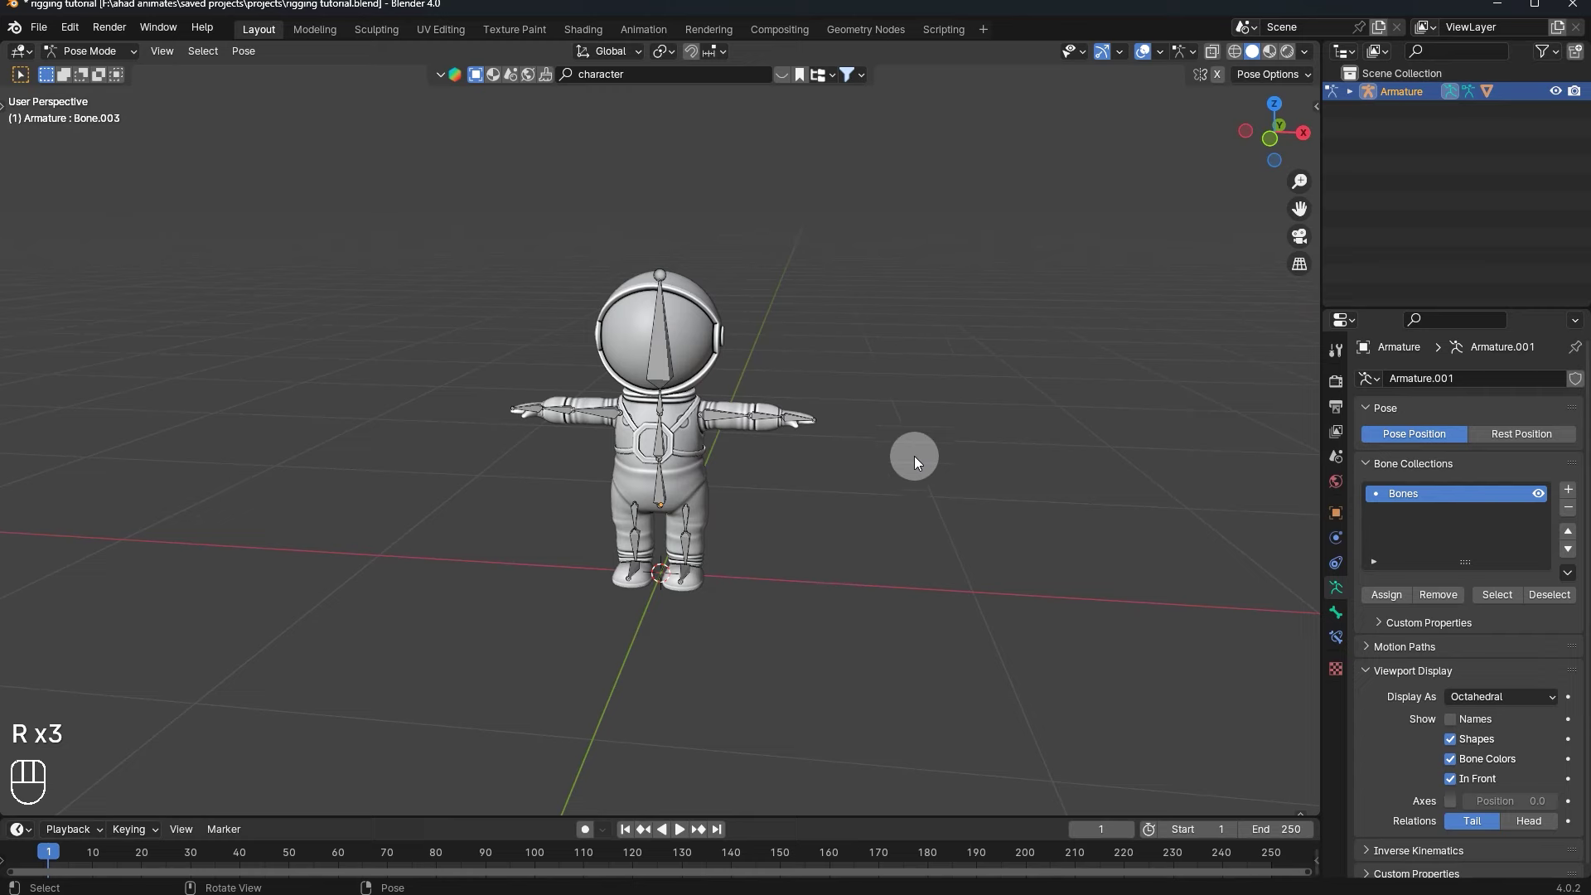
left_click(734, 421)
left_click(1283, 145)
key("r")
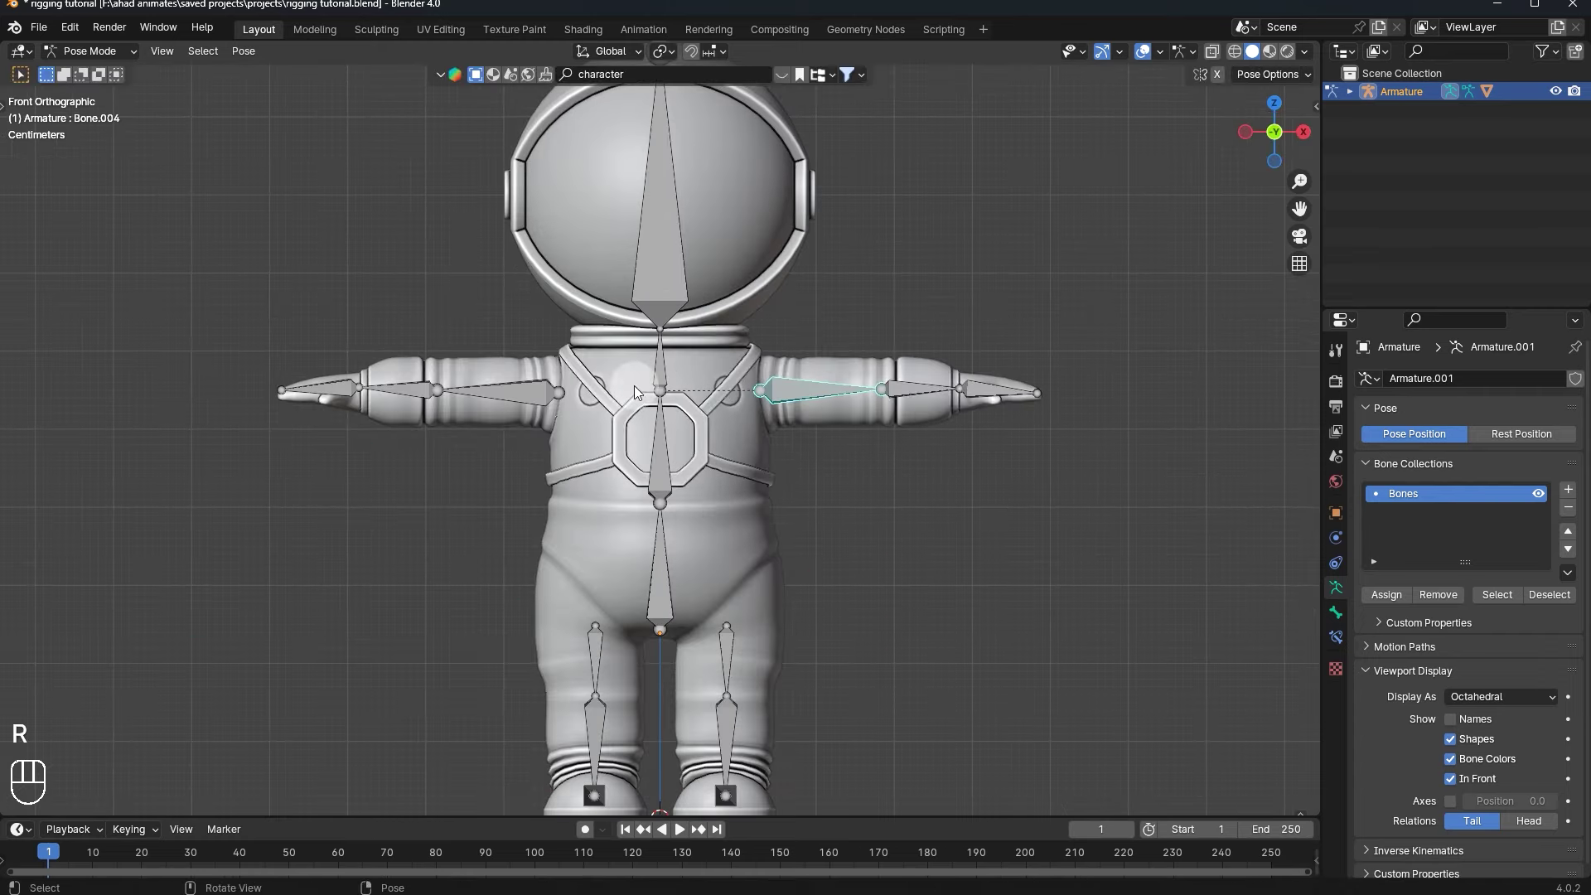
- Test-rotate the upper arm bone, cancel it, and leave Pose Mode for Object Mode
left_click(527, 396)
key("r")
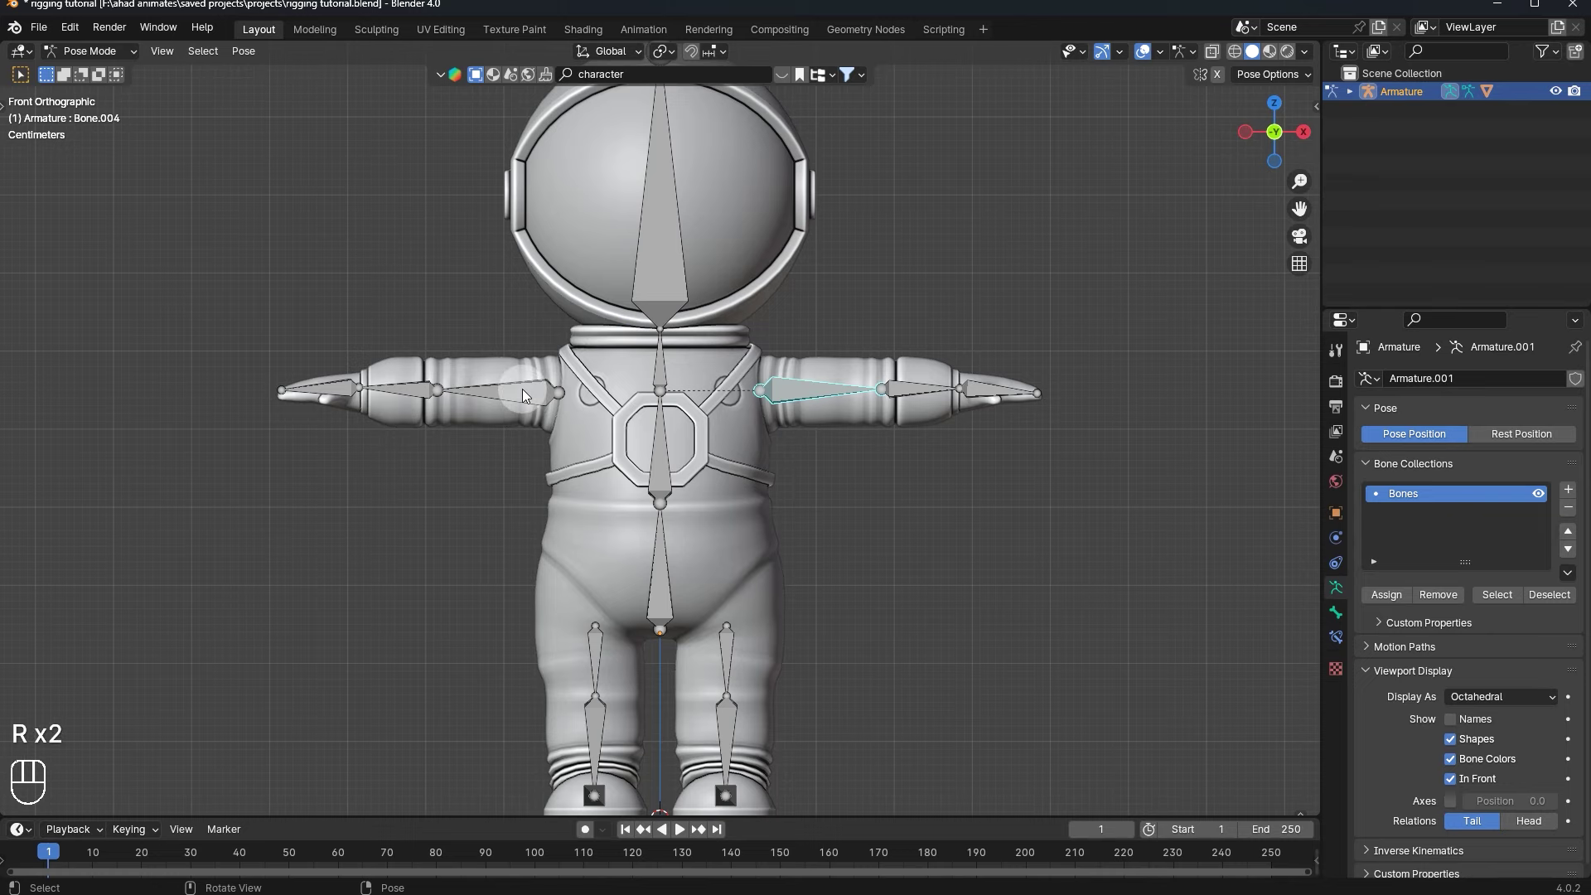
key("r")
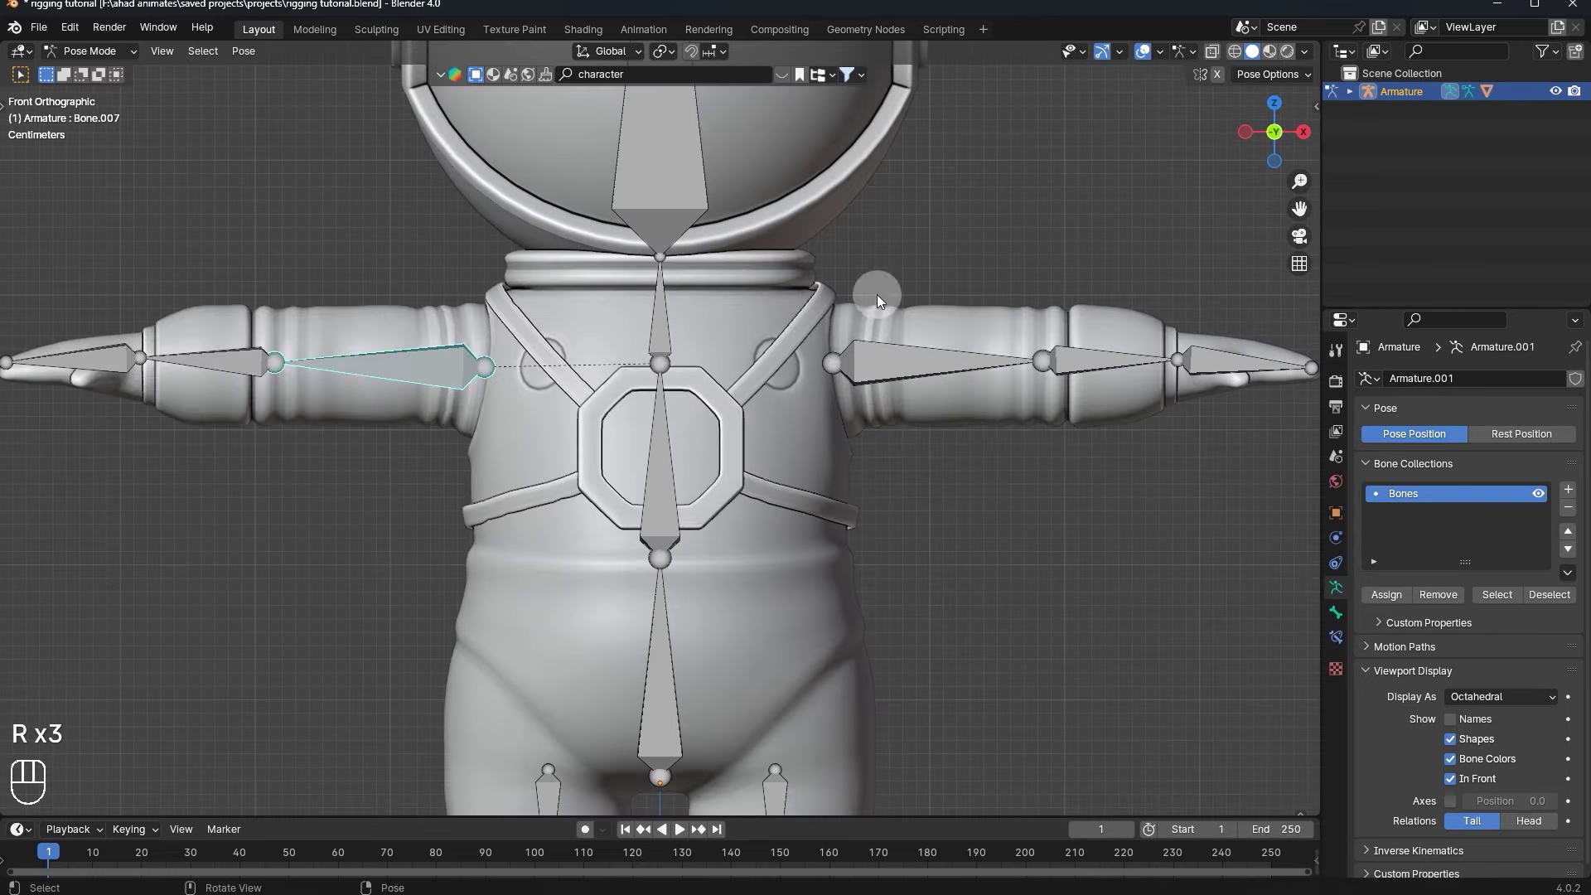
key("Tab")
key("Tab")
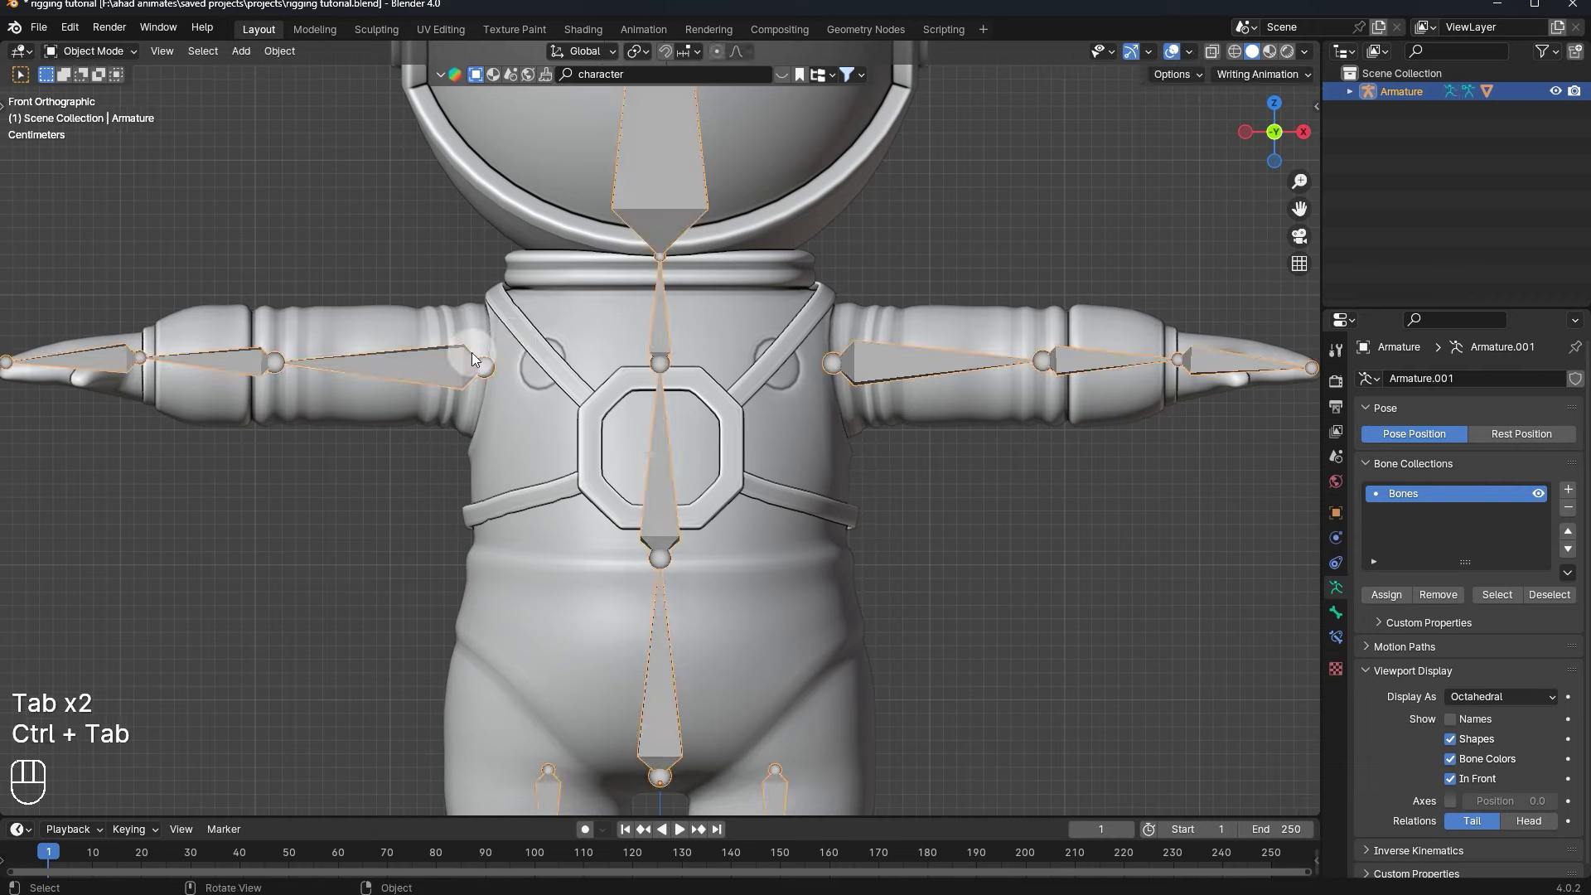
- Select the armature then the astronaut mesh and switch the mesh into Weight Paint mode
left_click(435, 361)
left_click(510, 375)
left_click(607, 406)
left_click_drag(640, 320, 650, 354)
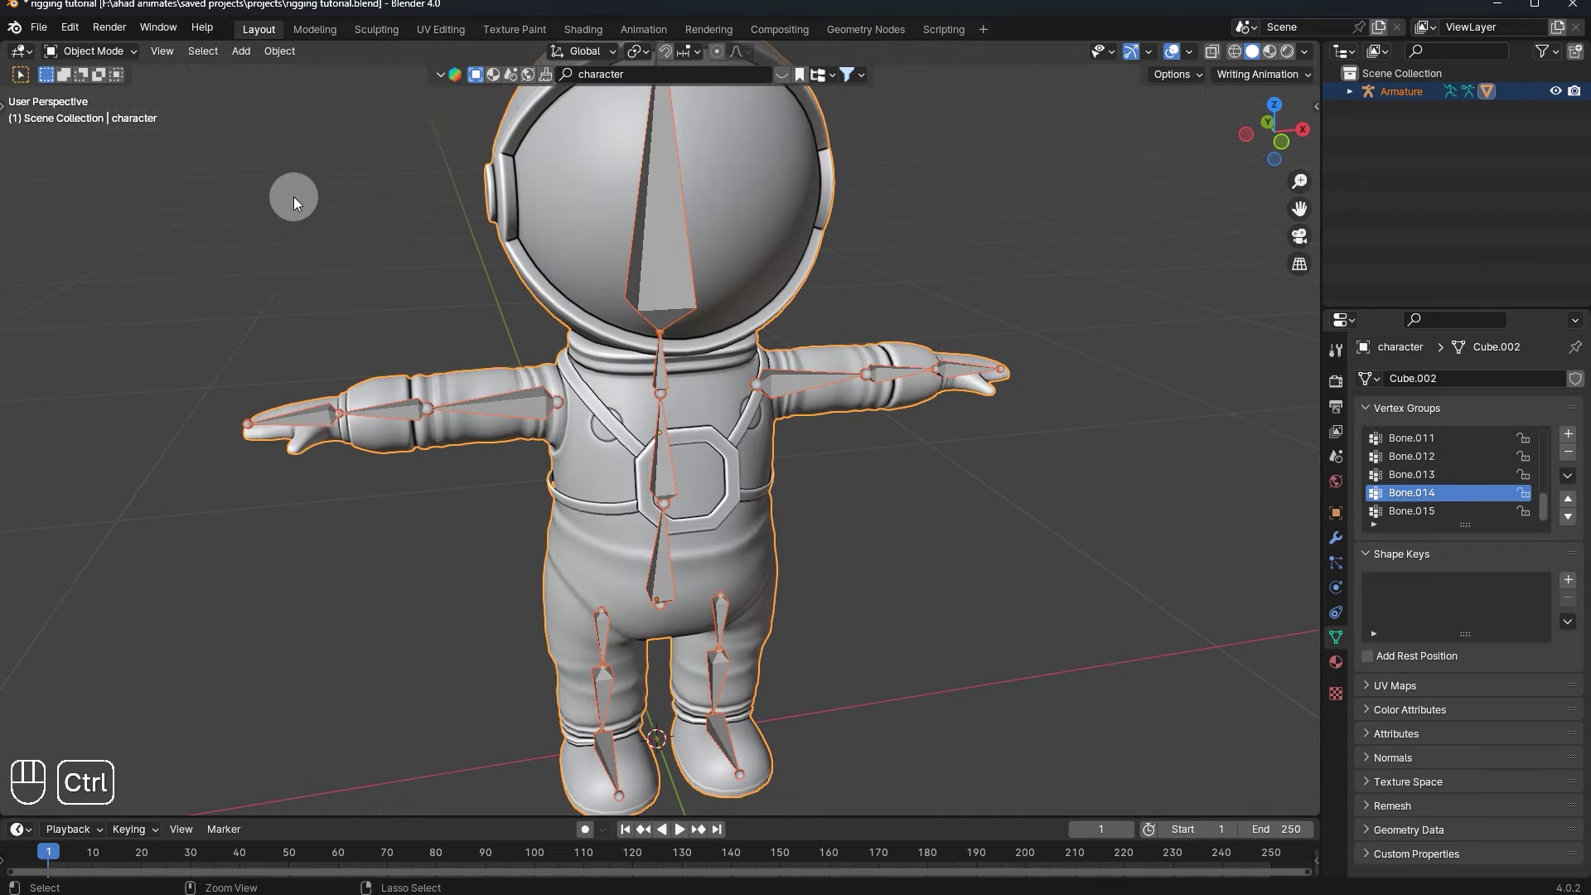
left_click_drag(99, 55, 630, 463)
middle_click(739, 506)
- In Weight Paint, display the Bone.007 upper-arm group after a look at Bone.008
left_click(696, 506)
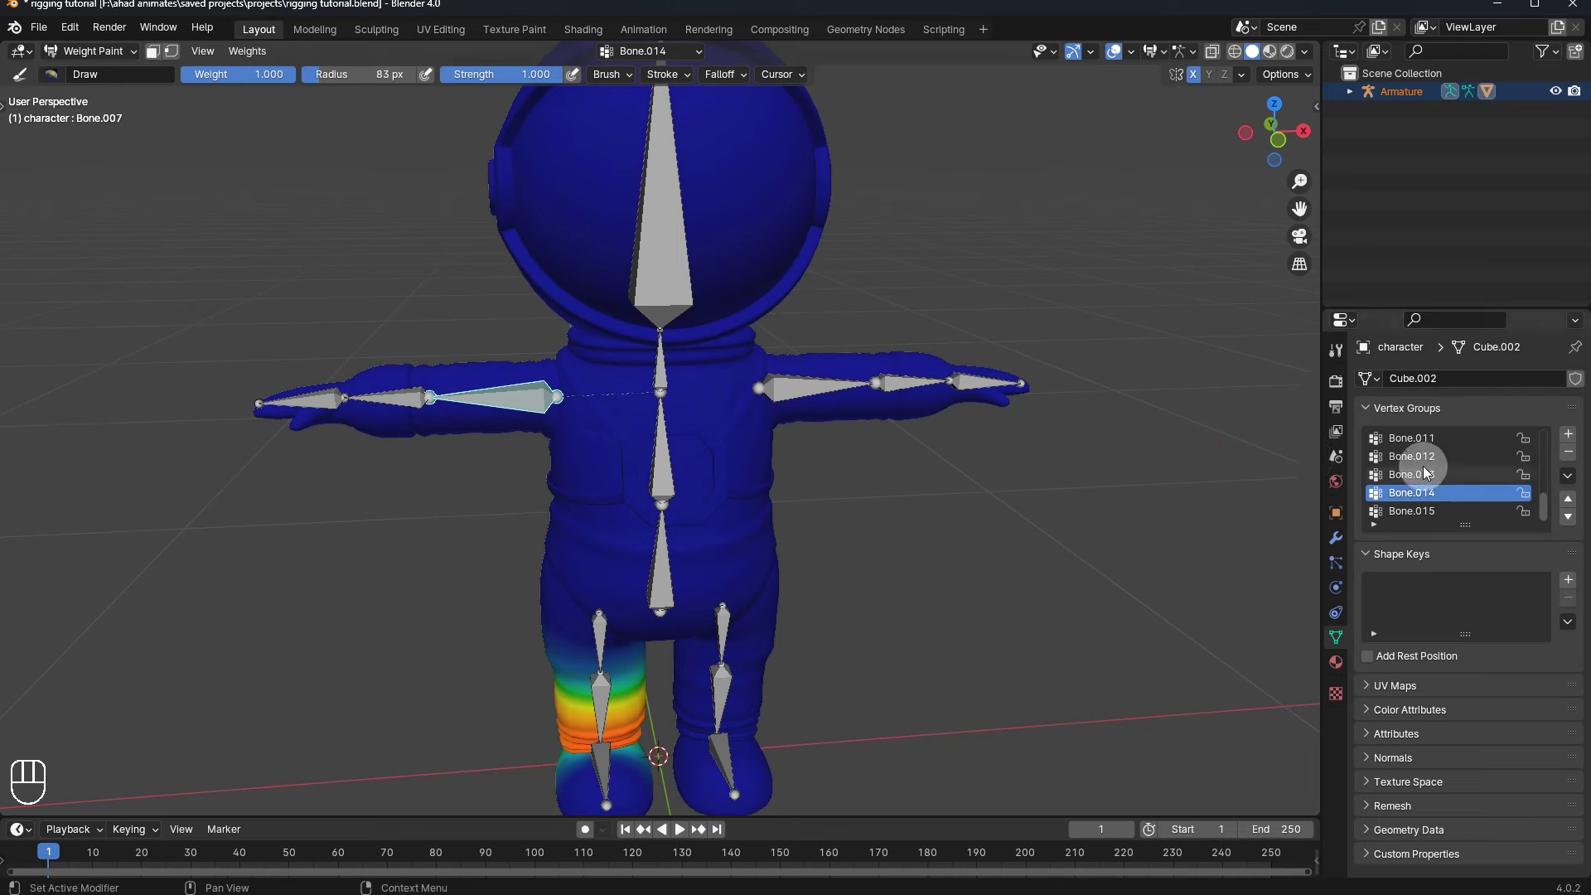
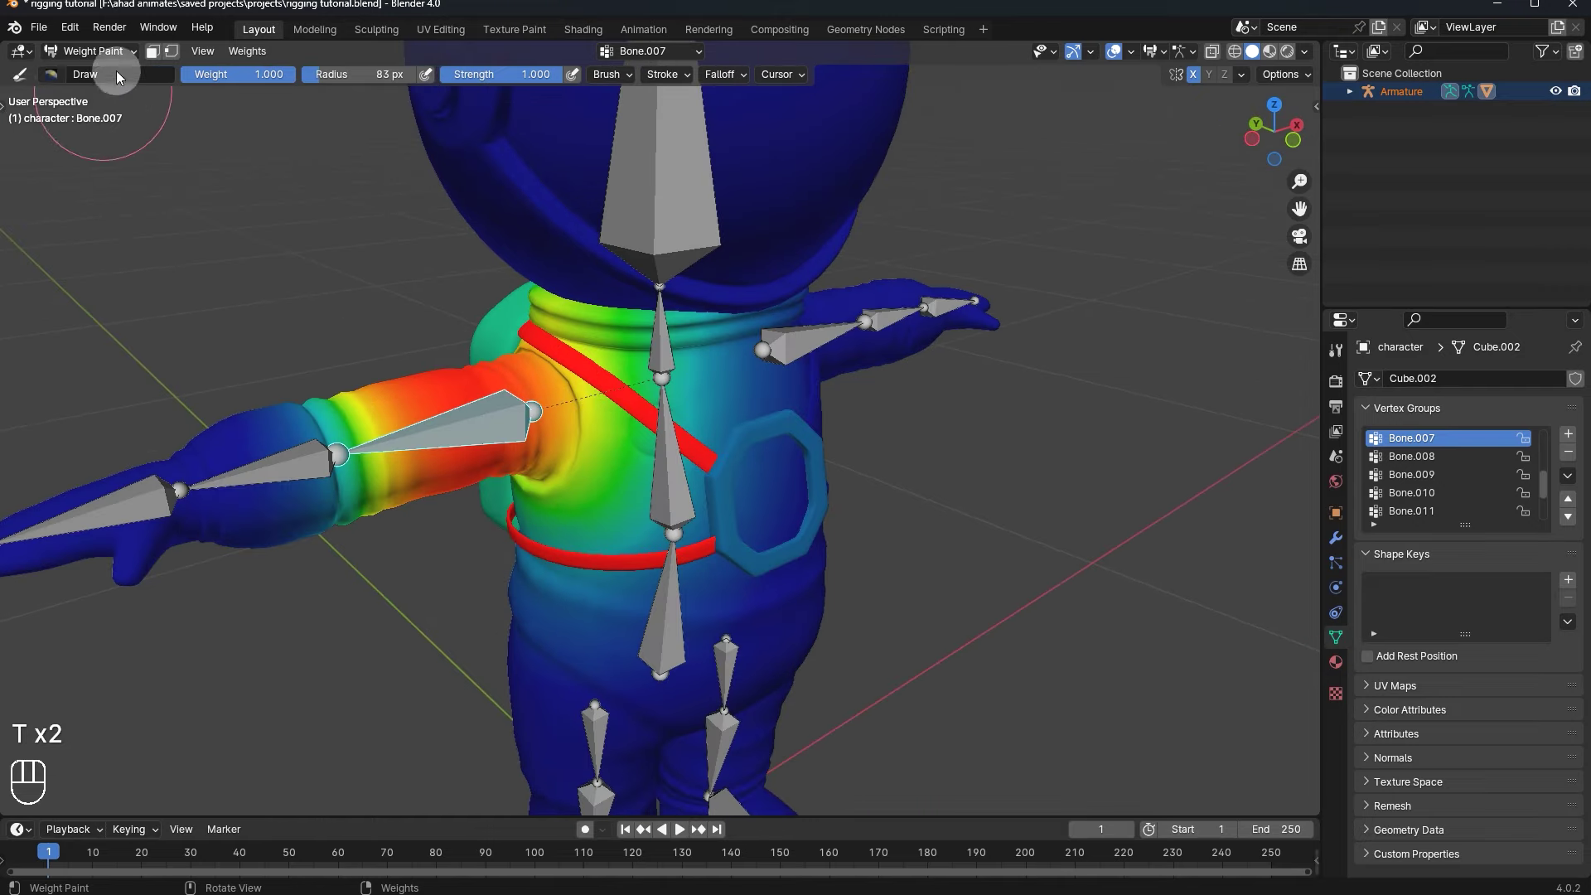
left_click(732, 485)
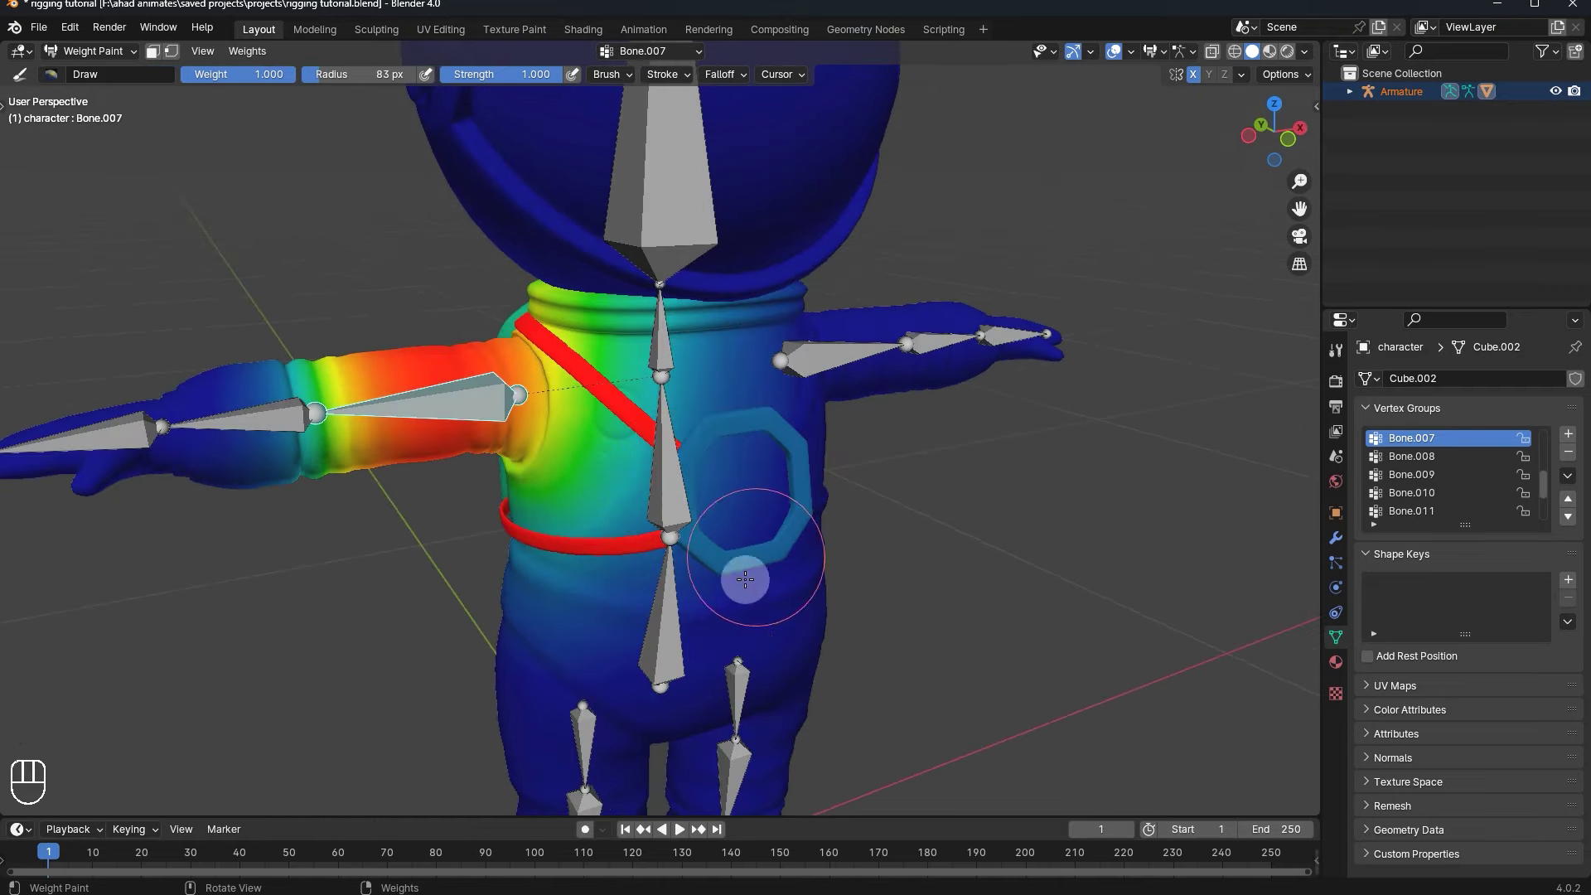
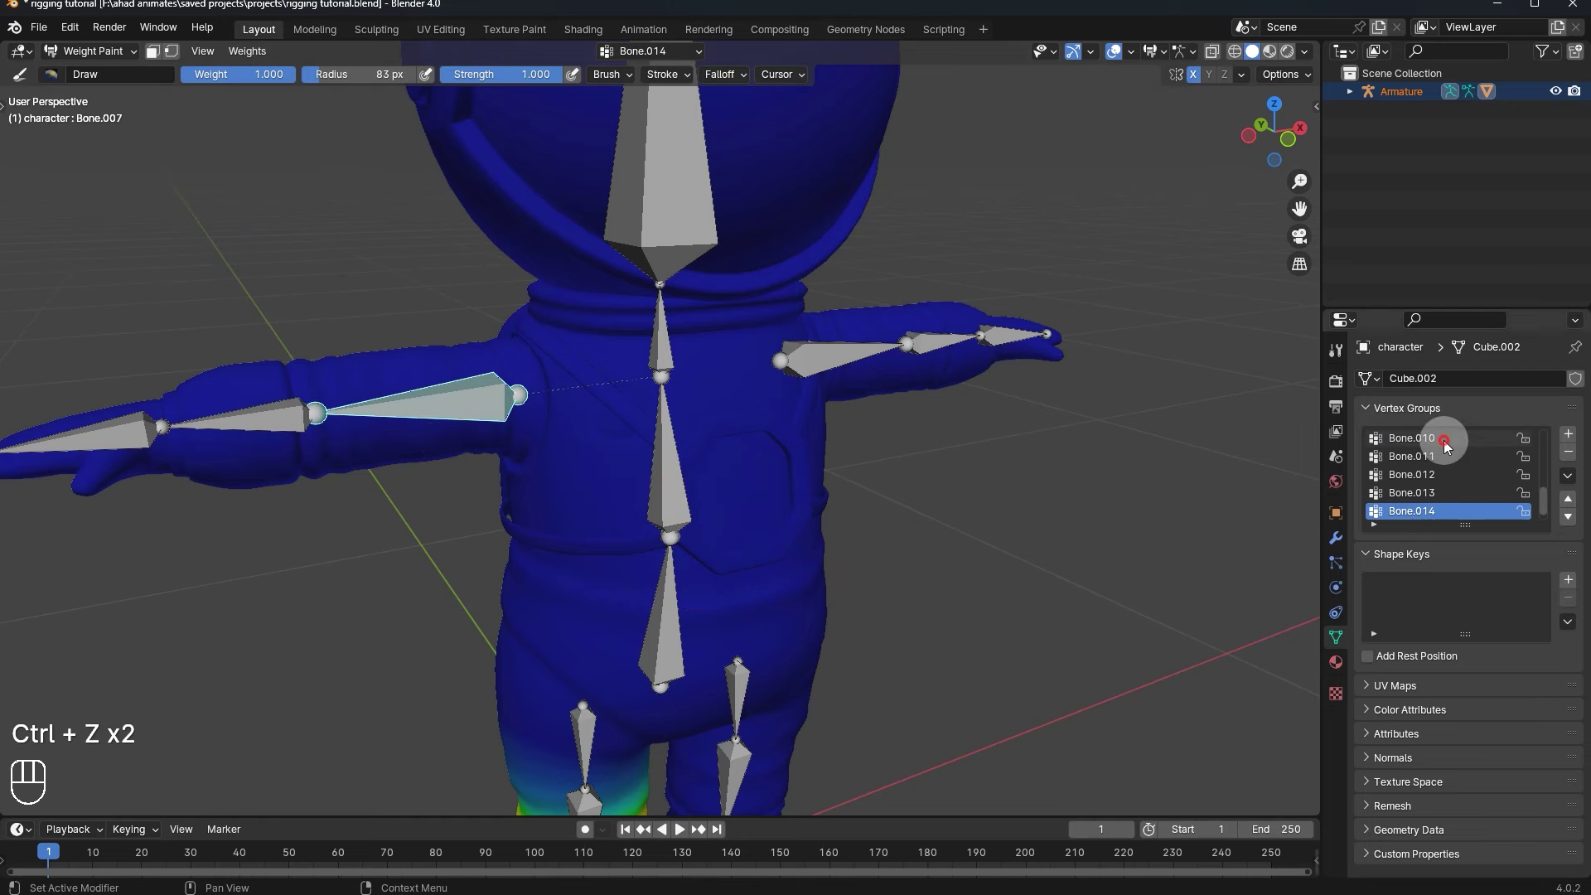
left_click(1429, 458)
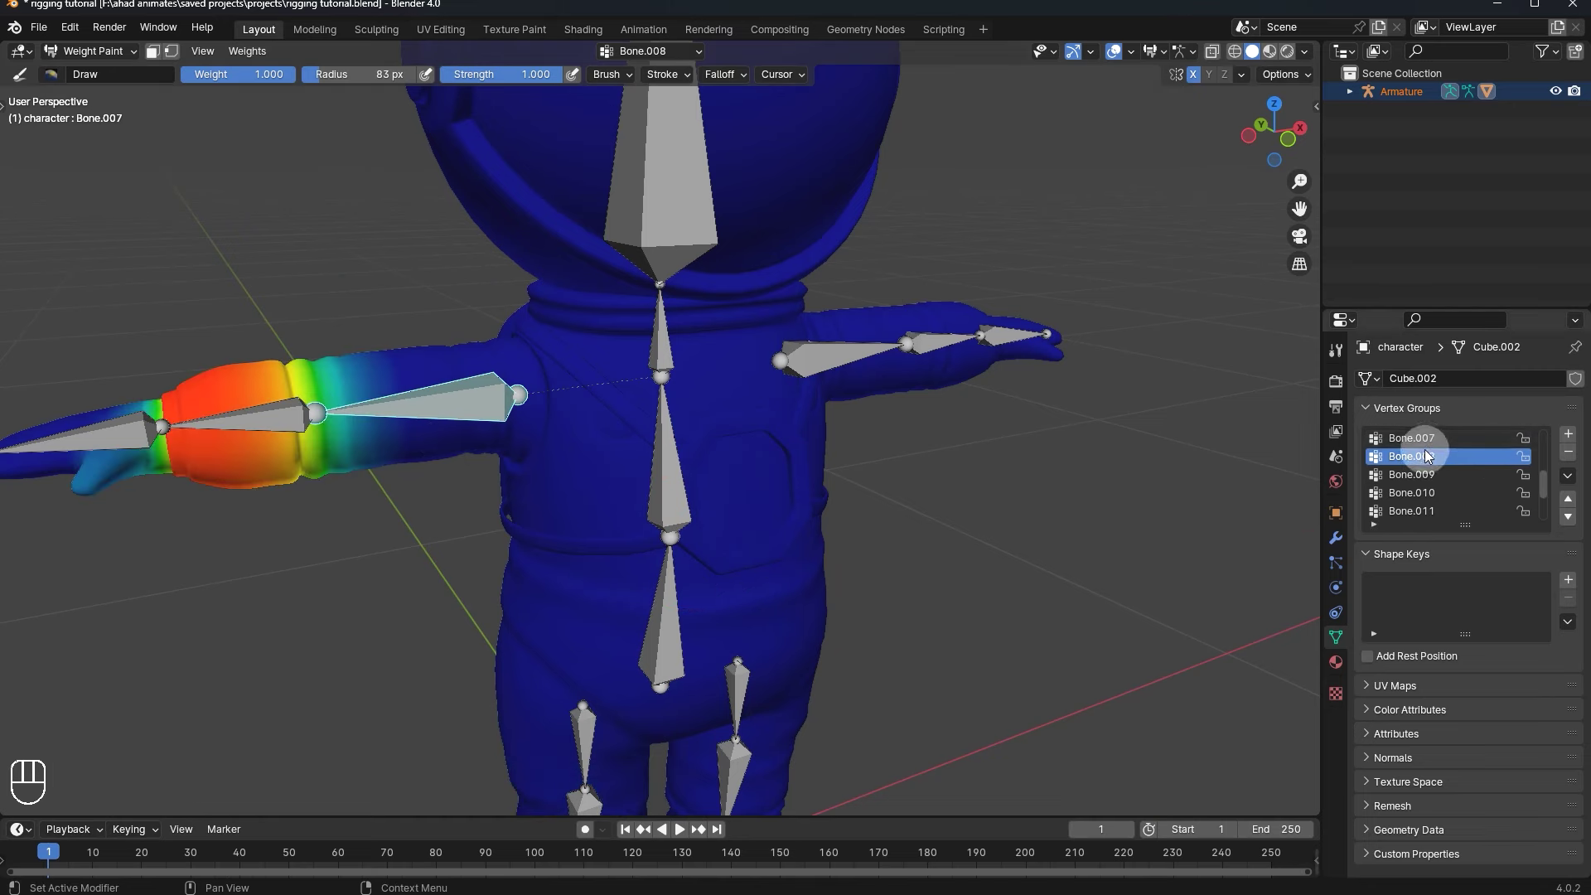
left_click(924, 414)
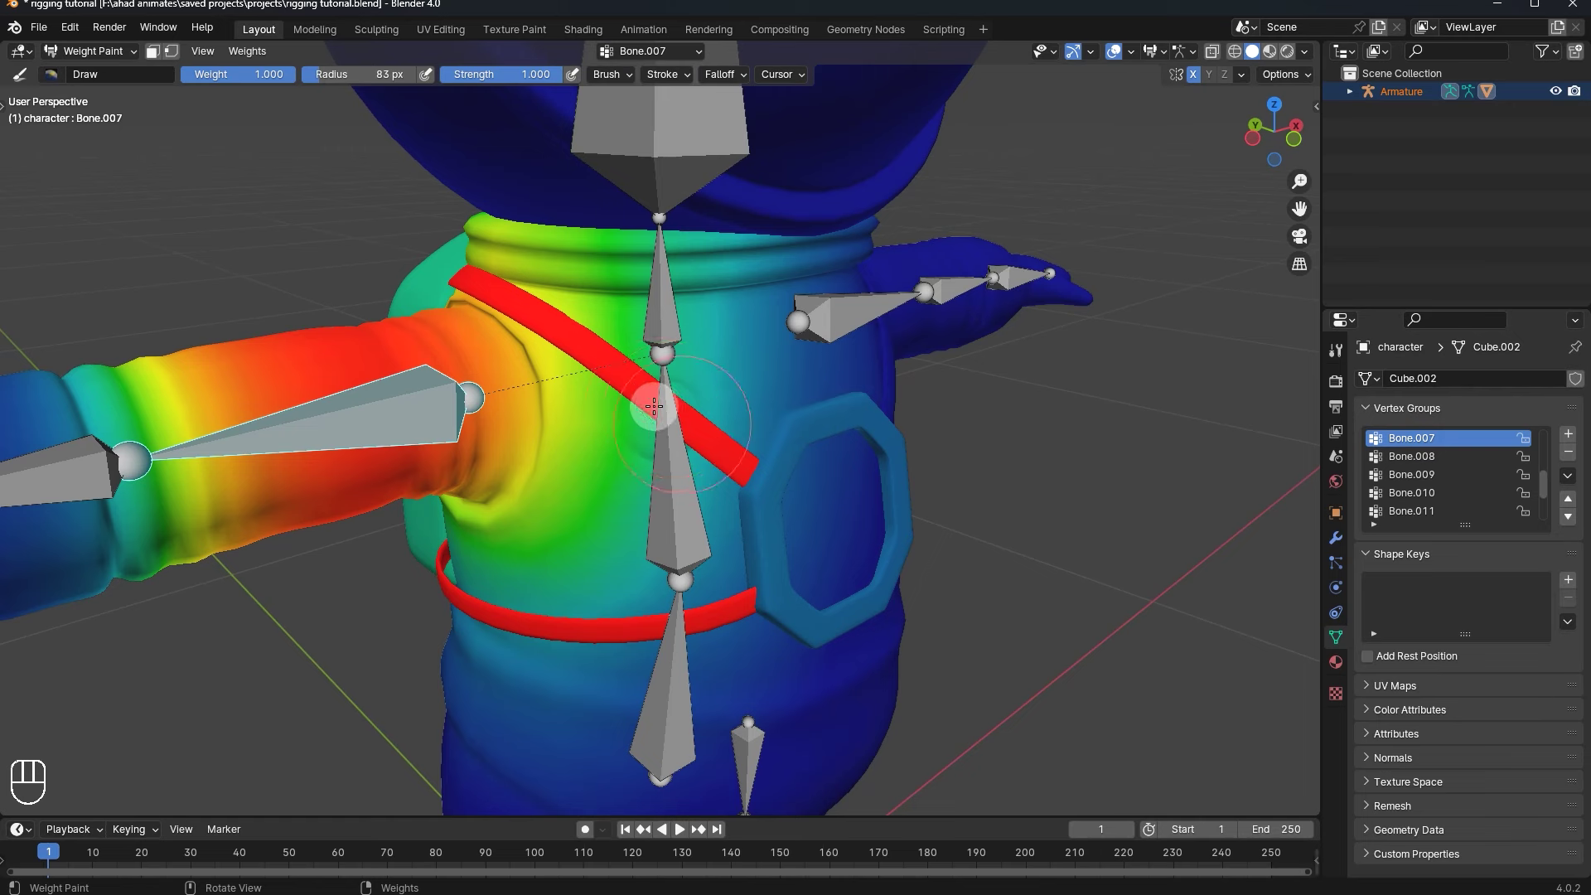
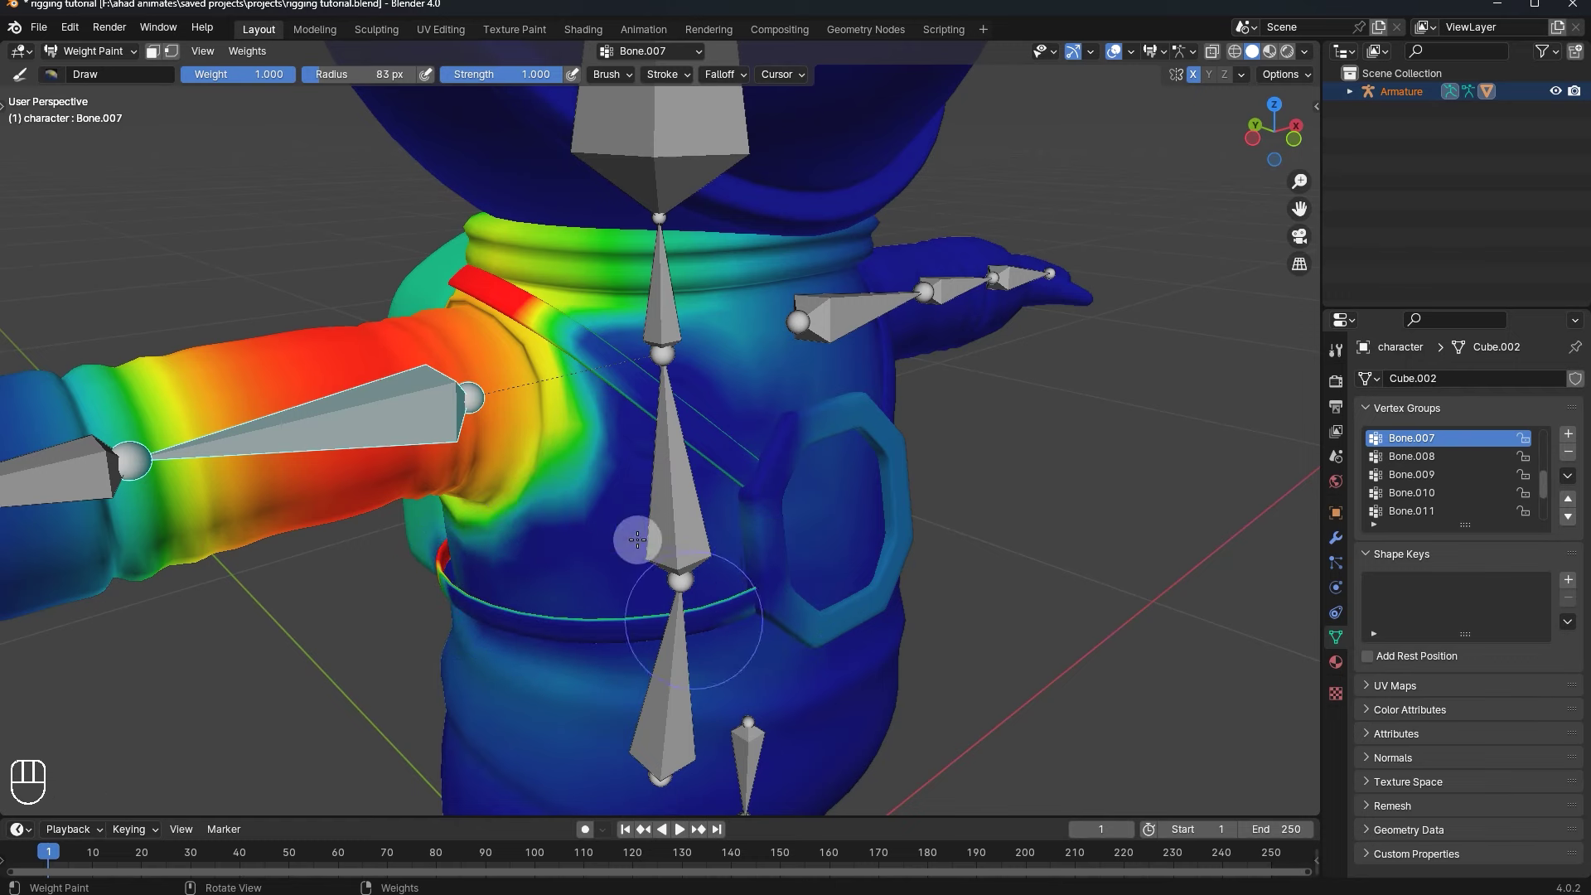
- Paint away stray Bone.007 weight from the chest strap and torso side
left_click_drag(581, 494, 599, 443)
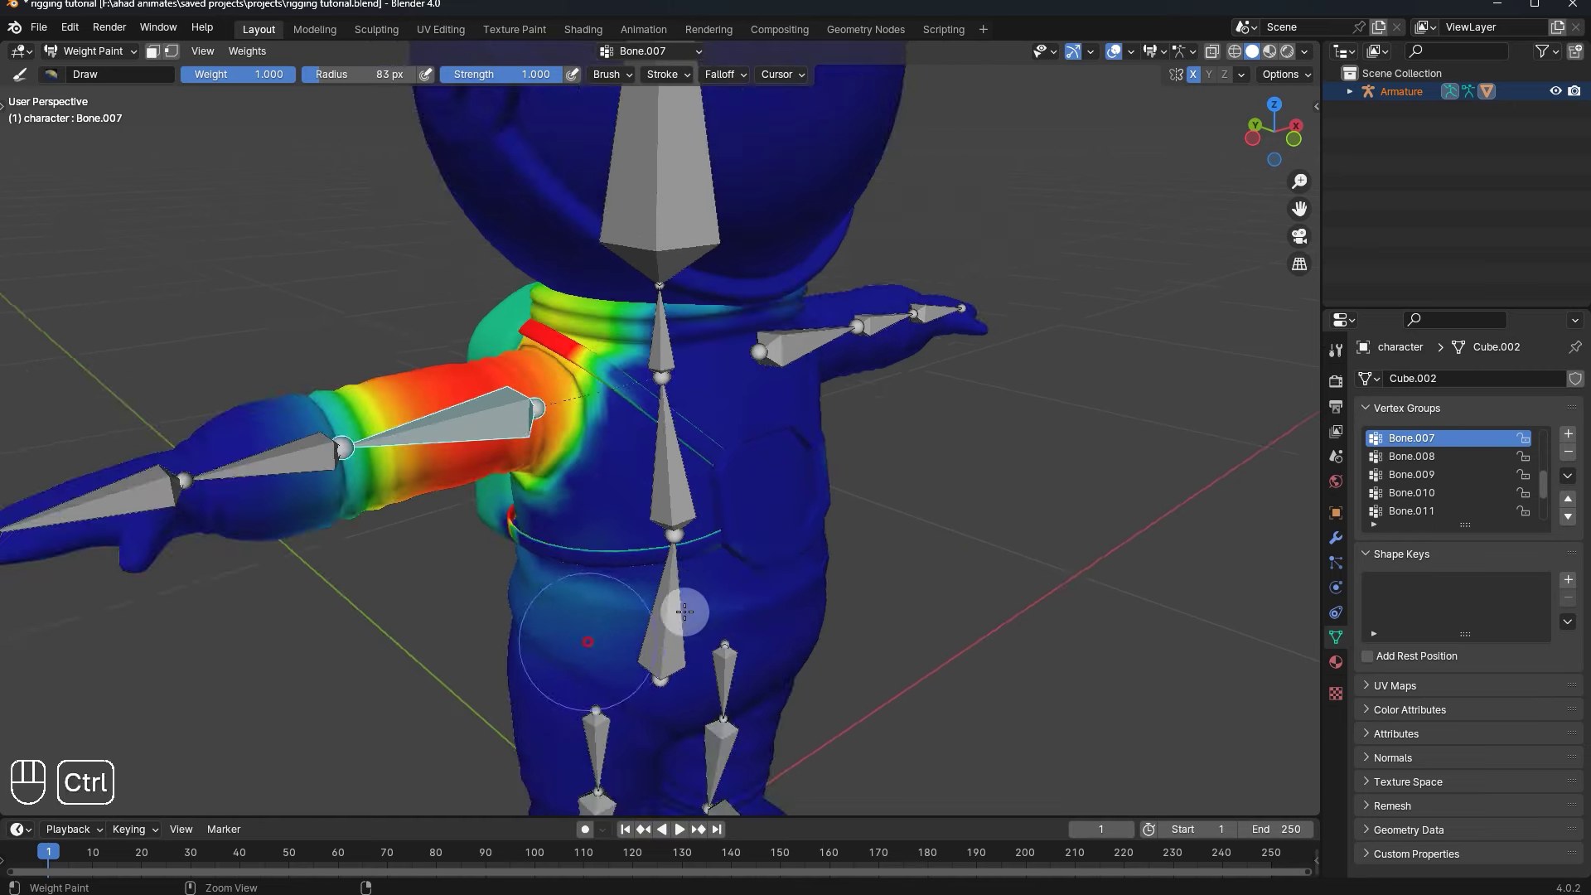
left_click(780, 475)
left_click(766, 310)
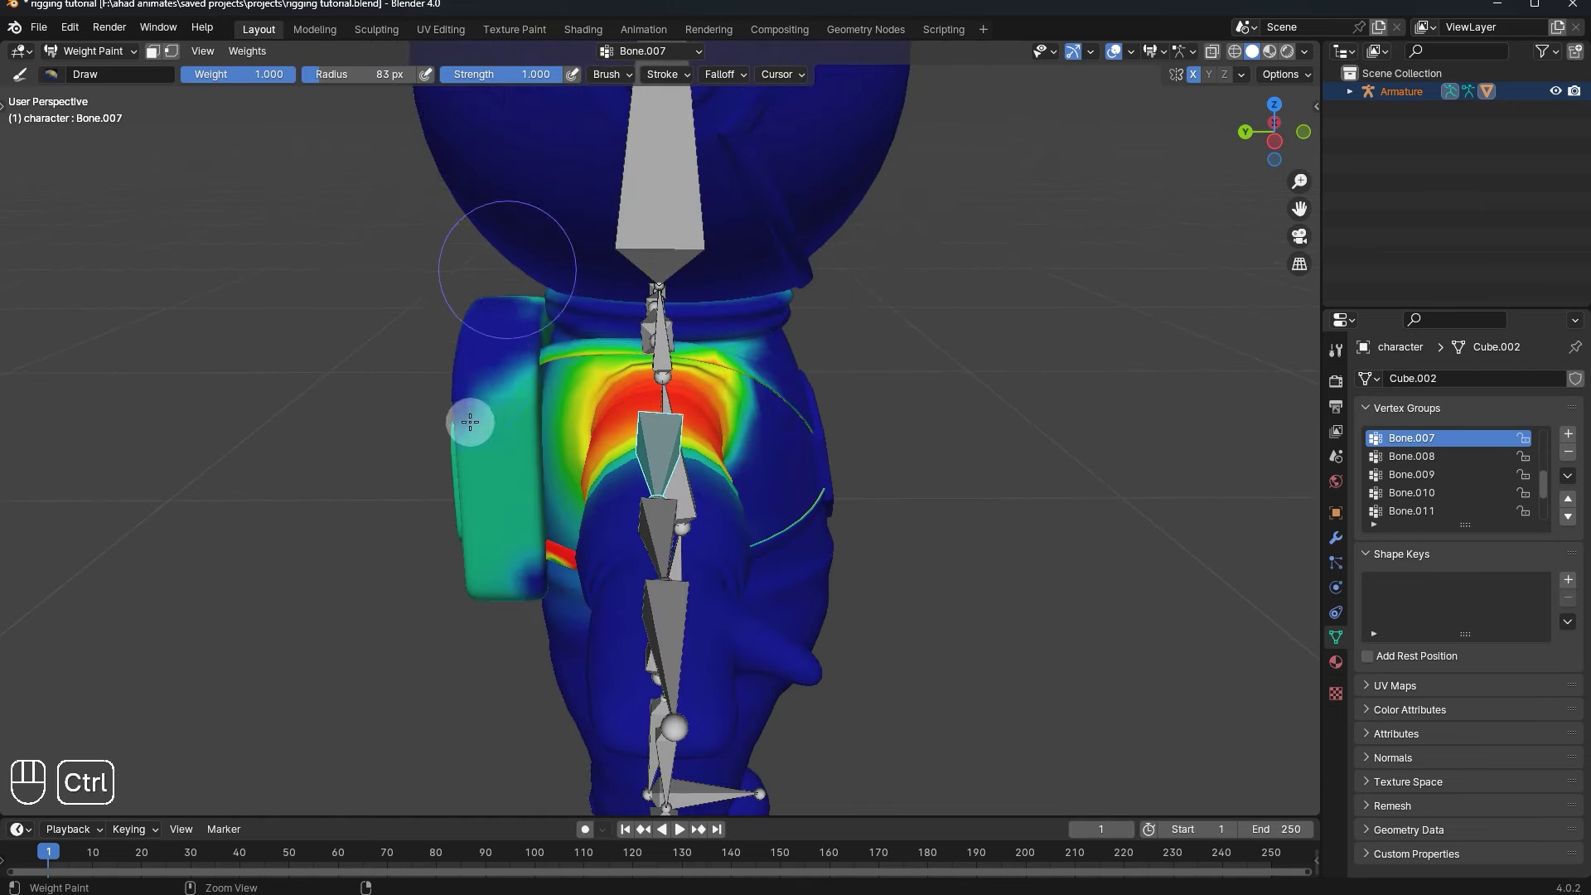
left_click(514, 538)
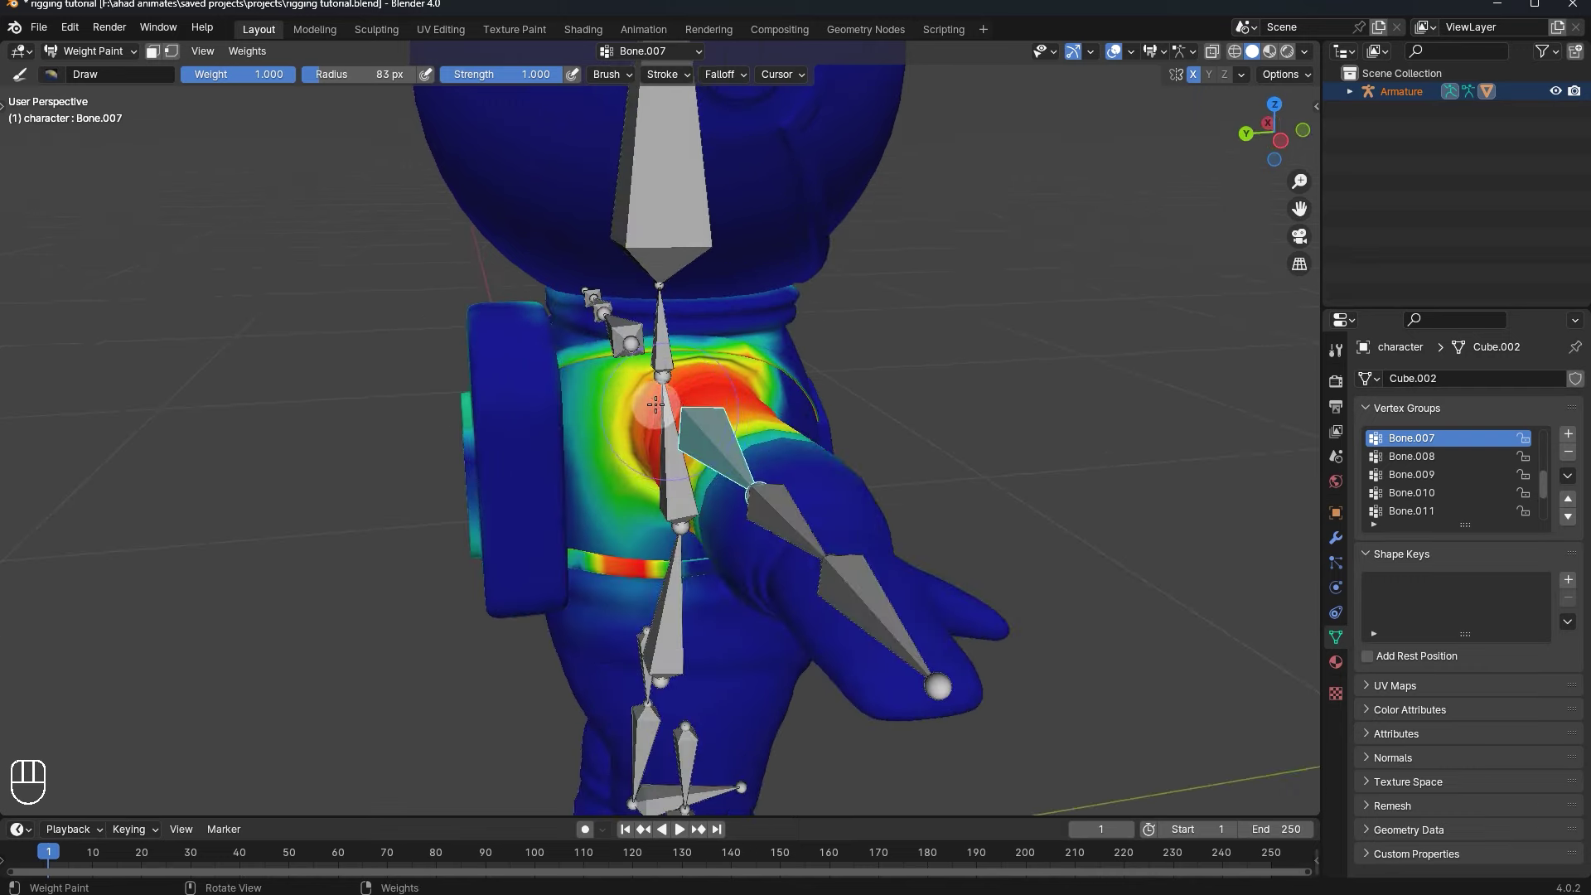
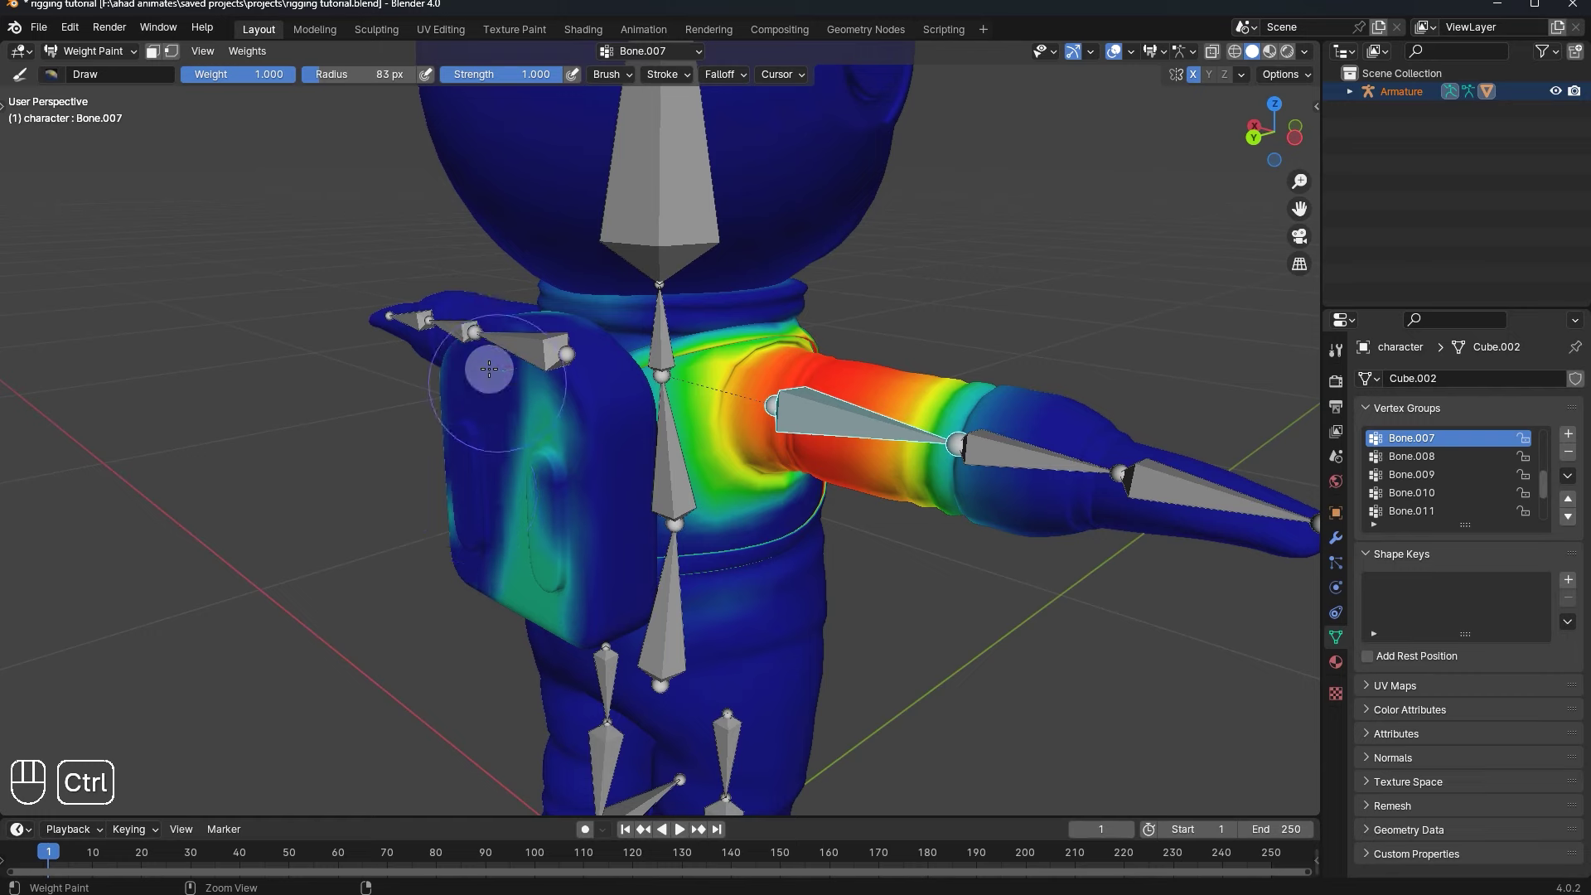
left_click(621, 440)
left_click(587, 438)
left_click(703, 496)
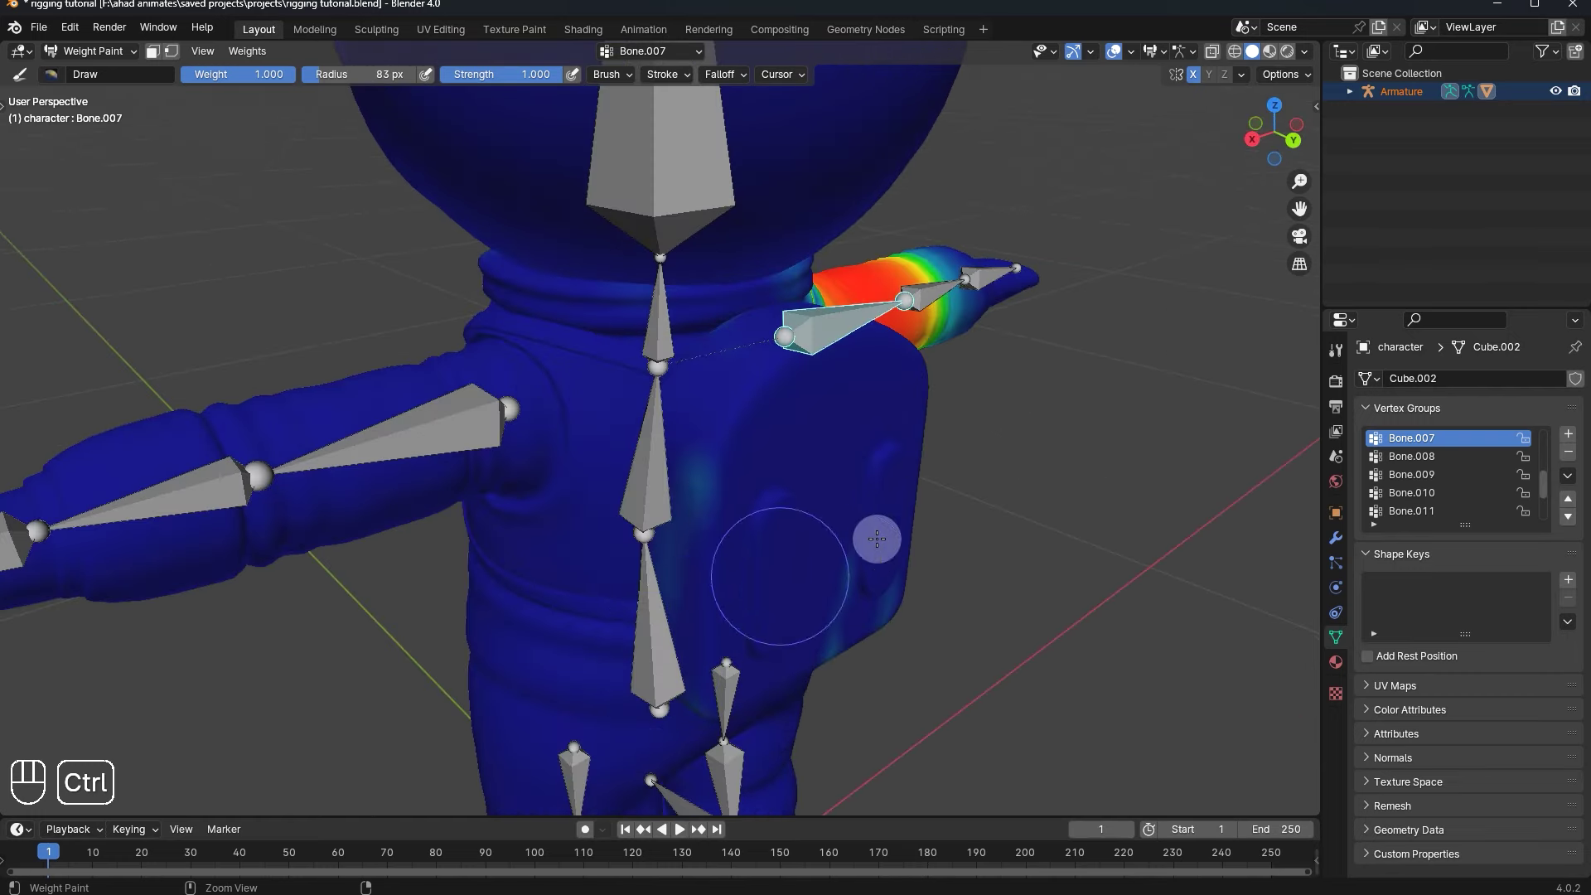
left_click(842, 460)
left_click(778, 526)
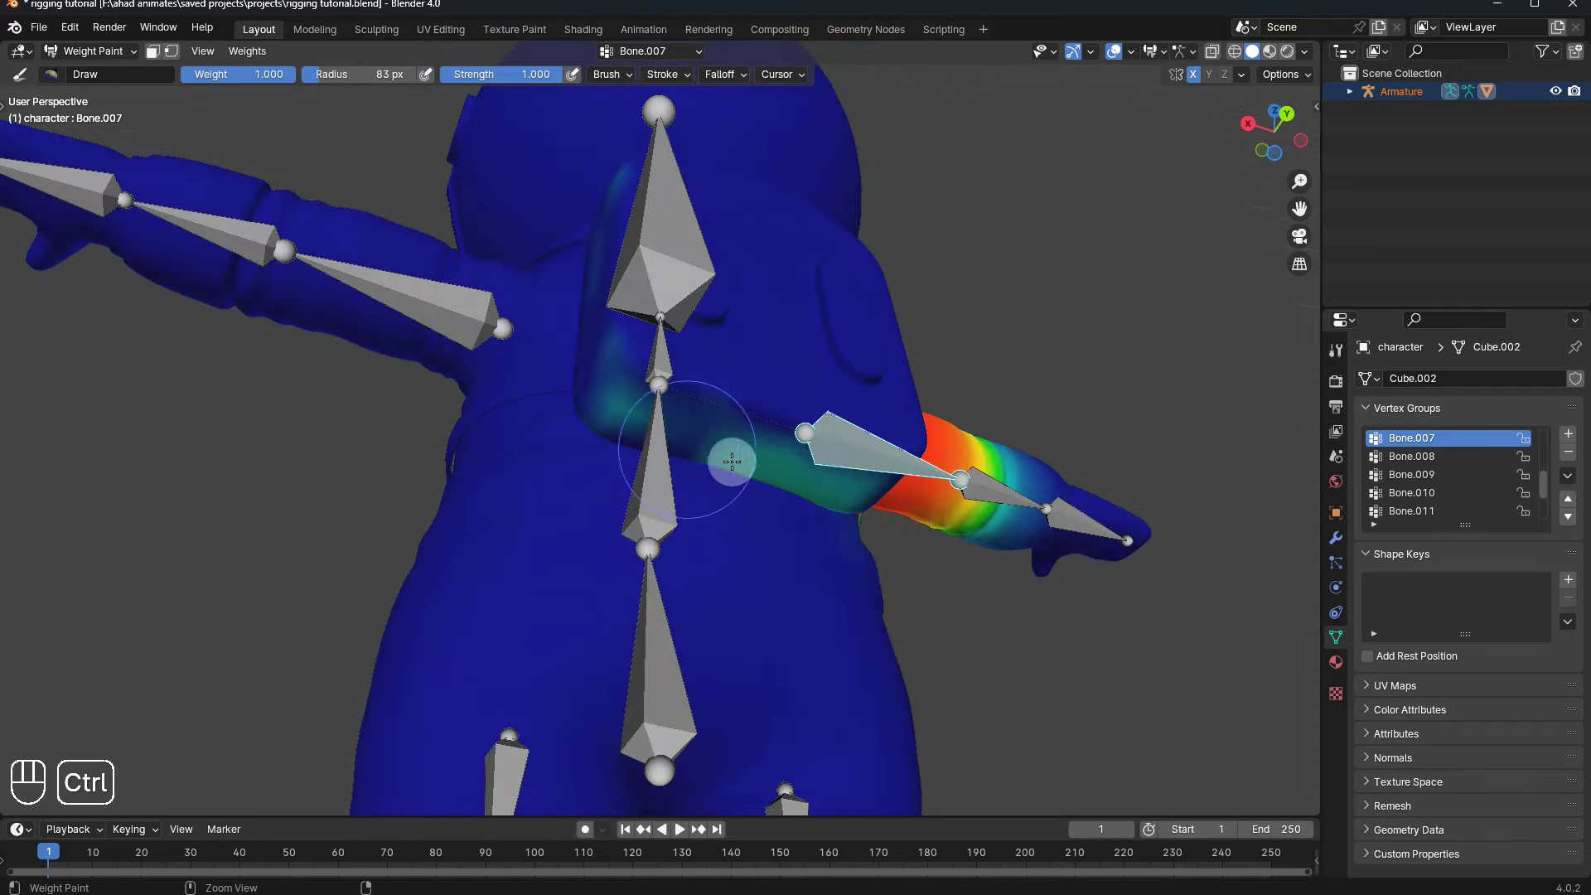
left_click(710, 539)
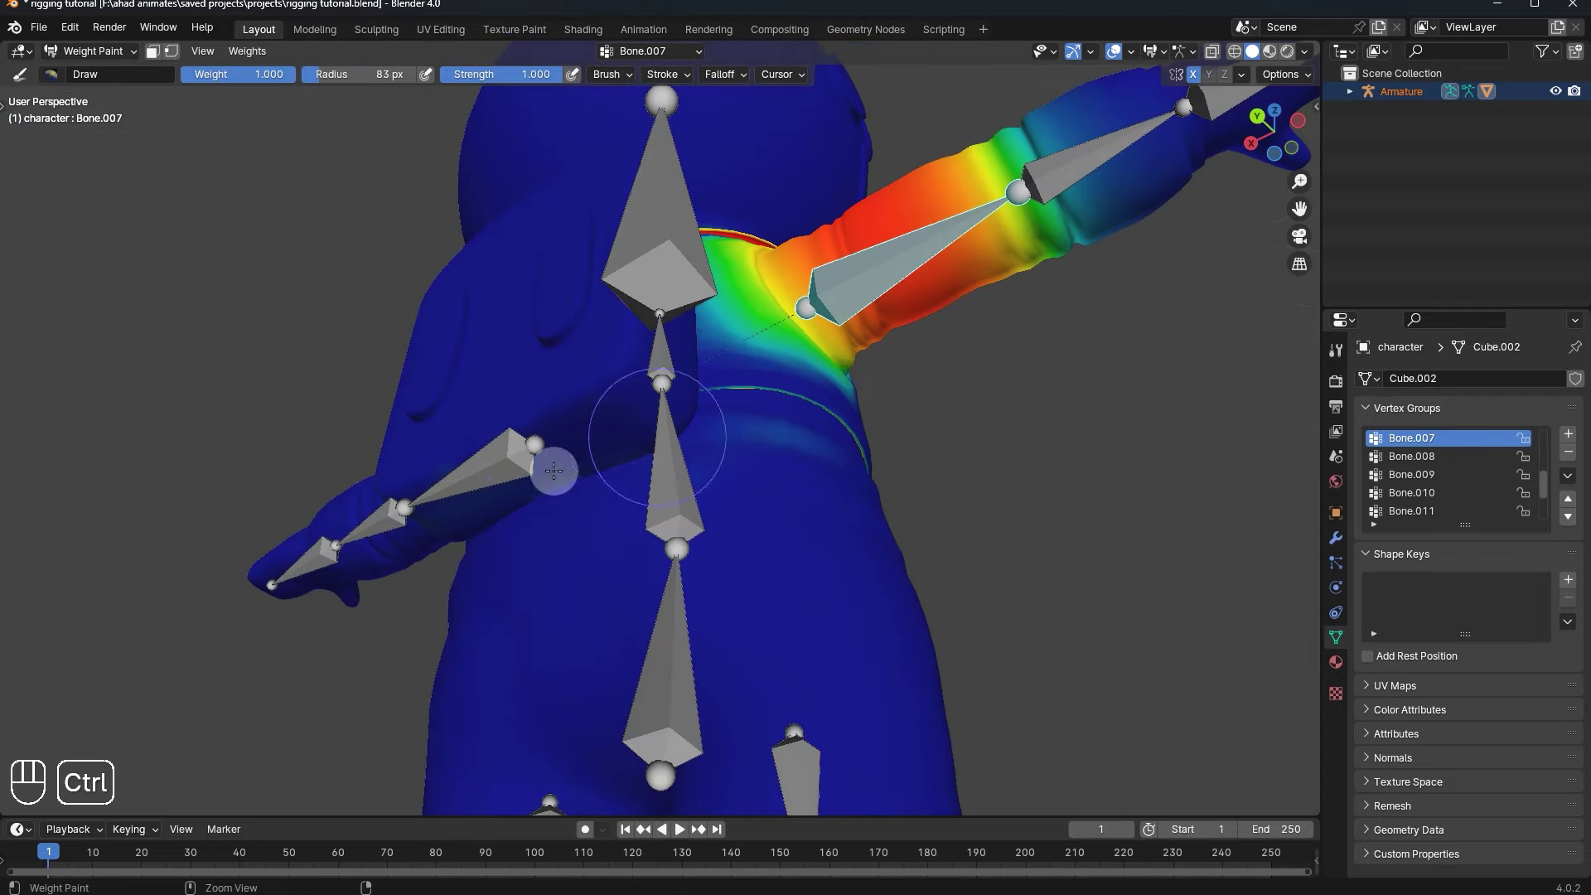
- Paint out leftover Bone.007 weight below the shoulder and across the chest
left_click_drag(869, 521, 808, 510)
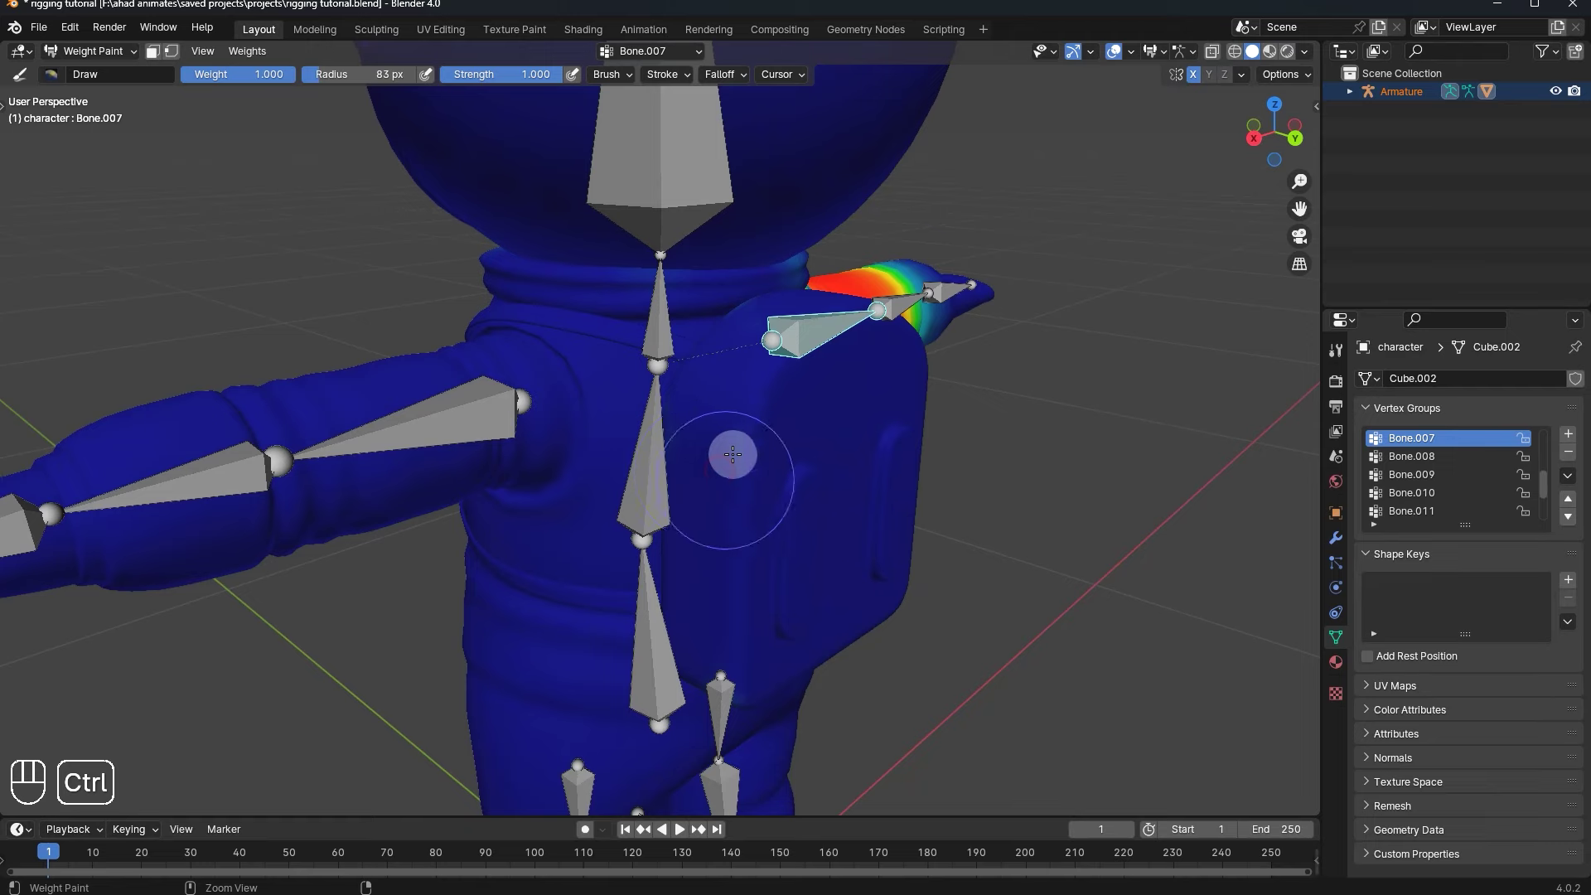
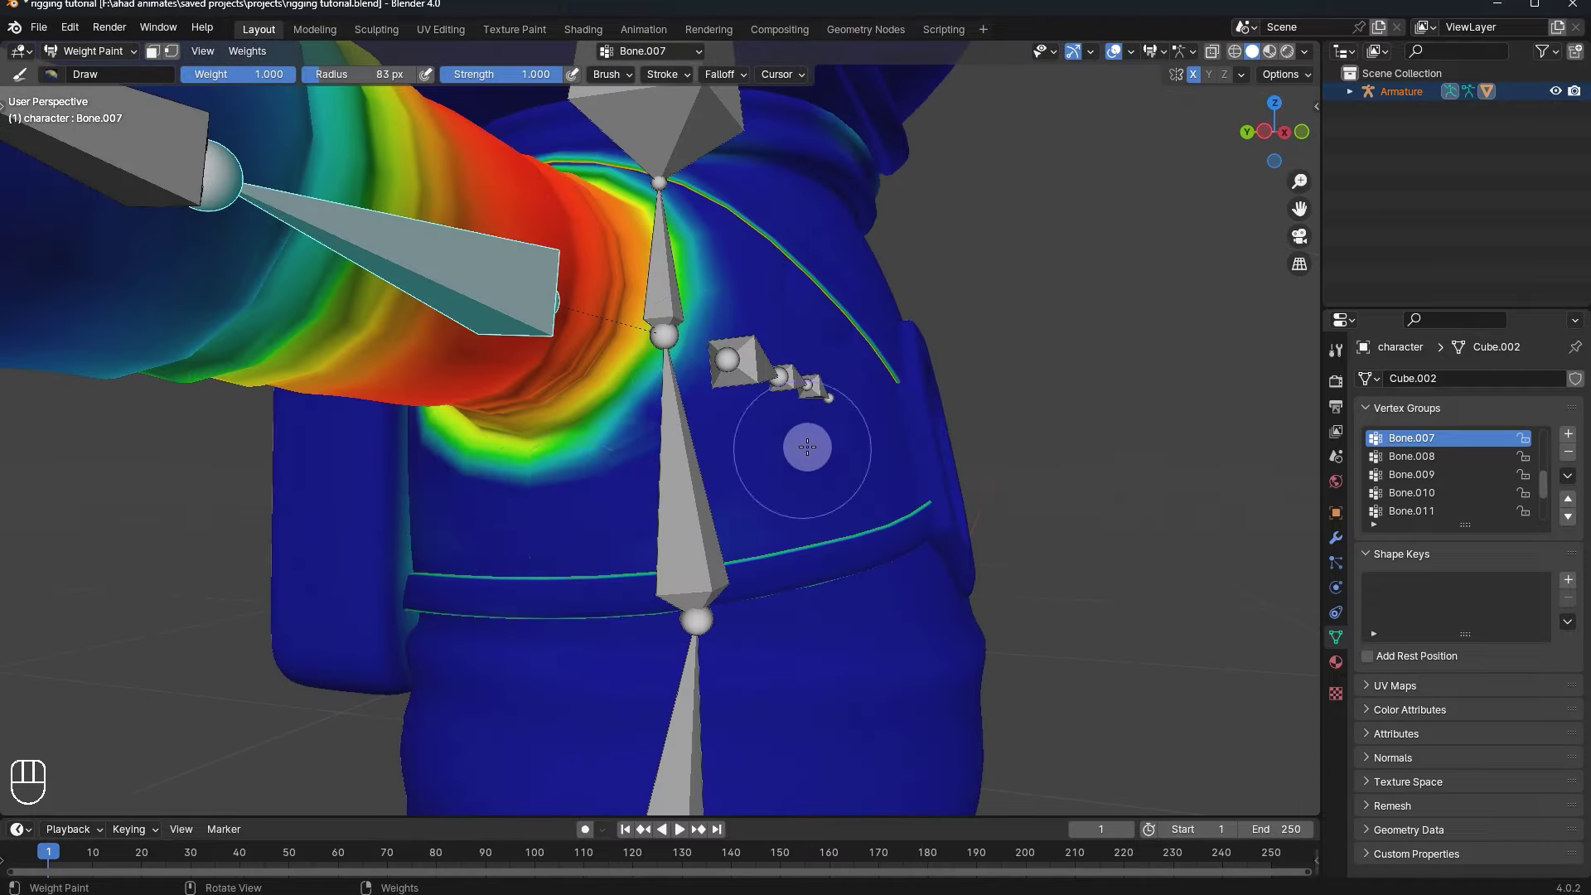
left_click_drag(863, 469, 888, 481)
left_click_drag(889, 481, 1010, 492)
left_click_drag(1040, 504, 1008, 606)
left_click(989, 664)
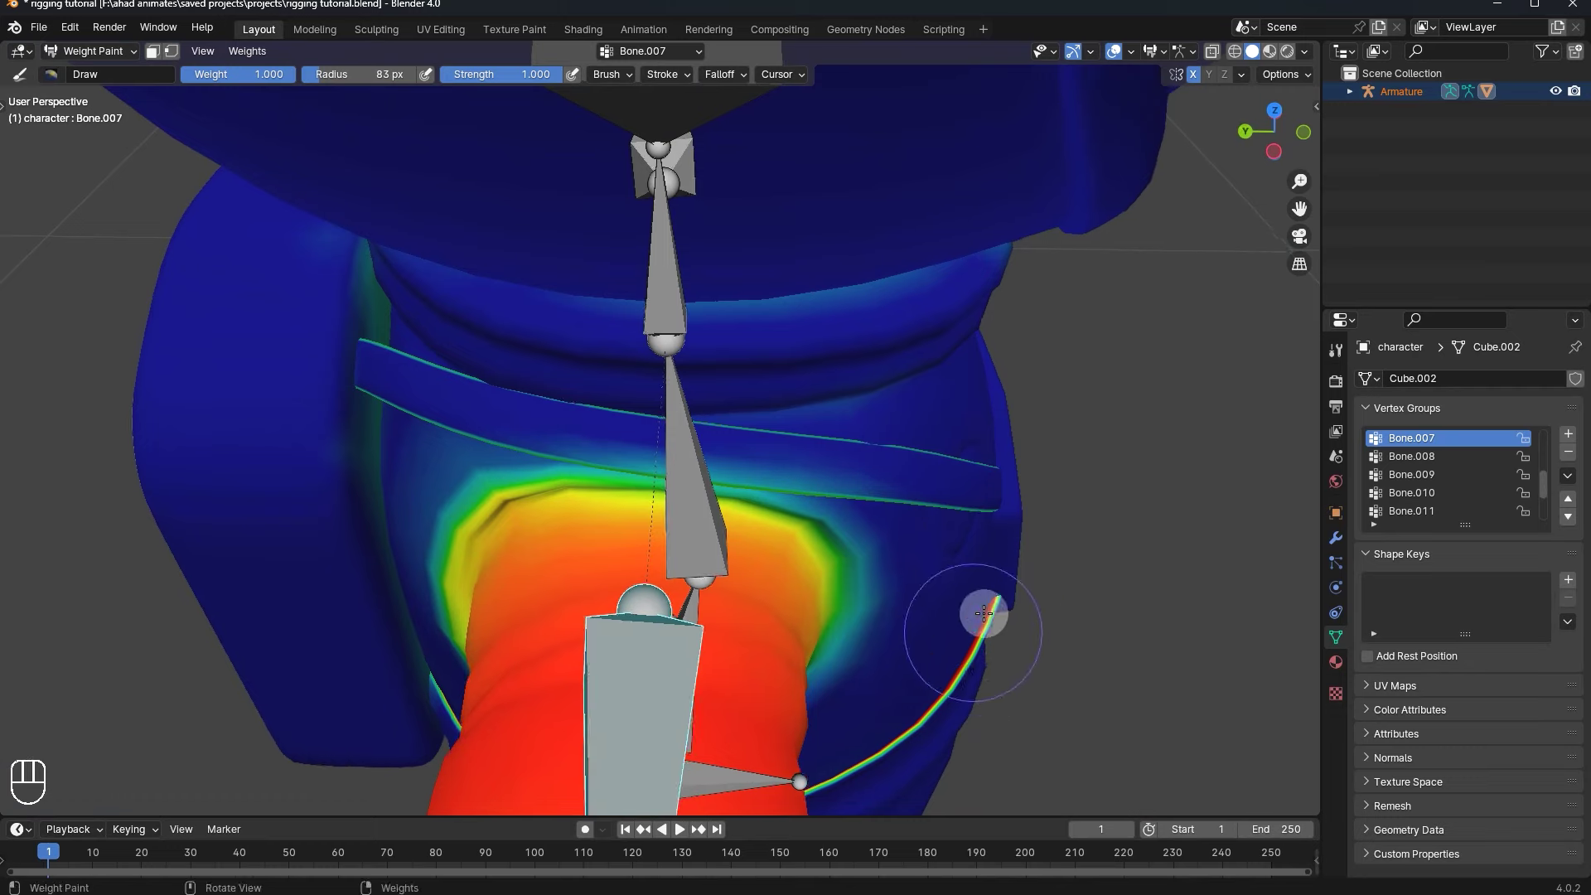
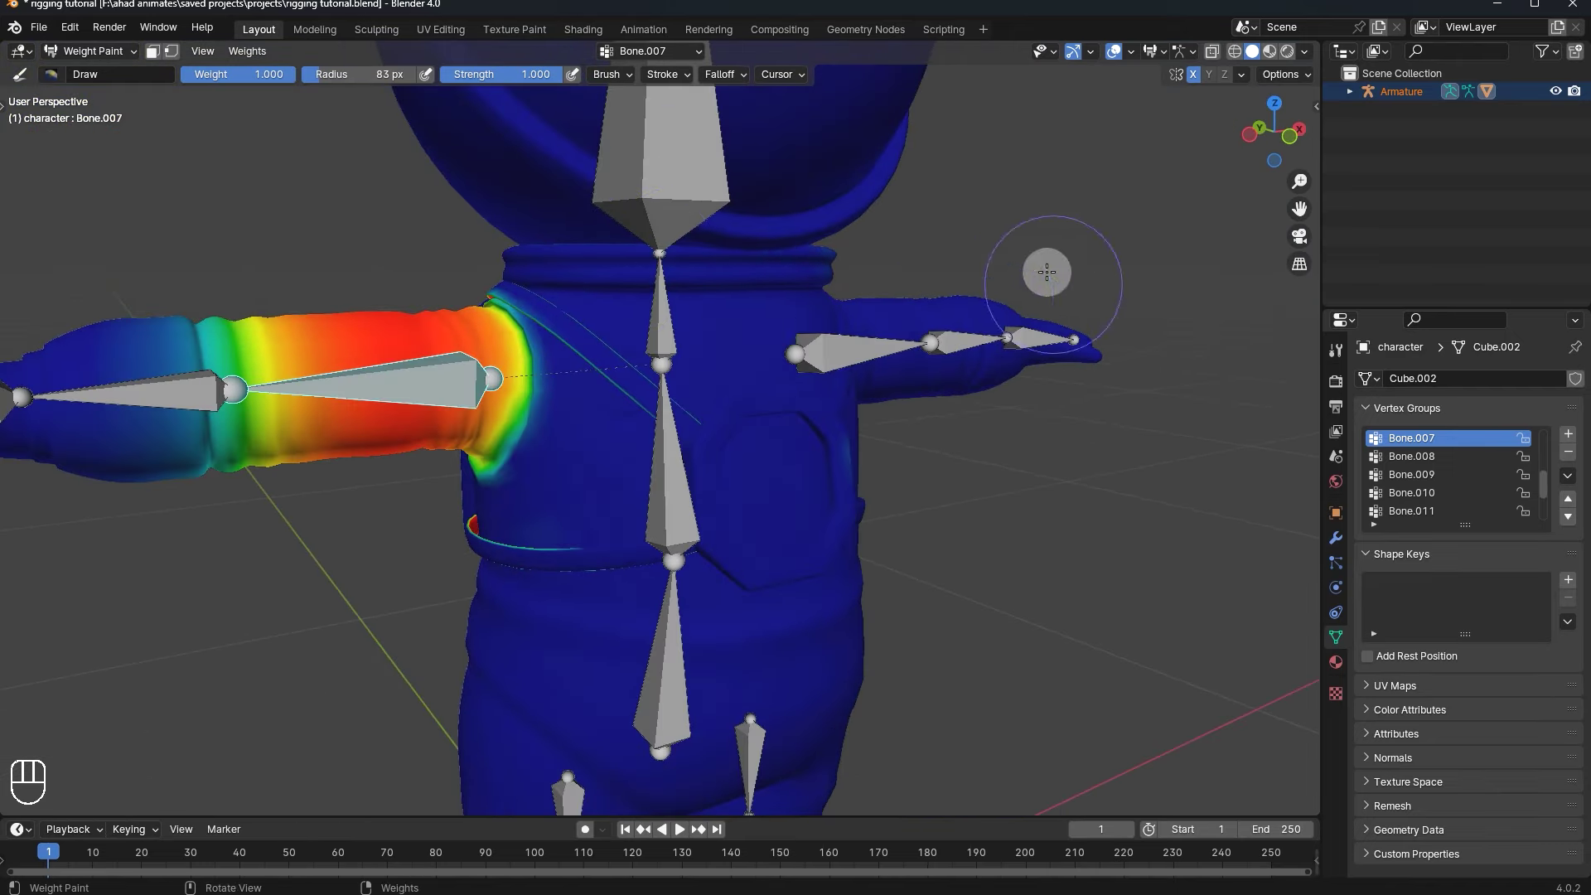
left_click_drag(631, 378, 563, 417)
left_click(599, 410)
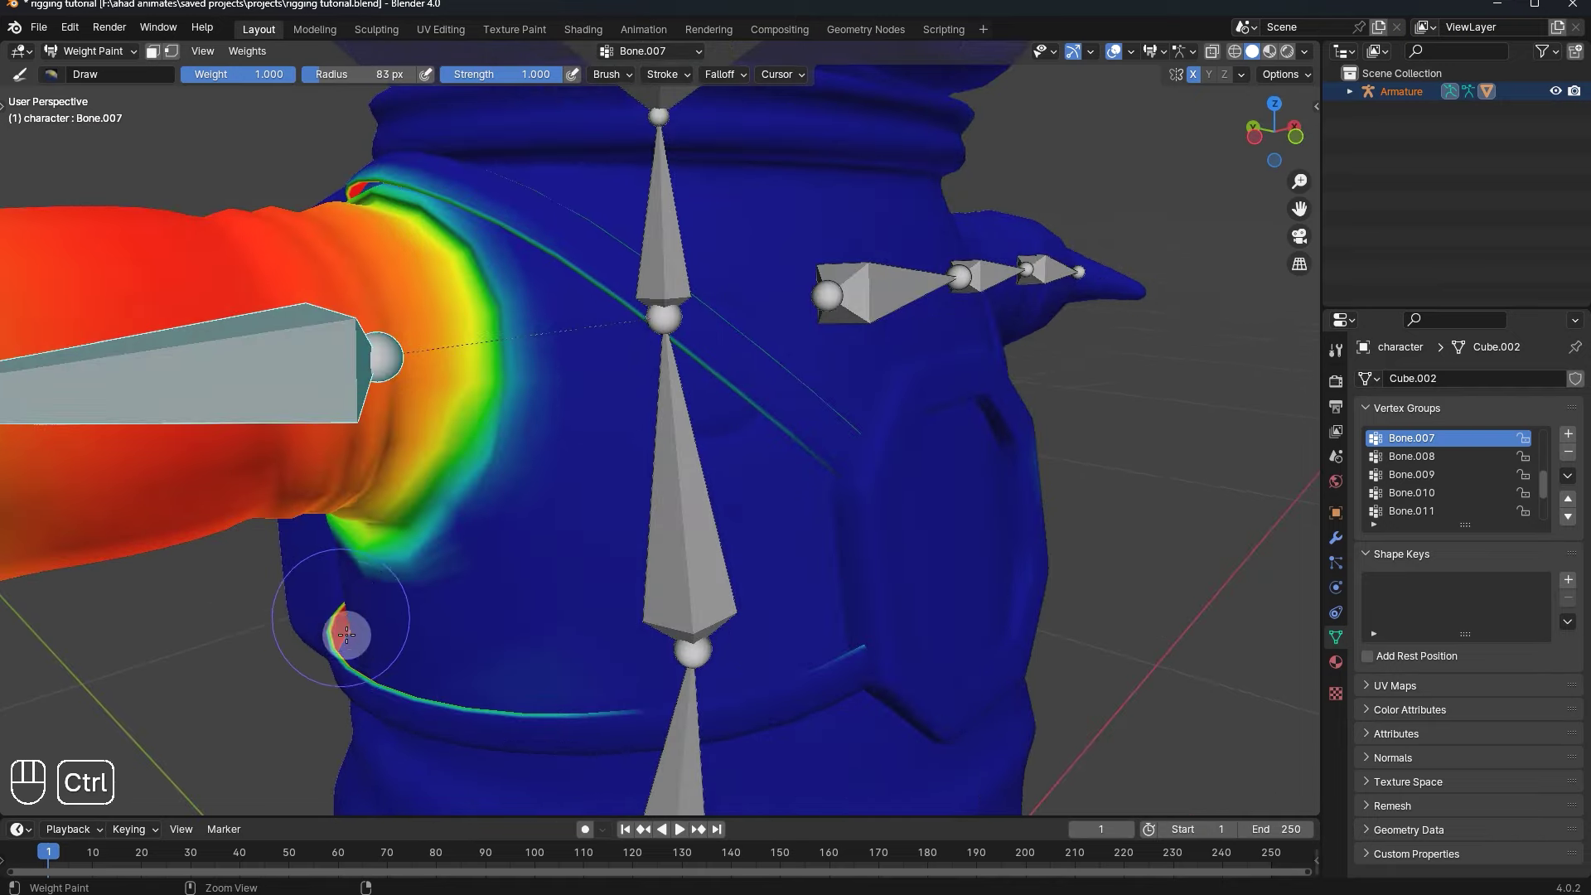
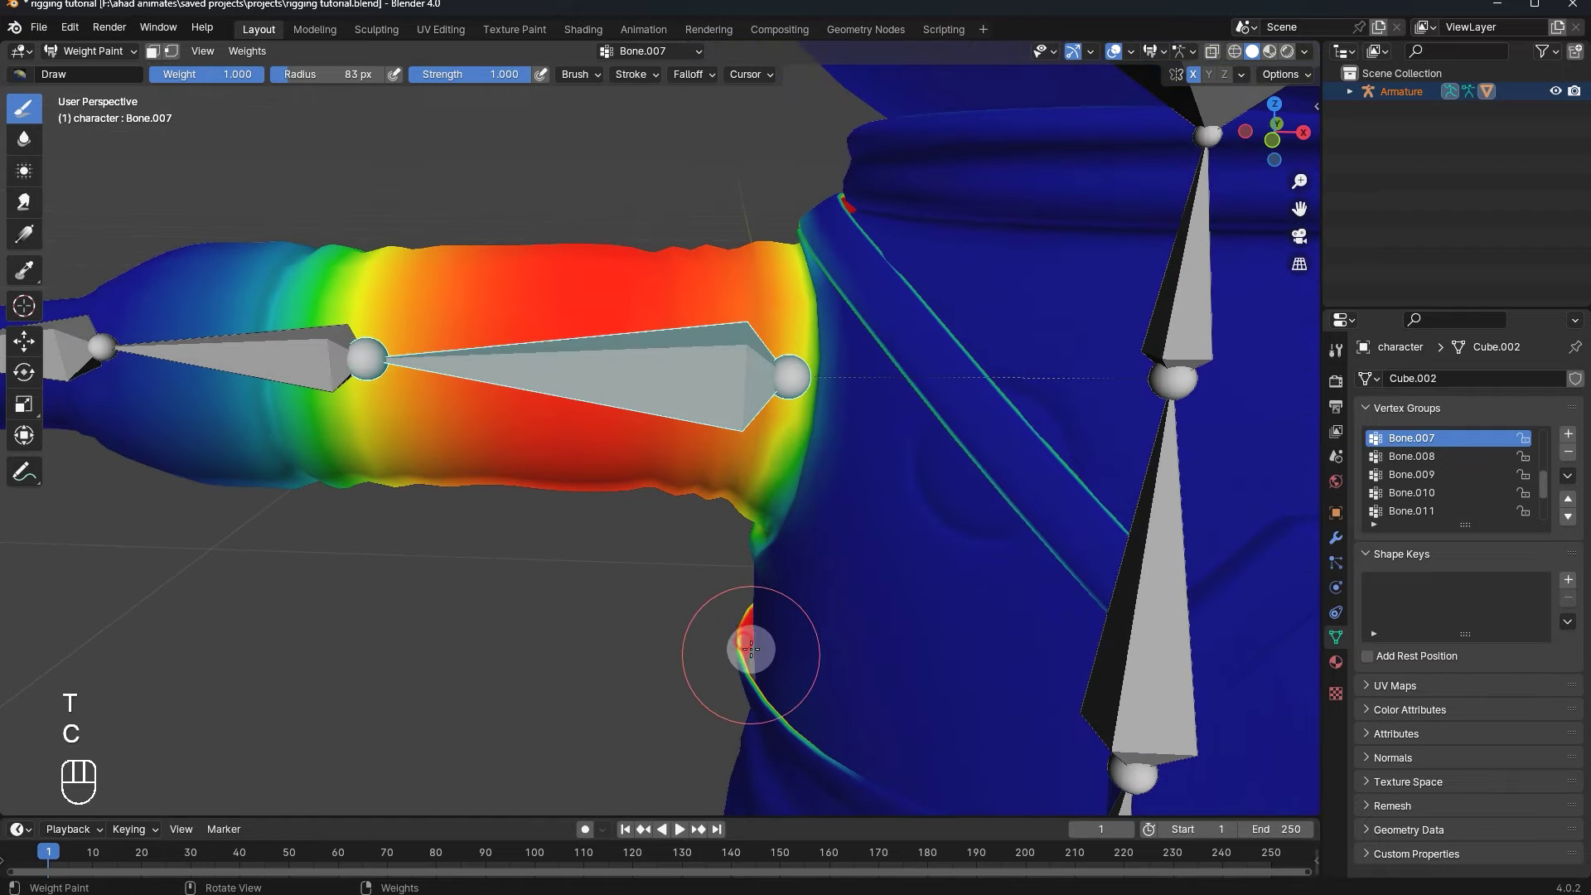
- Undo the last stroke and test-rotate the upper-arm bone on the X axis
key("ctrl+z")
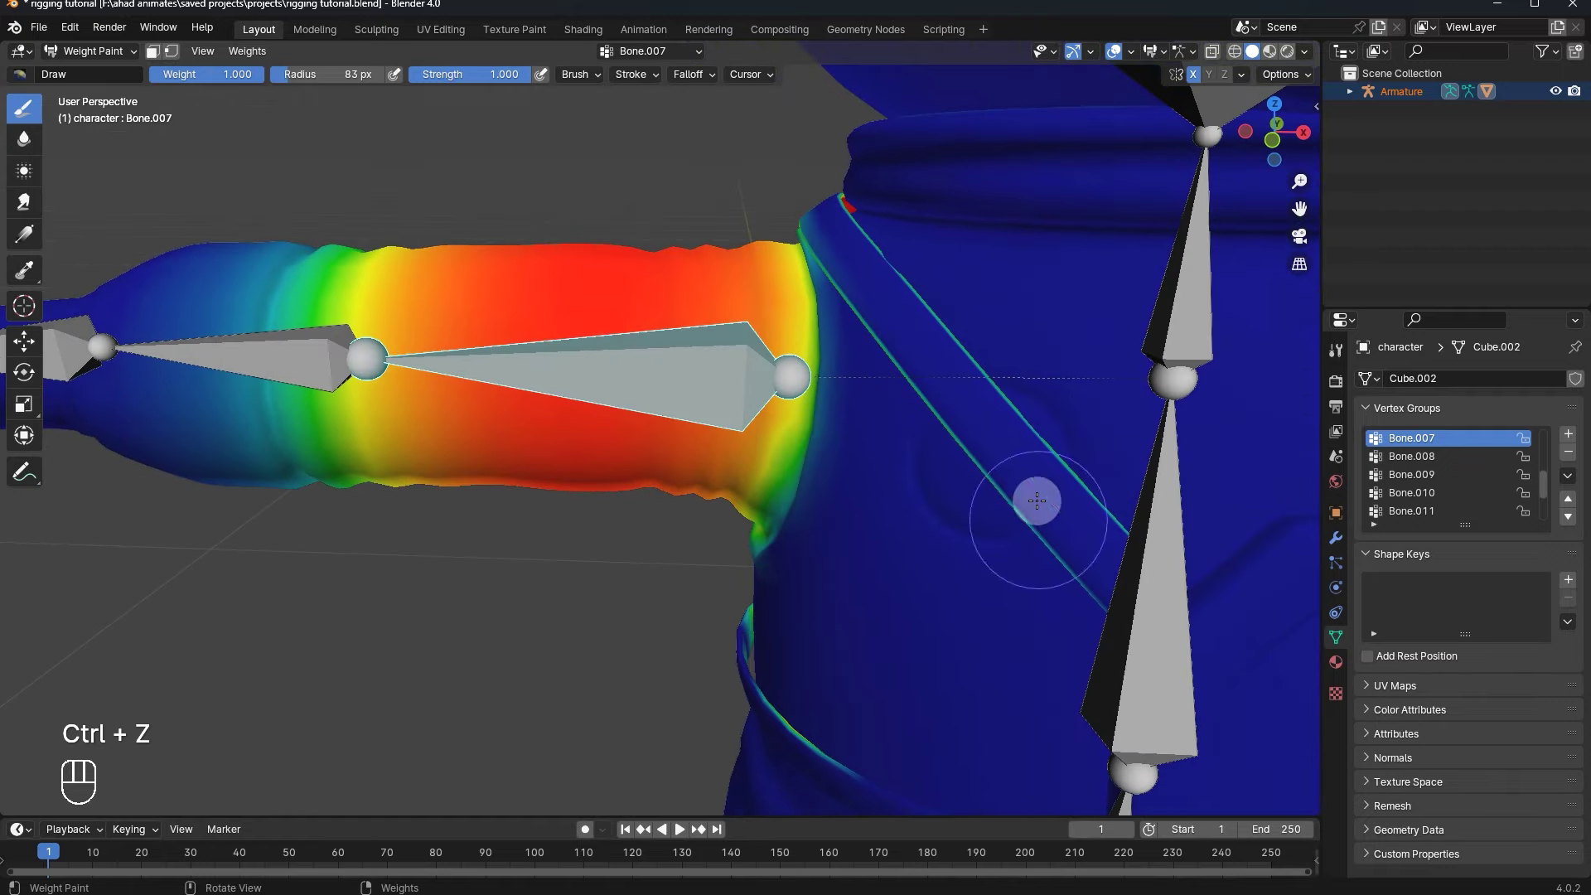
left_click(851, 359)
left_click(772, 436)
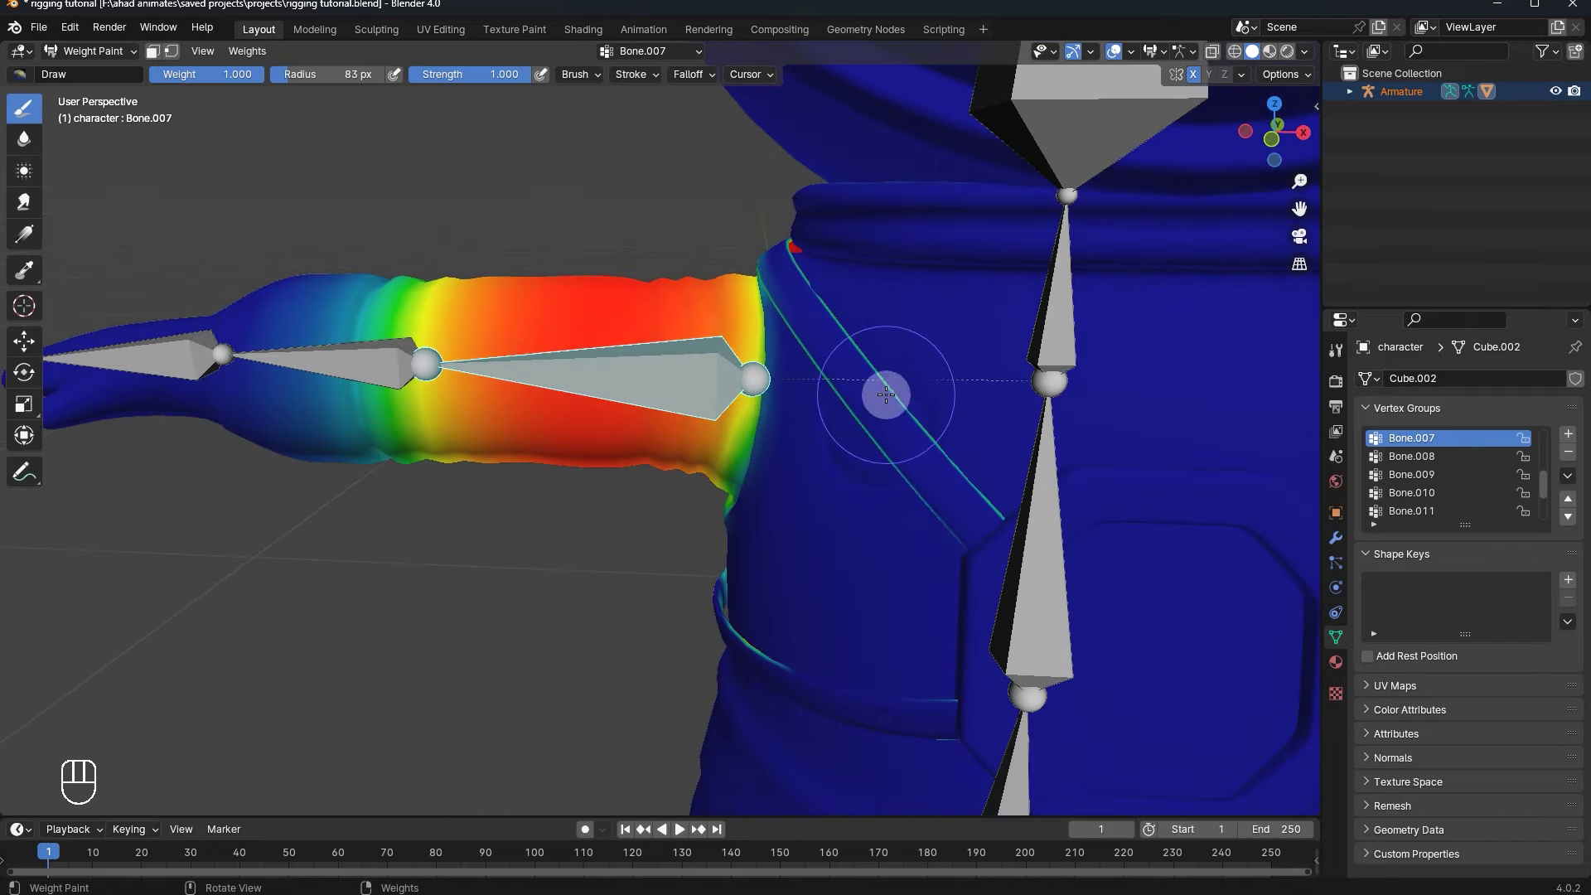
key("r")
key("x")
key("r")
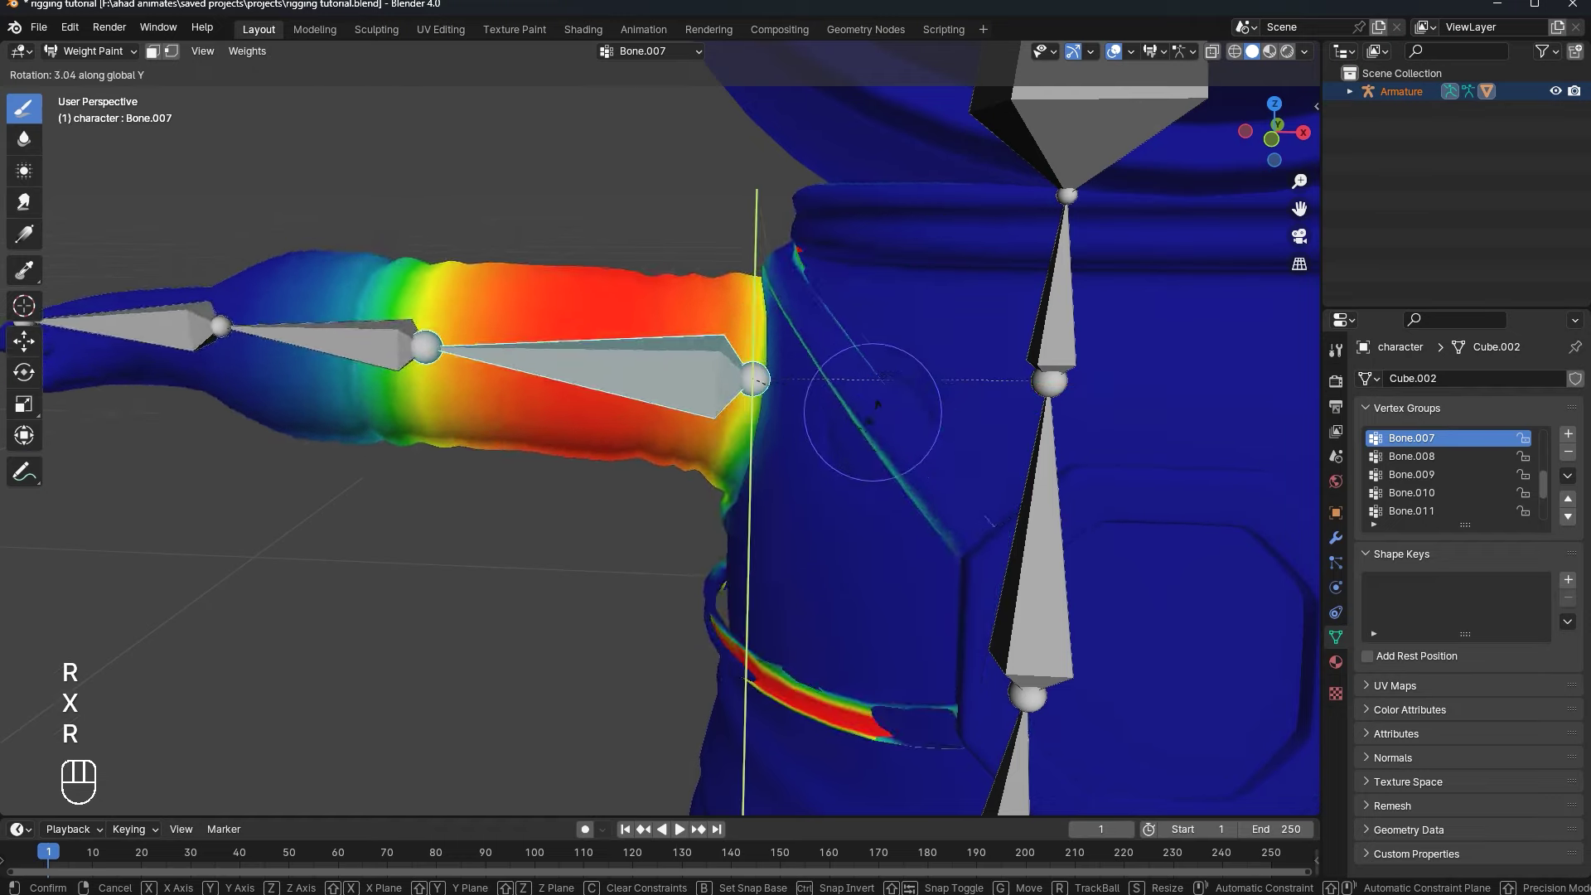
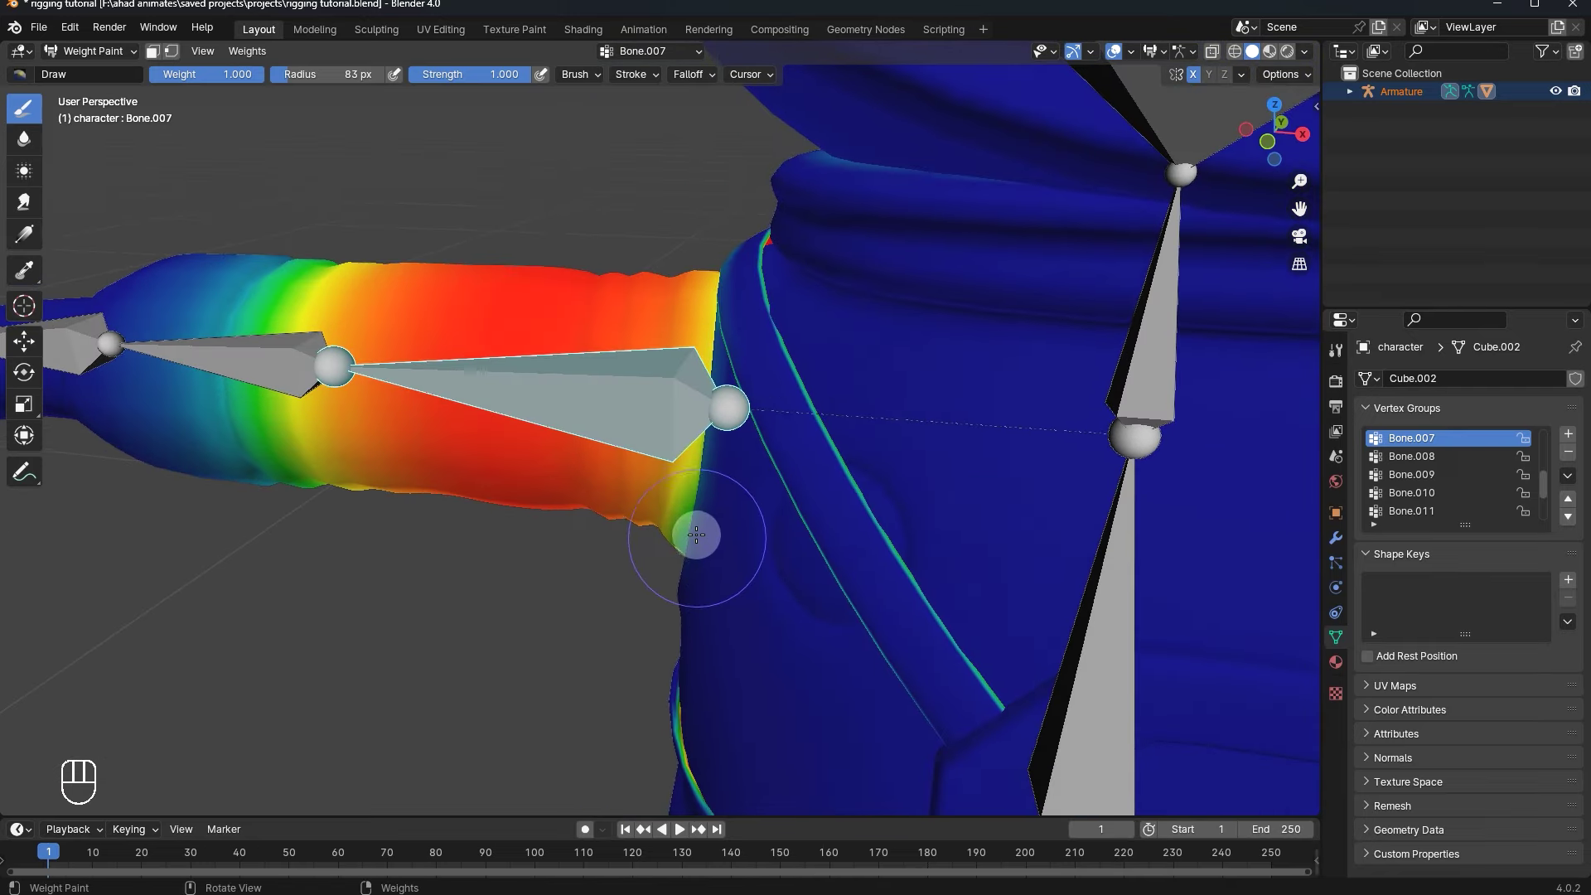
- Repeat the deformation test rotating the bone on Y from a pulled-back upper-body view
middle_click(751, 477)
middle_click(948, 412)
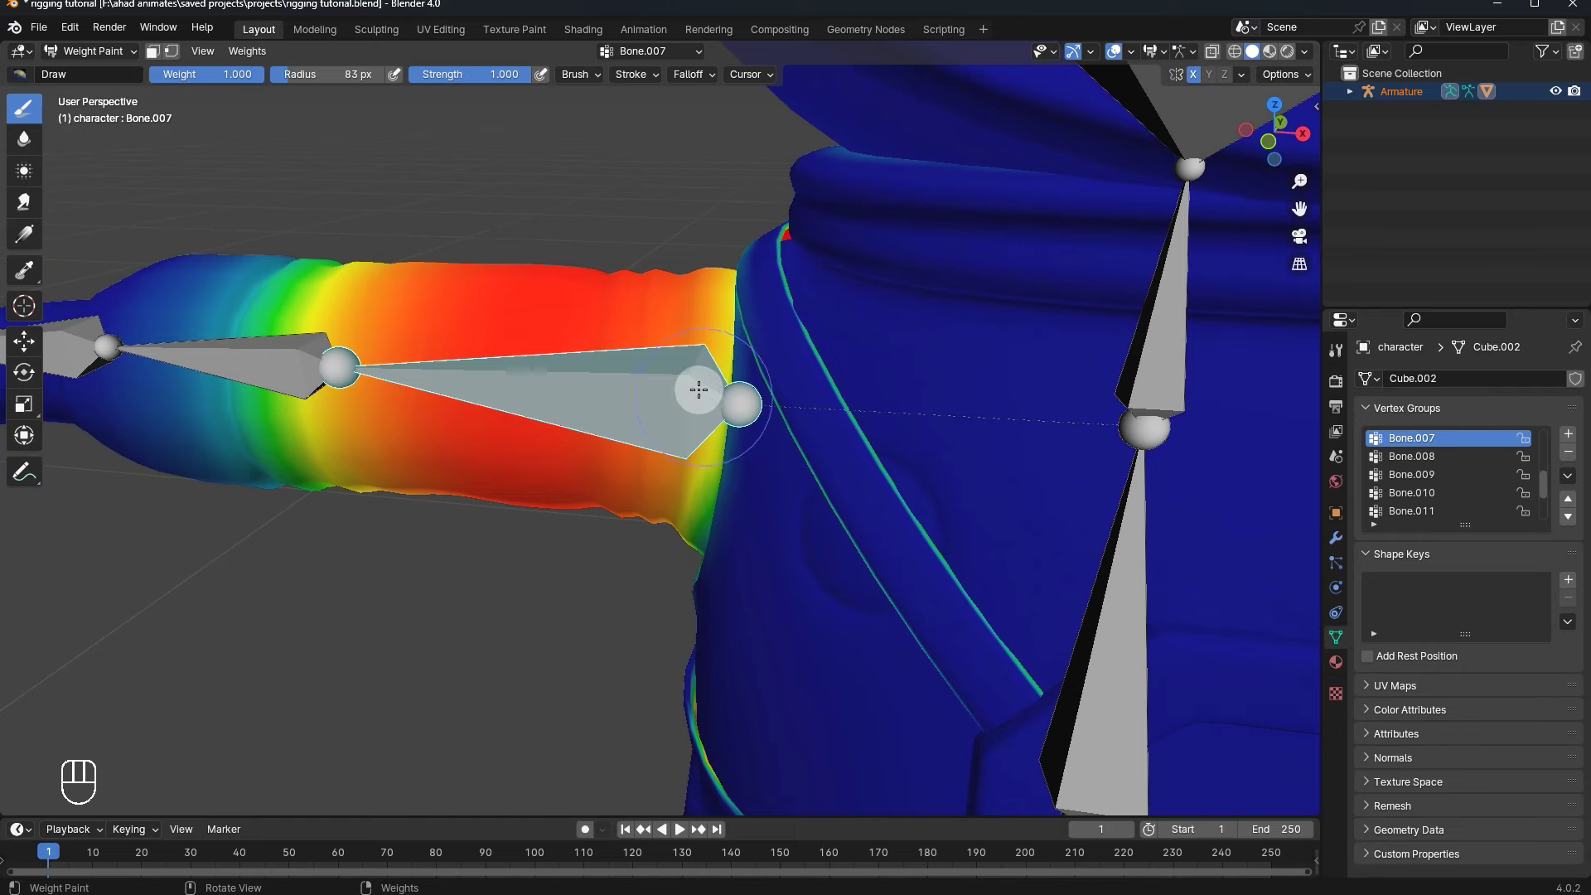
key("r")
key("y")
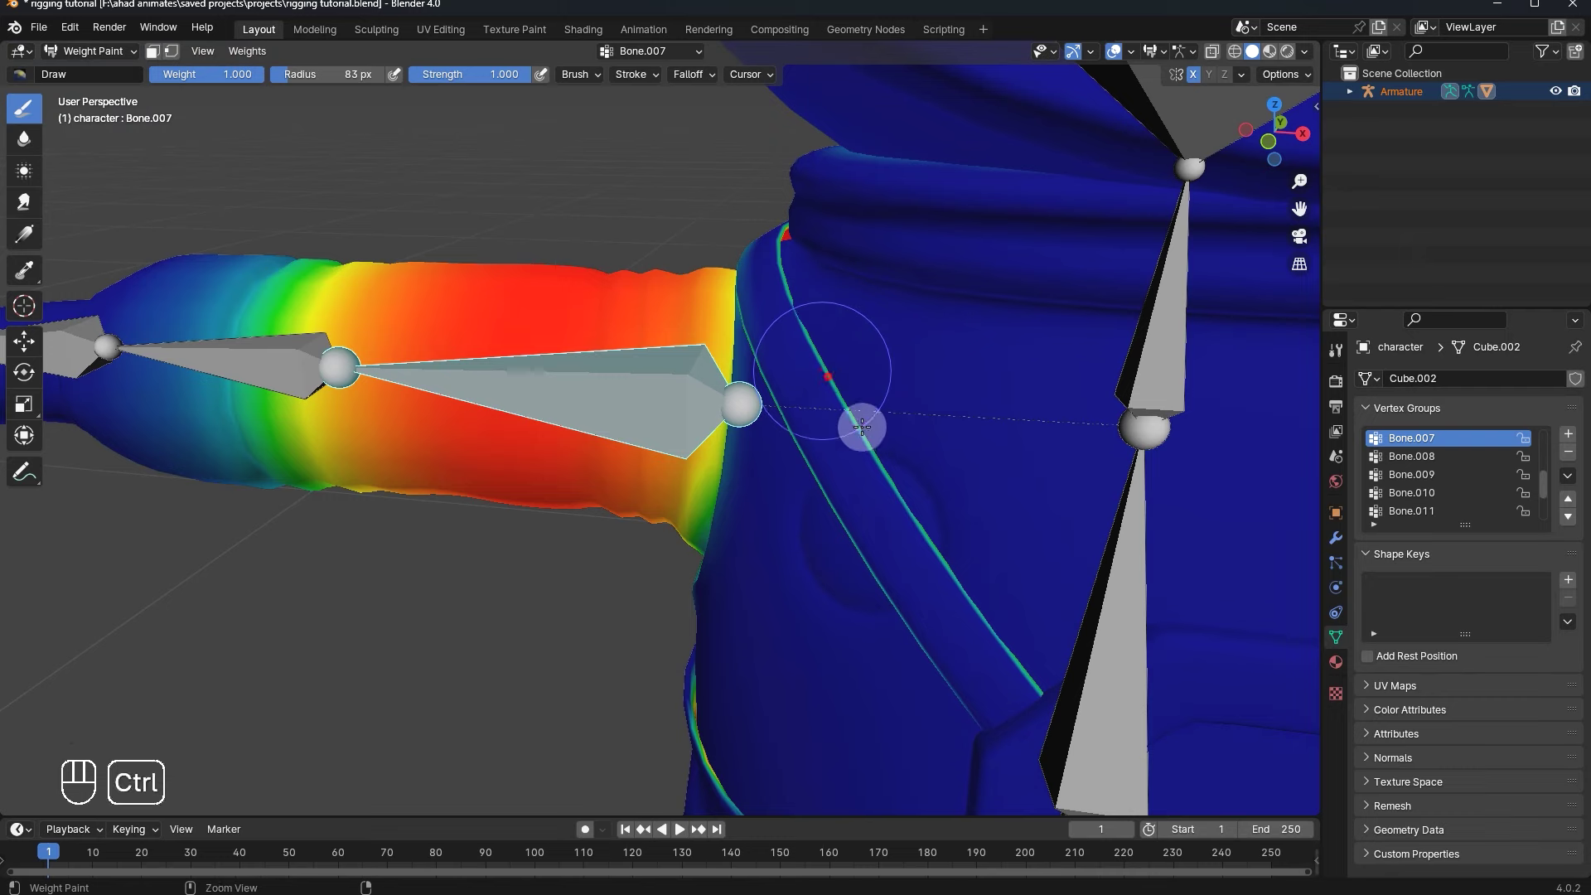
middle_click(826, 381)
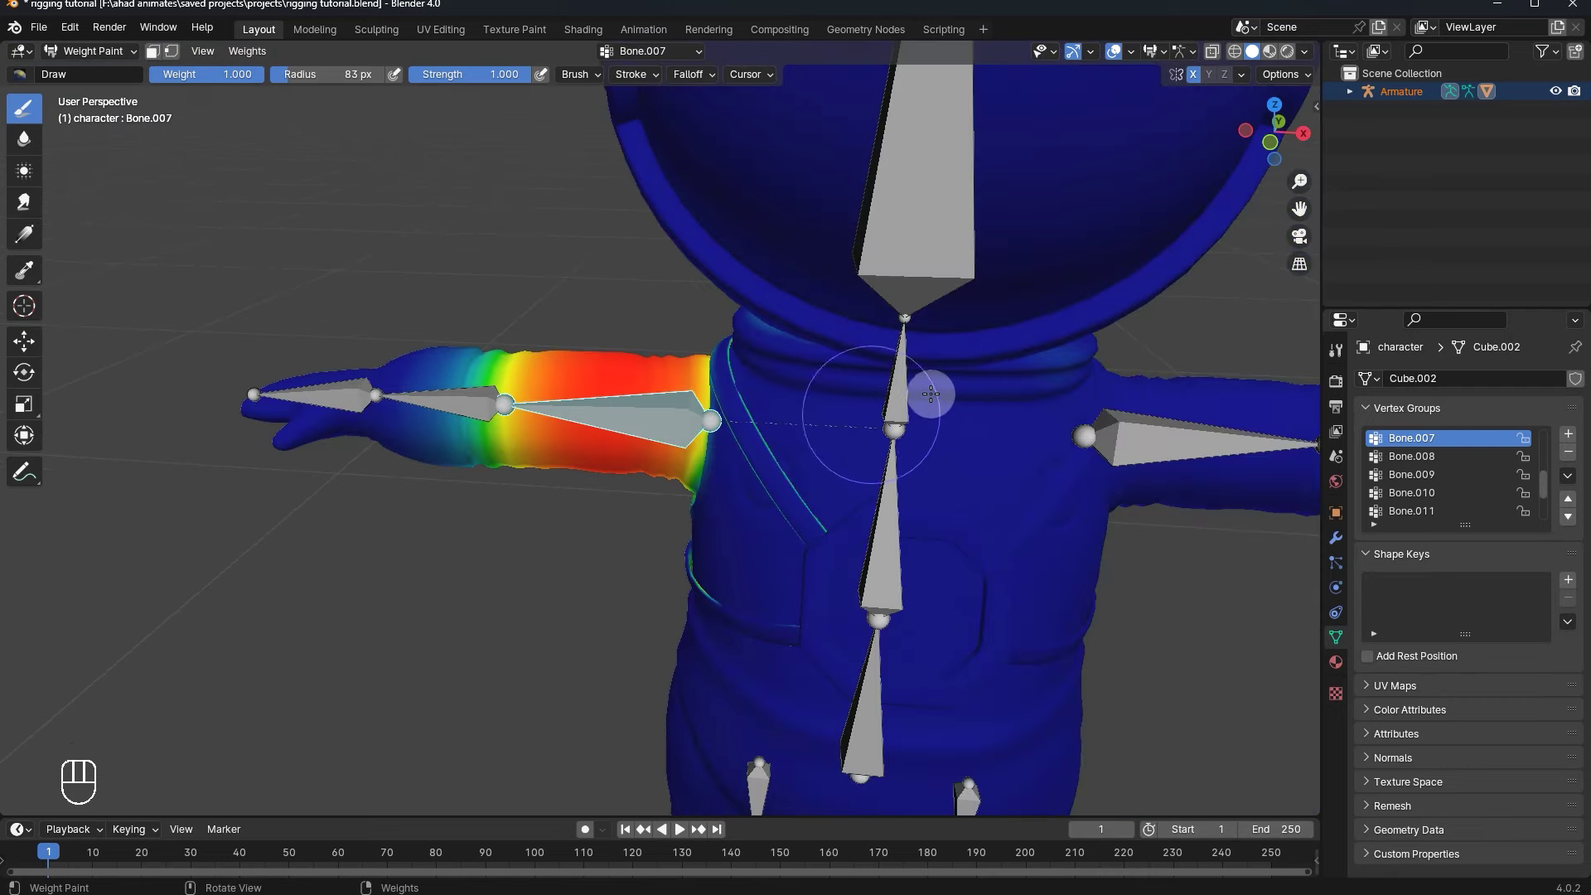
middle_click(942, 388)
key("r")
key("y")
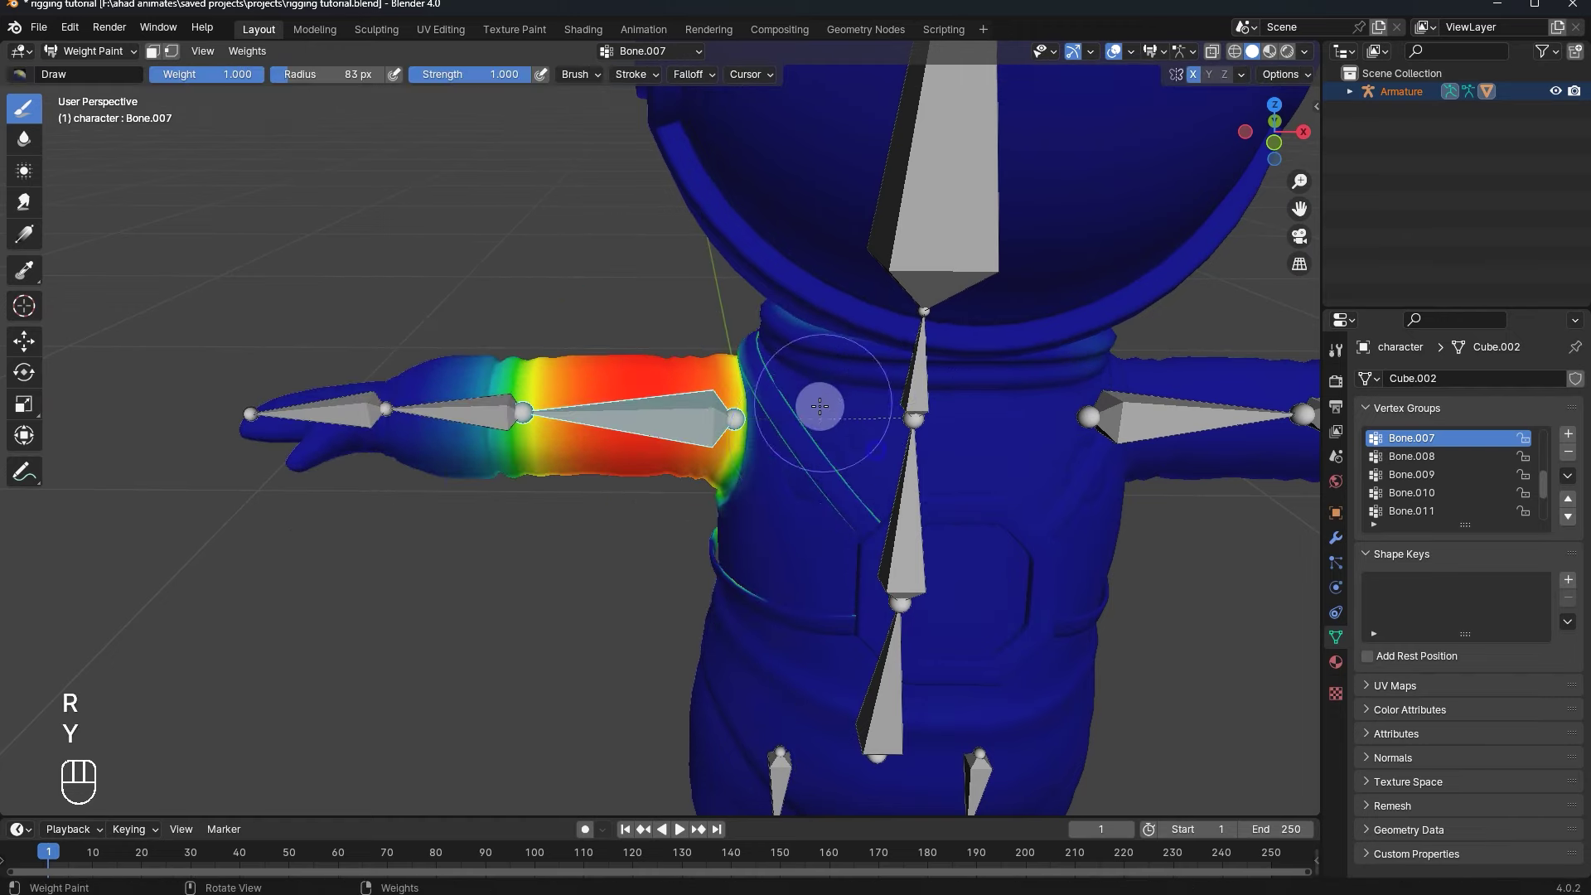
key("r")
key("y")
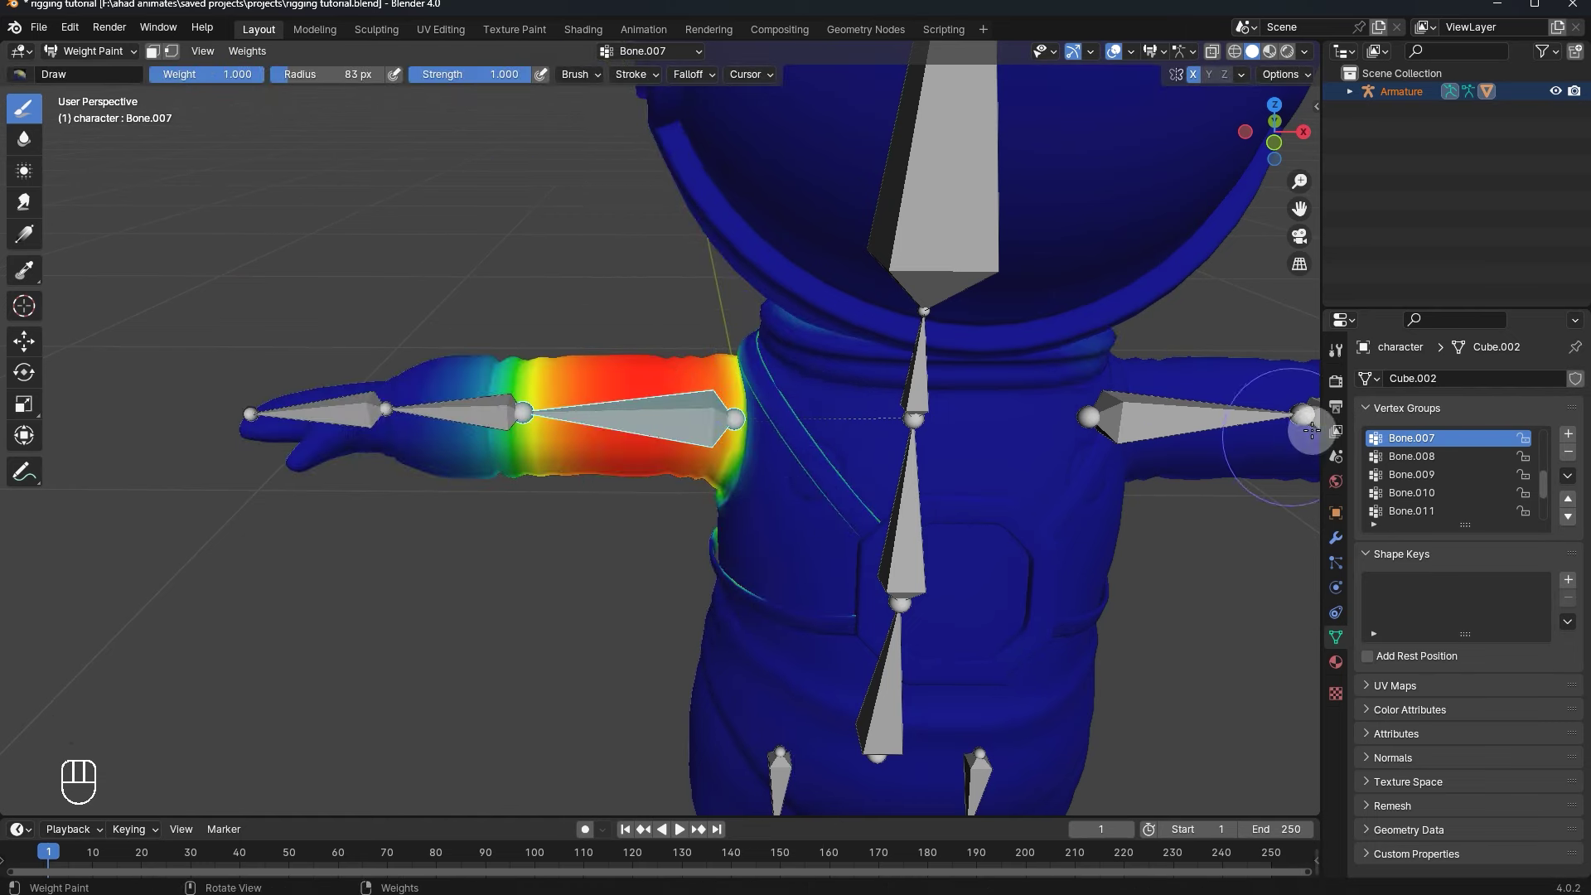
- Inspect the hand's Bone.009 weights on the other arm, then return to Object Mode
left_click_drag(1429, 485, 762, 494)
middle_click(762, 495)
middle_click(567, 426)
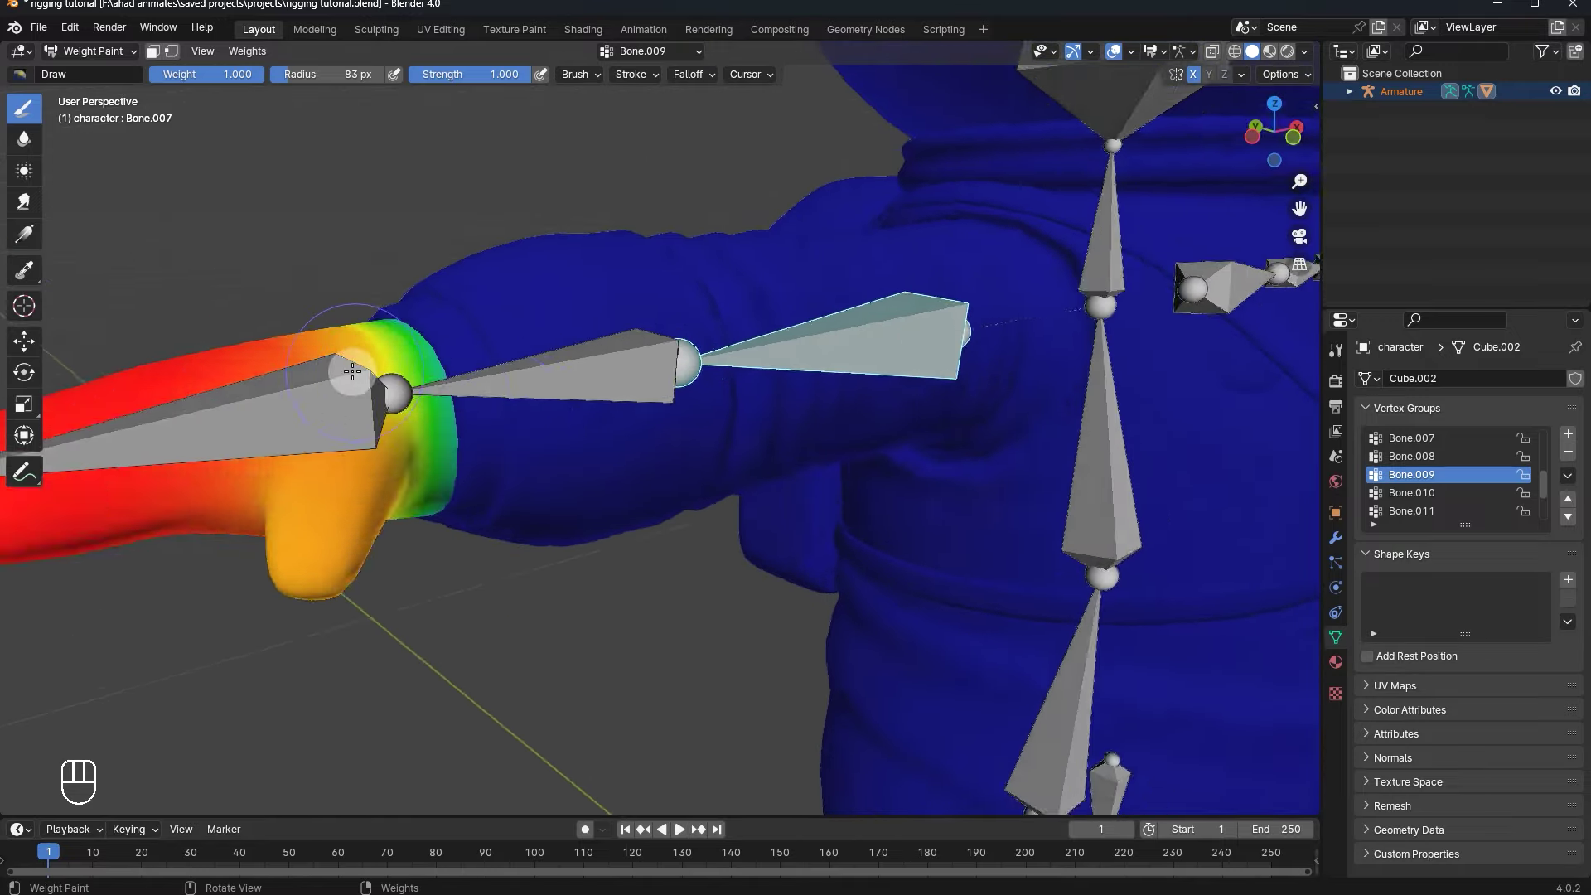
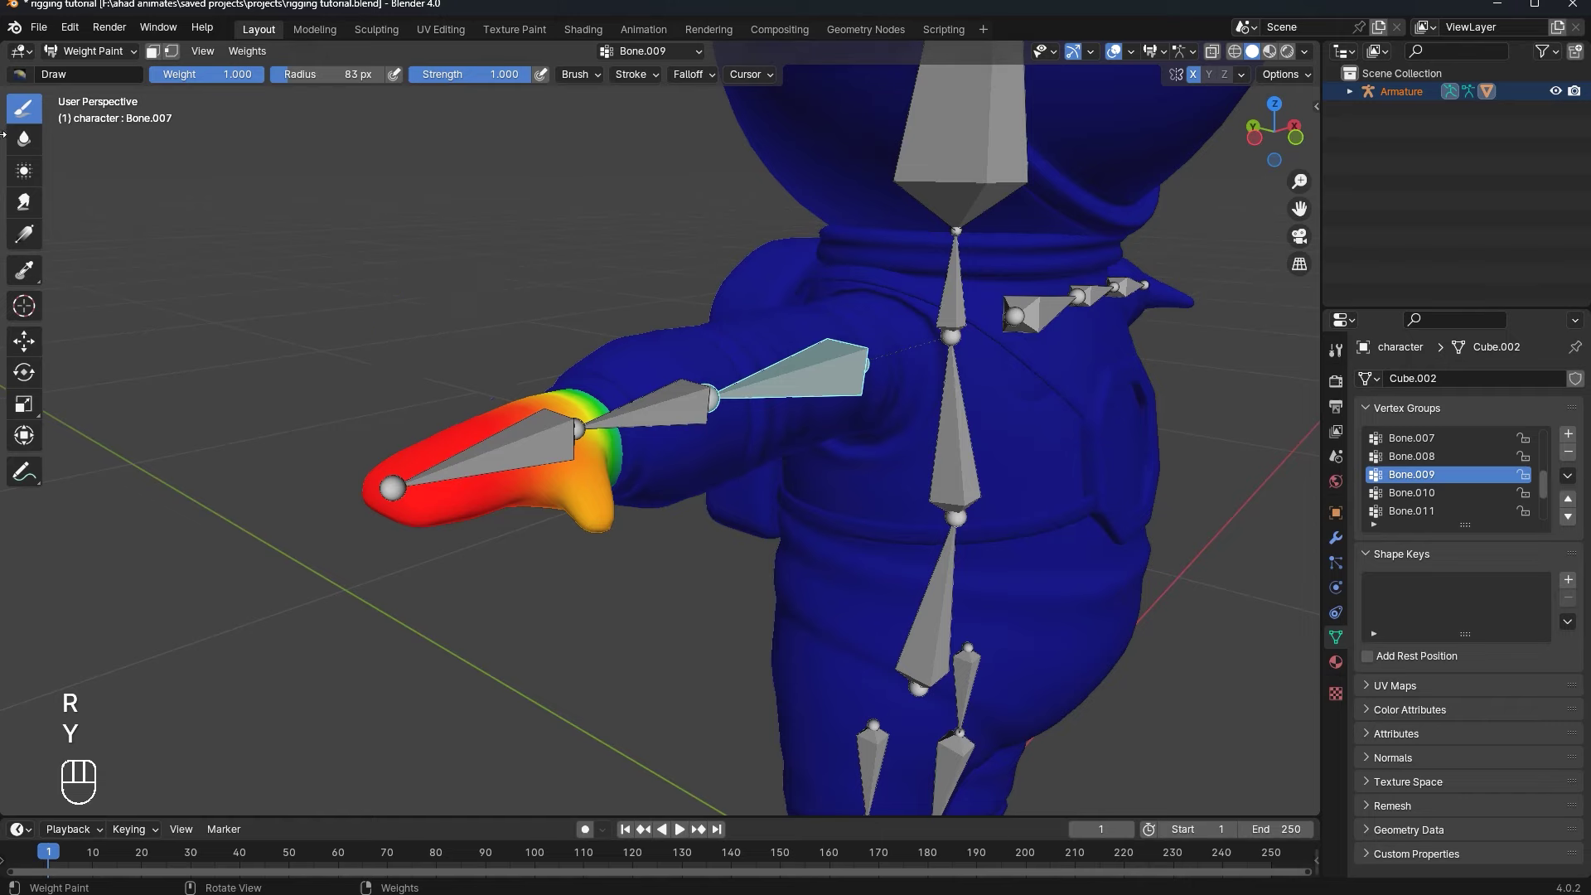
left_click_drag(111, 55, 656, 259)
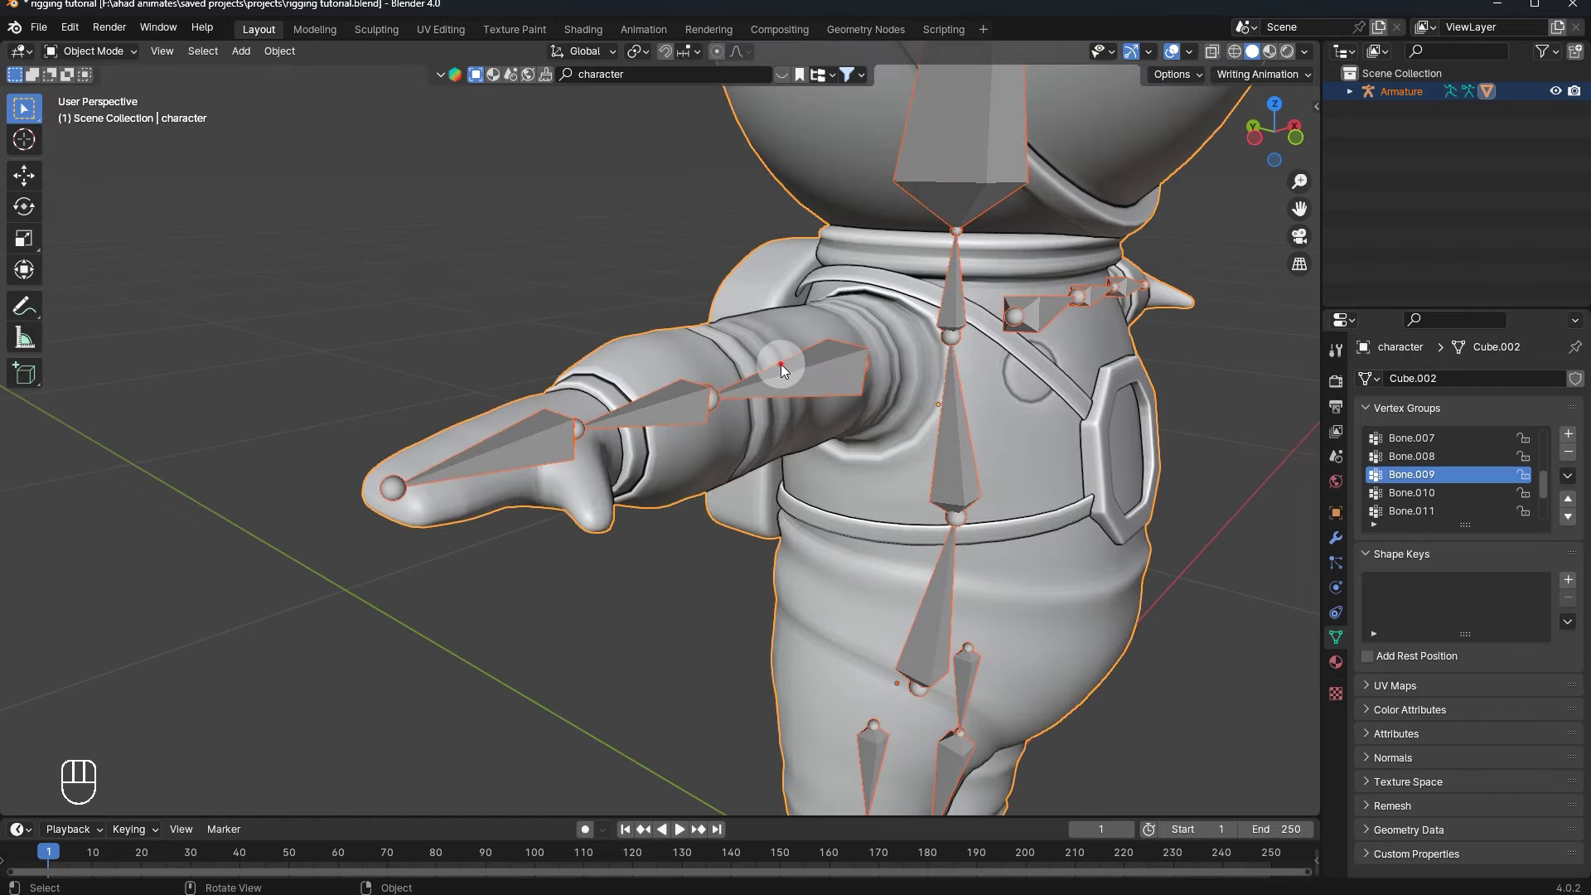
- Select the armature, enter Pose Mode and trial-rotate a bone about the X axis
left_click(859, 352)
key("ctrl+Tab")
left_click(764, 383)
key("r")
key("x")
key("r")
key("r")
key("x")
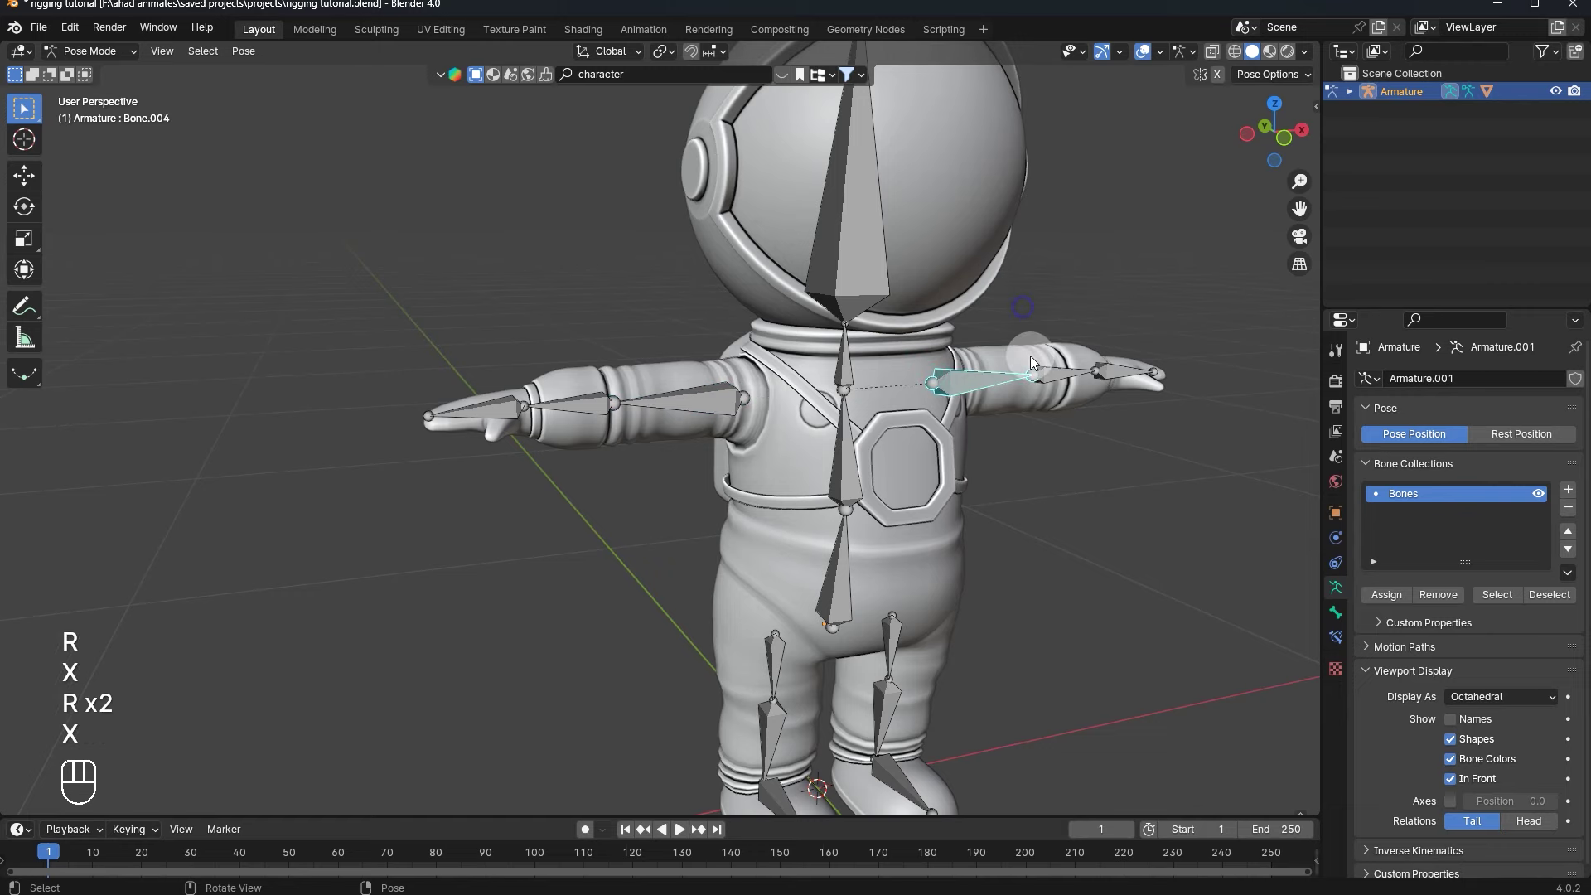
- Rotate the right upper-arm bone about Y to test the suit deformation, then cancel it
left_click(979, 353)
key("y")
key("r")
key("y")
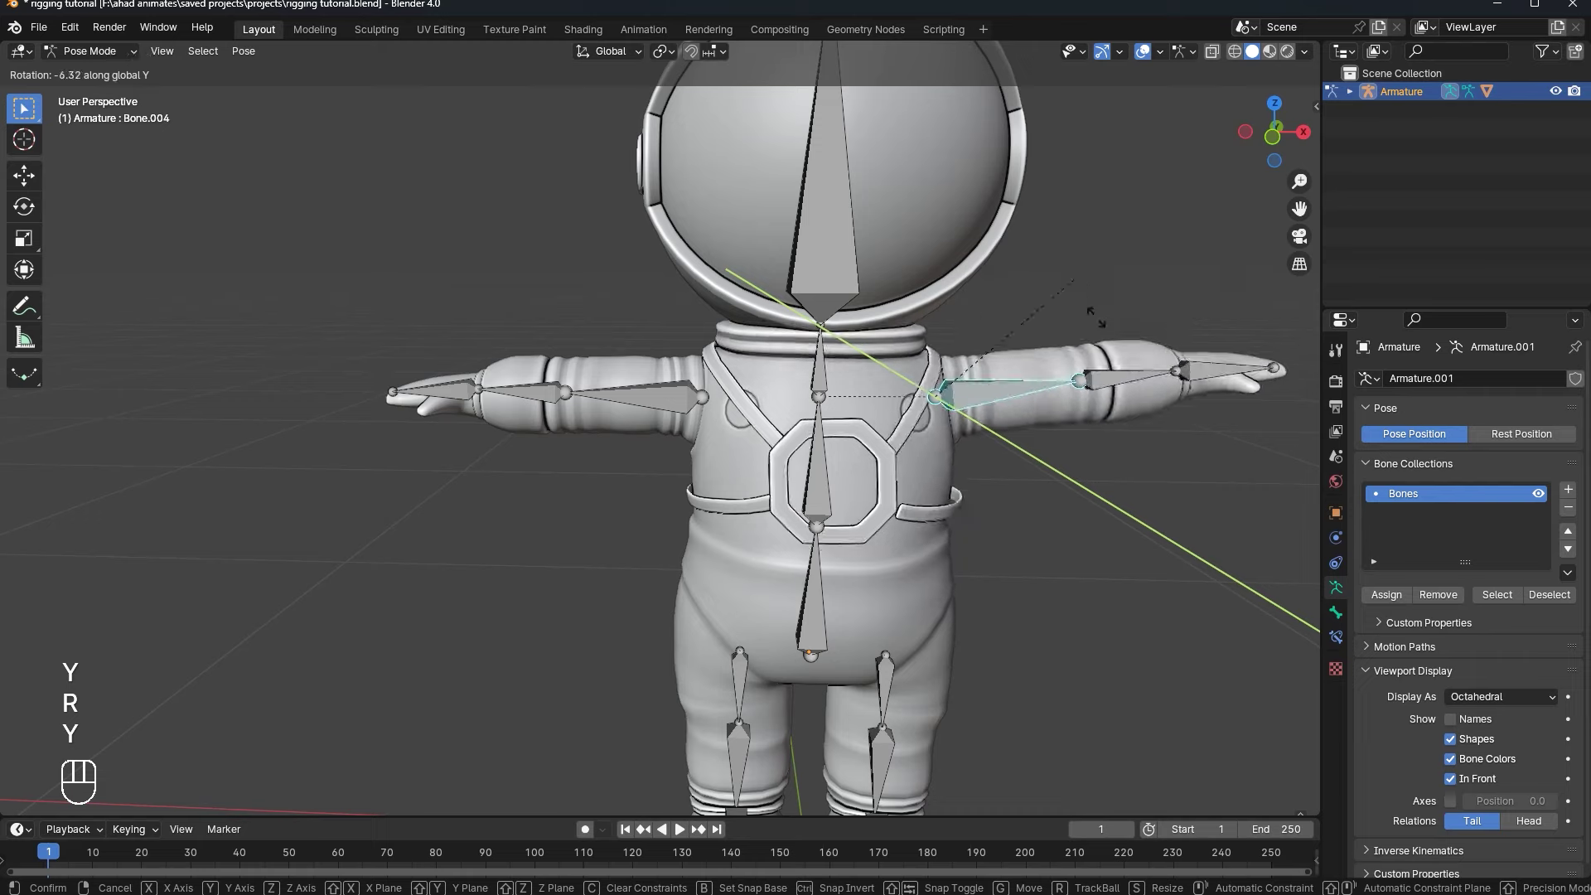
key("r")
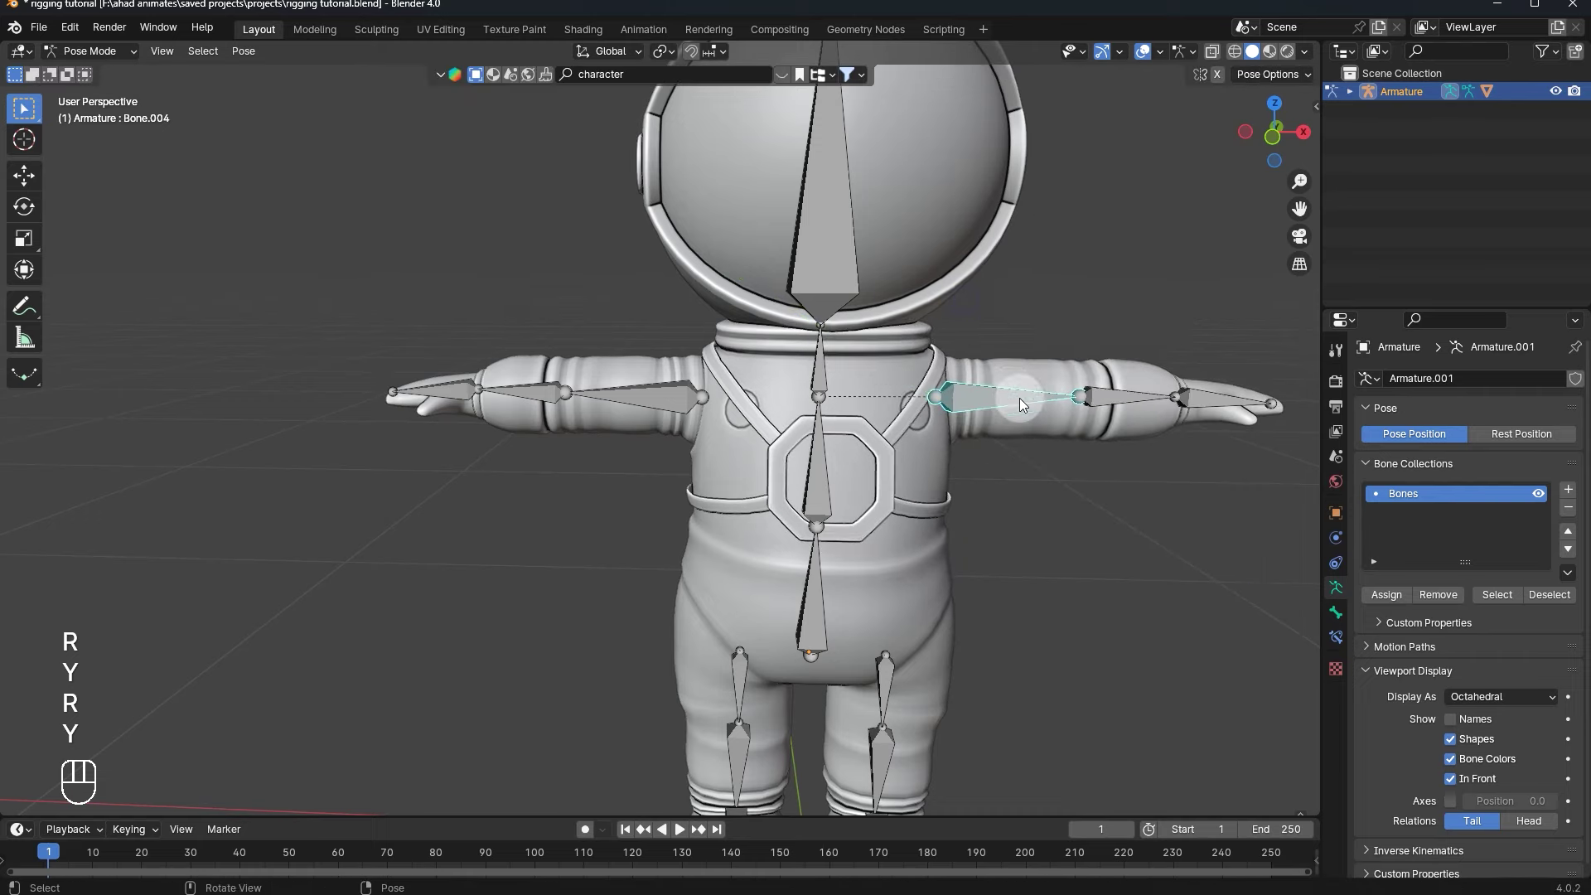
key("y")
- Pose the next arm bone with Y-axis rotations and check the deformation from another angle
left_click(910, 440)
key("r")
key("y")
key("r")
key("y")
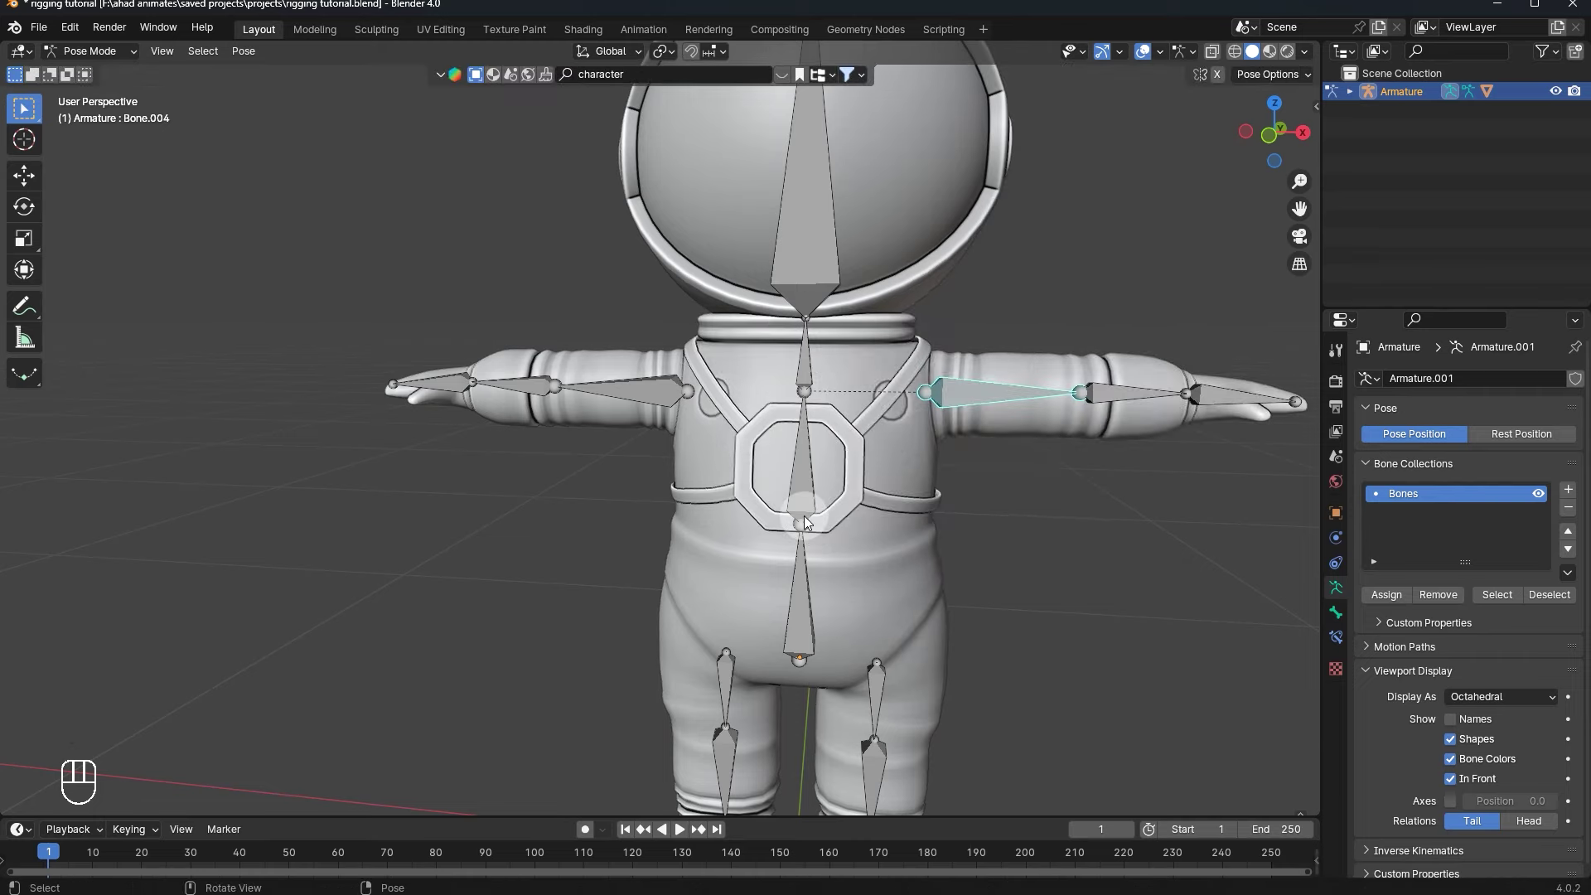
left_click_drag(799, 421, 679, 423)
key("r")
key("r")
key("y")
middle_click(748, 377)
key("r")
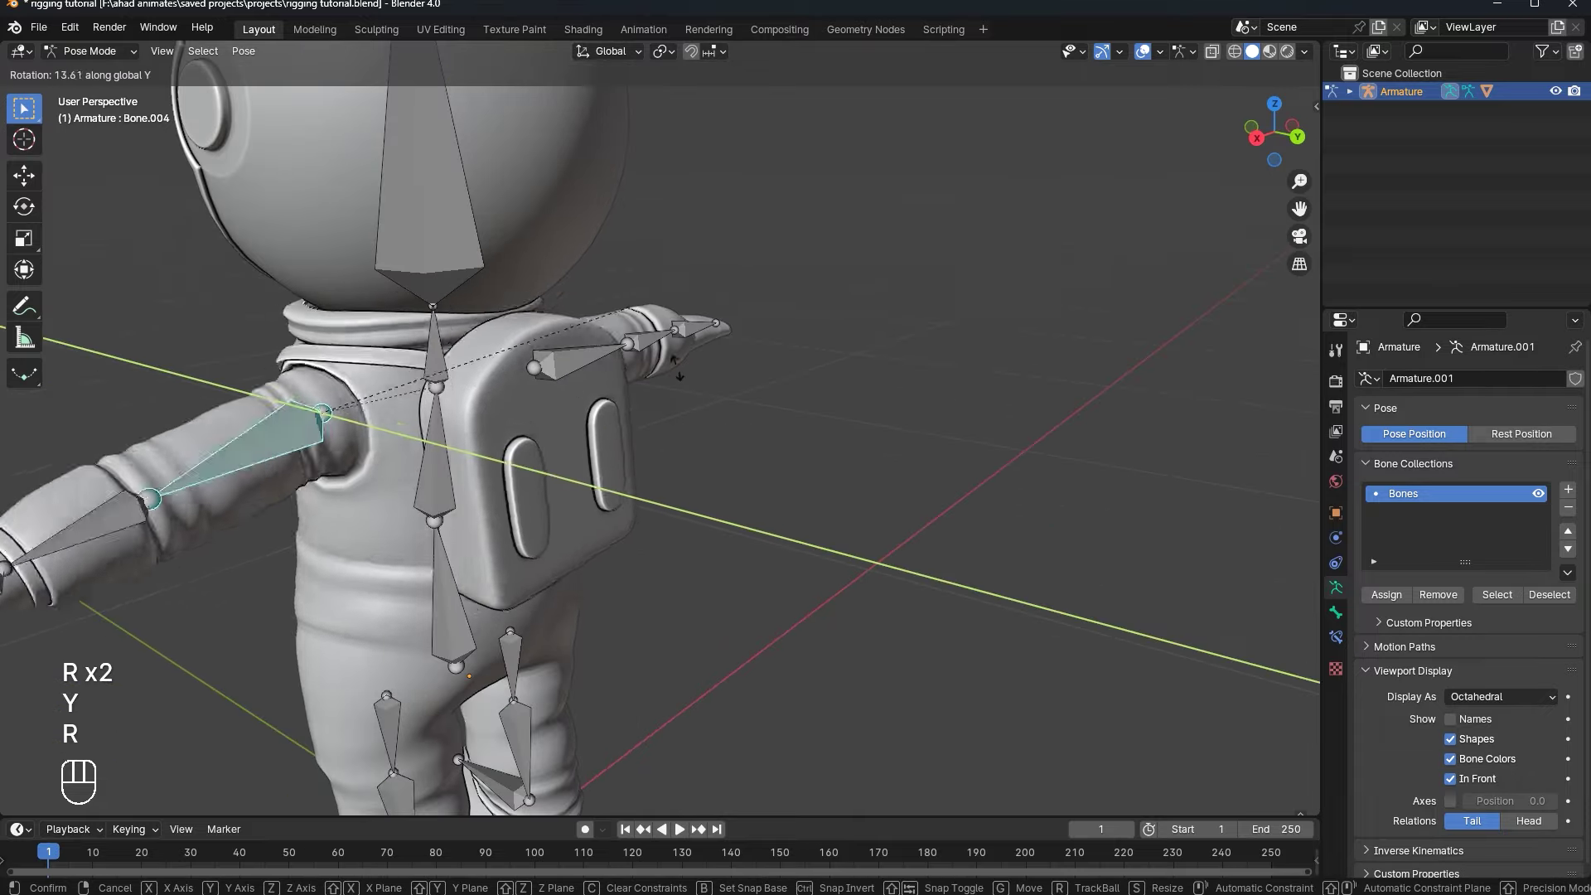
- Move to the astronaut's other side and rotate the left upper-arm bone about the Y axis
left_click_drag(688, 372, 836, 393)
left_click(630, 448)
left_click_drag(831, 485, 952, 484)
left_click(951, 484)
middle_click(969, 480)
key("r")
key("y")
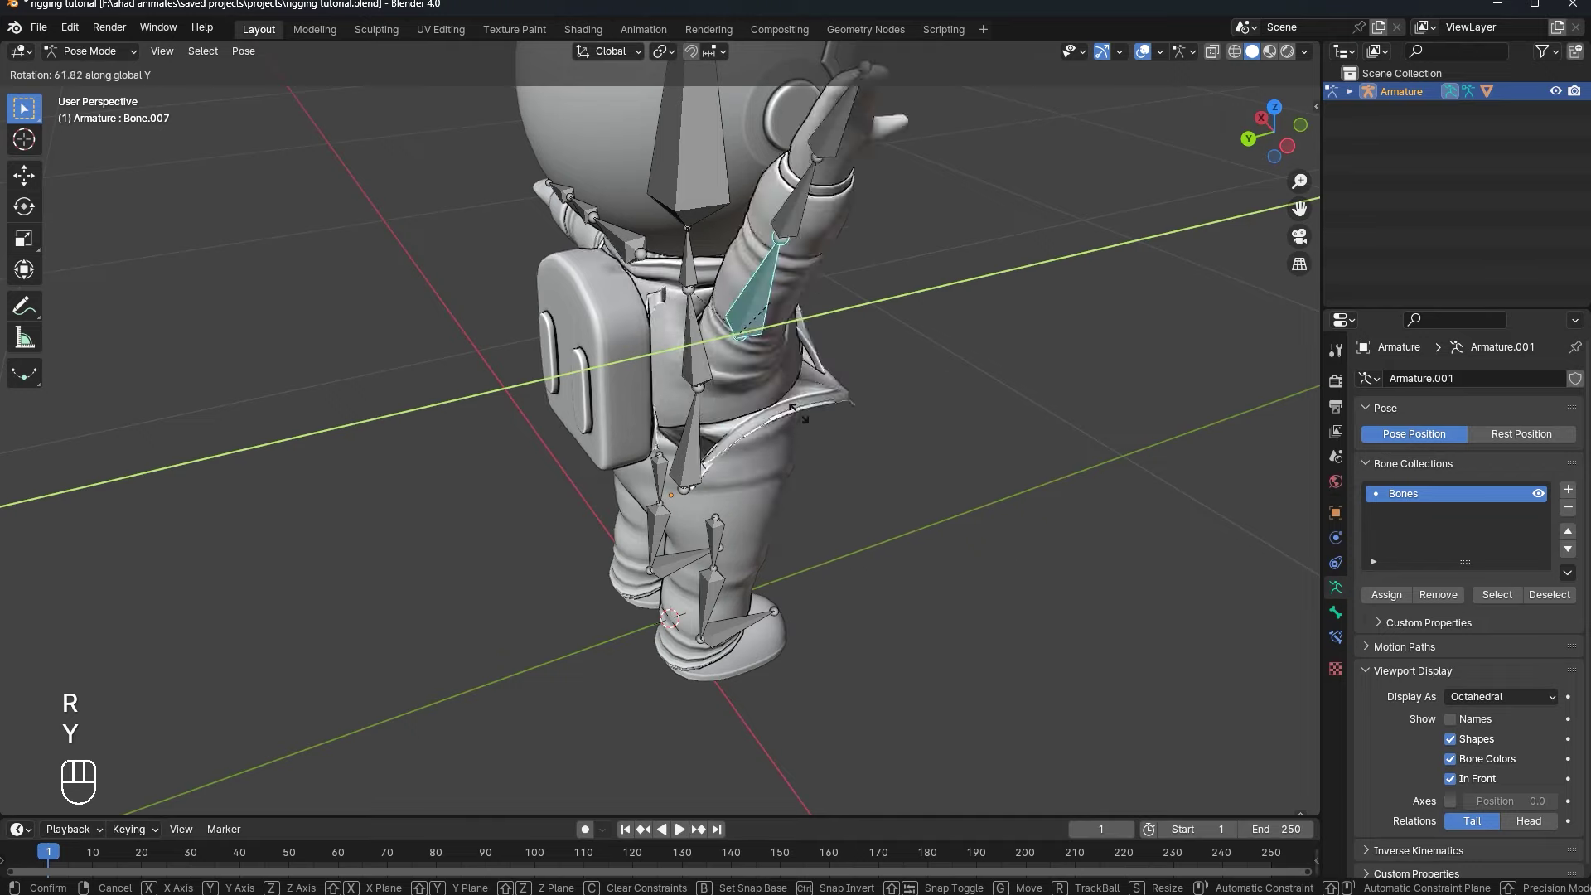
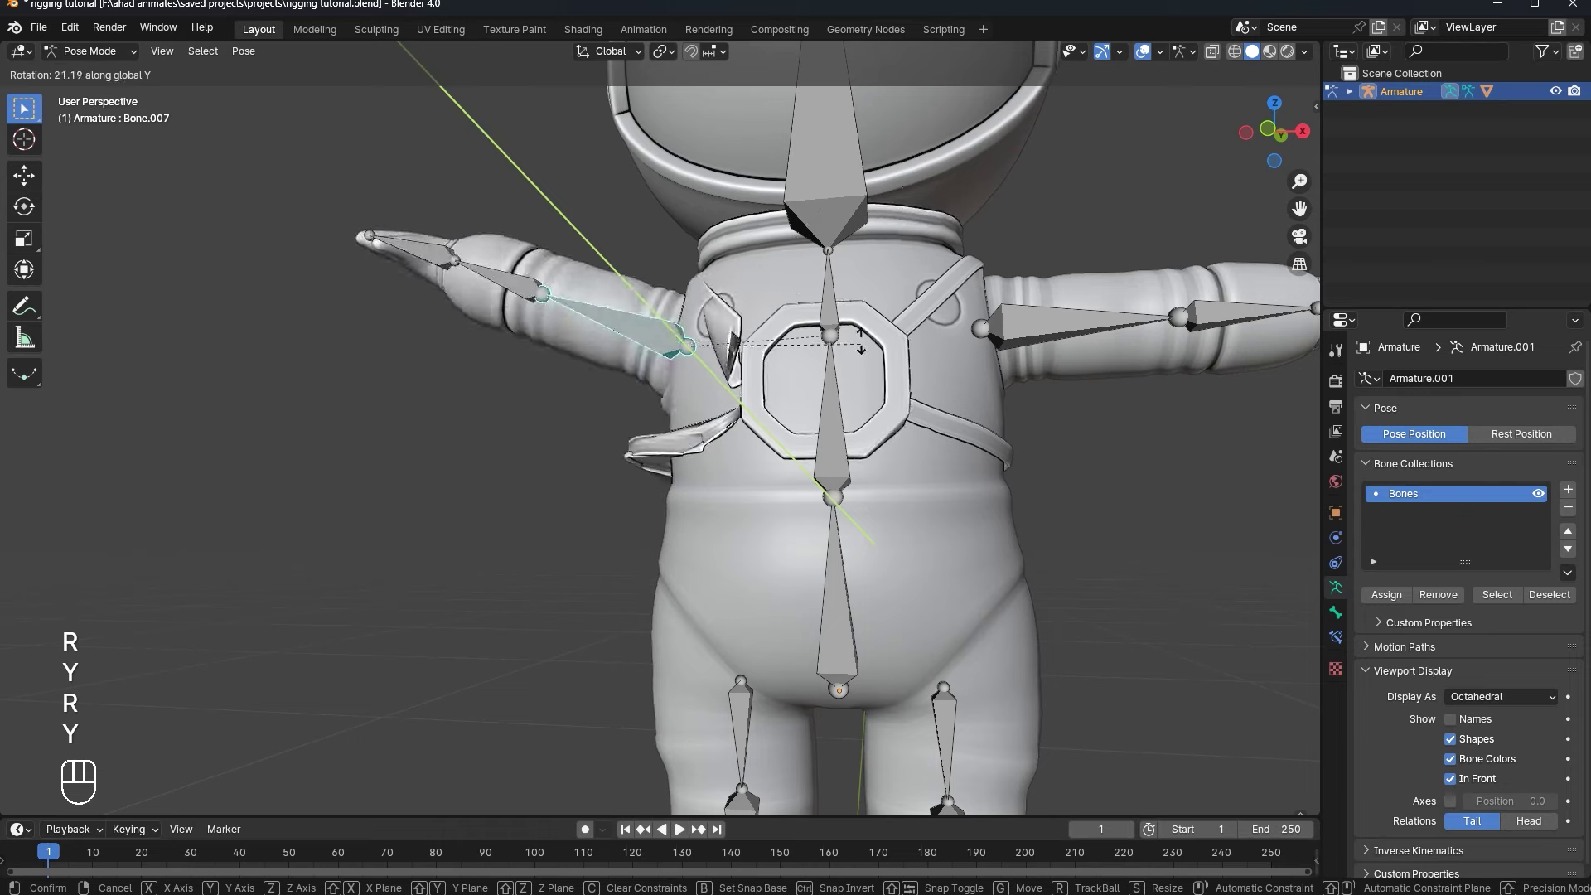
key("y")
- Select bones and view the posed arms from several angles to inspect the suit deformation
left_click(948, 371)
left_click_drag(962, 379, 952, 409)
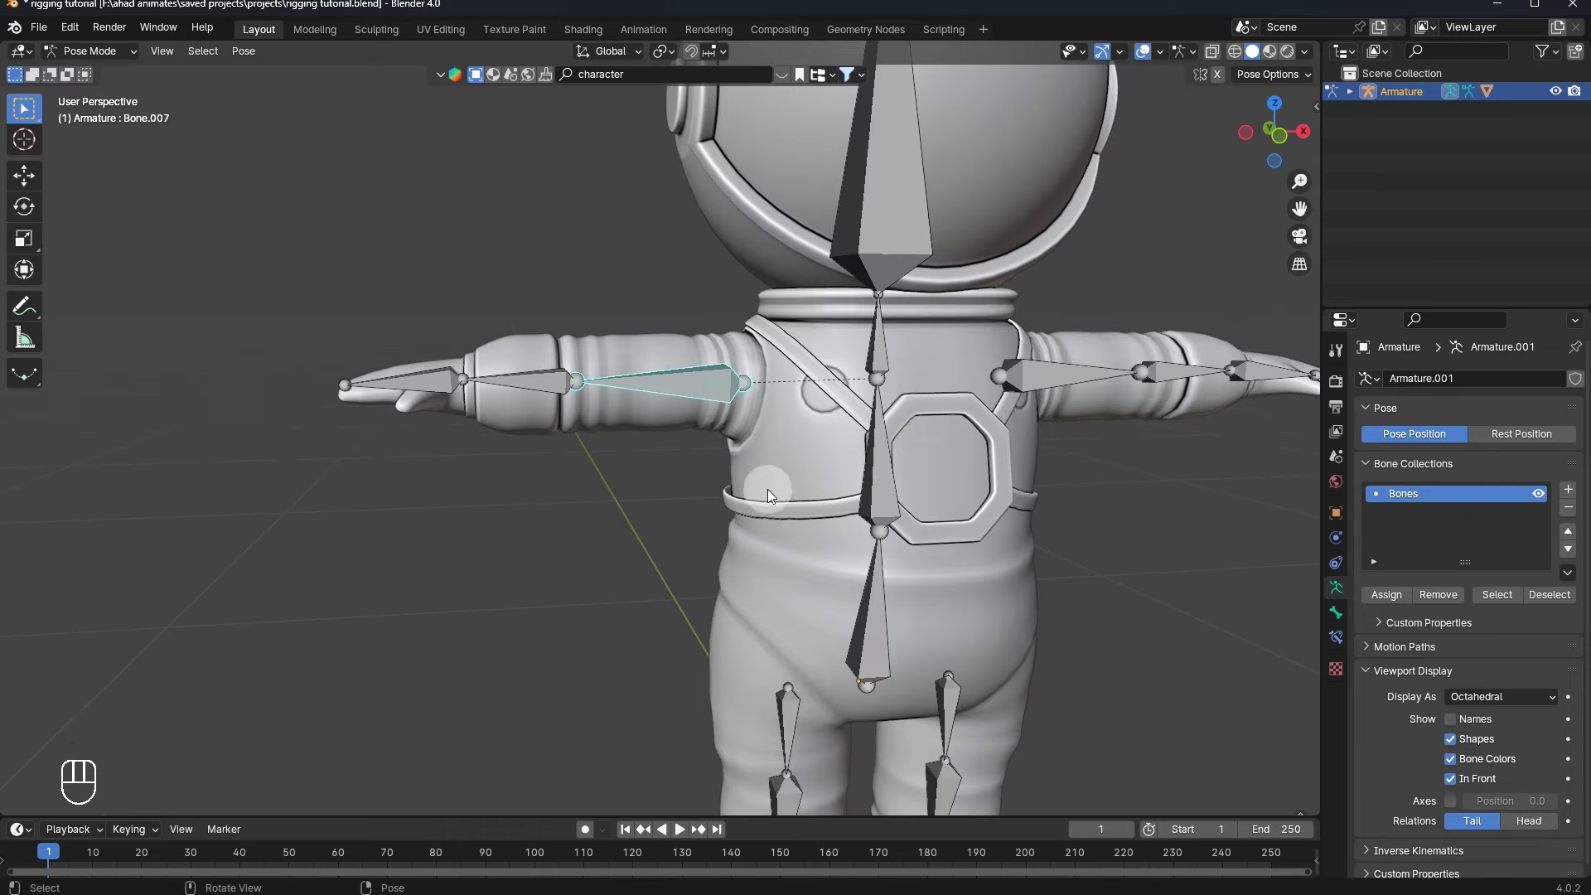
left_click_drag(816, 512, 806, 480)
left_click(629, 256)
left_click_drag(1082, 477, 1058, 465)
left_click(898, 428)
left_click_drag(848, 609, 880, 673)
left_click(883, 670)
left_click_drag(794, 674, 731, 655)
- Rotate the arm bones about X one by one to bring the arms back to the rest T-pose
key("r")
key("x")
left_click(668, 631)
key("r")
key("x")
left_click(766, 438)
key("r")
key("x")
left_click(569, 615)
left_click(552, 684)
key("r")
key("x")
left_click_drag(611, 662, 737, 646)
- Save the rigging file and switch the armature back to Object Mode
left_click(123, 613)
left_click_drag(84, 62, 818, 421)
key("ctrl+s")
left_click(813, 417)
- Save the file with the astronaut in rest pose and orbit to a three-quarter view of the mesh
key("KP_Decimal")
left_click_drag(973, 337, 938, 390)
left_click_drag(828, 430, 807, 421)
left_click(767, 433)
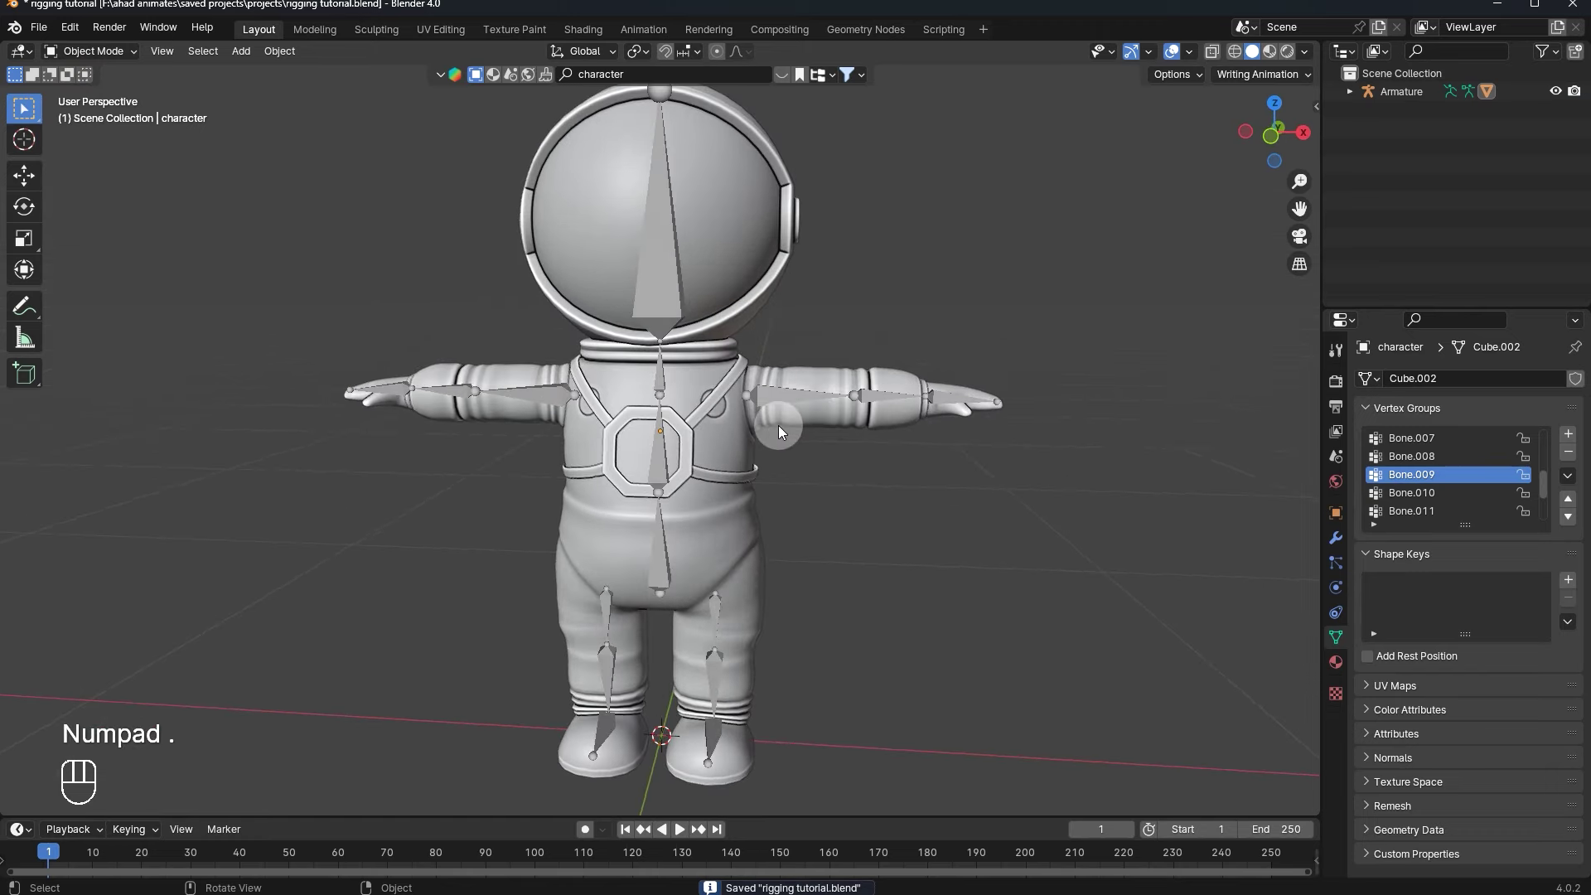
left_click_drag(796, 449, 842, 484)
left_click(801, 469)
key("ctrl+s")
left_click(710, 543)
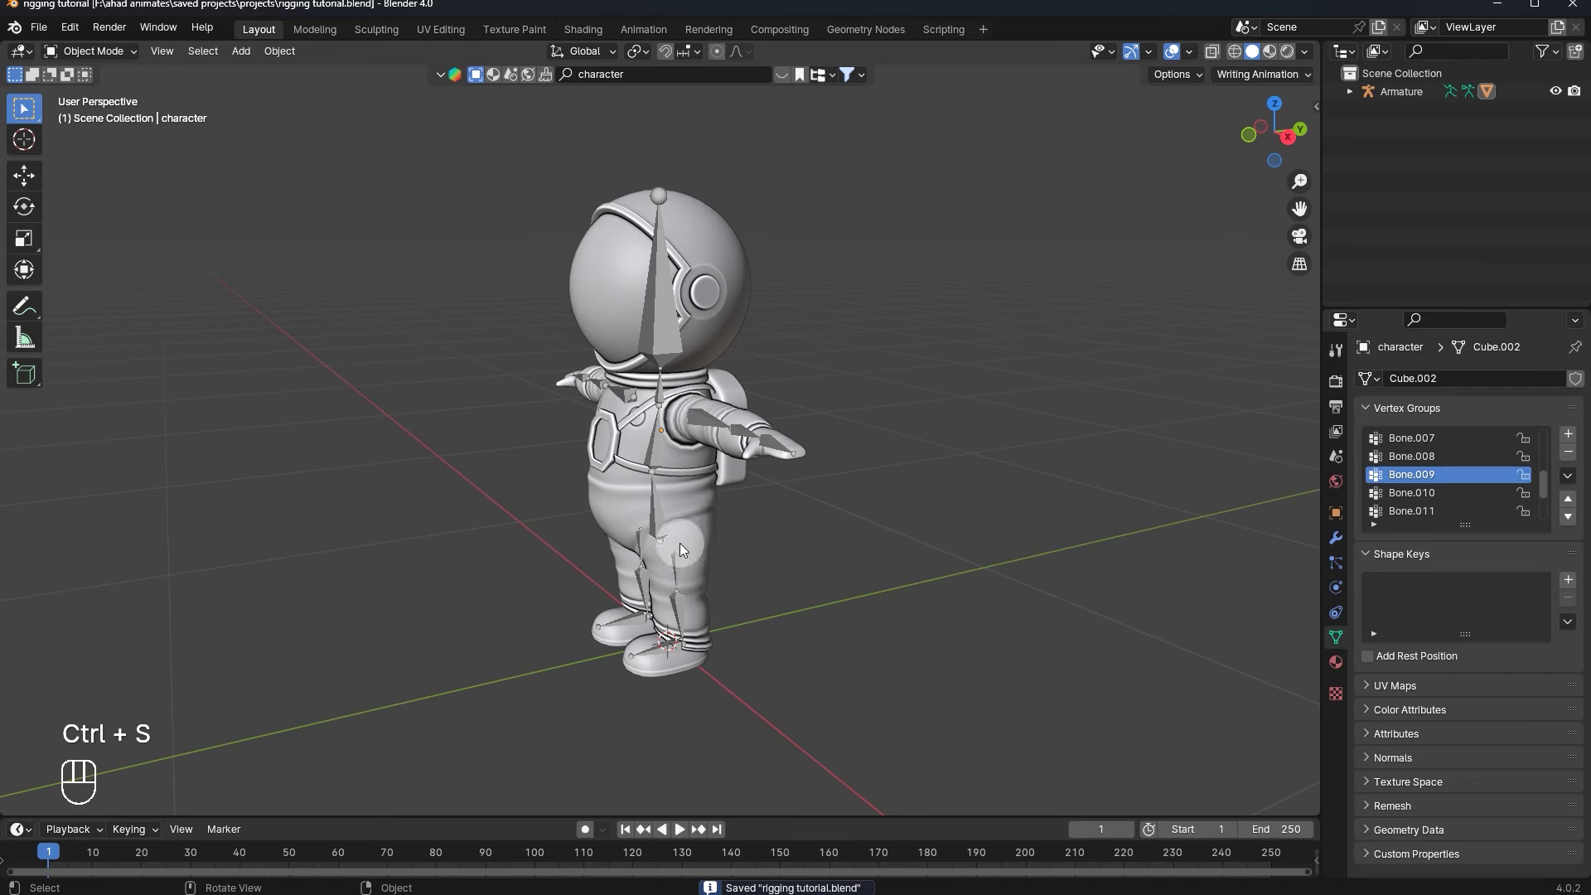